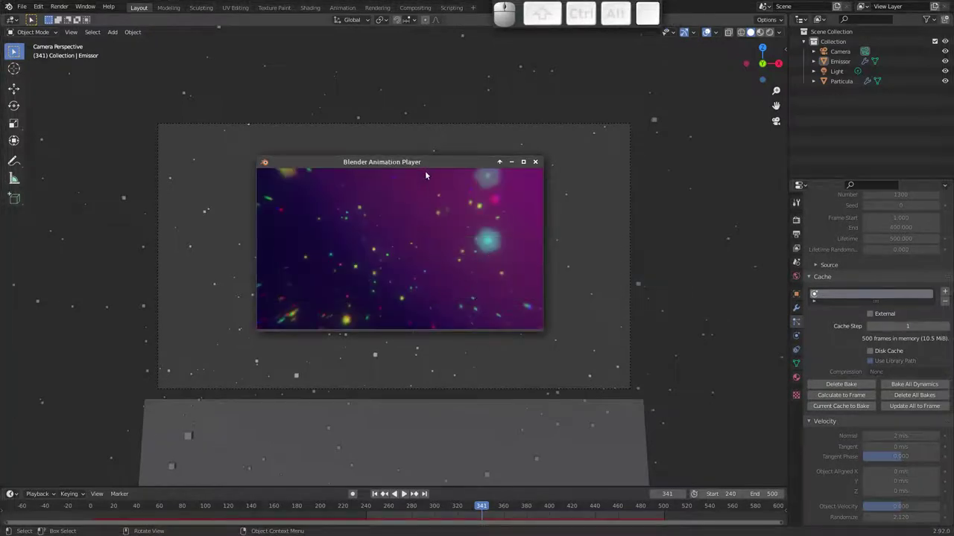
# Play back the rendered swarm animation, then close the Animation Player
pyautogui.click(437, 164)
pyautogui.press('space')
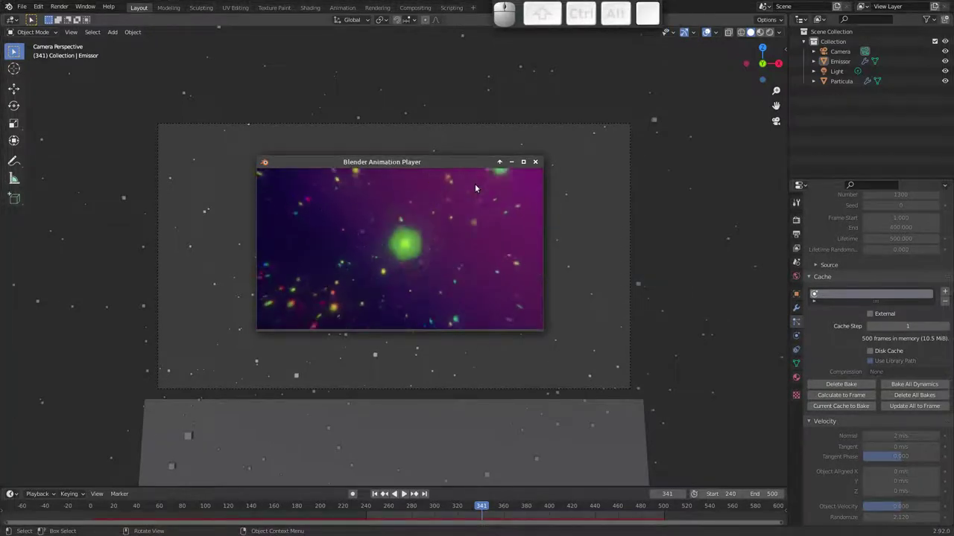
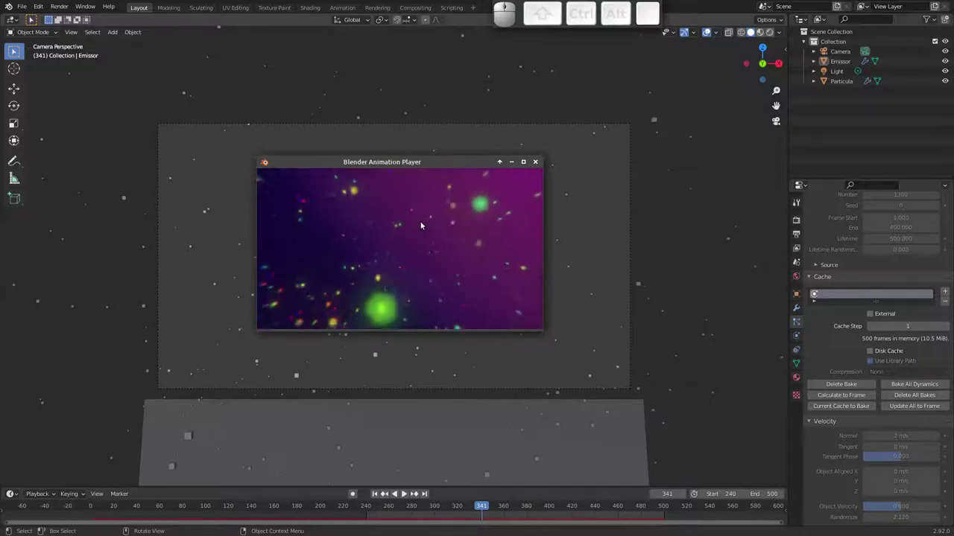
pyautogui.press('Escape')
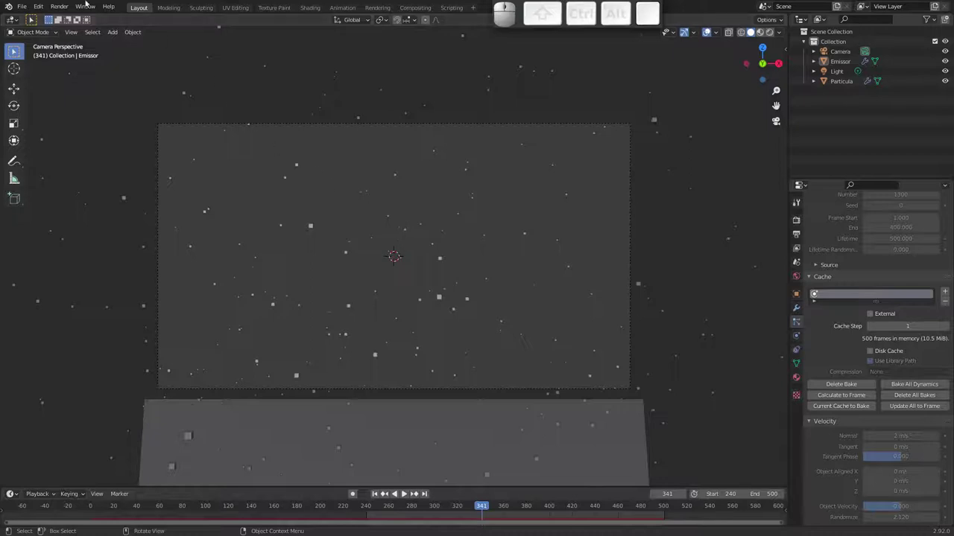
# Start a new General scene and add a default particle system to the cube
pyautogui.click(24, 9)
pyautogui.click(134, 20)
pyautogui.middleClick(381, 264)
pyautogui.middleClick(380, 270)
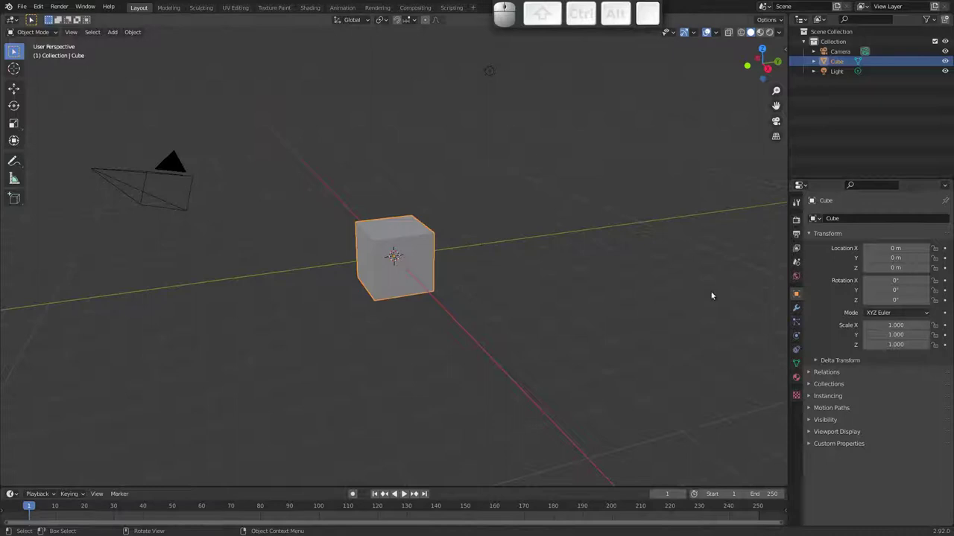
pyautogui.click(801, 322)
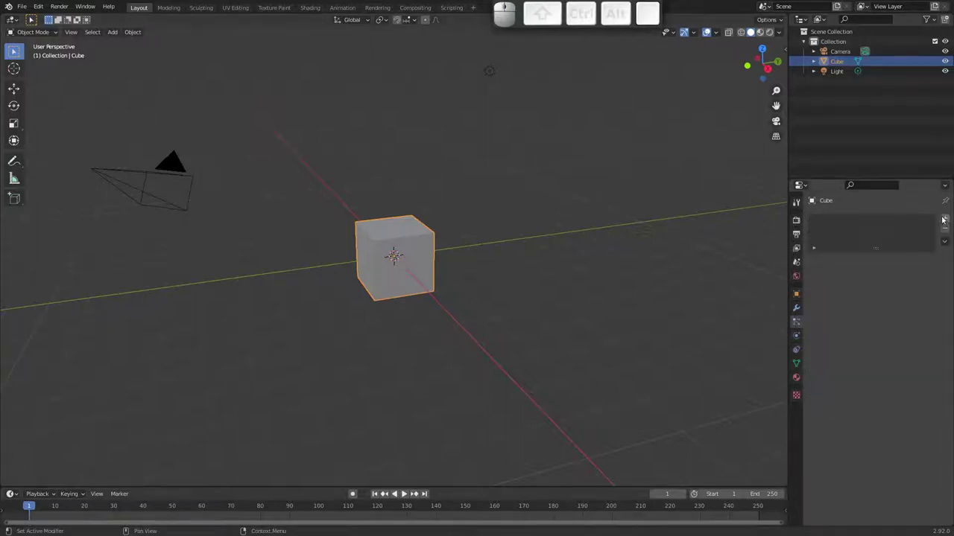
pyautogui.click(947, 220)
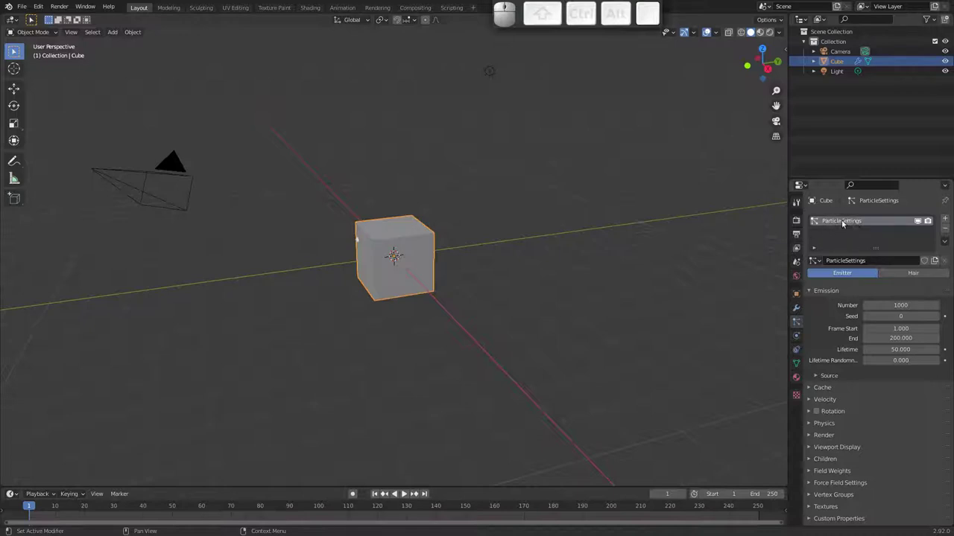
# Rename the cube's particle system to TipoDeParticula
pyautogui.click(838, 223)
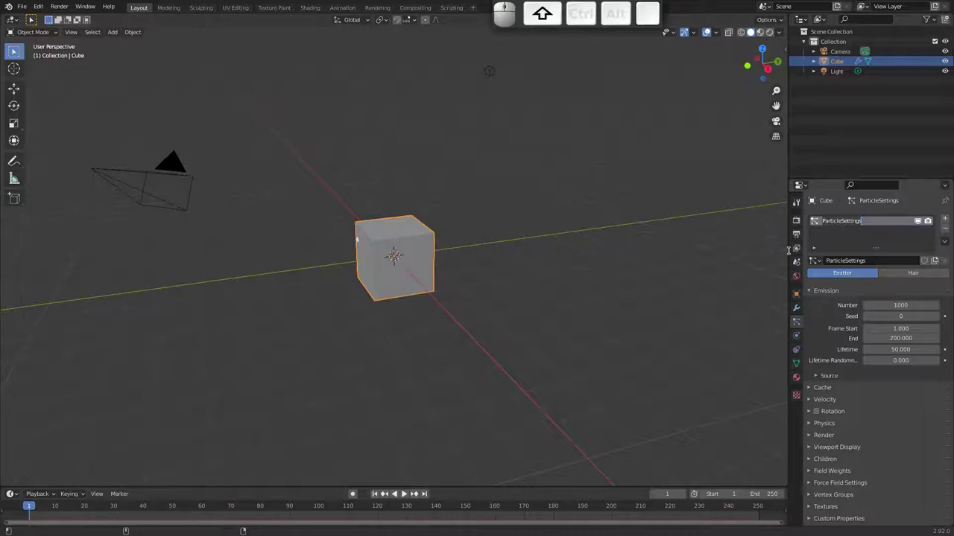
pyautogui.press('shift+t')
pyautogui.press('shift+i')
pyautogui.press('shift+p')
pyautogui.press('shift+o')
pyautogui.press('shift+d')
pyautogui.press('shift+e')
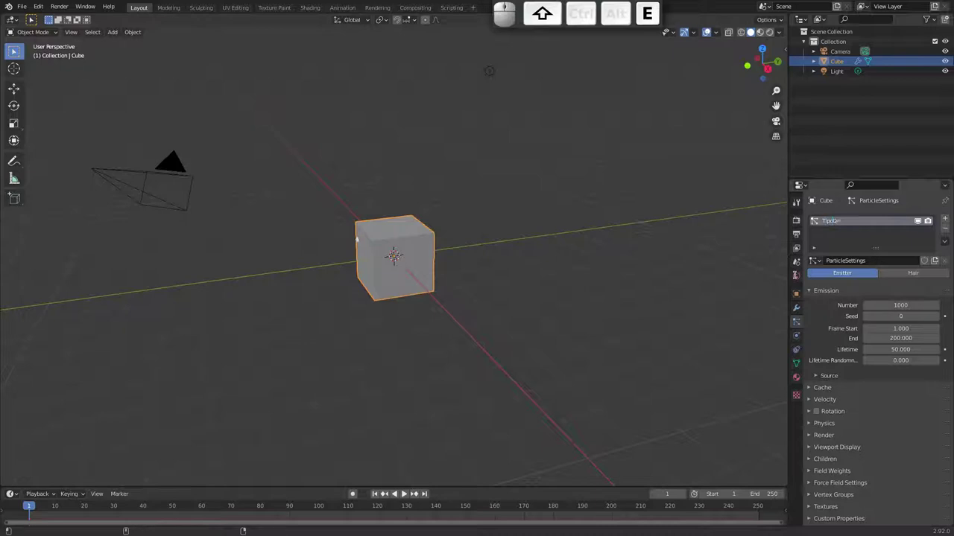
pyautogui.press('shift+o')
pyautogui.press('shift+a')
pyautogui.press('shift+r')
pyautogui.press('BackSpace')
pyautogui.press('shift+p')
pyautogui.press('shift+a')
pyautogui.press('shift+r')
pyautogui.press('shift+t')
pyautogui.press('shift+i')
pyautogui.press('shift+c')
pyautogui.press('shift+u')
pyautogui.press('shift+l')
pyautogui.press('shift+a')
pyautogui.press('shift+Return')
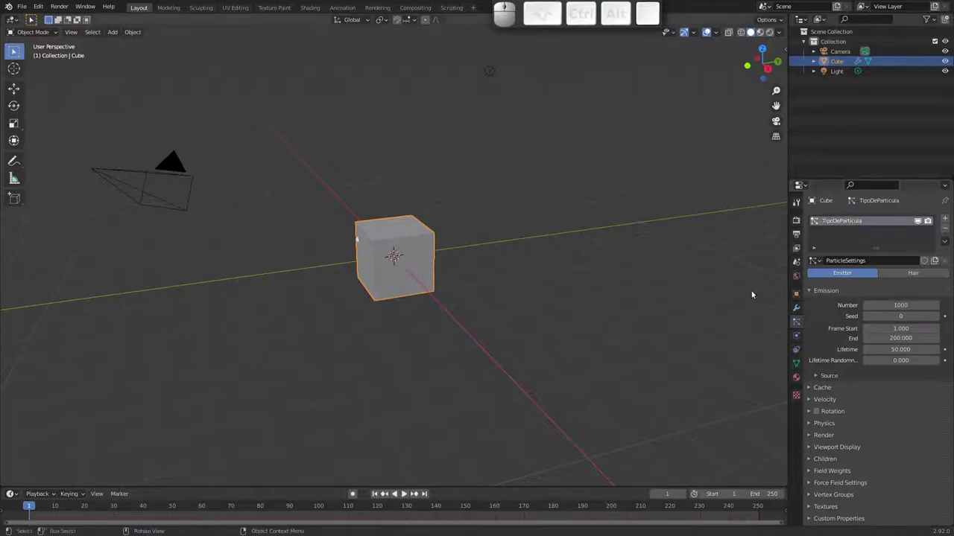
# Rename the particle settings datablock to ComportamentoDaParticula
pyautogui.click(867, 260)
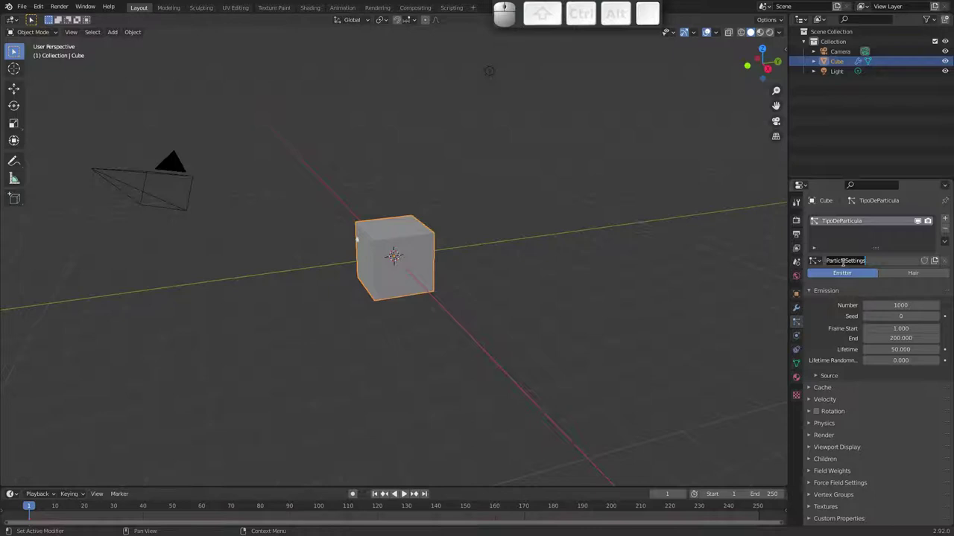
pyautogui.press('shift+c')
pyautogui.press('shift+o')
pyautogui.press('shift+n')
pyautogui.press('BackSpace')
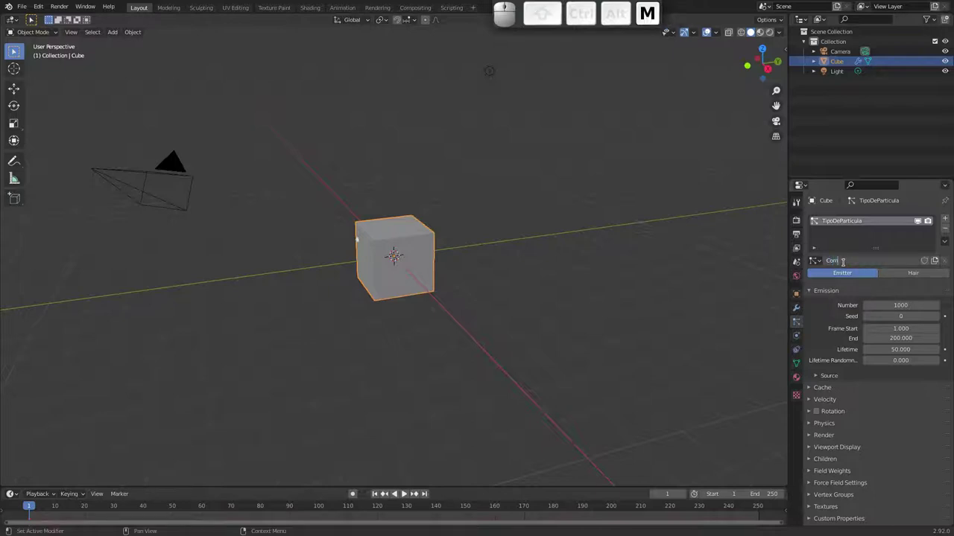
pyautogui.press('p')
pyautogui.press('o')
pyautogui.press('r')
pyautogui.press('t')
pyautogui.press('a')
pyautogui.press('m')
pyautogui.press('e')
pyautogui.press('n')
pyautogui.press('t')
pyautogui.press('o')
pyautogui.press('shift+d')
pyautogui.press('shift+a')
pyautogui.press('shift+p')
pyautogui.press('shift+a')
pyautogui.press('shift+r')
pyautogui.press('t')
pyautogui.press('i')
pyautogui.press('c')
pyautogui.press('u')
pyautogui.press('l')
pyautogui.press('a')
pyautogui.press('Return')
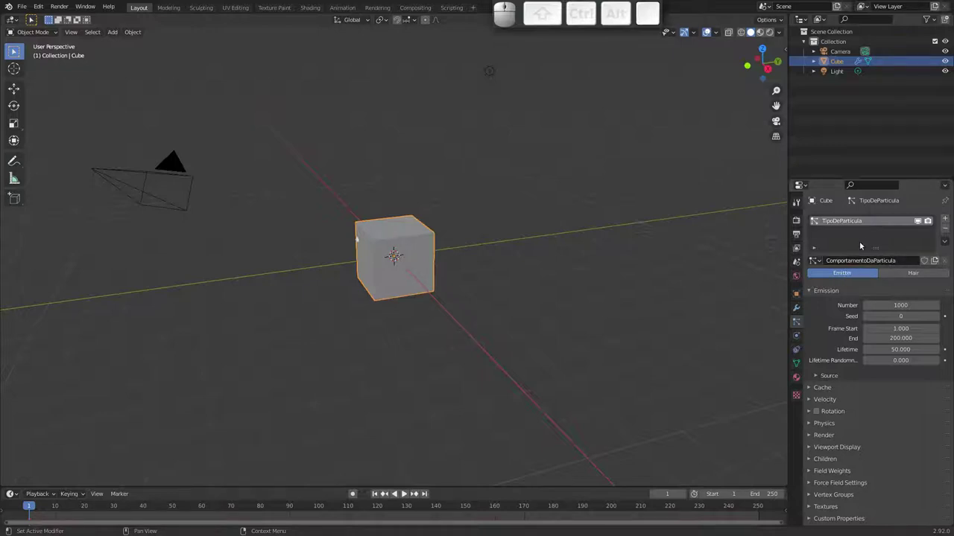
pyautogui.click(412, 244)
# Replay the falling particles around the cube with Lifetime shortened to 12.2
pyautogui.press('space')
pyautogui.moveTo(399, 285); pyautogui.dragTo(401, 254)
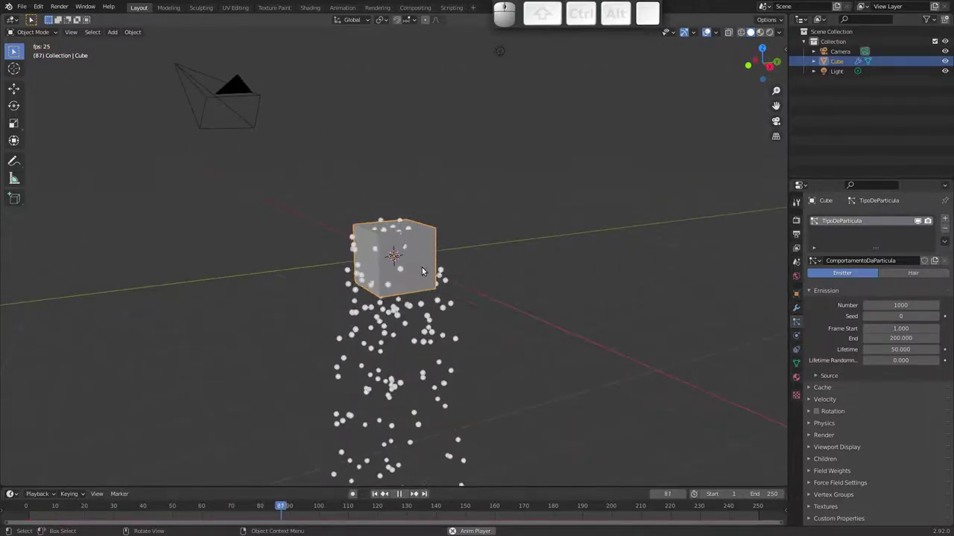
pyautogui.press('space')
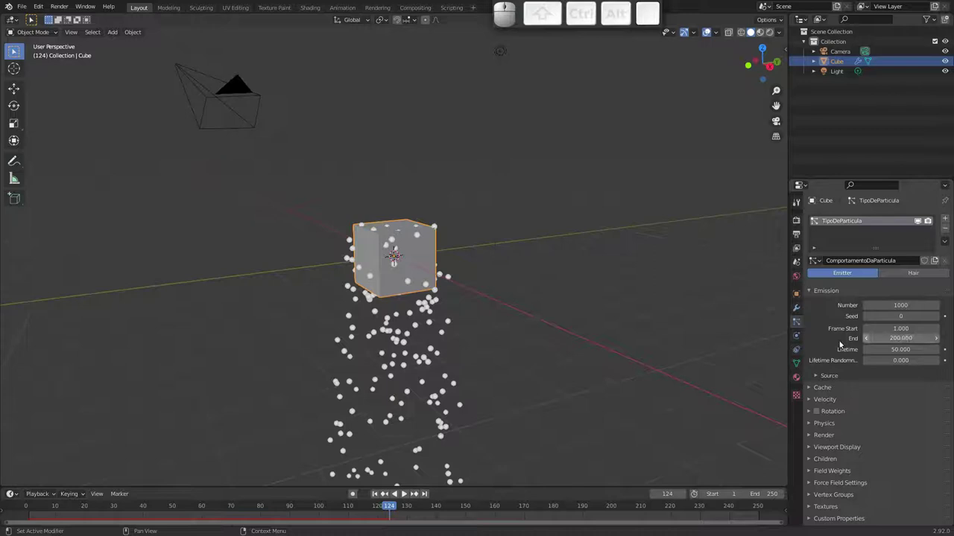
pyautogui.press('space')
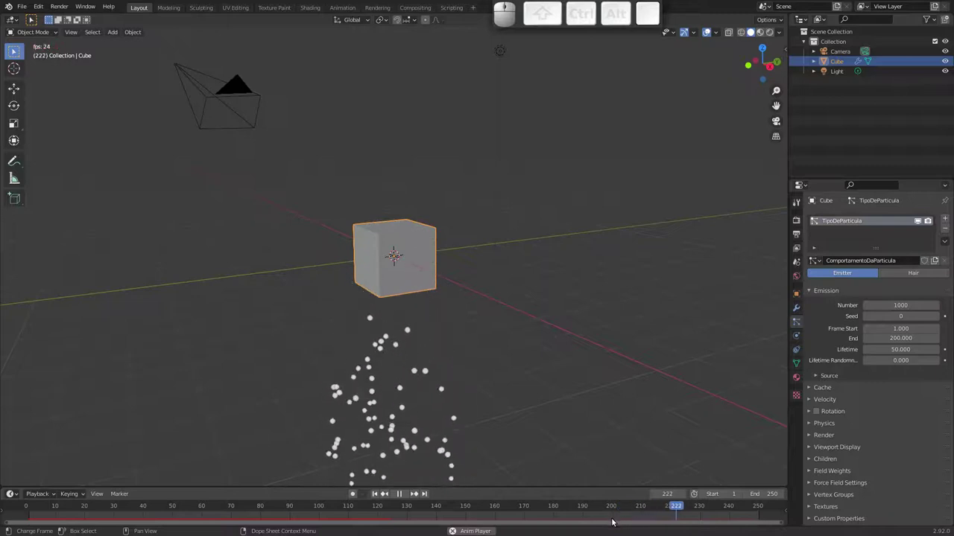
pyautogui.press('space')
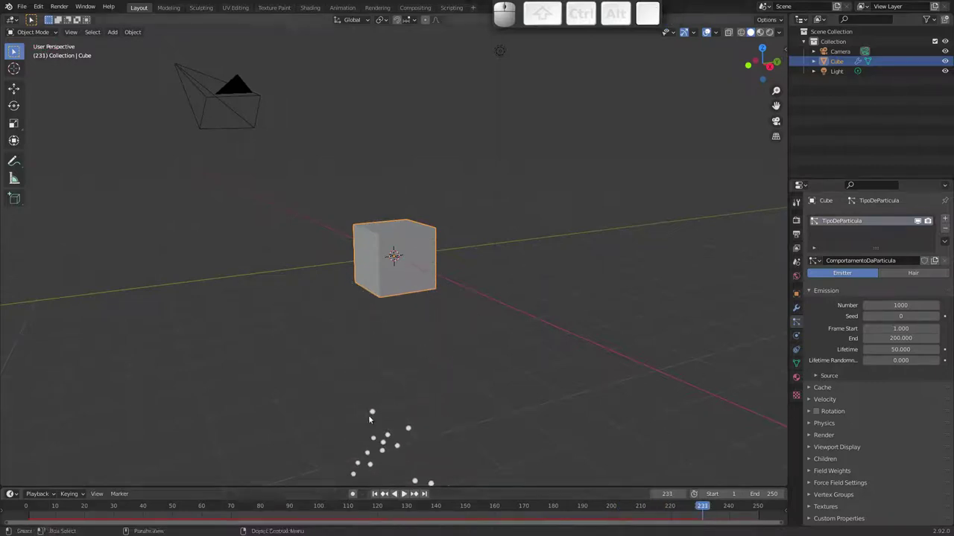
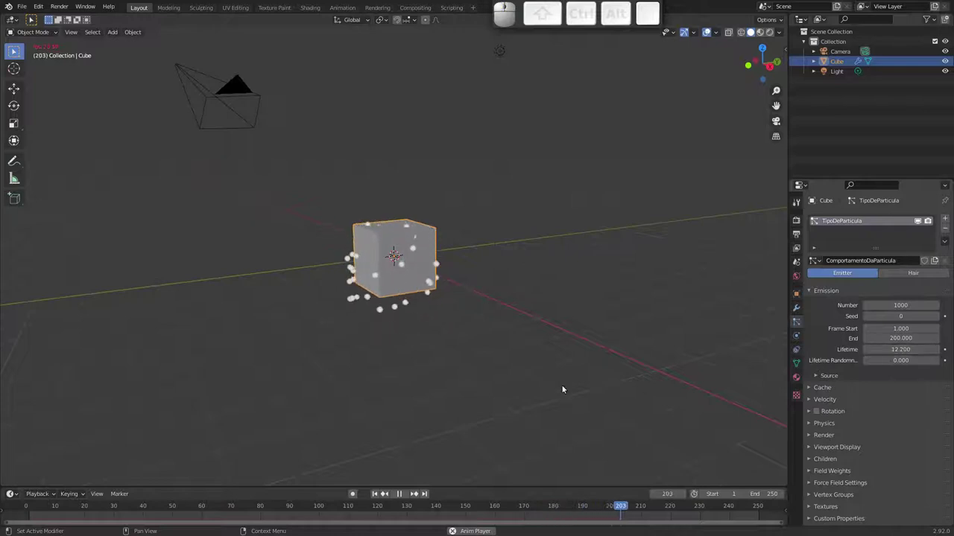
pyautogui.moveTo(441, 320); pyautogui.dragTo(453, 317)
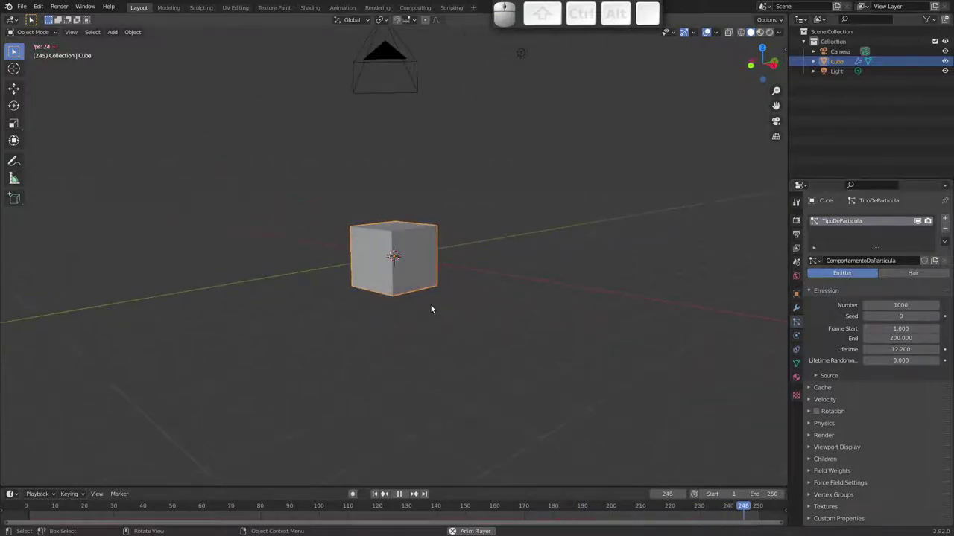
pyautogui.middleClick(402, 308)
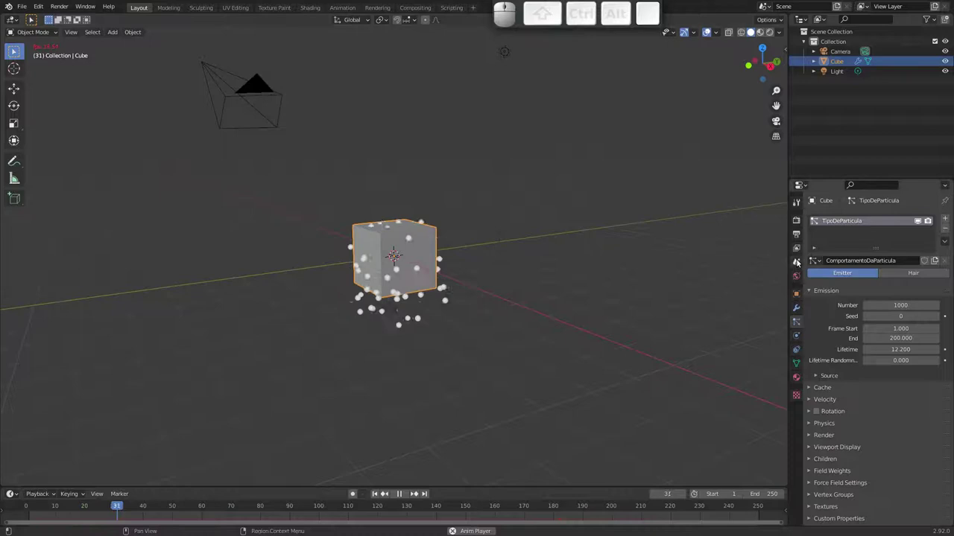
# Check scene gravity, then set the particles' Field Weights Gravity to 0
pyautogui.click(800, 266)
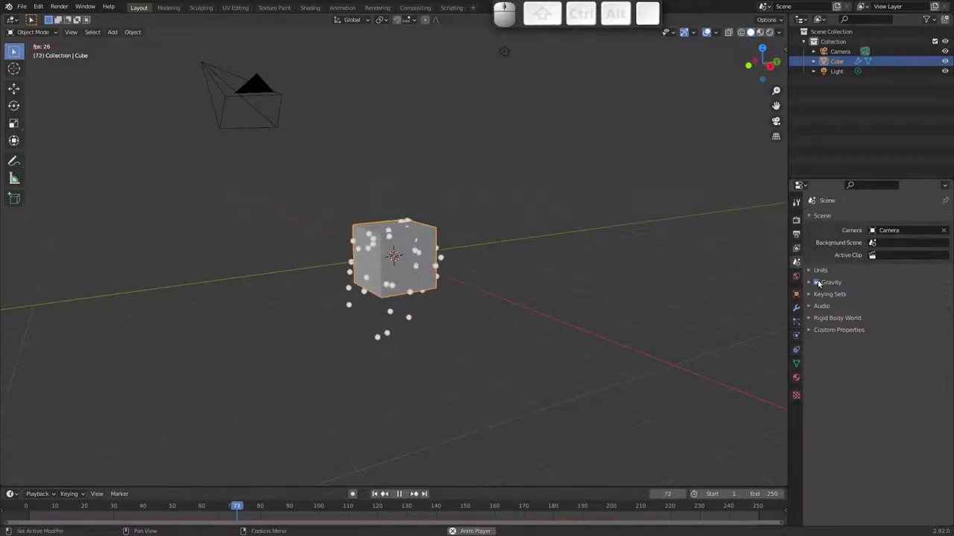
pyautogui.click(809, 283)
pyautogui.click(808, 281)
pyautogui.click(800, 322)
pyautogui.moveTo(844, 433); pyautogui.dragTo(859, 298)
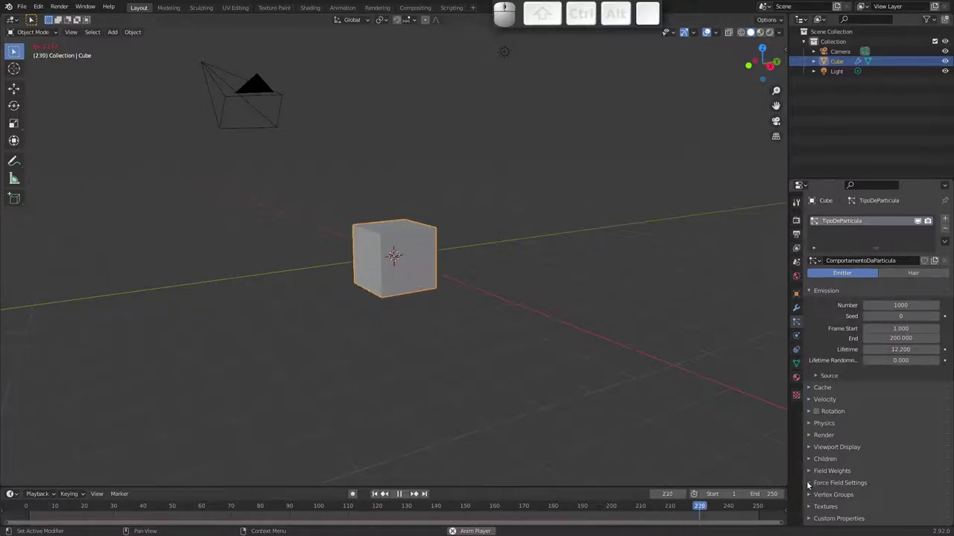
pyautogui.click(810, 473)
pyautogui.moveTo(858, 462); pyautogui.dragTo(875, 281)
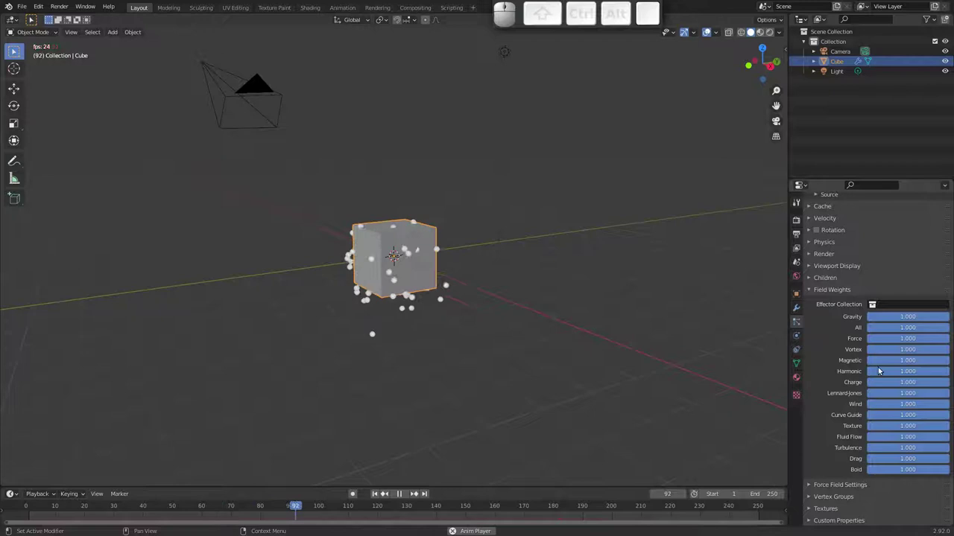
pyautogui.moveTo(938, 318); pyautogui.dragTo(722, 360)
# Orbit around the cube to check the particles now hovering instead of falling
pyautogui.moveTo(359, 266); pyautogui.dragTo(397, 262)
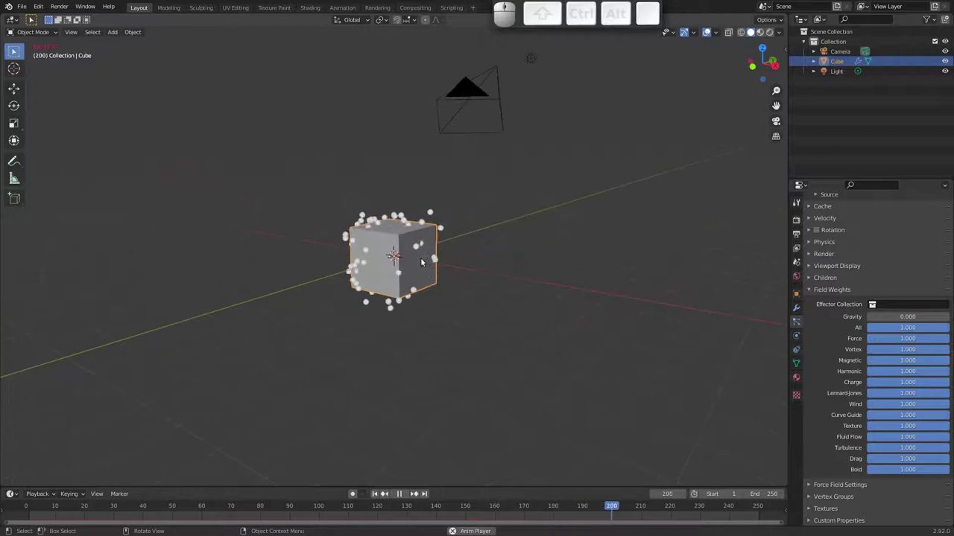
pyautogui.moveTo(390, 269); pyautogui.dragTo(408, 272)
pyautogui.middleClick(366, 260)
pyautogui.moveTo(375, 257); pyautogui.dragTo(358, 255)
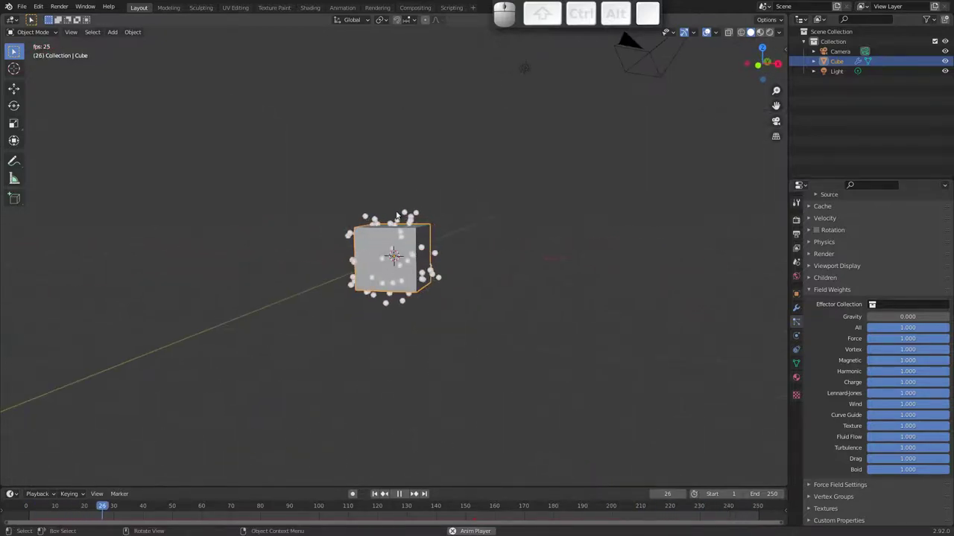
pyautogui.moveTo(425, 245); pyautogui.dragTo(406, 261)
pyautogui.press('Escape')
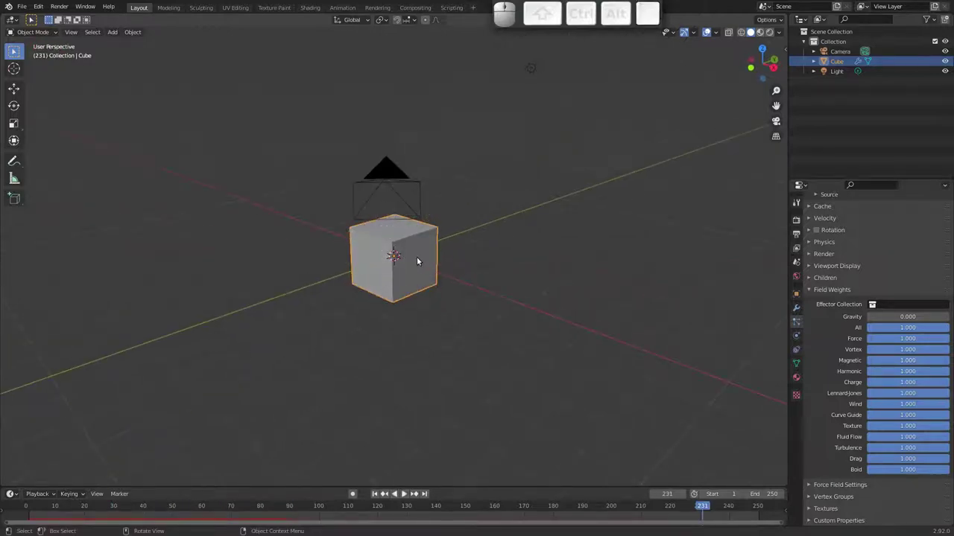
# Subdivide the cube with smoothing into a rounded emitter and inspect the hovering particles
pyautogui.press('Tab')
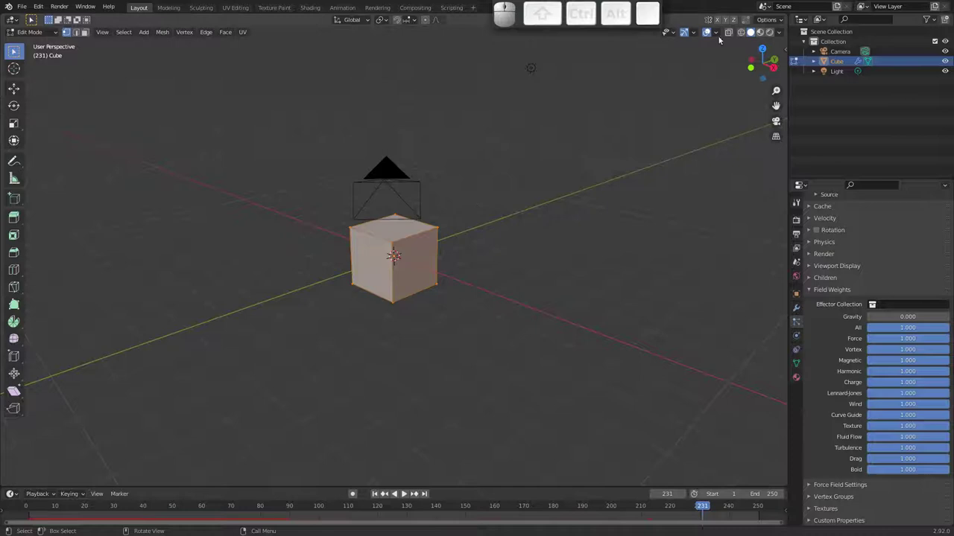
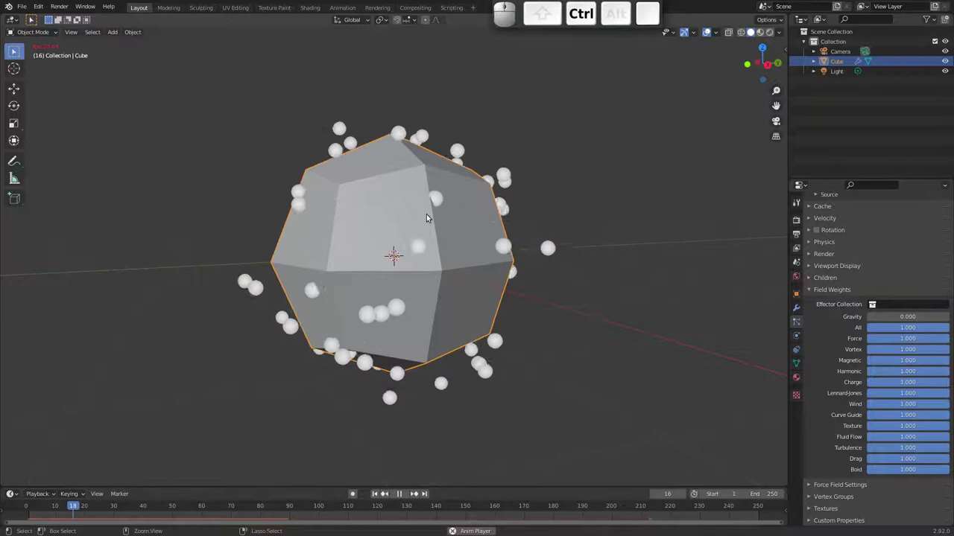
pyautogui.moveTo(505, 233); pyautogui.dragTo(529, 220)
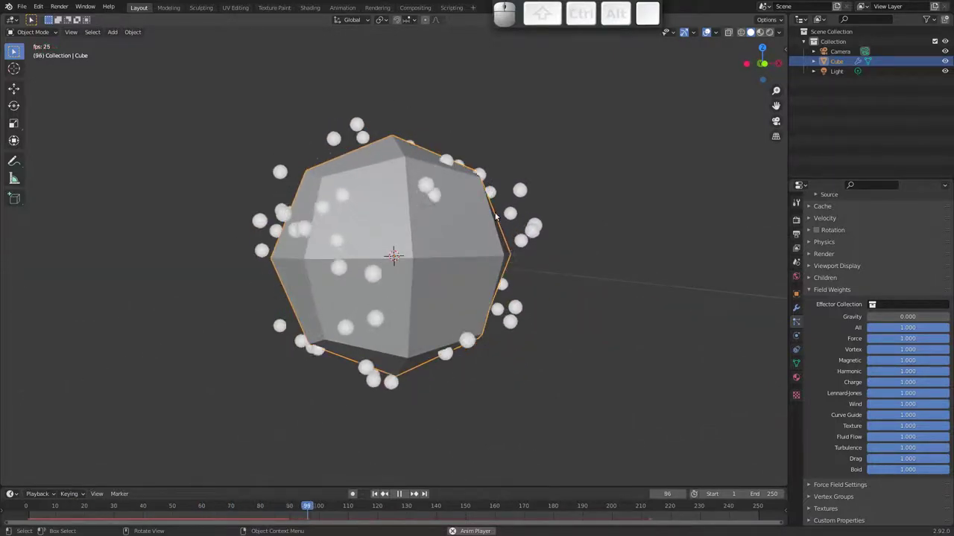
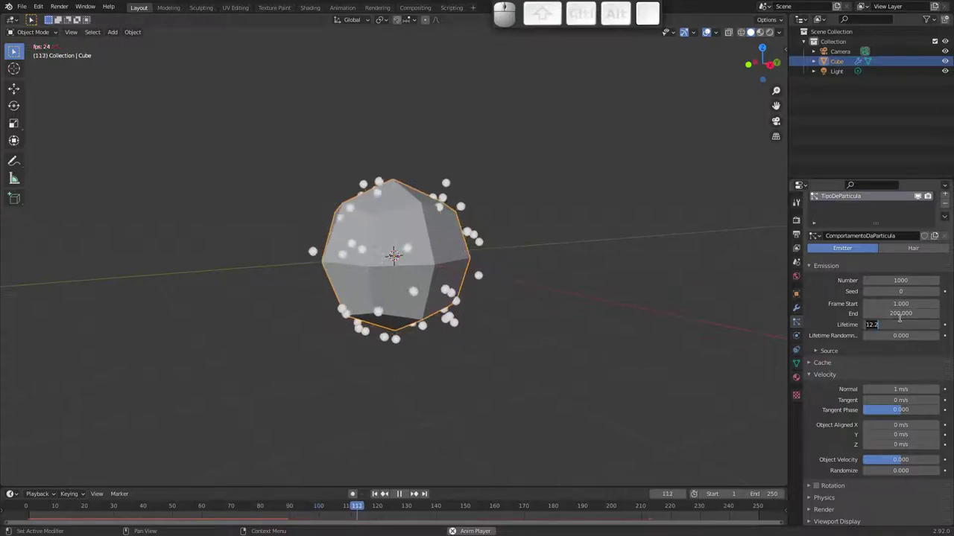
# Set the particles' Object Aligned X velocity to 3 m/s and check the stream
pyautogui.press('0')
pyautogui.press('g')
pyautogui.press('Return')
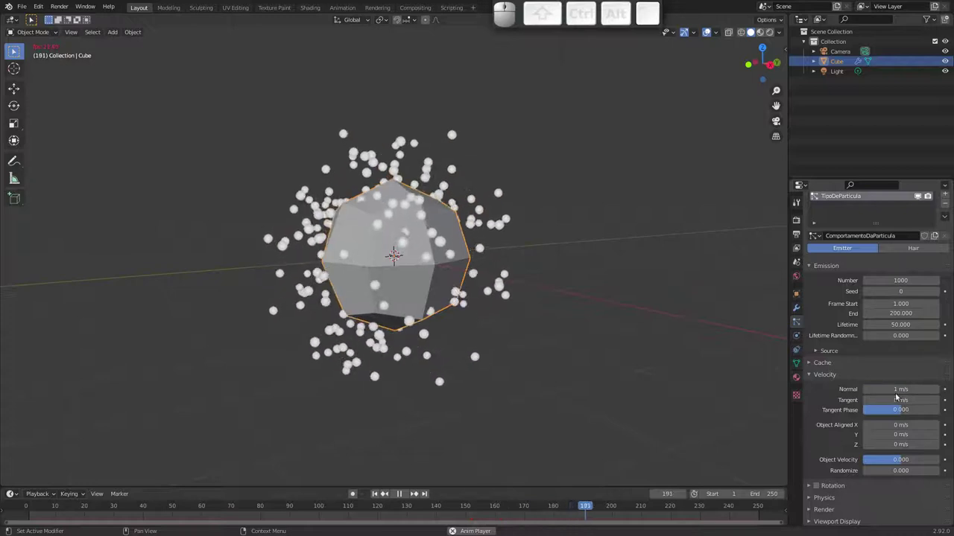
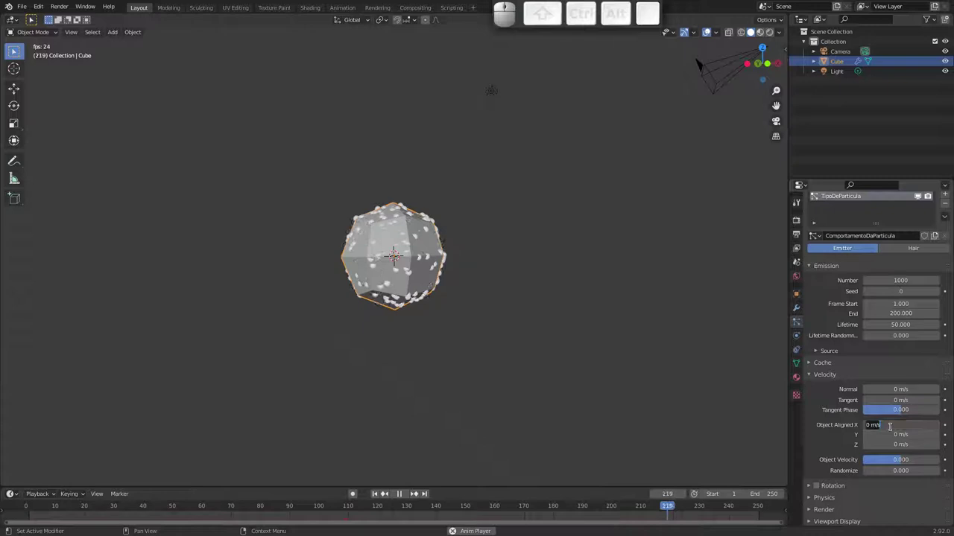
pyautogui.press('3')
pyautogui.press('Return')
pyautogui.moveTo(525, 316); pyautogui.dragTo(507, 314)
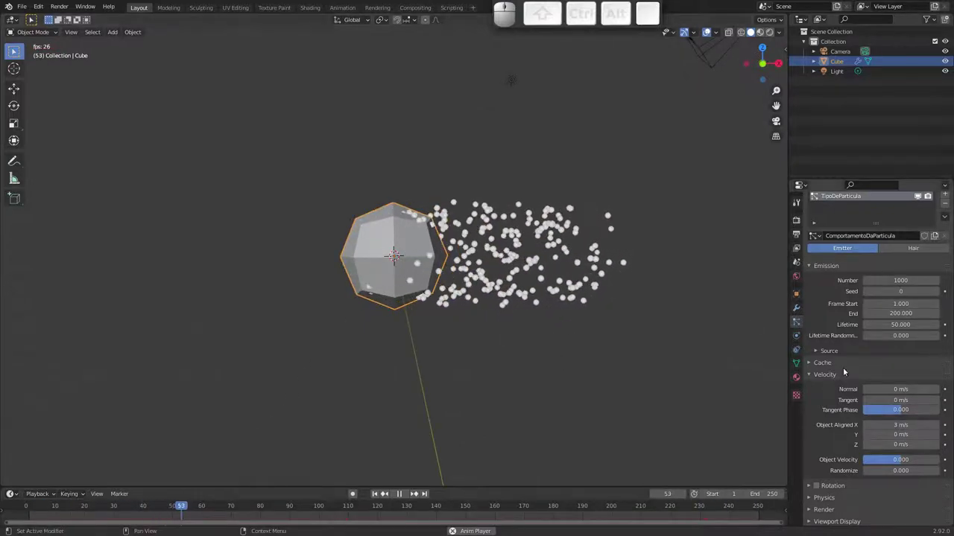
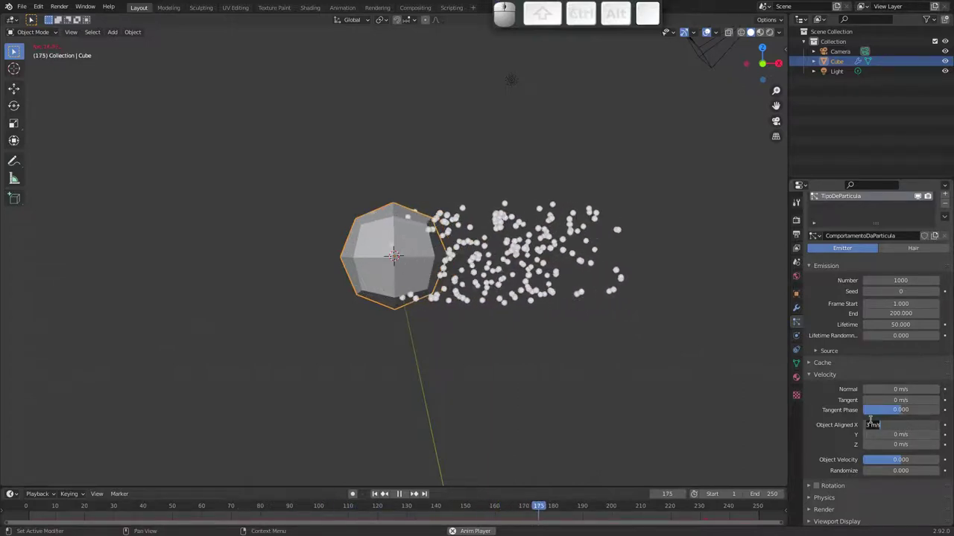
# Reverse the Object Aligned X velocity to -3 m/s
pyautogui.press('Home')
pyautogui.press('-')
pyautogui.press('Return')
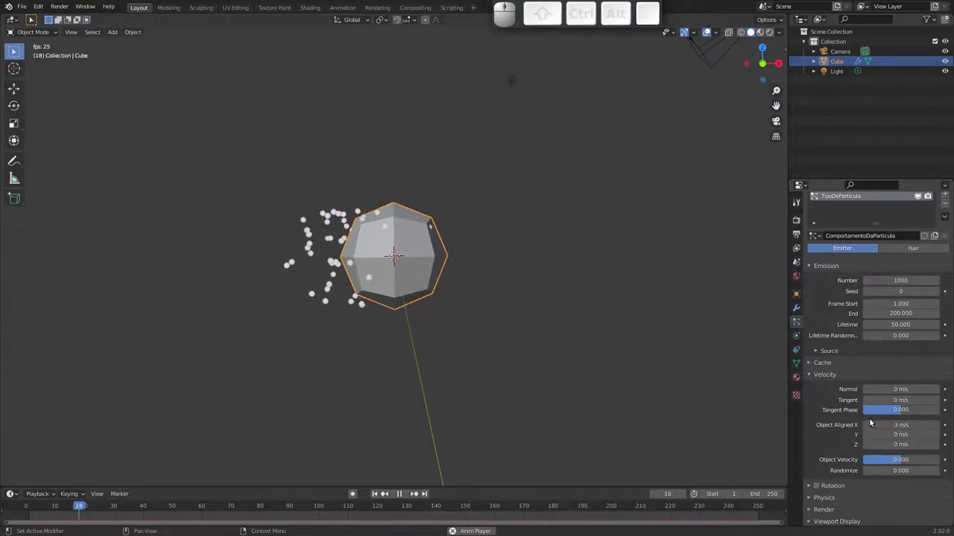
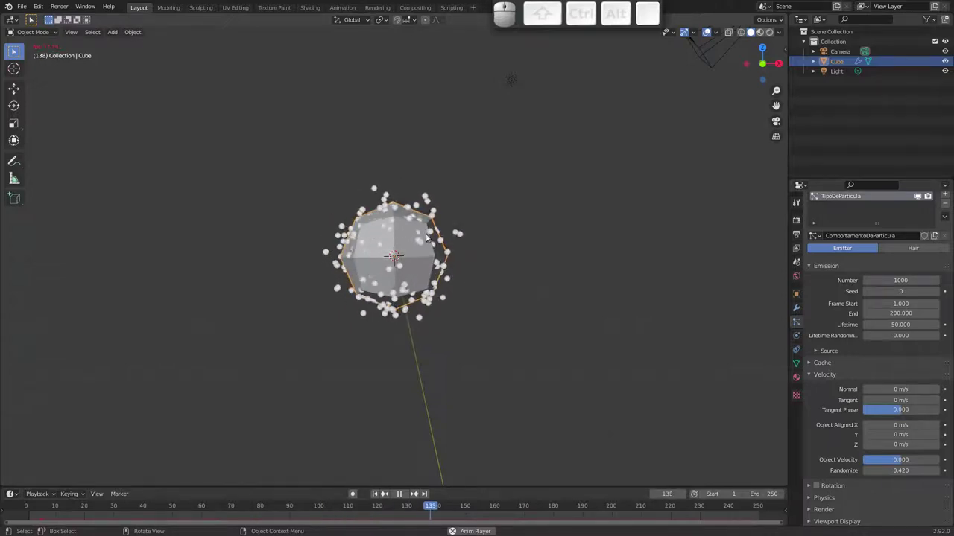
# Add a Wind force field and watch it blow the particles sideways
pyautogui.moveTo(381, 266); pyautogui.dragTo(329, 266)
pyautogui.press('Escape')
pyautogui.moveTo(360, 264); pyautogui.dragTo(307, 298)
pyautogui.press('shift+a')
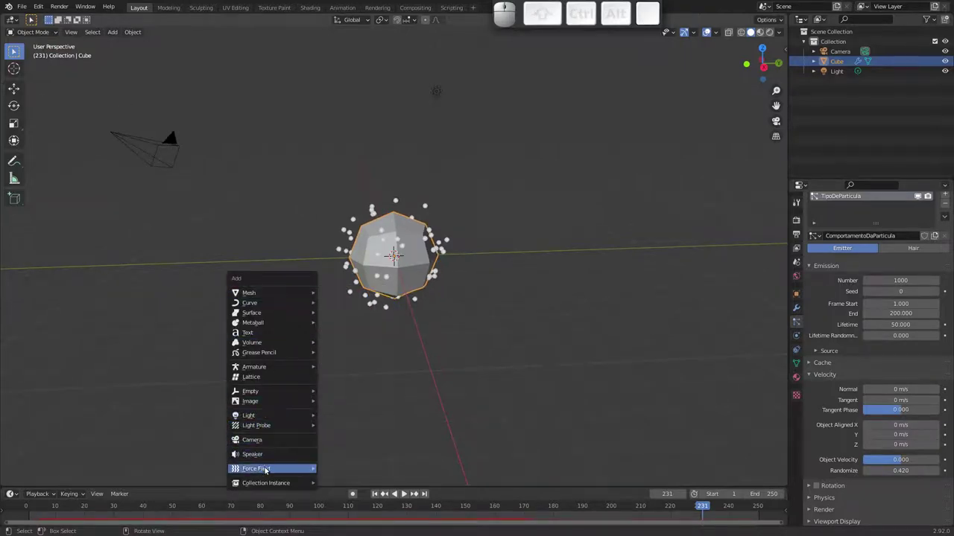
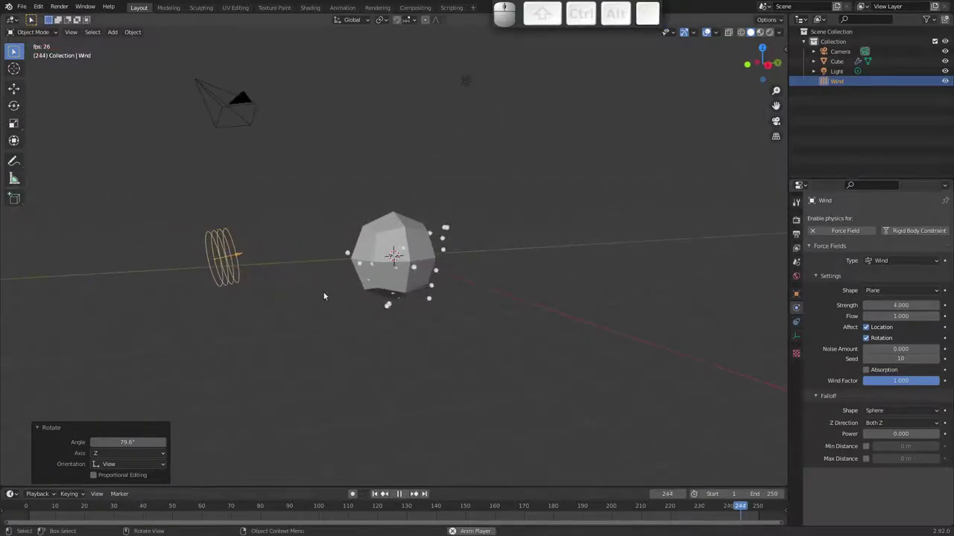
pyautogui.middleClick(284, 290)
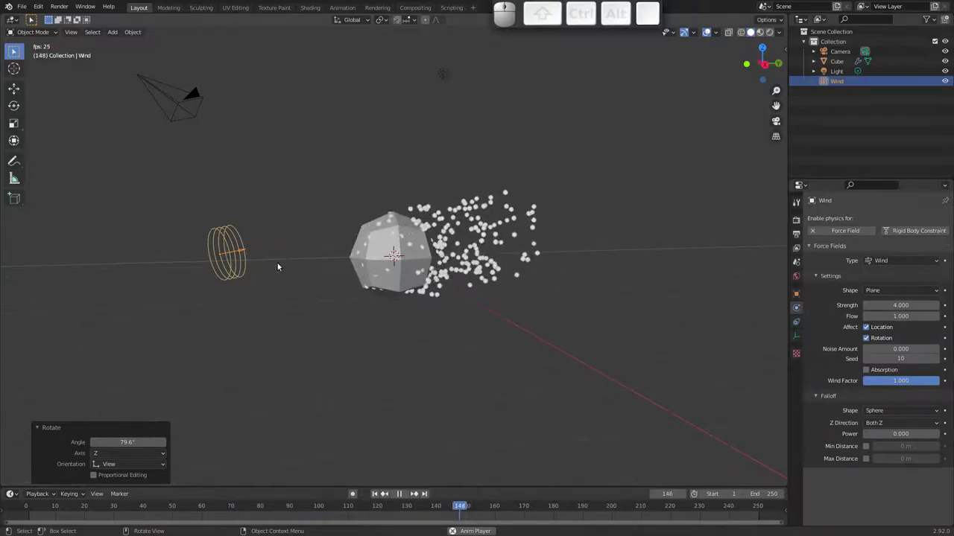
# Delete the Wind force field from the scene
pyautogui.click(236, 255)
pyautogui.press('x')
pyautogui.click(235, 257)
# Add a Curve Guide force field to the scene
pyautogui.press('Escape')
pyautogui.moveTo(340, 270); pyautogui.dragTo(371, 269)
pyautogui.press('shift+a')
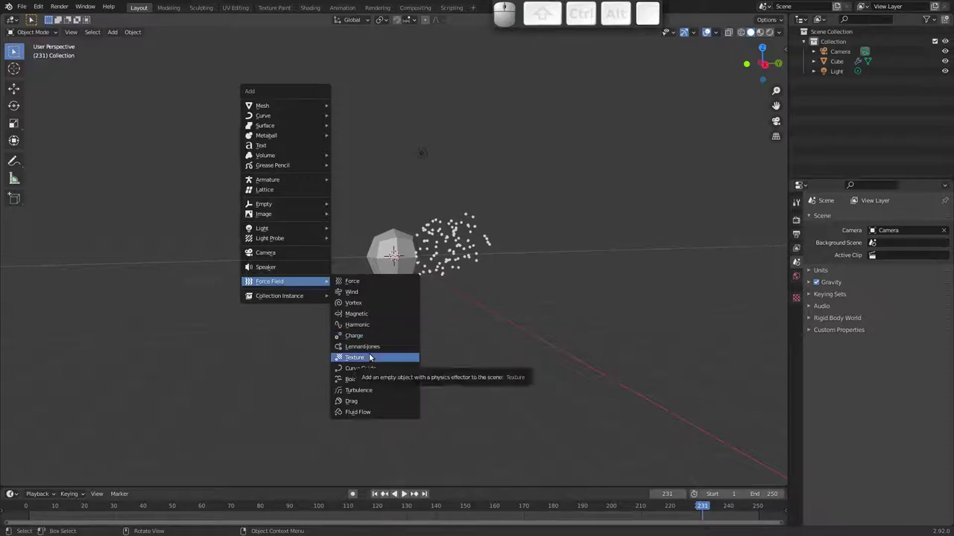
pyautogui.click(374, 367)
pyautogui.moveTo(424, 282); pyautogui.dragTo(386, 295)
pyautogui.middleClick(303, 276)
# Move the curve guide away from the cube so particles stream along its S shape
pyautogui.press('g')
pyautogui.click(380, 312)
pyautogui.moveTo(366, 288); pyautogui.dragTo(661, 135)
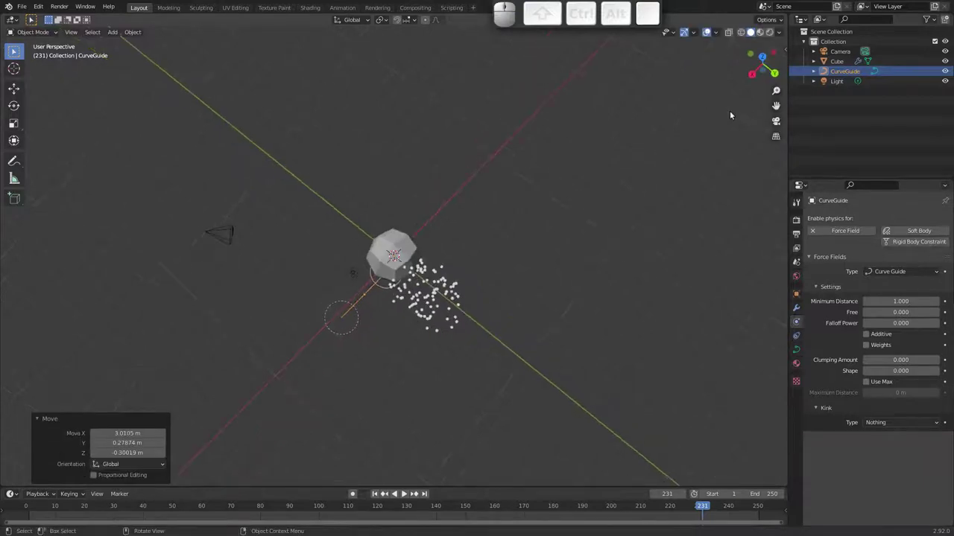
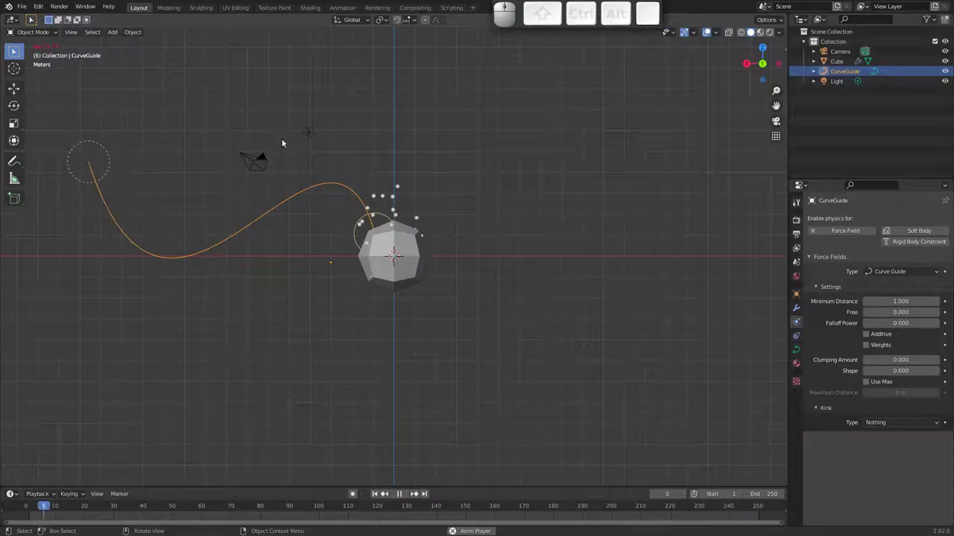
pyautogui.middleClick(246, 203)
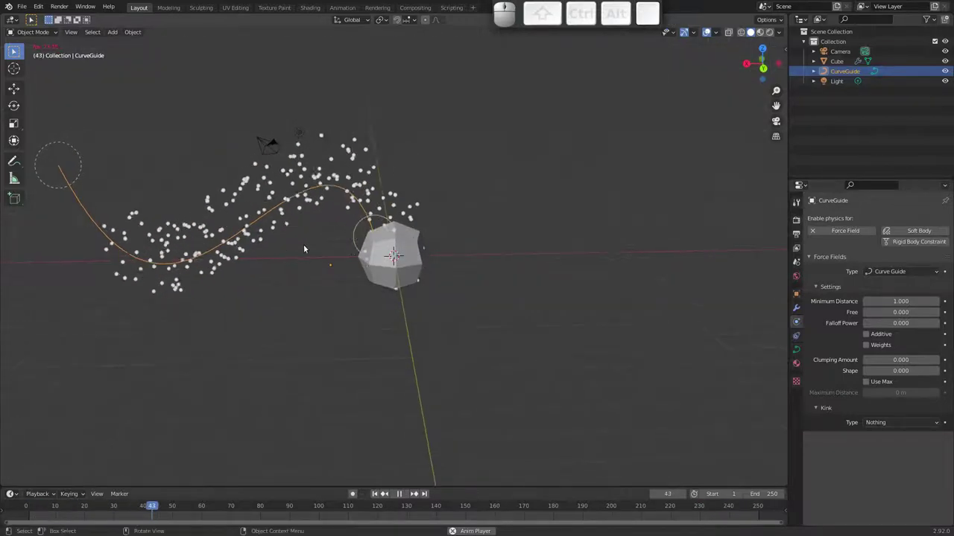
pyautogui.moveTo(242, 253); pyautogui.dragTo(365, 260)
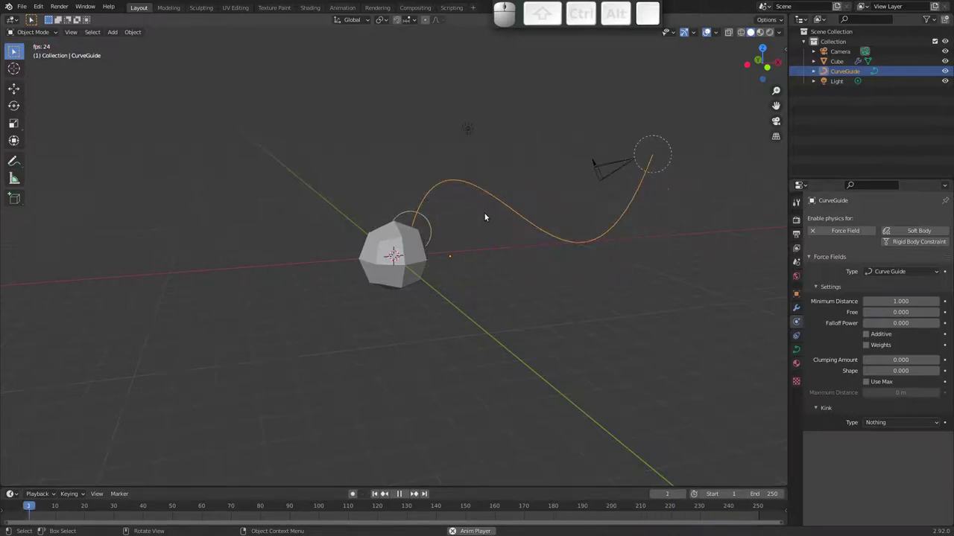
pyautogui.middleClick(257, 291)
pyautogui.press('shift+a')
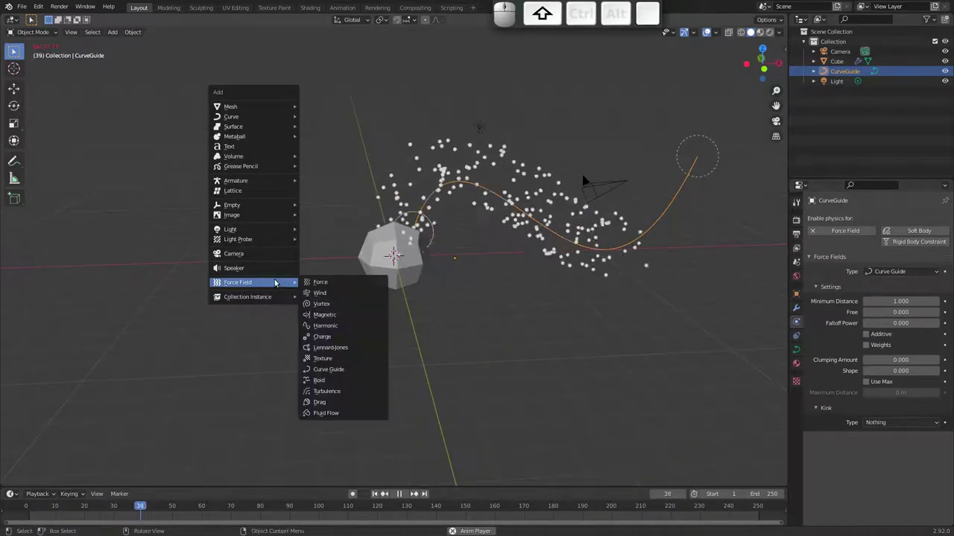
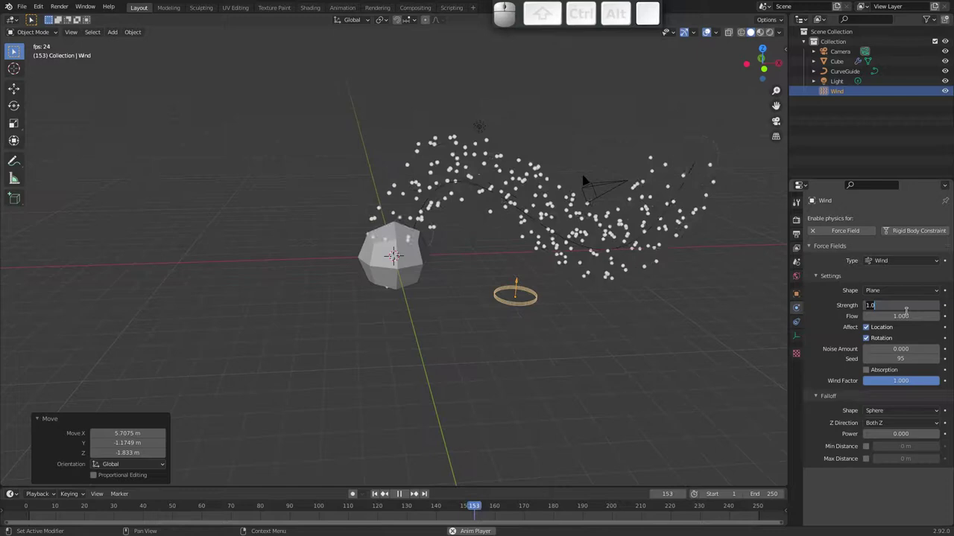
# Set the new Wind force field's Strength to 7
pyautogui.press('7')
pyautogui.press('Return')
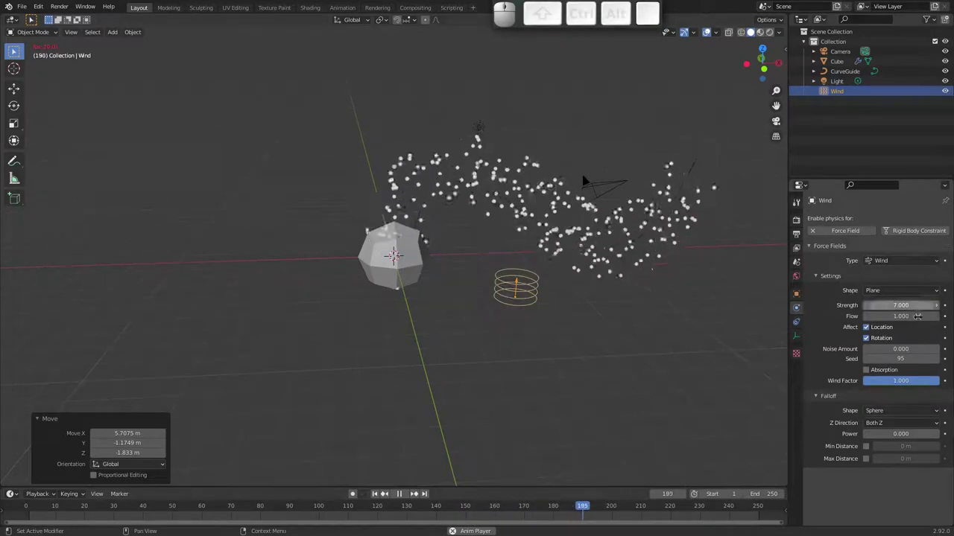
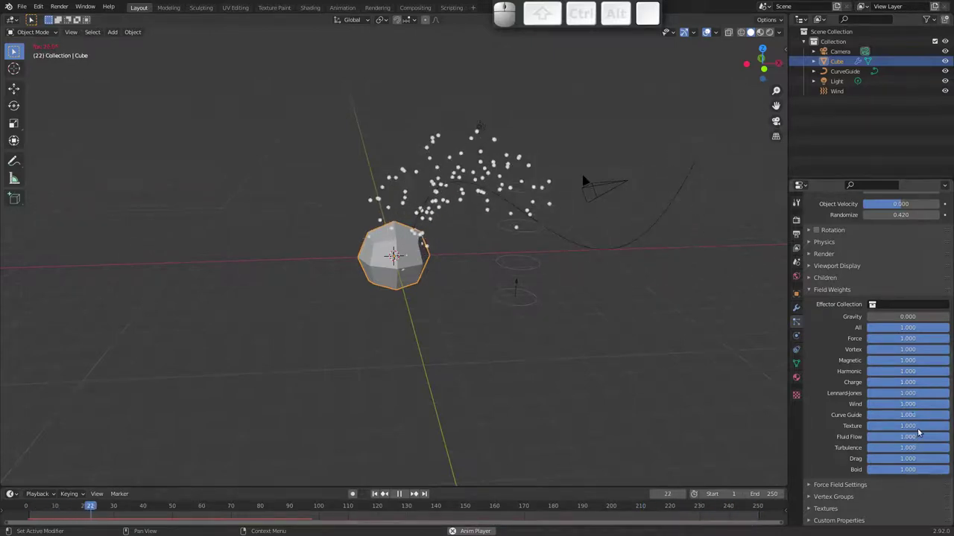
# Reduce the particles' Curve Guide field weight to 0.482
pyautogui.moveTo(938, 417); pyautogui.dragTo(901, 427)
pyautogui.moveTo(927, 416); pyautogui.dragTo(873, 431)
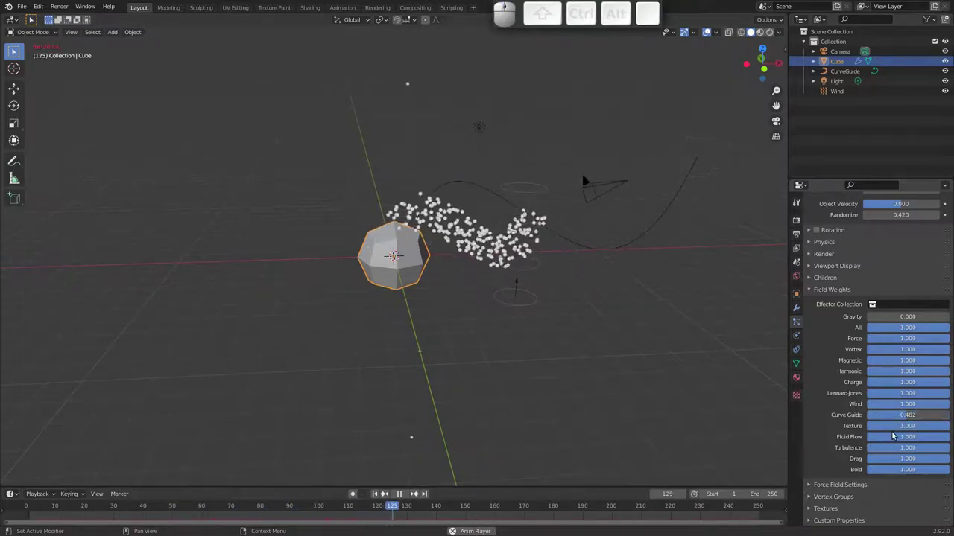
pyautogui.click(518, 308)
# Move the wind field, then delete the cube, curve guide and wind field together
pyautogui.press('g')
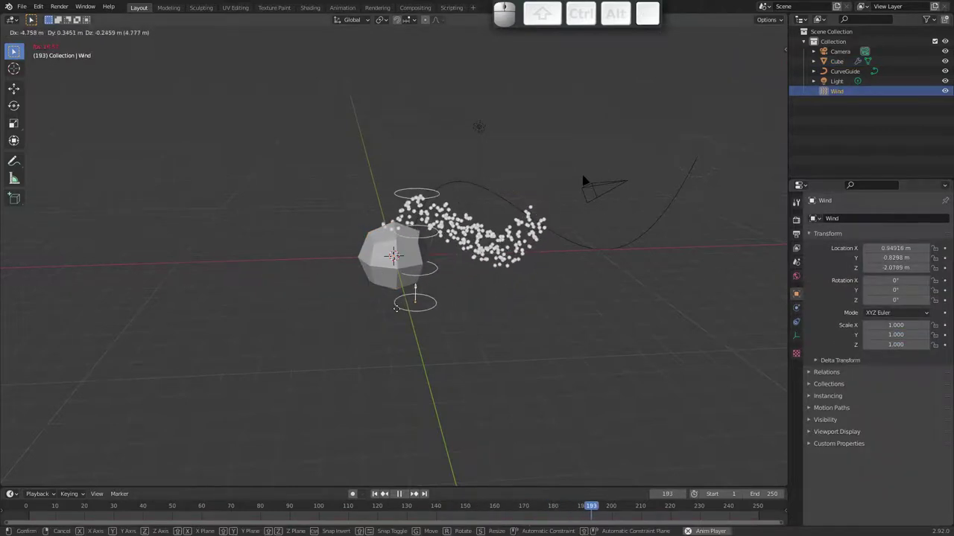
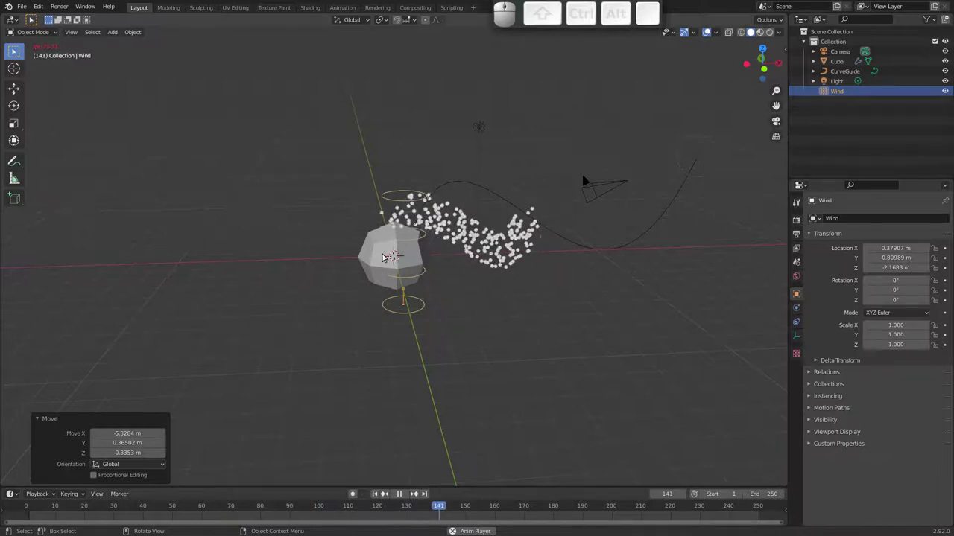
pyautogui.press('Escape')
pyautogui.moveTo(333, 169); pyautogui.dragTo(424, 321)
pyautogui.press('x')
pyautogui.click(425, 319)
# Select the camera, now alone in the scene with the light
pyautogui.moveTo(453, 271); pyautogui.dragTo(607, 221)
pyautogui.click(630, 188)
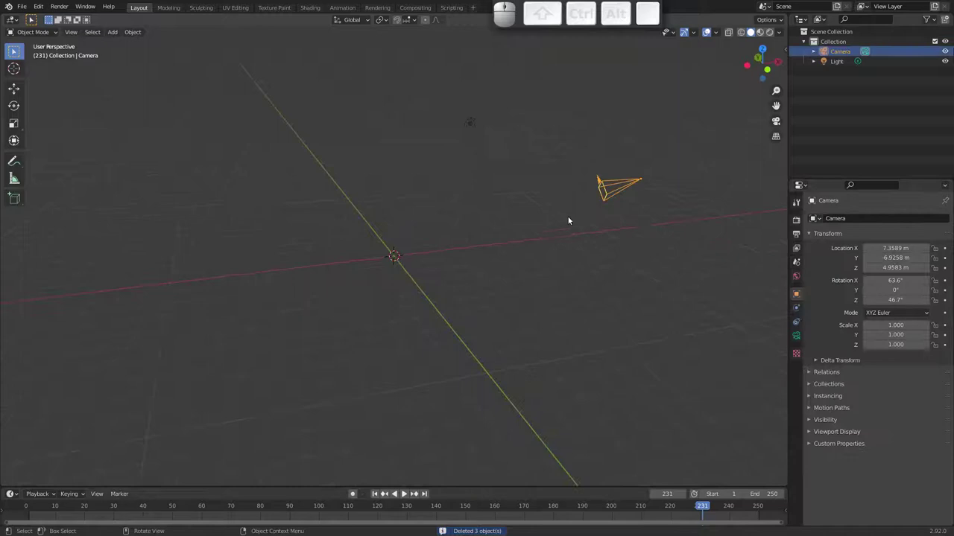
# Reset the camera's location and rotation back to the world origin
pyautogui.moveTo(633, 201); pyautogui.dragTo(631, 211)
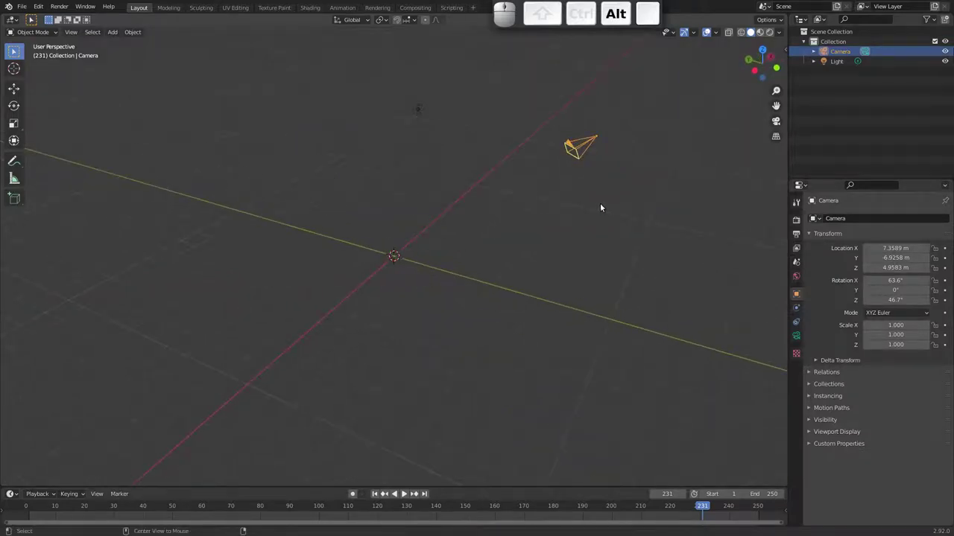
pyautogui.press('alt+g')
pyautogui.moveTo(380, 264); pyautogui.dragTo(406, 320)
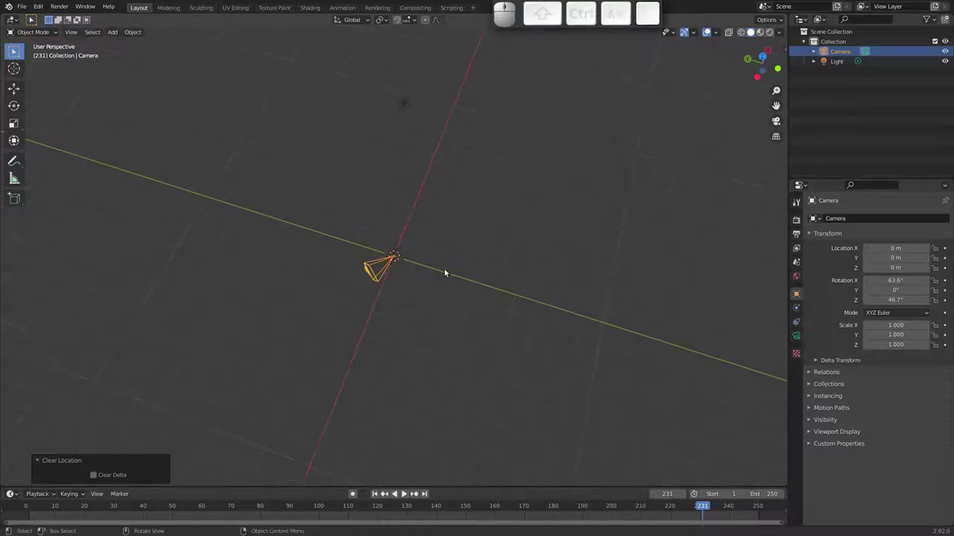
pyautogui.press('alt+r')
pyautogui.middleClick(405, 274)
pyautogui.moveTo(469, 195); pyautogui.dragTo(471, 228)
# Rotate the camera 90° on X and slide it back along Y
pyautogui.press('r')
pyautogui.press('x')
pyautogui.press('9')
pyautogui.press('0')
pyautogui.press('Return')
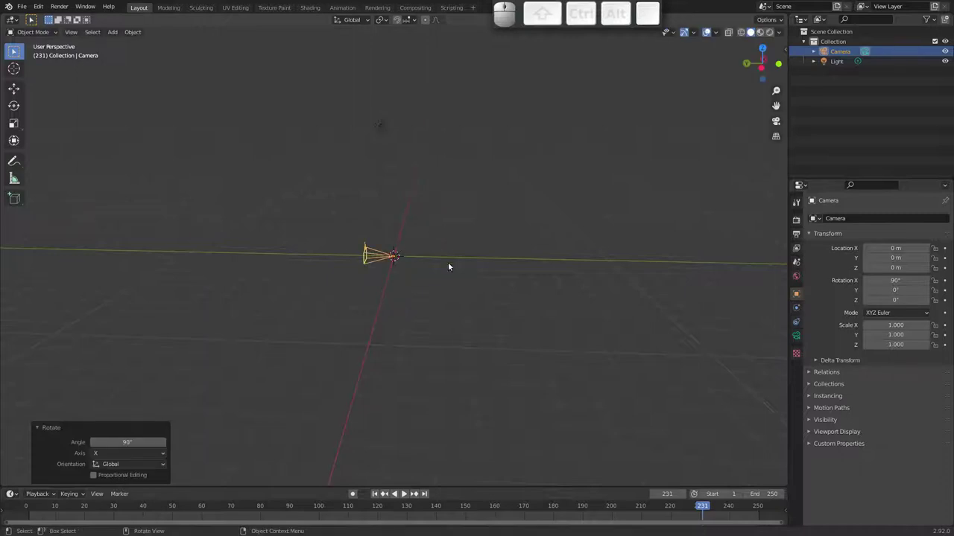
pyautogui.press('g')
pyautogui.press('y')
pyautogui.click(720, 292)
# Add a 2 m mesh plane at the origin
pyautogui.press('shift+a')
pyautogui.click(504, 114)
# Lower the plane to Z −3.5672 m and check it through the camera view
pyautogui.moveTo(379, 262); pyautogui.dragTo(352, 236)
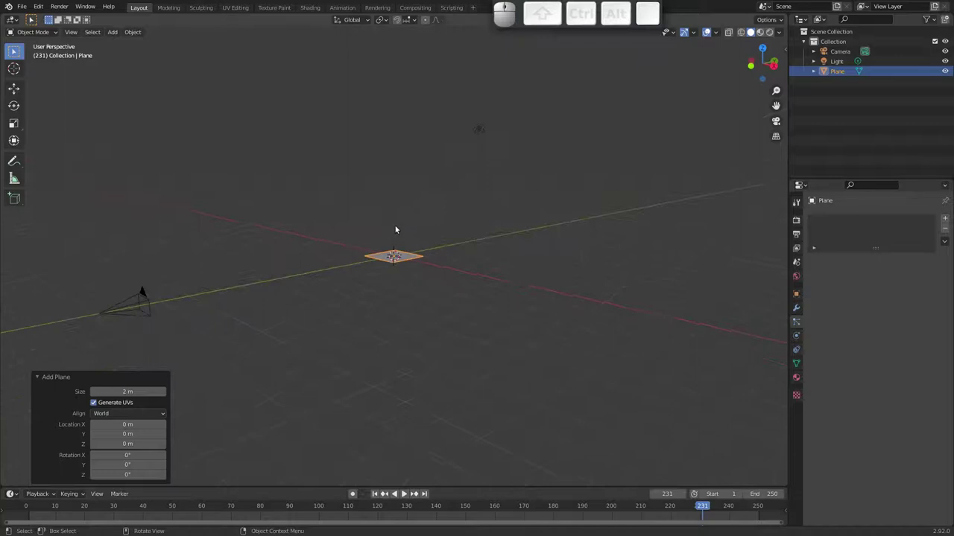
pyautogui.press('g')
pyautogui.press('z')
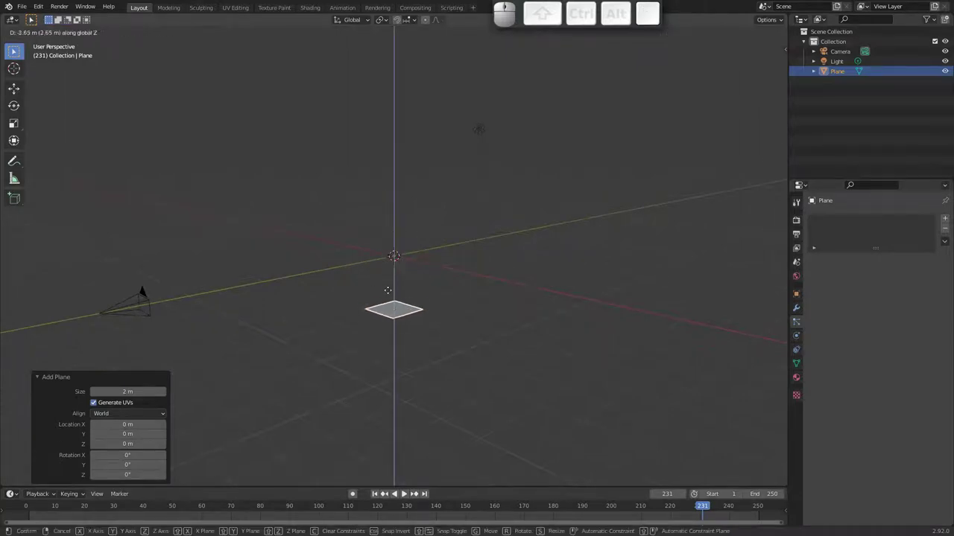
pyautogui.click(389, 300)
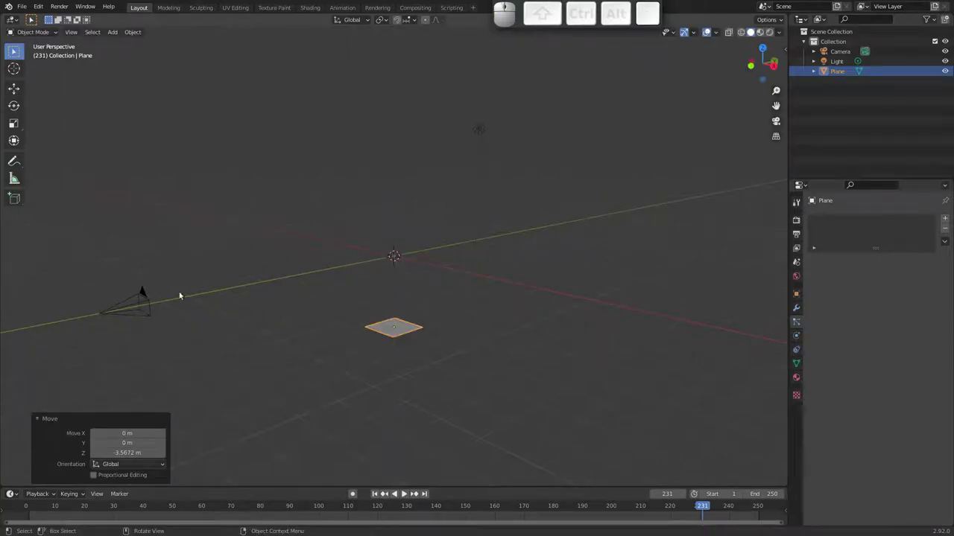
pyautogui.click(780, 122)
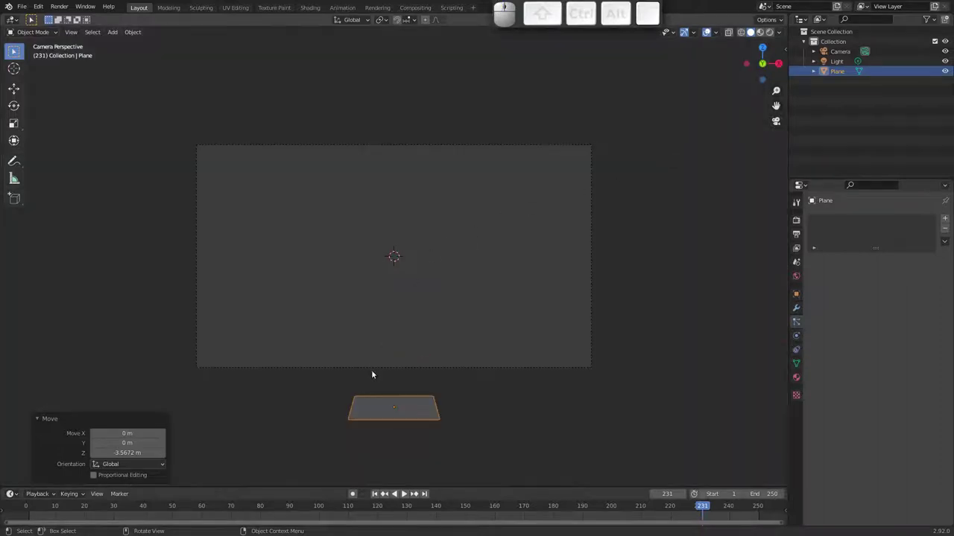
pyautogui.moveTo(349, 333); pyautogui.dragTo(340, 326)
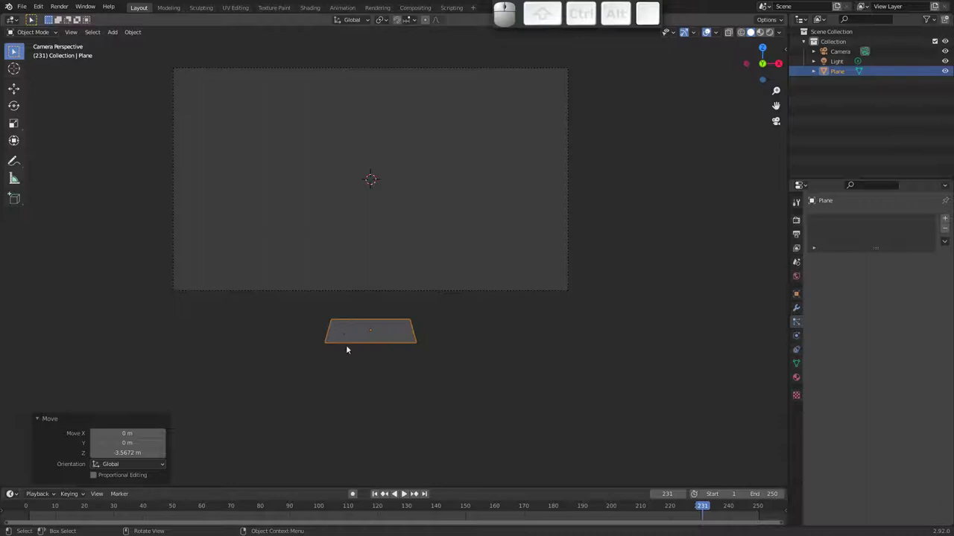
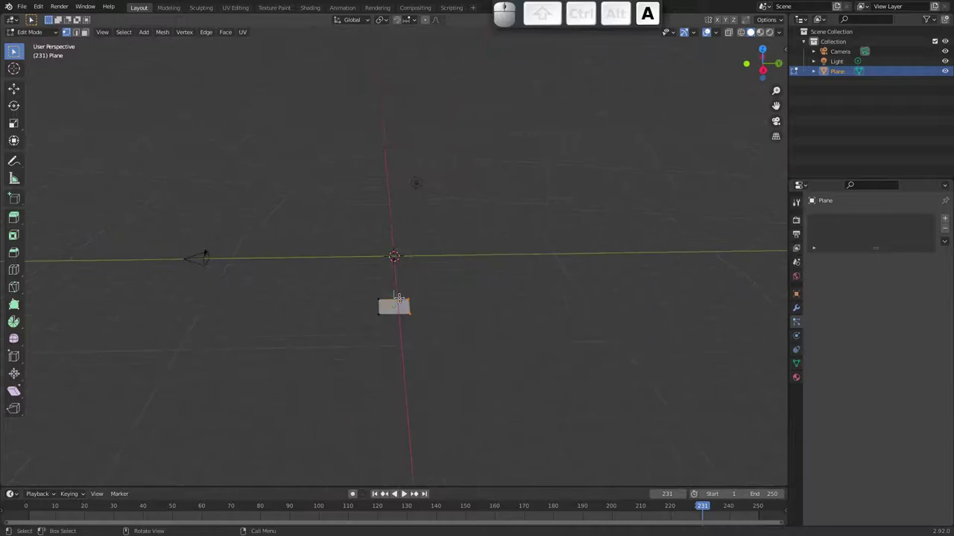
# Stretch the plane along Y about tenfold and raise it 1.8066 m on Z
pyautogui.press('s')
pyautogui.press('y')
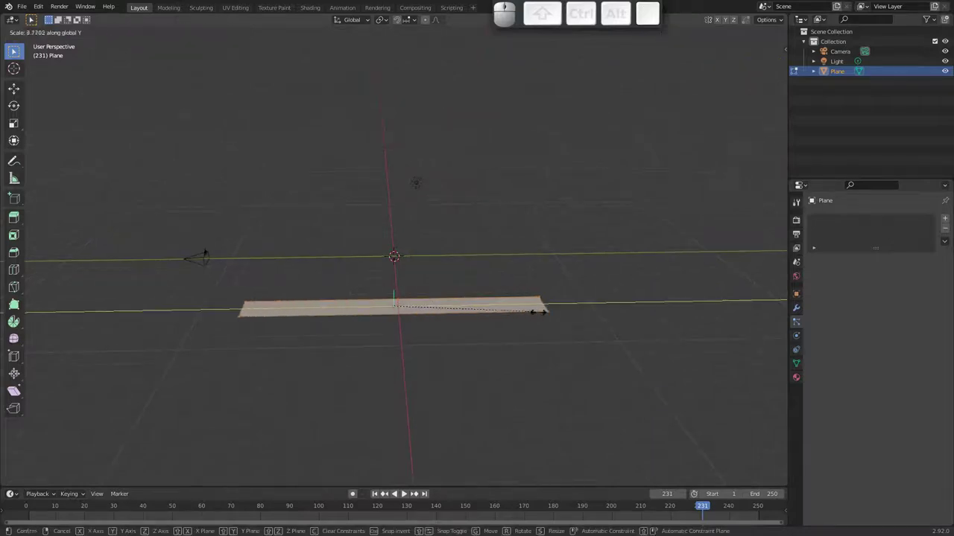
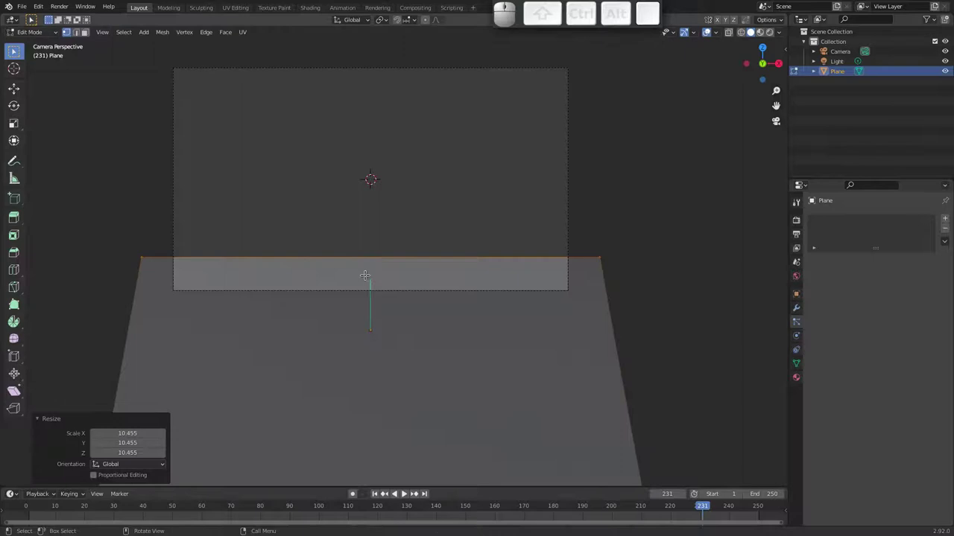
pyautogui.press('ctrl+Tab')
pyautogui.press('g')
pyautogui.press('z')
pyautogui.click(376, 350)
# Back in Object Mode, give the plane a new particle system
pyautogui.moveTo(406, 306); pyautogui.dragTo(297, 385)
pyautogui.middleClick(288, 405)
pyautogui.moveTo(298, 345); pyautogui.dragTo(278, 355)
pyautogui.press('Tab')
pyautogui.middleClick(274, 323)
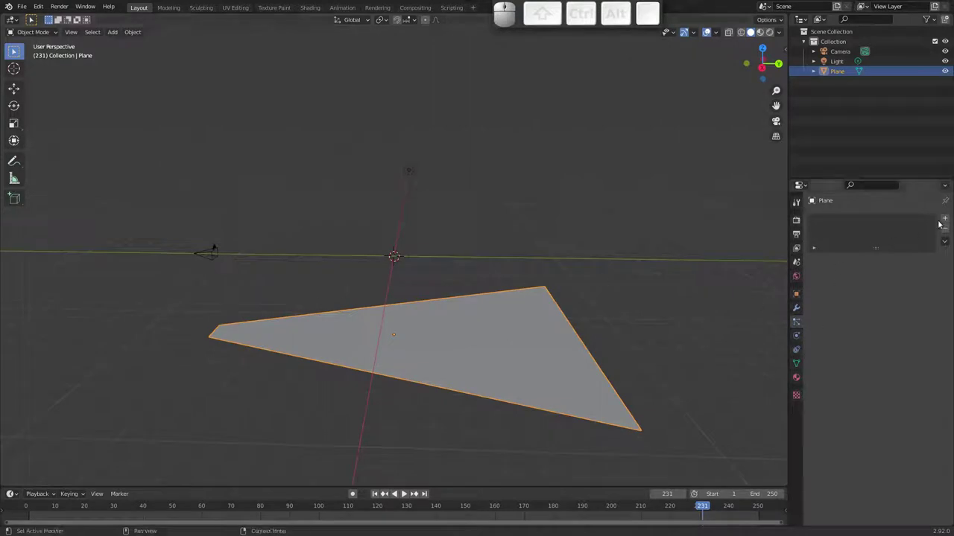
pyautogui.click(952, 218)
# Play the animation and view the plane edge-on to watch particles emit
pyautogui.press('space')
pyautogui.moveTo(538, 371); pyautogui.dragTo(519, 350)
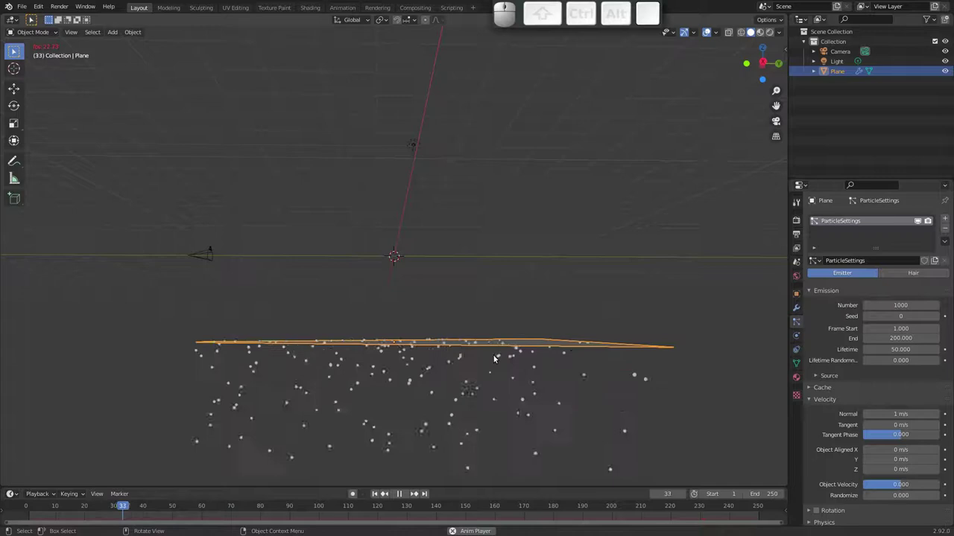
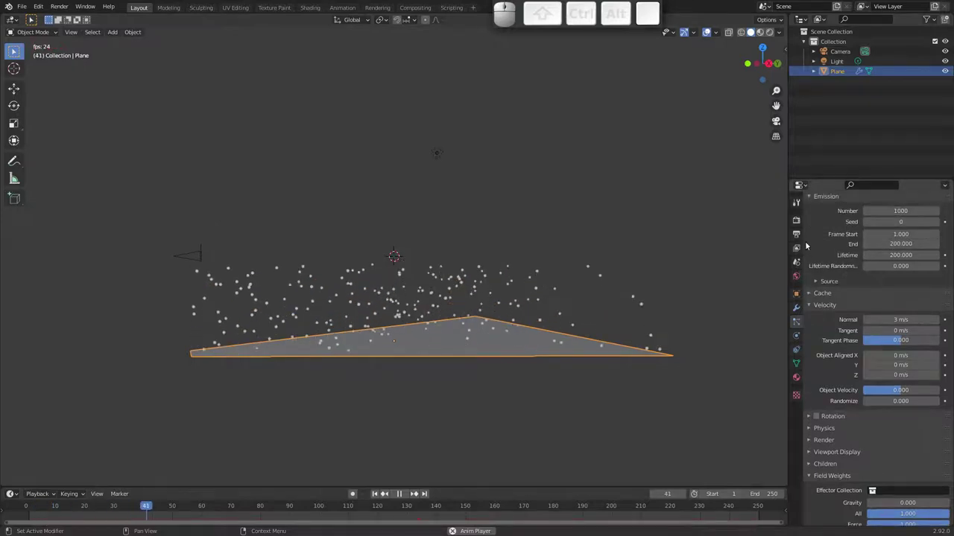
# Look through the scene camera and bring its frame closer in view
pyautogui.press('space')
pyautogui.click(771, 122)
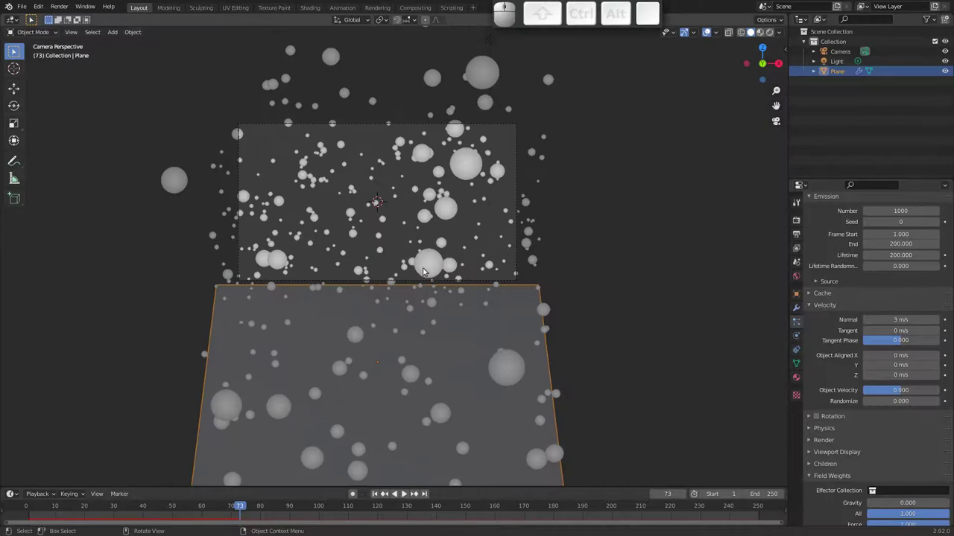
pyautogui.moveTo(427, 263); pyautogui.dragTo(367, 349)
pyautogui.moveTo(248, 507); pyautogui.dragTo(227, 495)
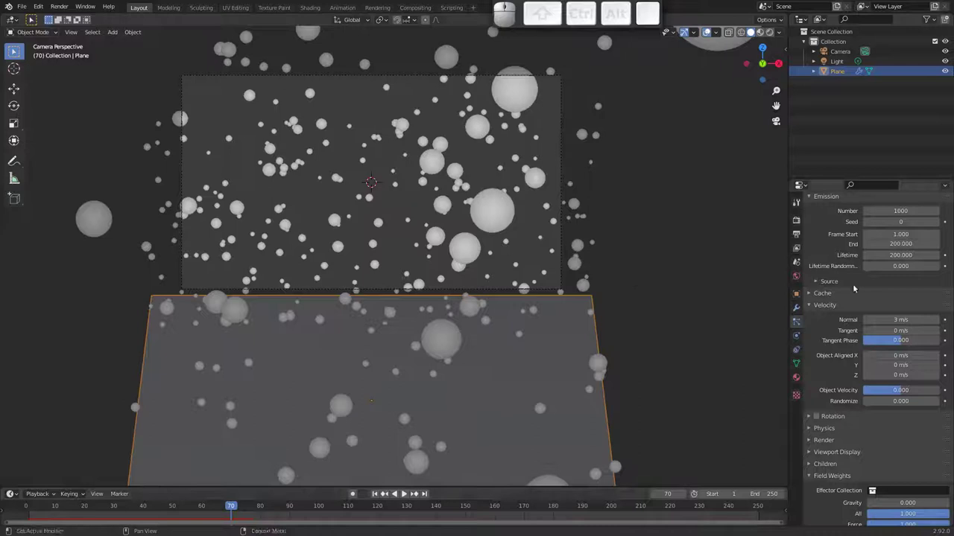
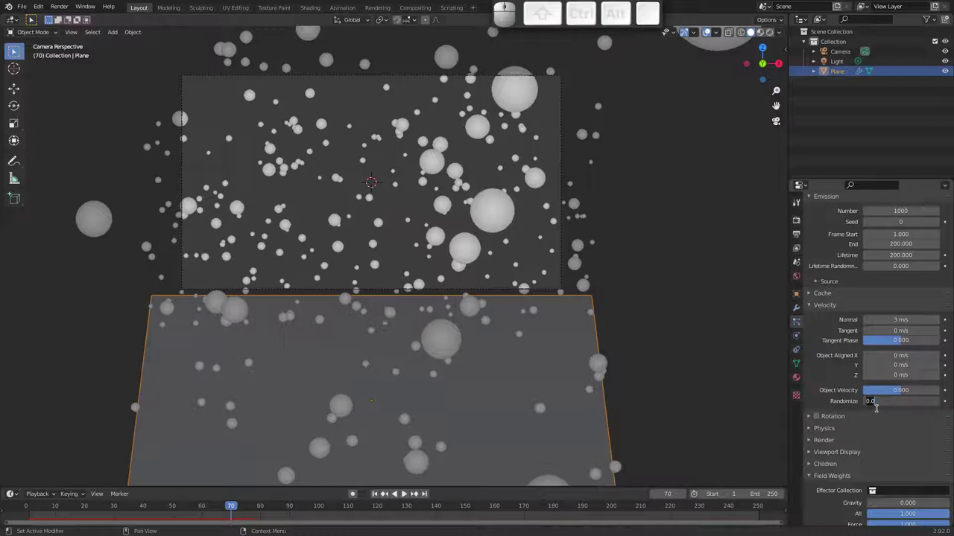
# Set the particle Velocity Randomize to 1.0 and replay the animation
pyautogui.press('.')
pyautogui.press('1')
pyautogui.press('Return')
pyautogui.press('space')
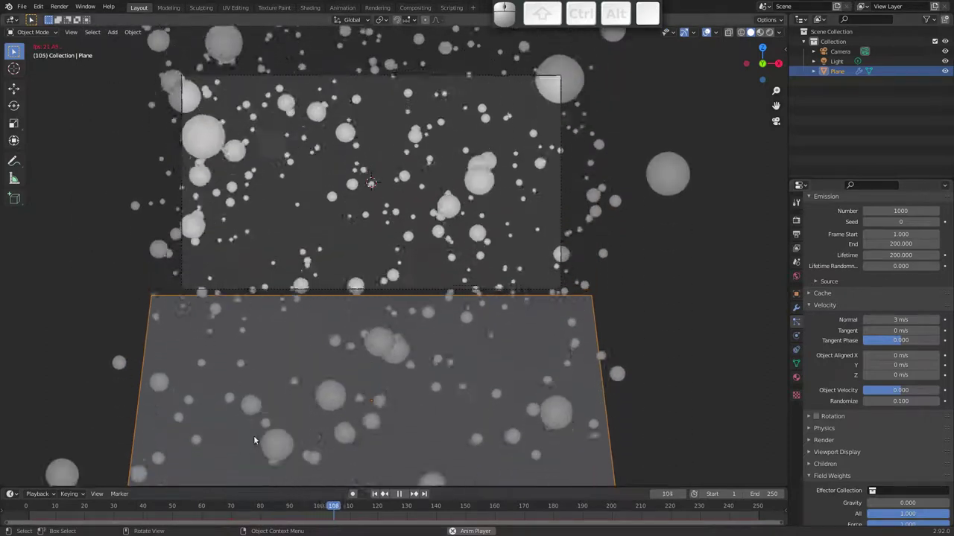
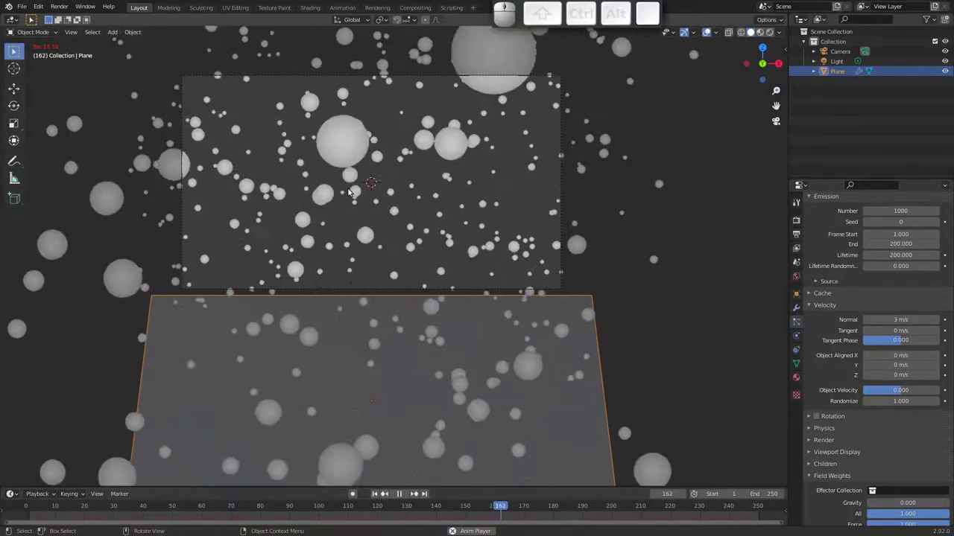
pyautogui.press('space')
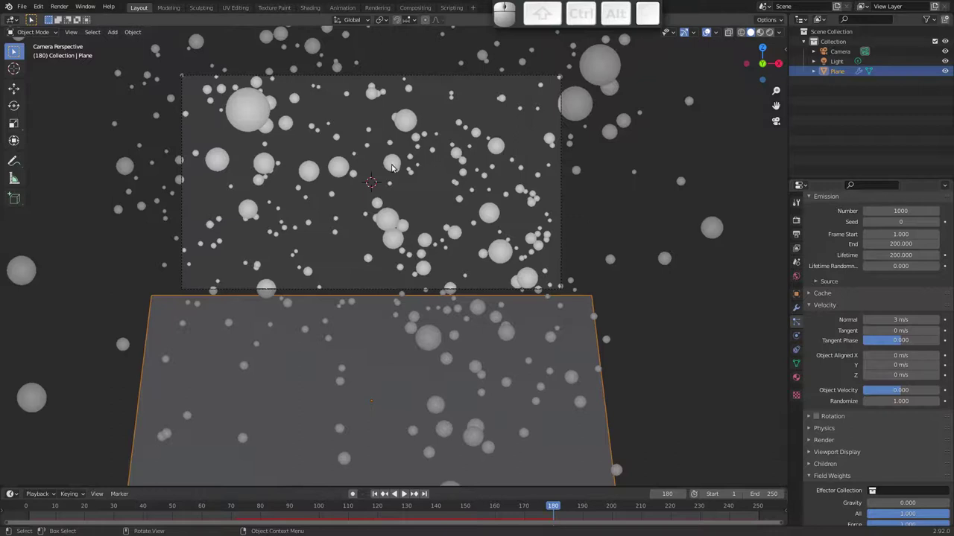
# Orbit to the side to see the particles rise as a scattered cloud
pyautogui.moveTo(412, 242); pyautogui.dragTo(375, 220)
pyautogui.moveTo(368, 254); pyautogui.dragTo(378, 287)
pyautogui.press('ctrl+space')
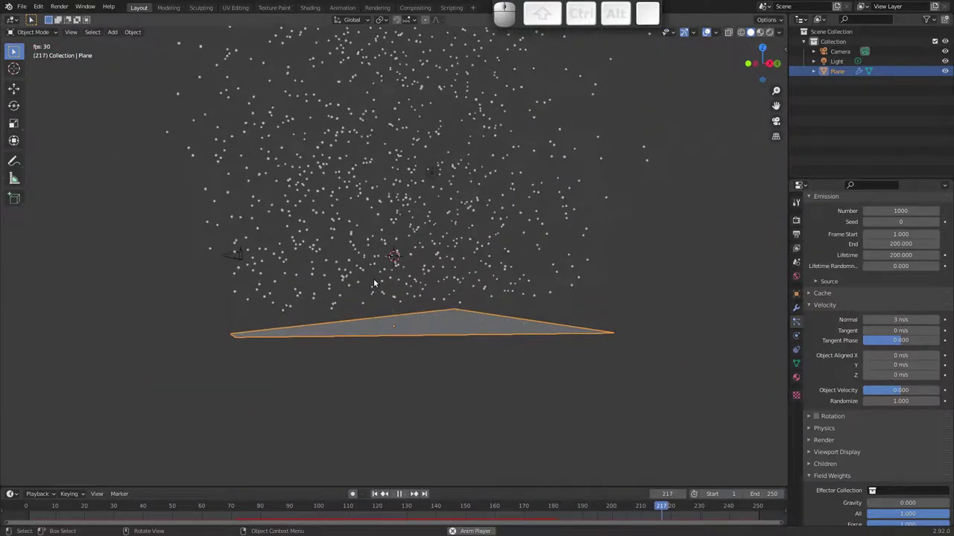
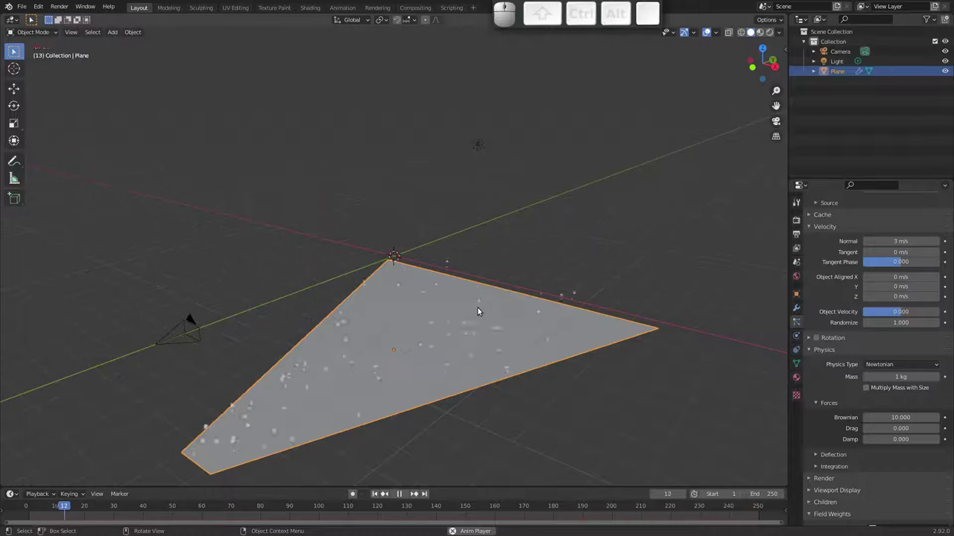
pyautogui.moveTo(457, 312); pyautogui.dragTo(485, 294)
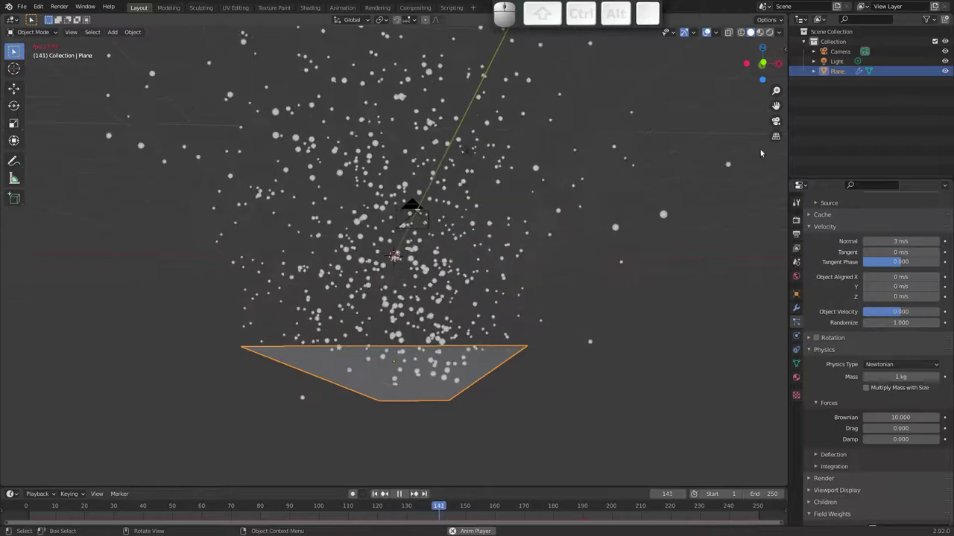
pyautogui.click(783, 123)
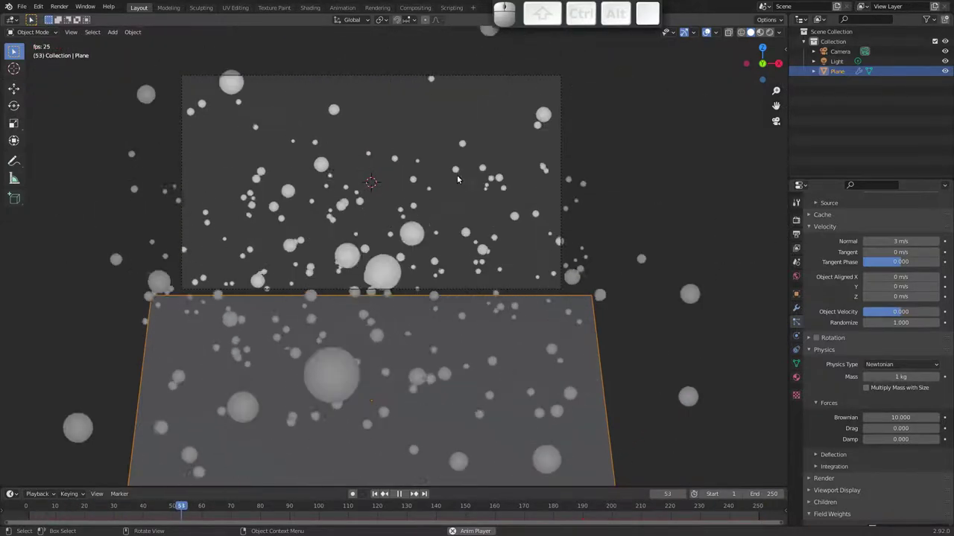
pyautogui.press('space')
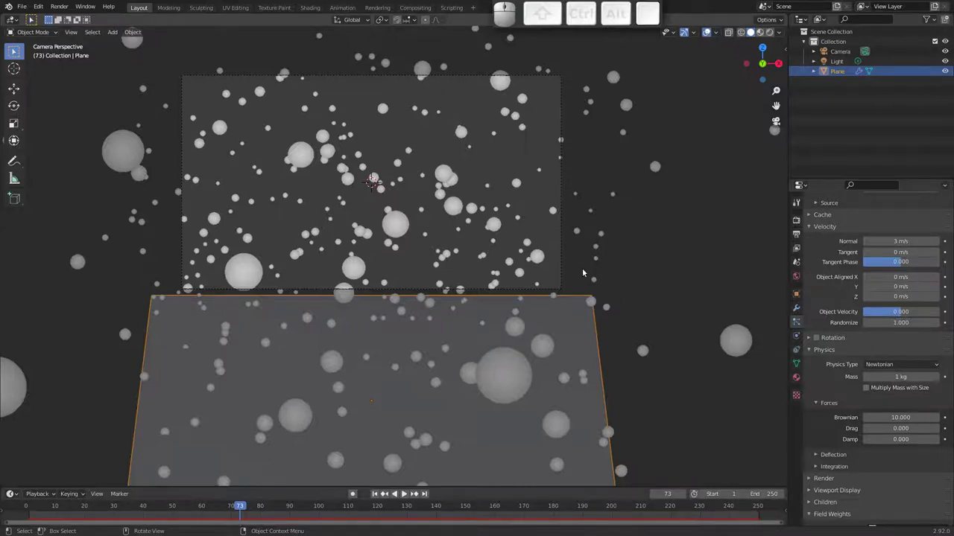
pyautogui.moveTo(538, 273); pyautogui.dragTo(521, 238)
pyautogui.moveTo(495, 213); pyautogui.dragTo(576, 309)
pyautogui.click(587, 310)
pyautogui.middleClick(583, 311)
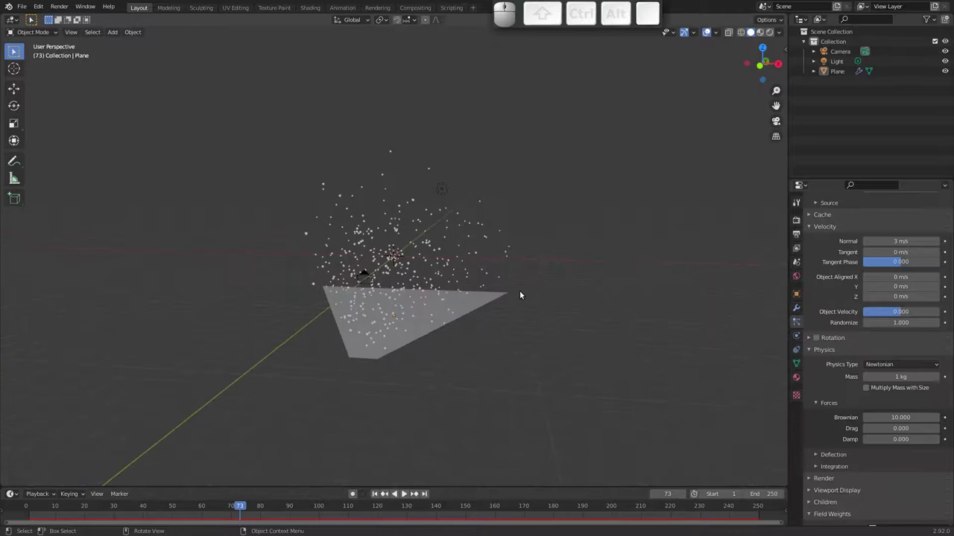
pyautogui.moveTo(534, 310); pyautogui.dragTo(530, 307)
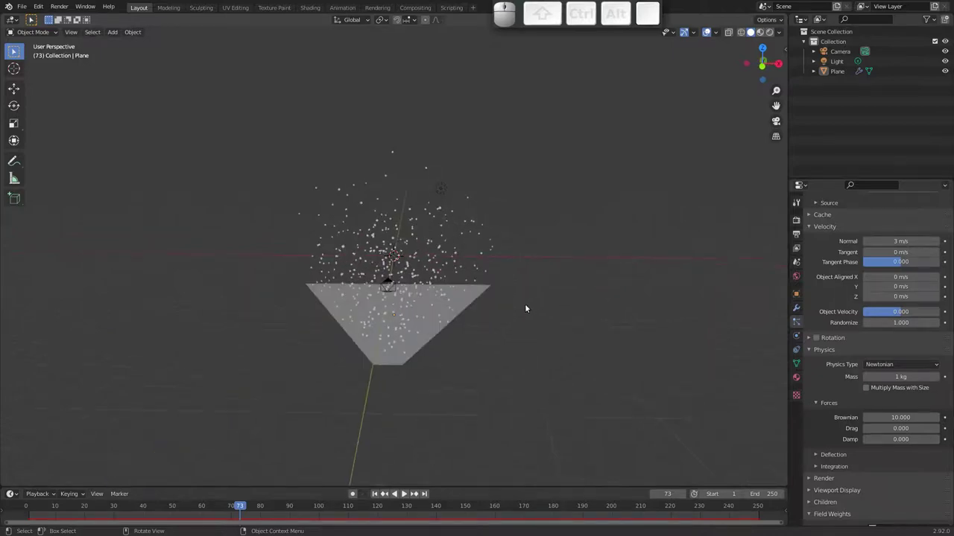
pyautogui.press('shift+a')
# Add a second plane, Particula, and reduce its vertices for a Skin-modifier cube
pyautogui.click(560, 305)
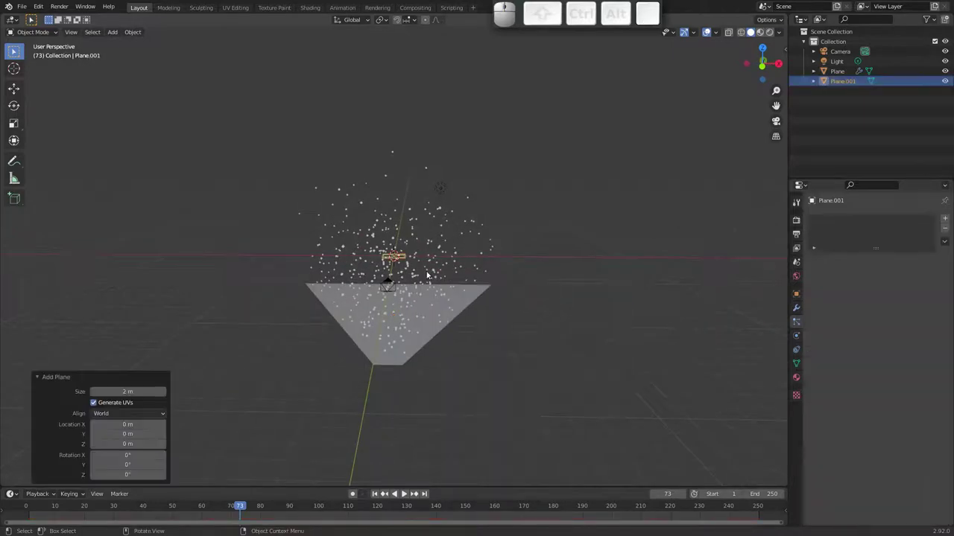
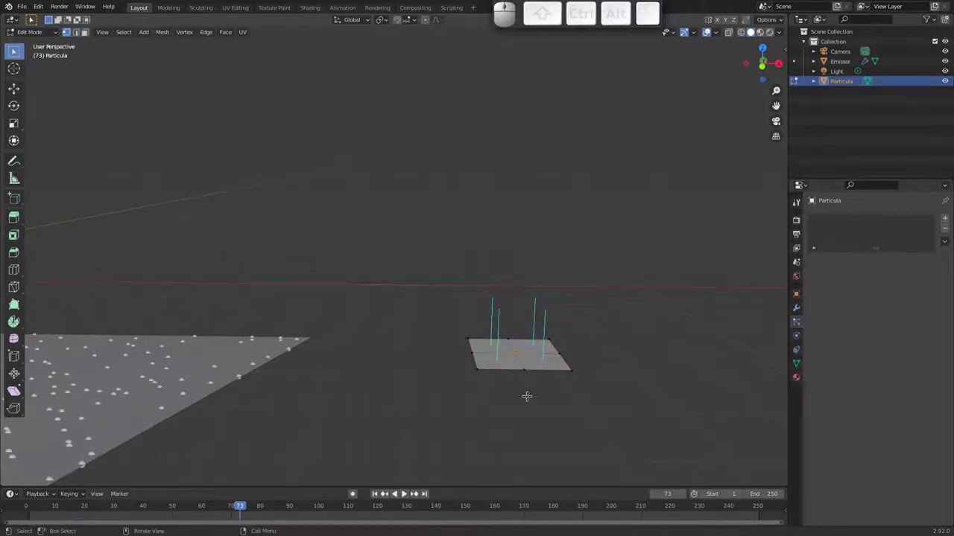
pyautogui.press('ctrl+i')
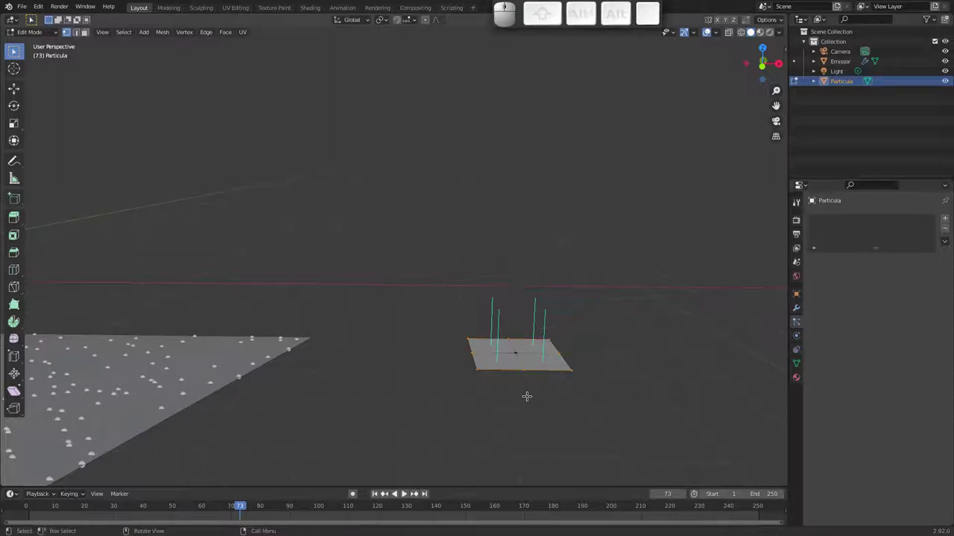
pyautogui.press('Delete')
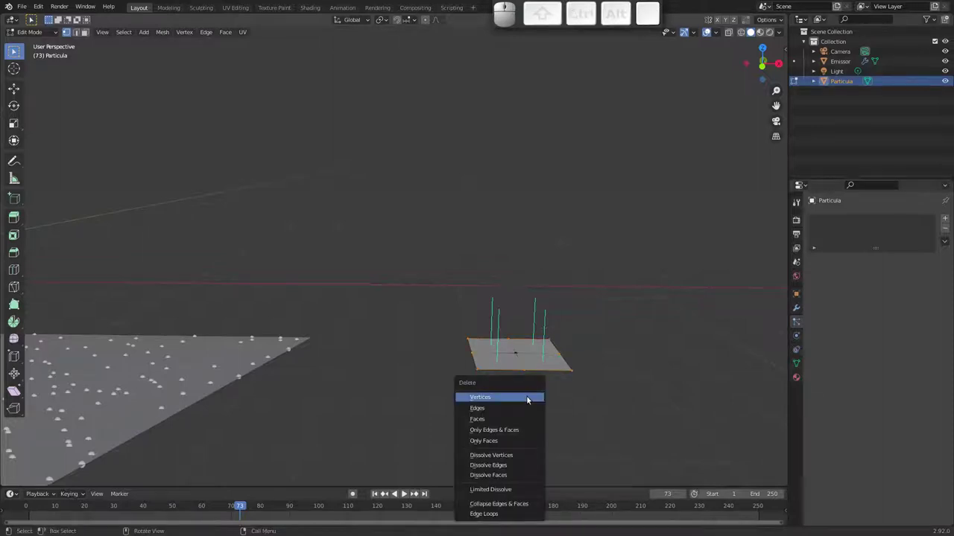
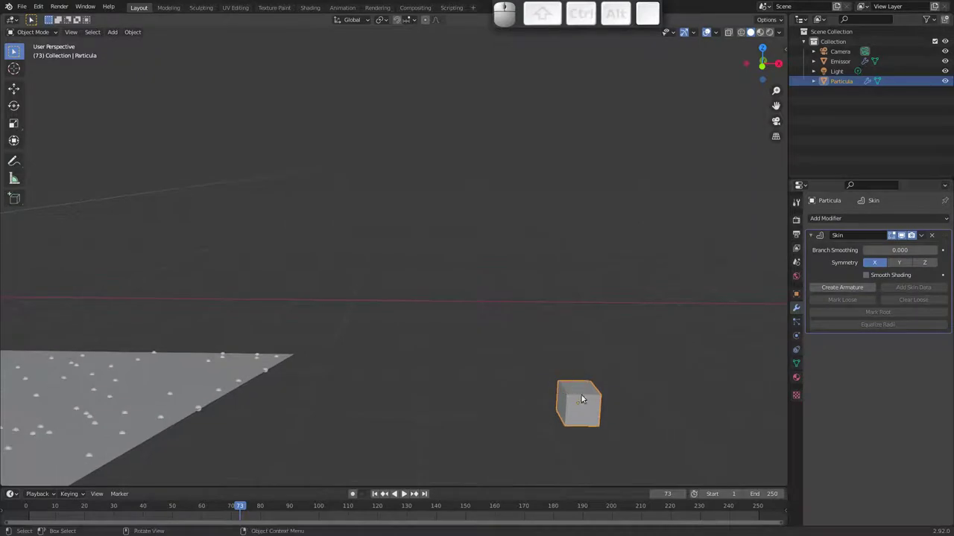
pyautogui.press('Tab')
# Scale Particula's geometry down into a small cube and select the emitter plane
pyautogui.press('a')
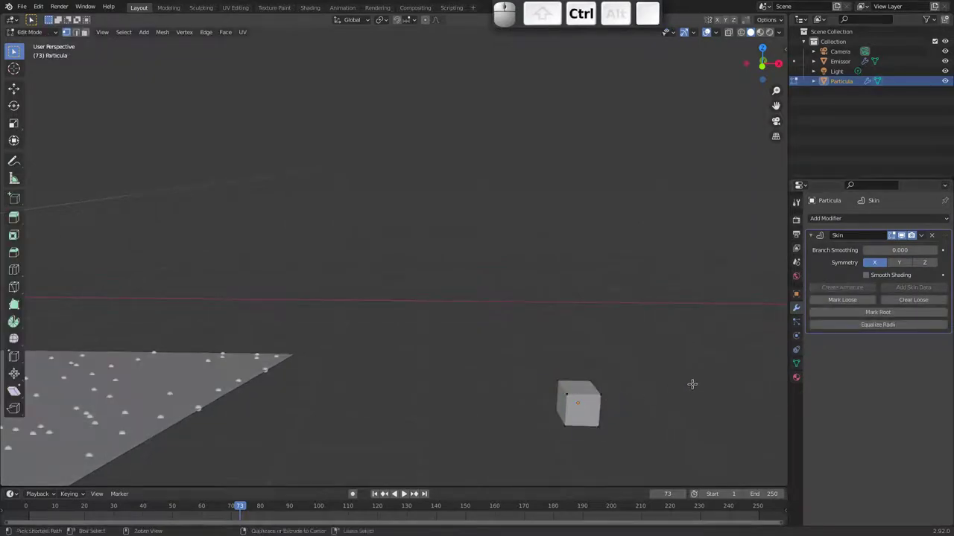
pyautogui.press('ctrl+a')
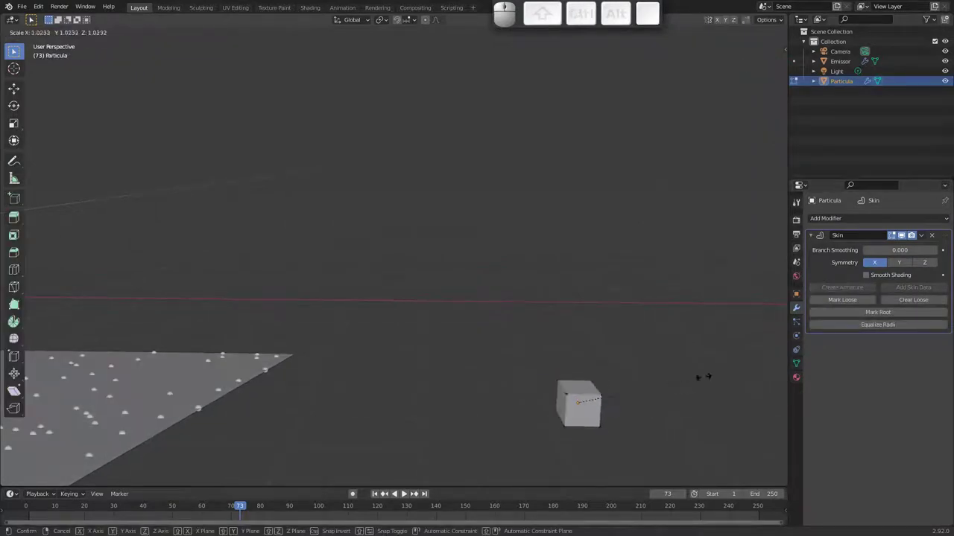
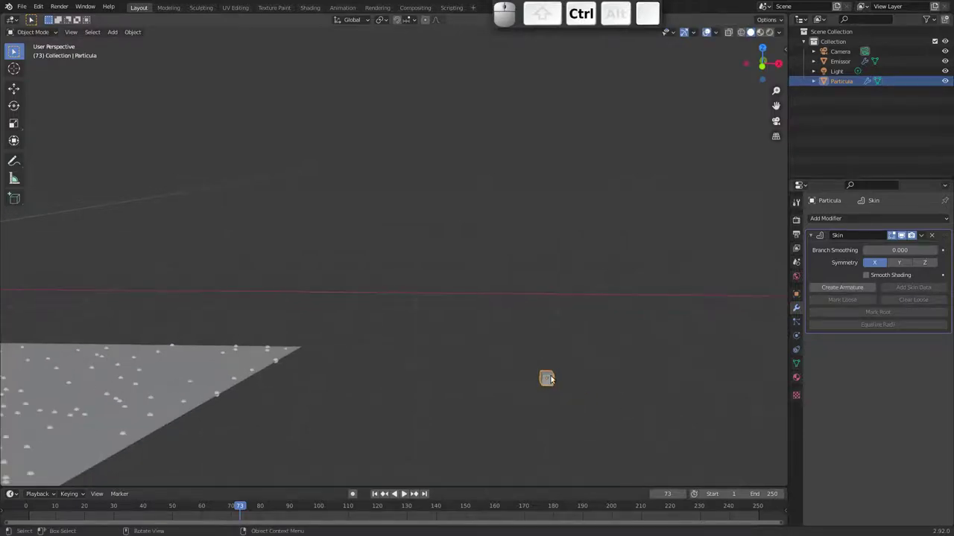
pyautogui.moveTo(534, 353); pyautogui.dragTo(597, 263)
pyautogui.click(195, 371)
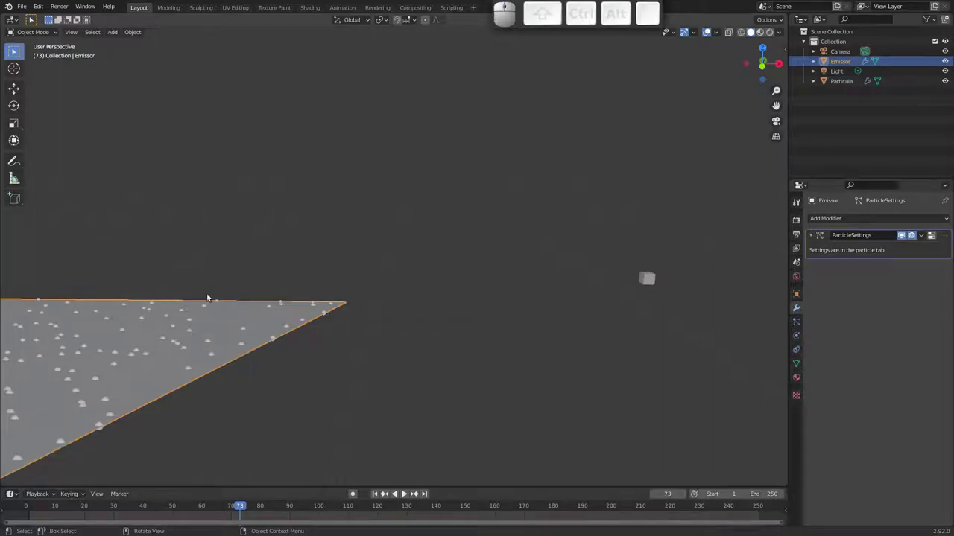
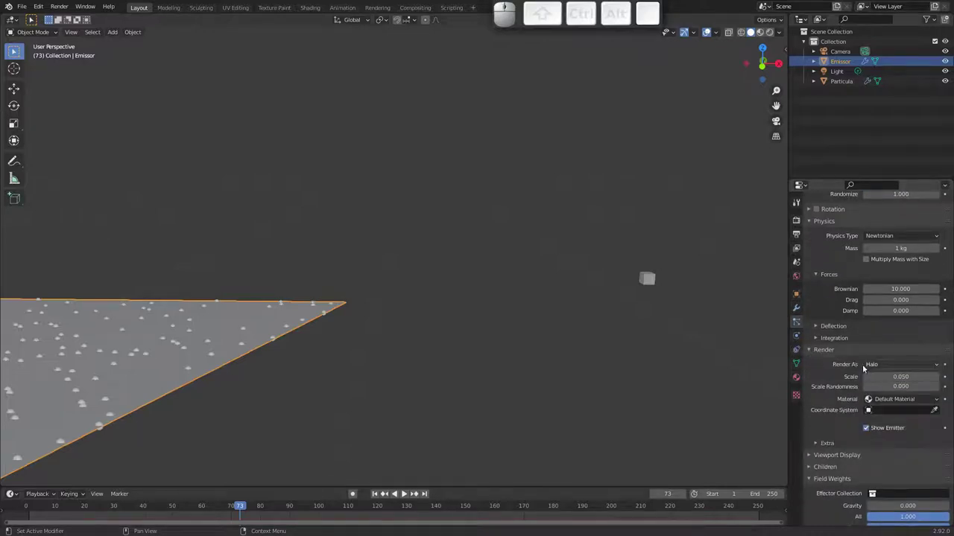
# Render the emitter's particles as Particula object instances and play them from camera
pyautogui.click(884, 366)
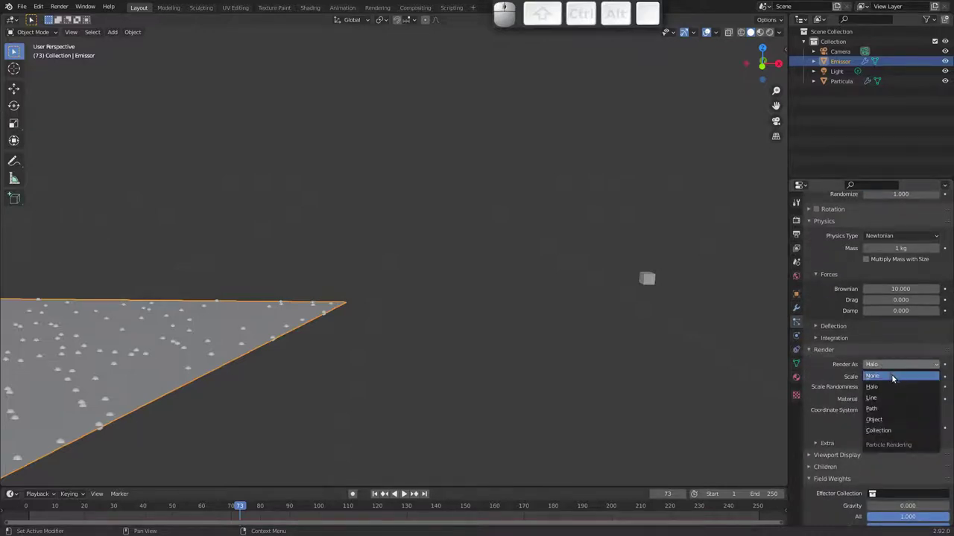
pyautogui.click(884, 418)
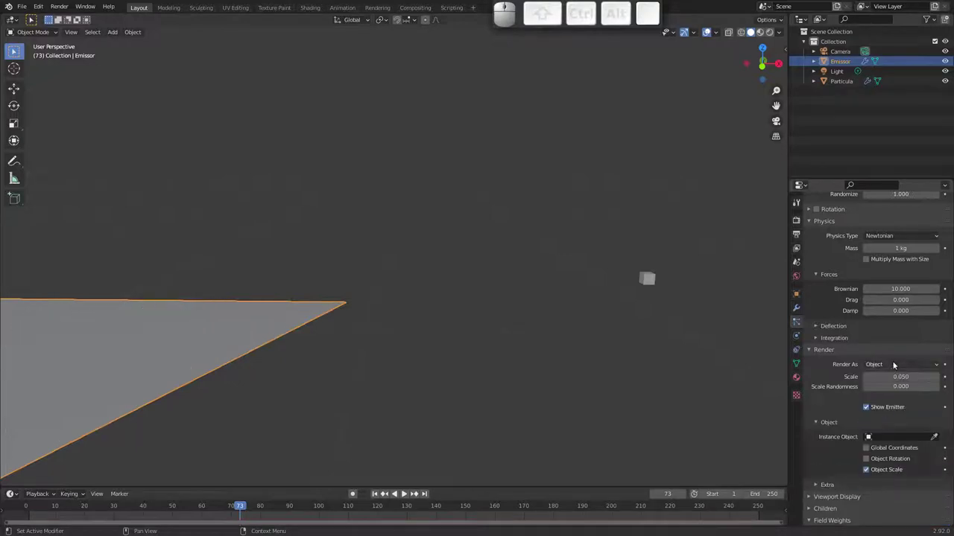
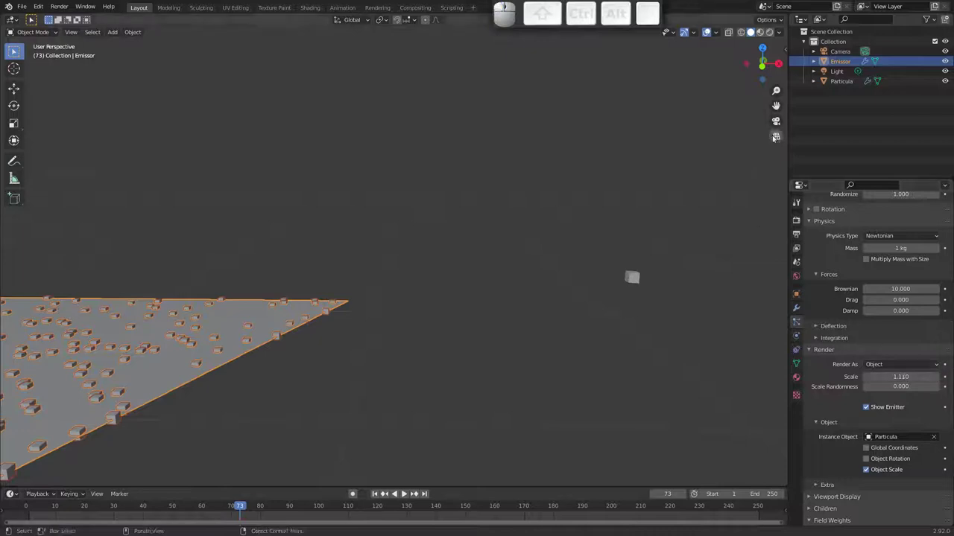
pyautogui.click(778, 123)
pyautogui.press('space')
pyautogui.press('space')
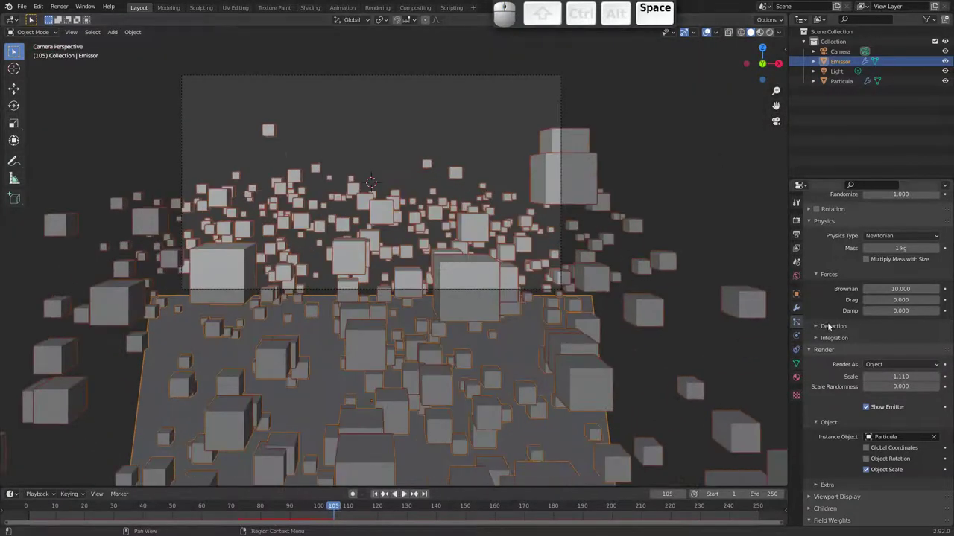
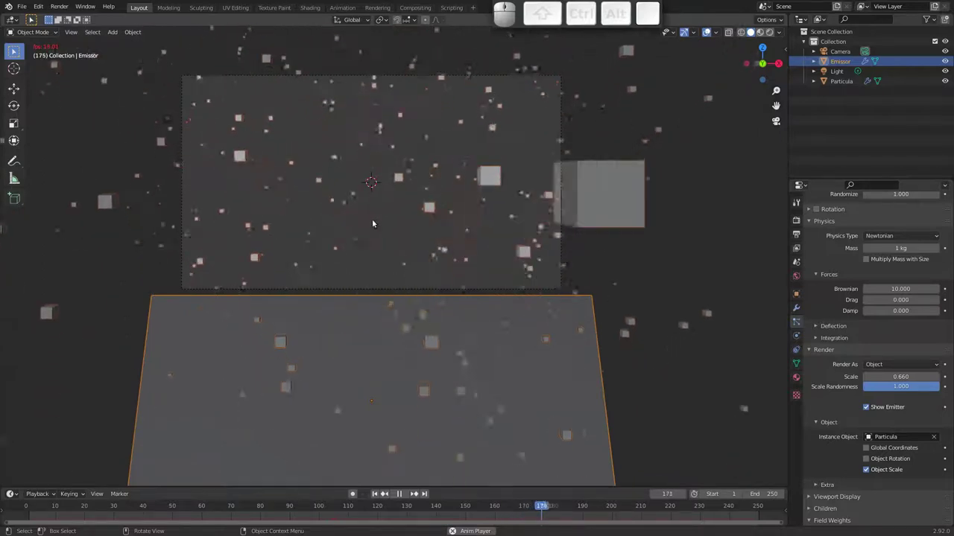
# Pause and replay the cube swarm in camera view, adjusting the viewport framing
pyautogui.press('space')
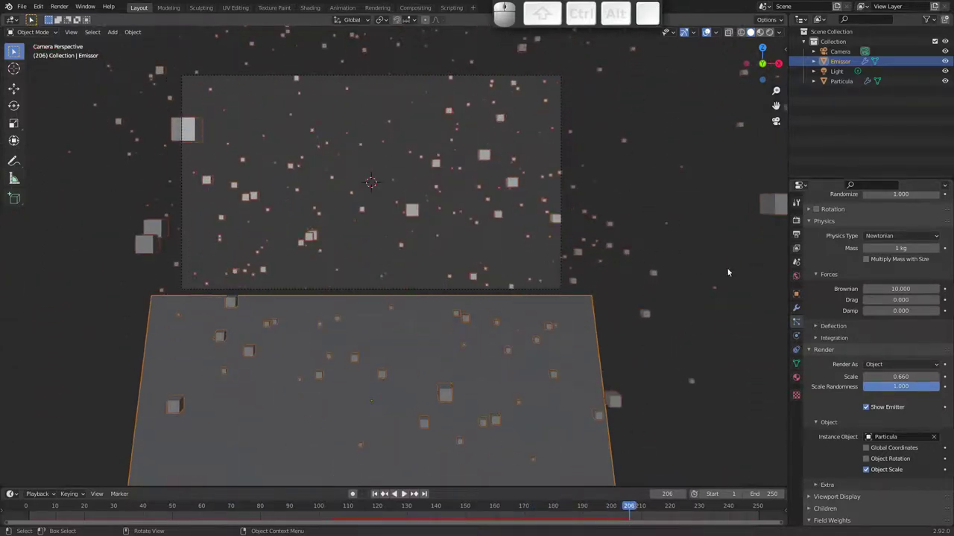
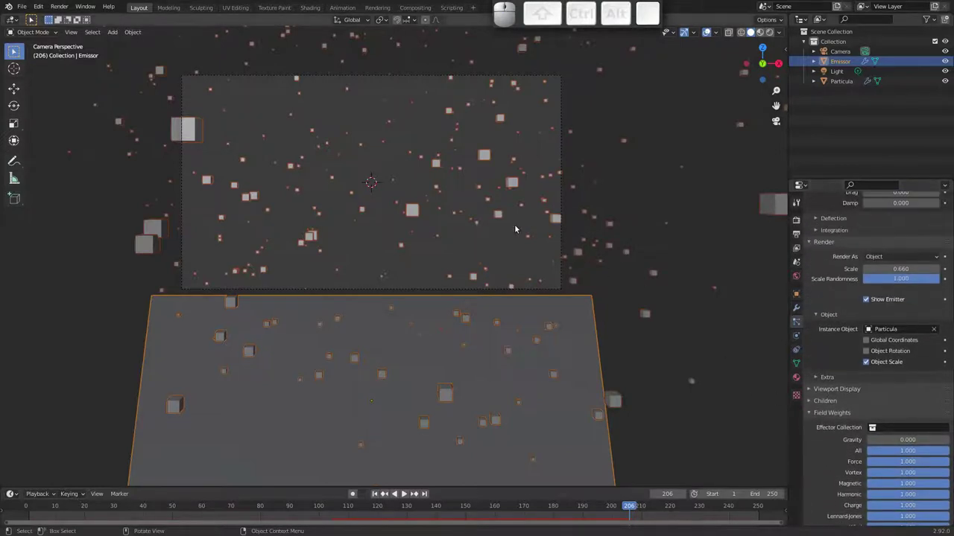
pyautogui.moveTo(362, 206); pyautogui.dragTo(415, 203)
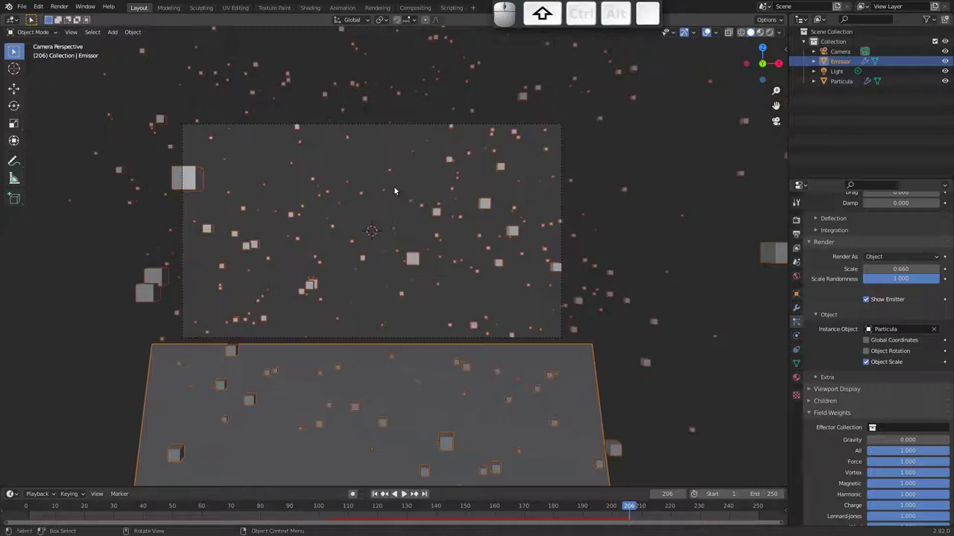
pyautogui.press('space')
pyautogui.press('space')
pyautogui.click(775, 35)
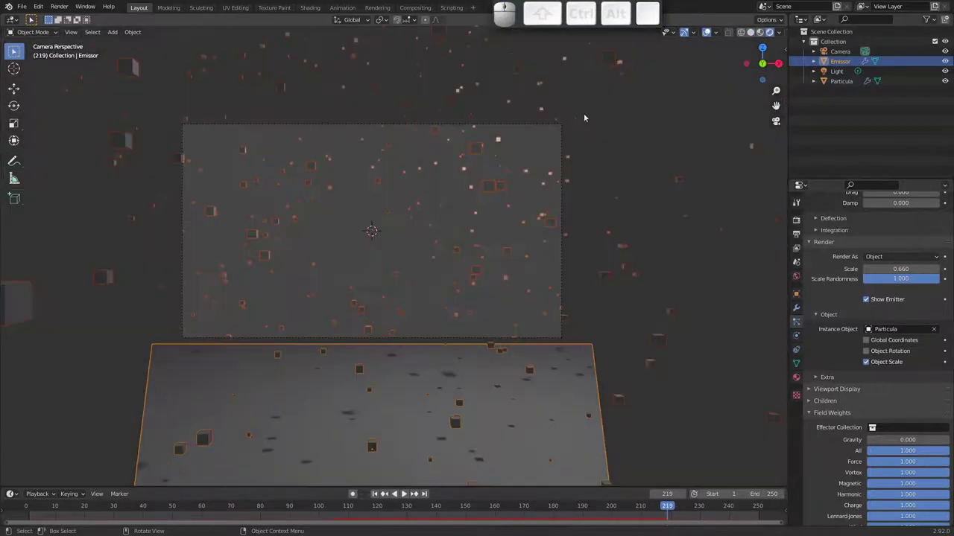
pyautogui.moveTo(350, 246); pyautogui.dragTo(426, 211)
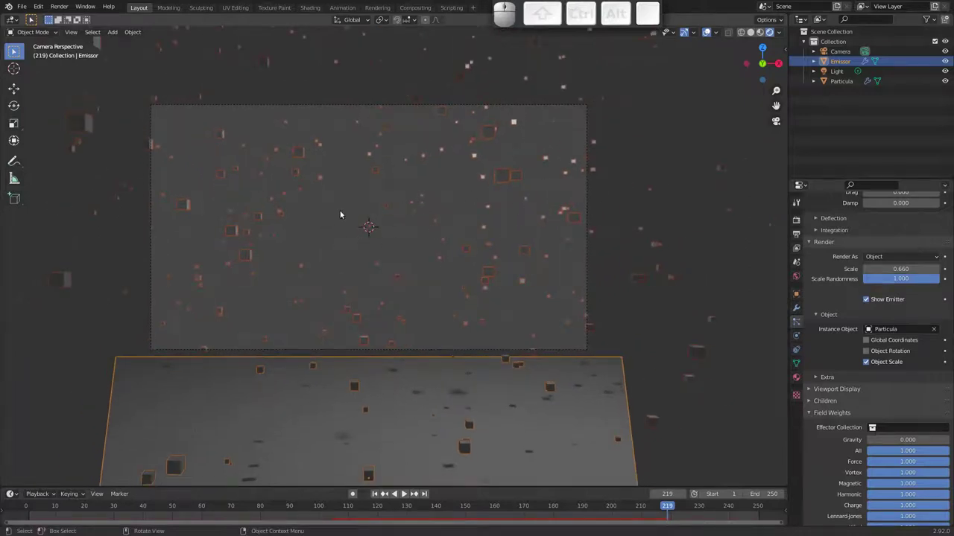
# Delete the scene Light so only the emitter setup remains
pyautogui.click(549, 68)
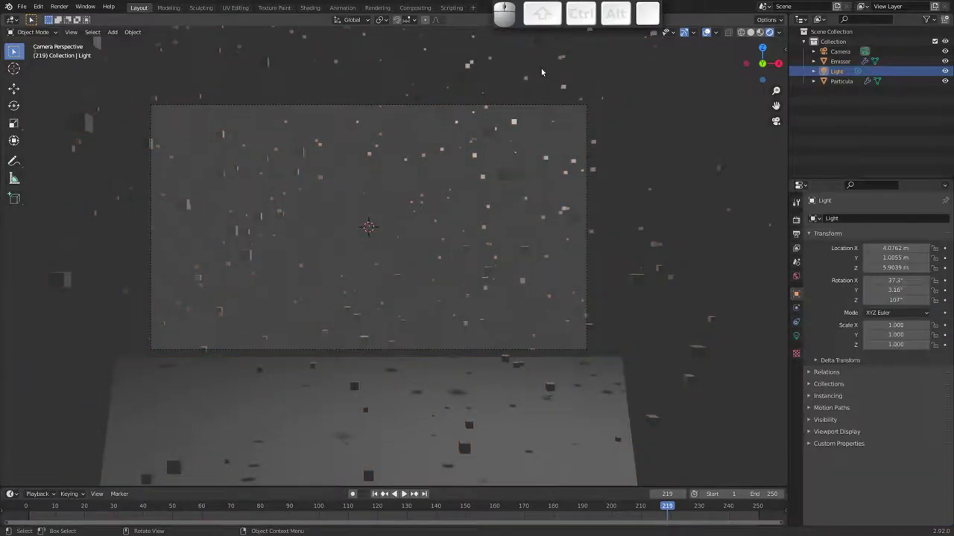
pyautogui.moveTo(514, 107); pyautogui.dragTo(482, 141)
pyautogui.press('ctrl+x')
pyautogui.click(482, 139)
# Select the Emissor plane and switch to the Shading workspace to edit its material
pyautogui.moveTo(415, 195); pyautogui.dragTo(400, 182)
pyautogui.moveTo(376, 208); pyautogui.dragTo(406, 169)
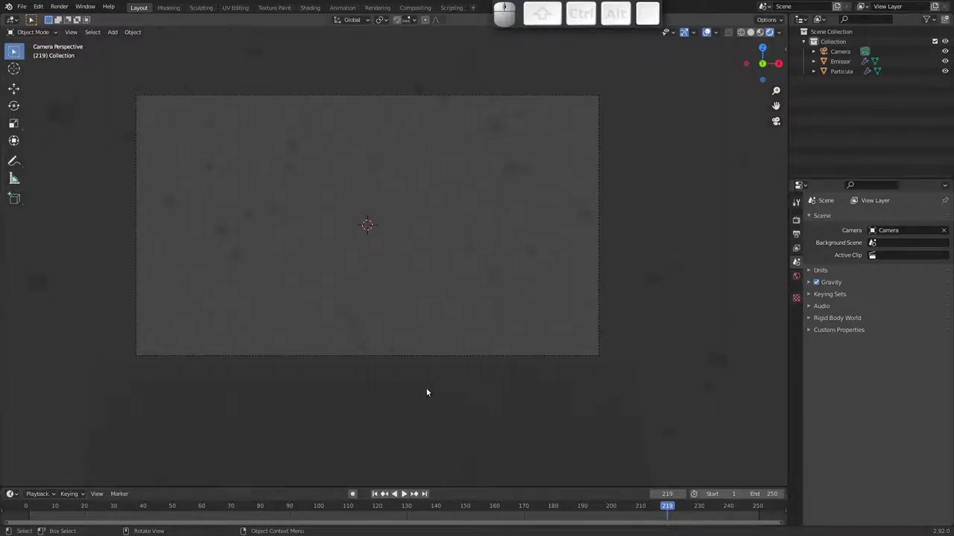
pyautogui.click(289, 384)
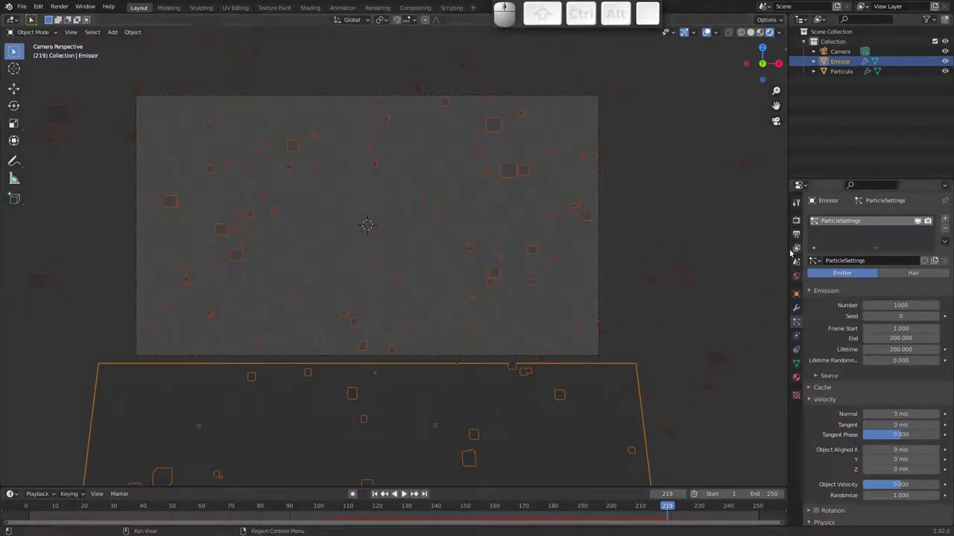
pyautogui.click(315, 12)
# Replace the Principled BSDF with an Emission shader feeding the surface, coloured purple
pyautogui.click(483, 314)
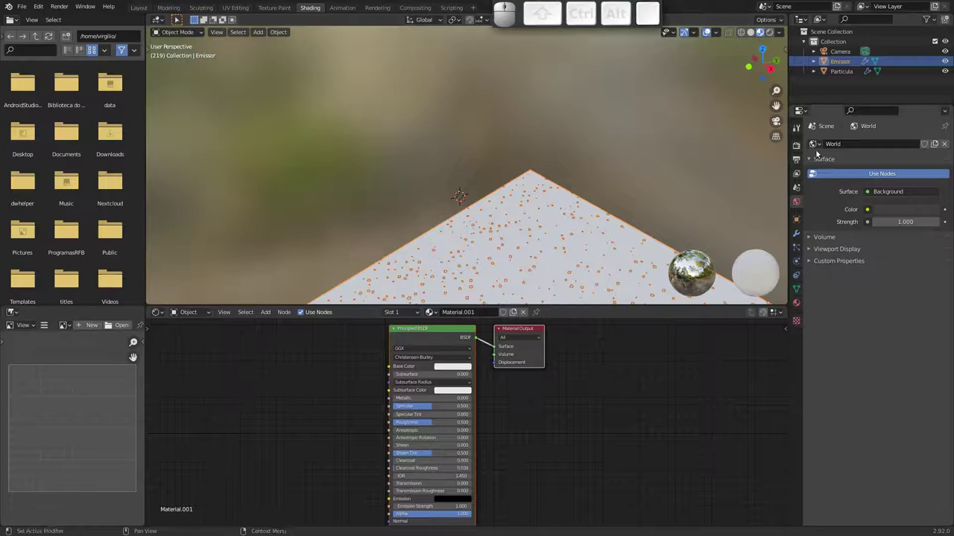
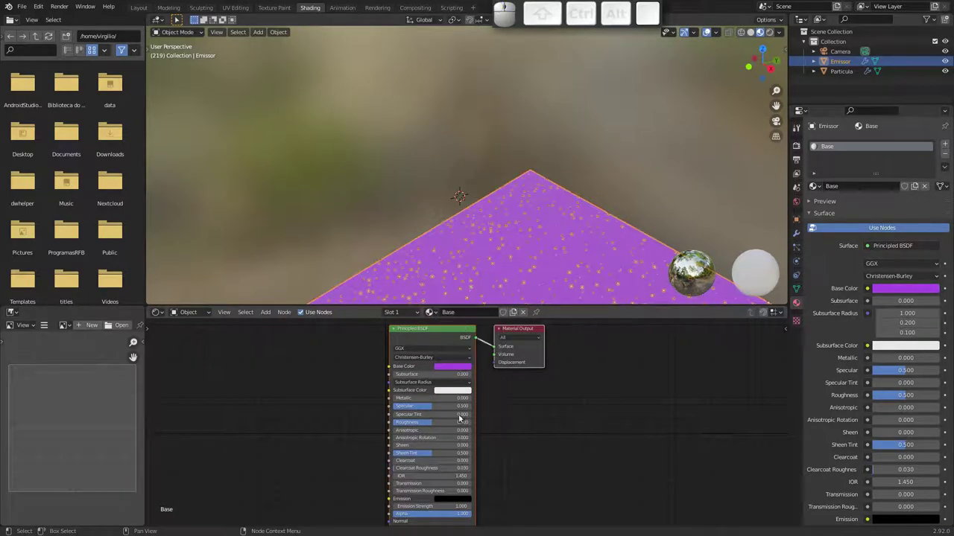
pyautogui.click(448, 331)
pyautogui.press('x')
pyautogui.press('shift+a')
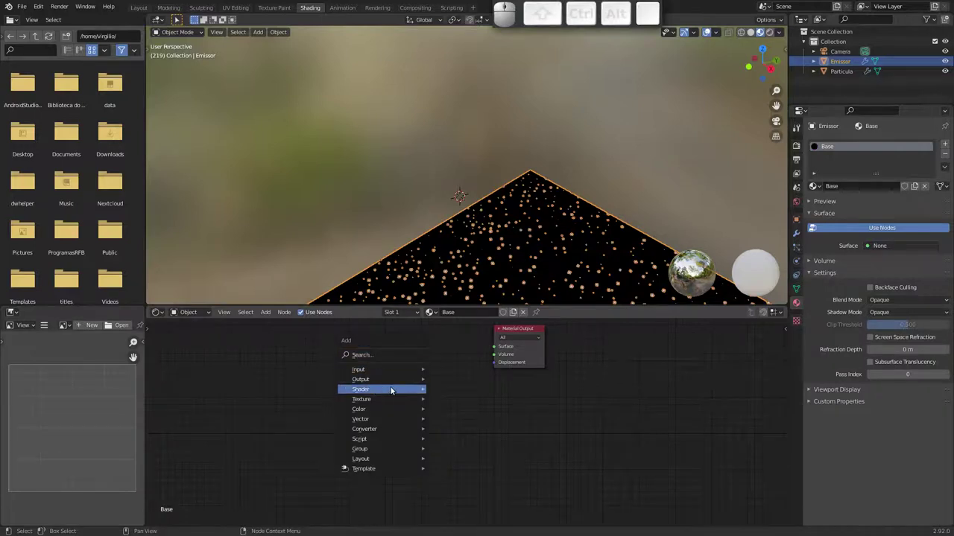
pyautogui.click(471, 249)
pyautogui.click(409, 352)
pyautogui.moveTo(460, 366); pyautogui.dragTo(452, 374)
pyautogui.click(449, 371)
pyautogui.moveTo(469, 300); pyautogui.dragTo(585, 207)
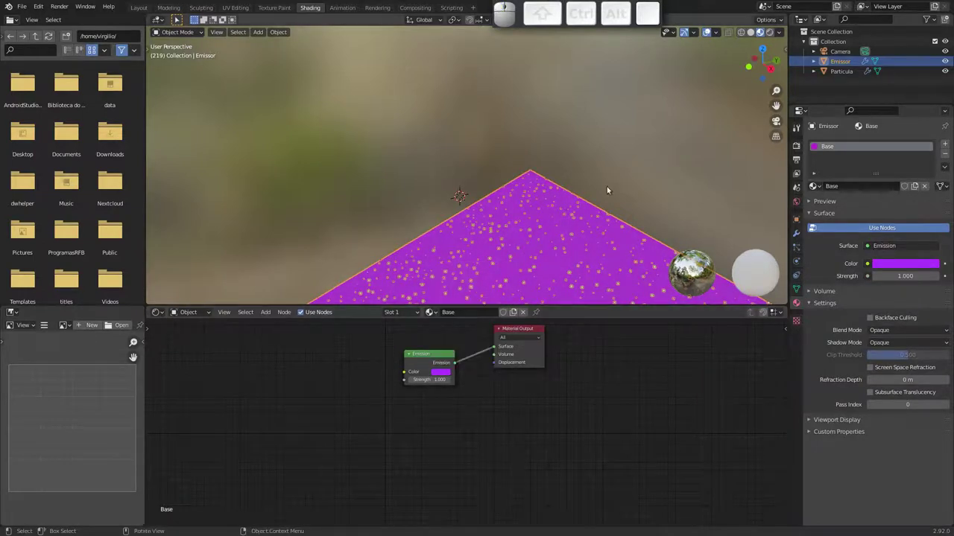
# Preview the glowing purple plane through the camera during animation playback
pyautogui.click(778, 120)
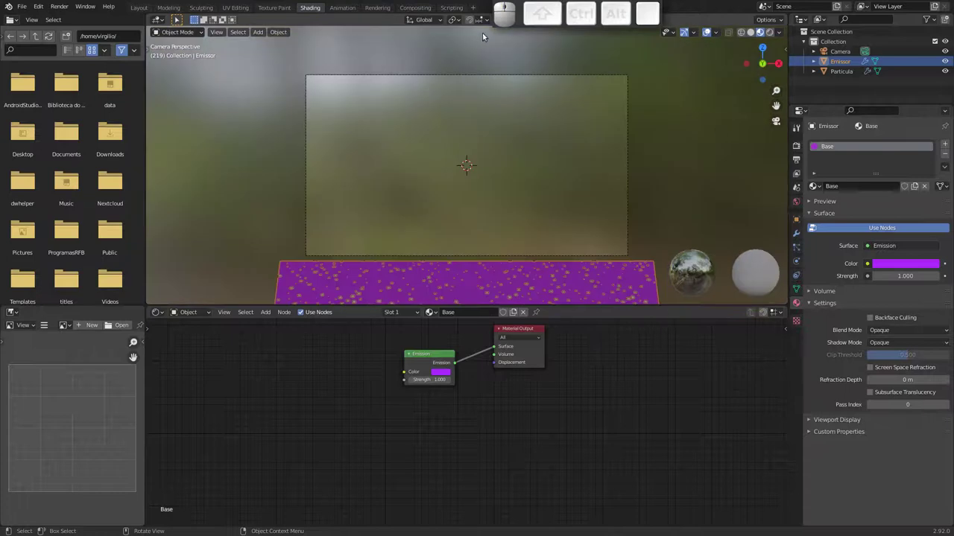
pyautogui.click(773, 34)
pyautogui.moveTo(446, 224); pyautogui.dragTo(446, 205)
pyautogui.press('ctrl+space')
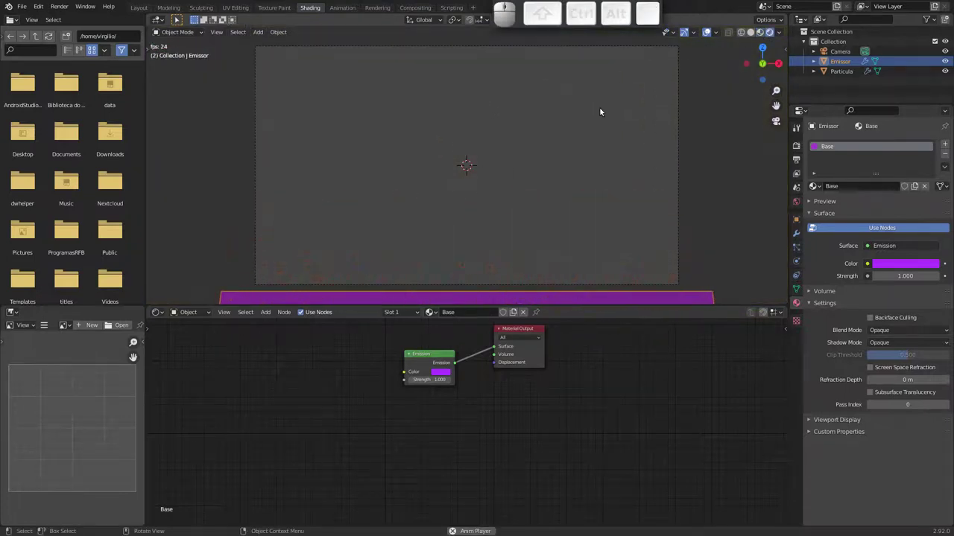
pyautogui.press('space')
pyautogui.press('space')
pyautogui.press('space')
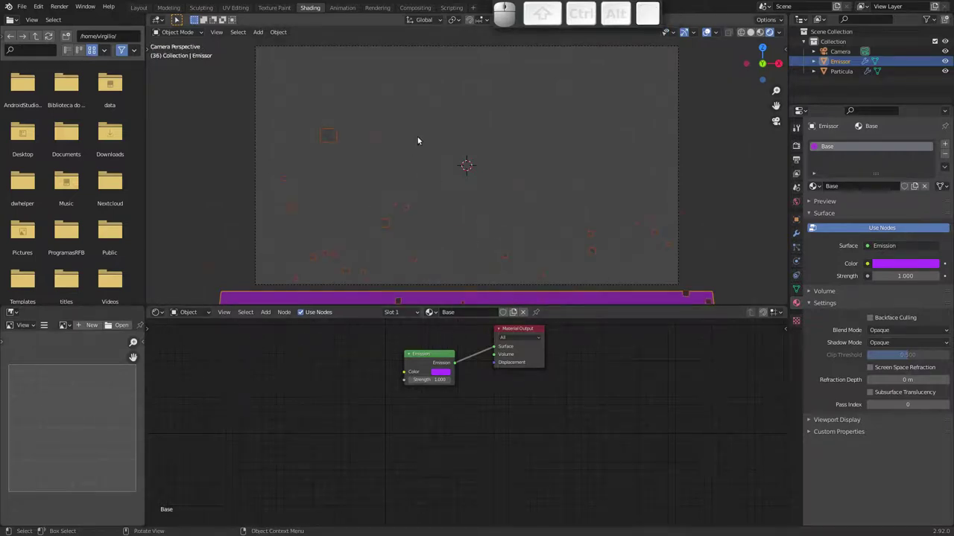
# Enable Bloom and Screen Space Reflections in the Eevee render settings
pyautogui.click(798, 149)
pyautogui.click(816, 224)
pyautogui.click(821, 258)
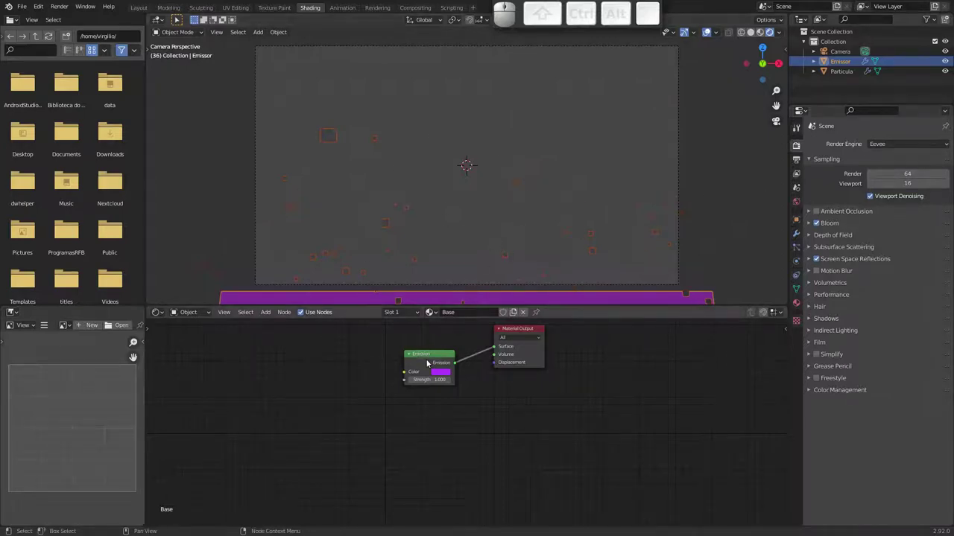
pyautogui.moveTo(429, 355); pyautogui.dragTo(425, 232)
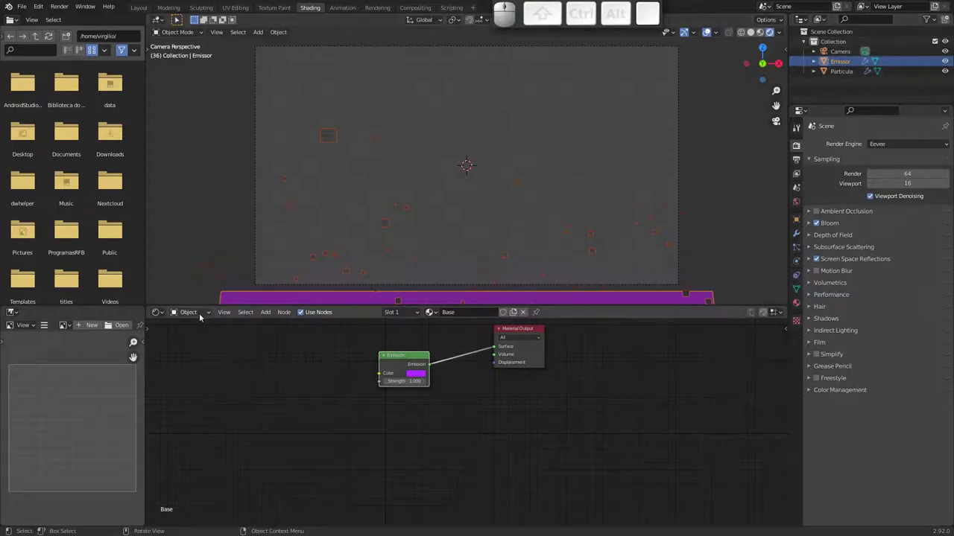
# Set the World background colour to black in the world shader nodes
pyautogui.click(204, 312)
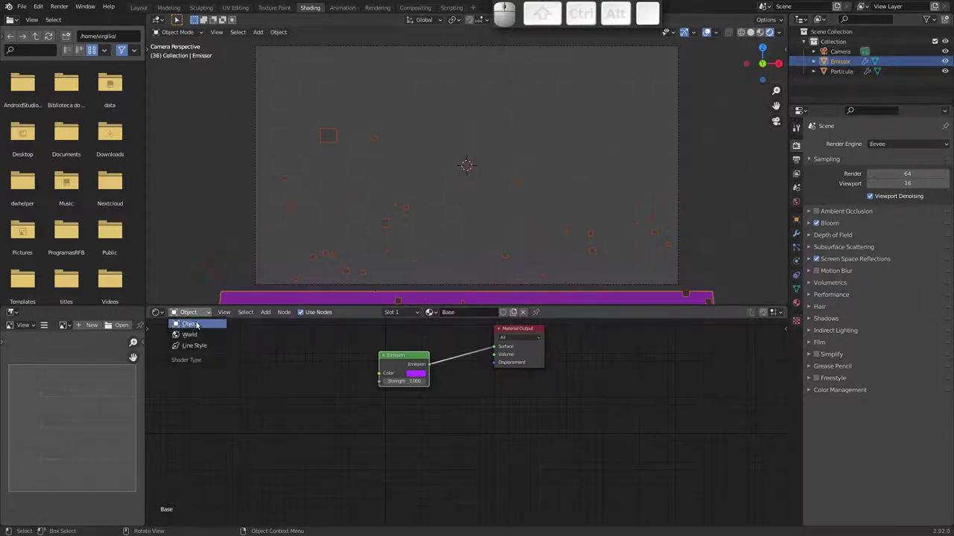
pyautogui.click(195, 337)
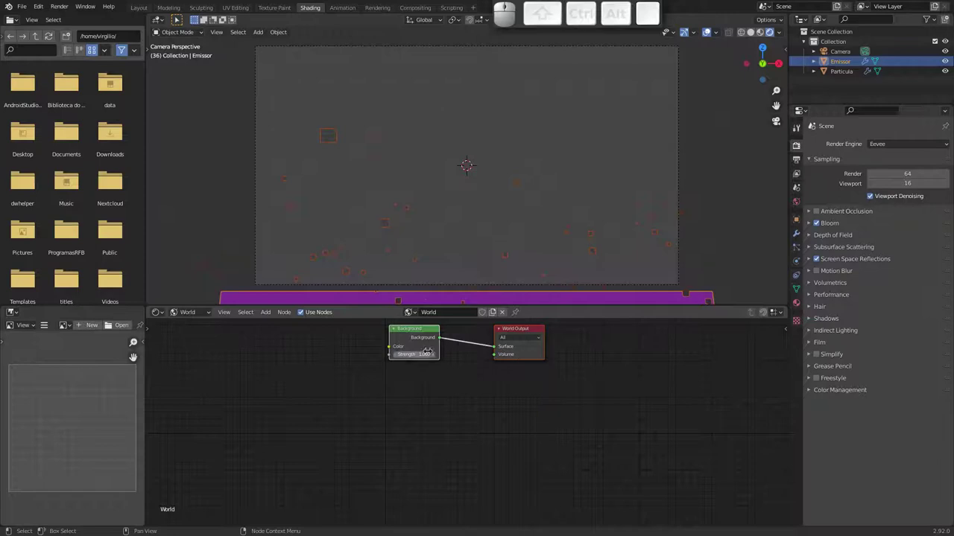
pyautogui.click(430, 348)
pyautogui.moveTo(477, 283); pyautogui.dragTo(284, 314)
pyautogui.moveTo(320, 249); pyautogui.dragTo(355, 263)
pyautogui.moveTo(351, 246); pyautogui.dragTo(340, 240)
pyautogui.moveTo(343, 225); pyautogui.dragTo(348, 245)
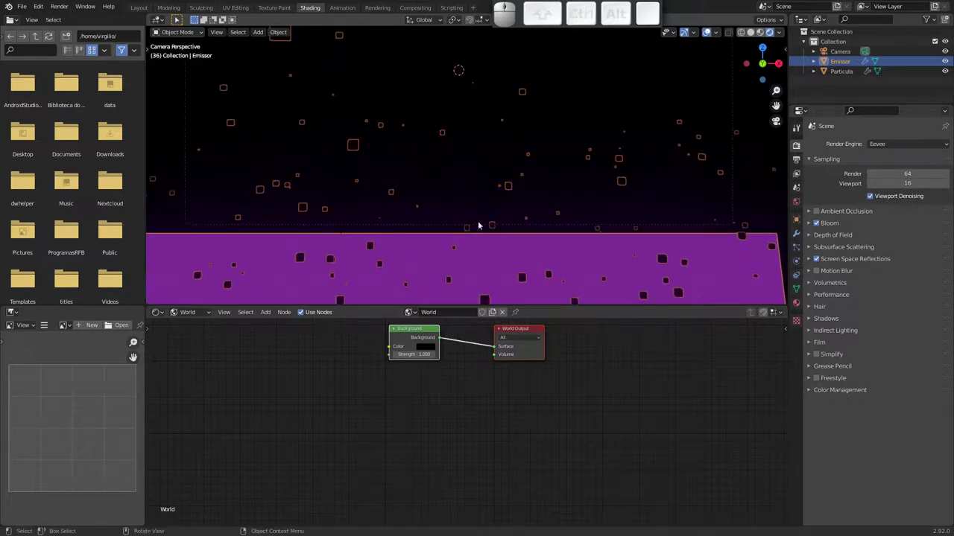
pyautogui.middleClick(599, 205)
pyautogui.moveTo(529, 235); pyautogui.dragTo(549, 253)
# Return to the Base material and raise the purple Emission strength to 4.1
pyautogui.click(201, 311)
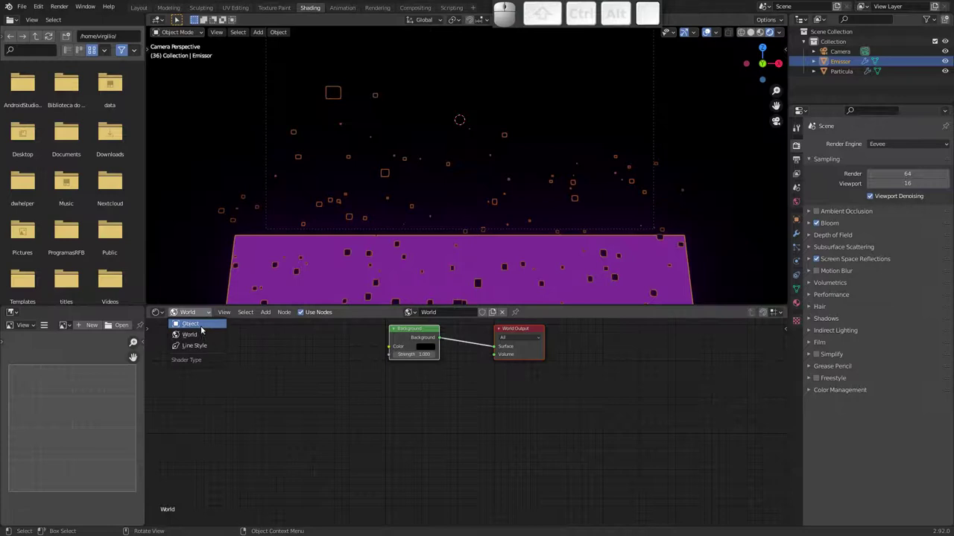
pyautogui.click(204, 327)
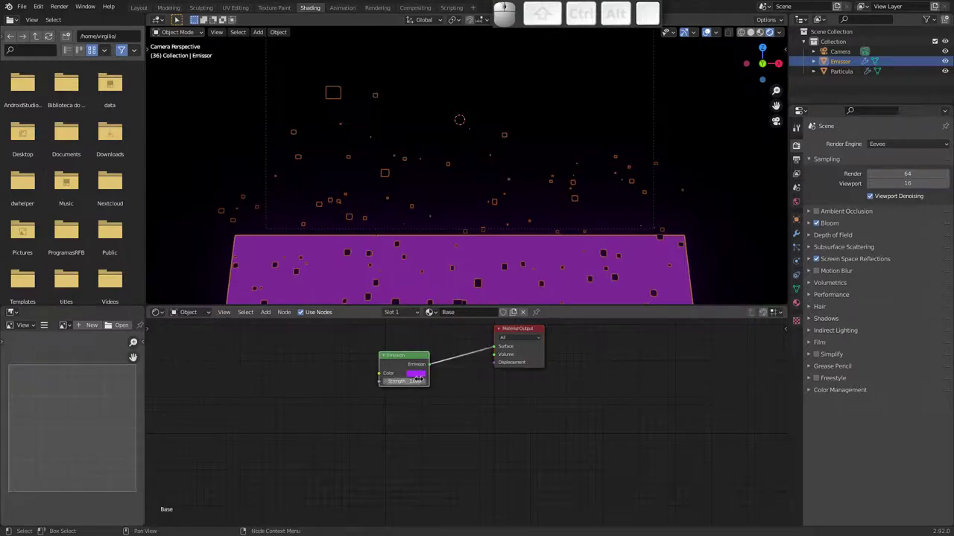
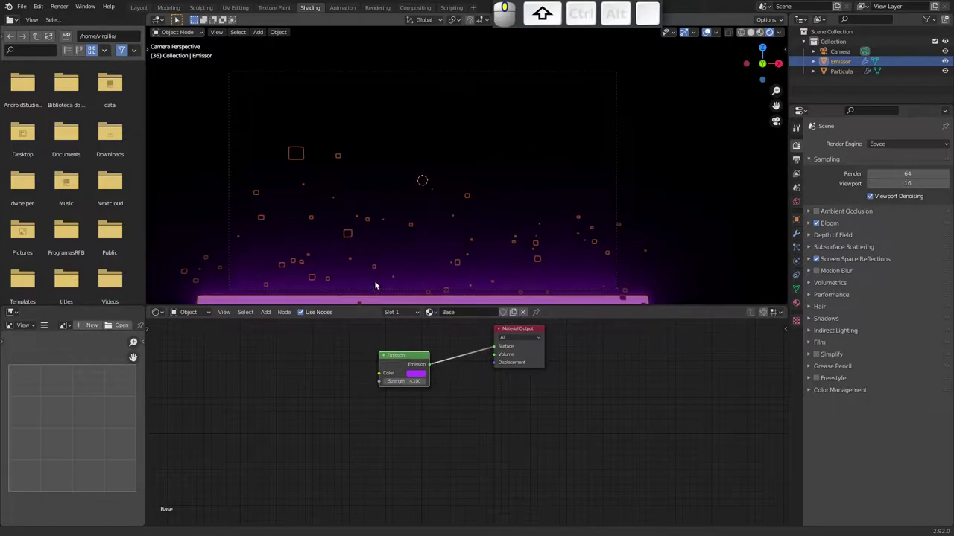
pyautogui.middleClick(399, 266)
pyautogui.middleClick(398, 248)
pyautogui.middleClick(389, 257)
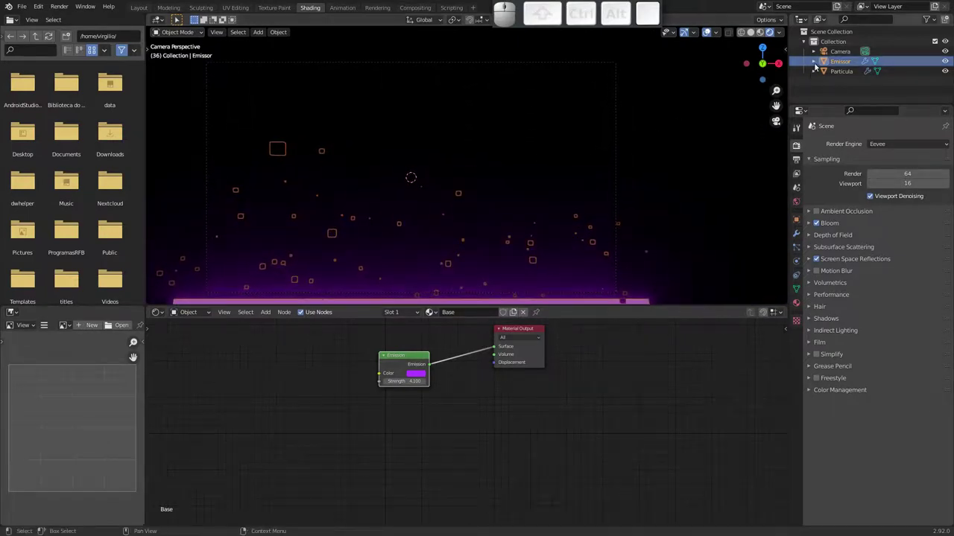
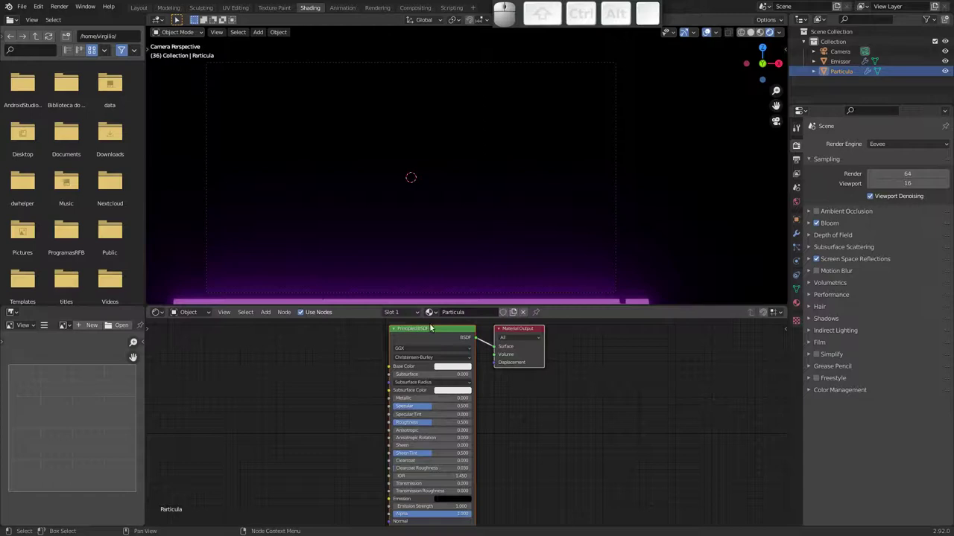
# Give the Particula material an Emission shader in place of its Principled BSDF
pyautogui.click(434, 331)
pyautogui.press('x')
pyautogui.middleClick(357, 356)
pyautogui.moveTo(504, 372); pyautogui.dragTo(391, 388)
pyautogui.press('shift+a')
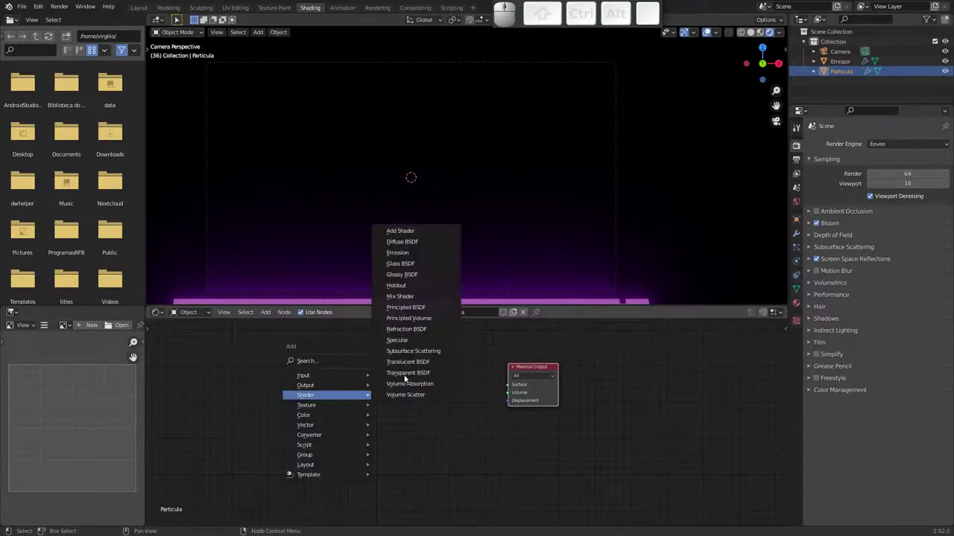
pyautogui.click(411, 253)
pyautogui.click(400, 368)
pyautogui.moveTo(450, 382); pyautogui.dragTo(432, 364)
pyautogui.moveTo(354, 239); pyautogui.dragTo(381, 230)
pyautogui.moveTo(346, 213); pyautogui.dragTo(331, 165)
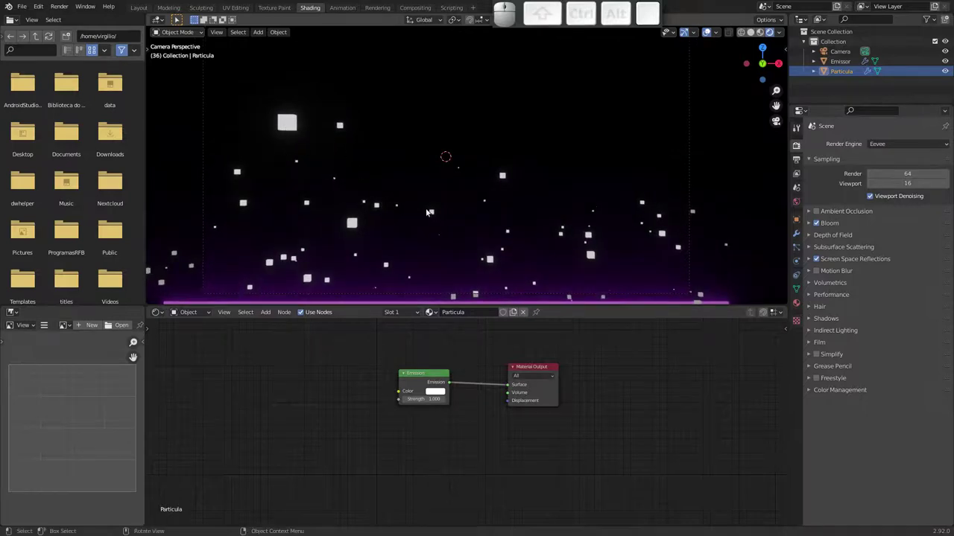
# Route an Object Info node's Random output through a ColorRamp into the Emission colour
pyautogui.middleClick(380, 367)
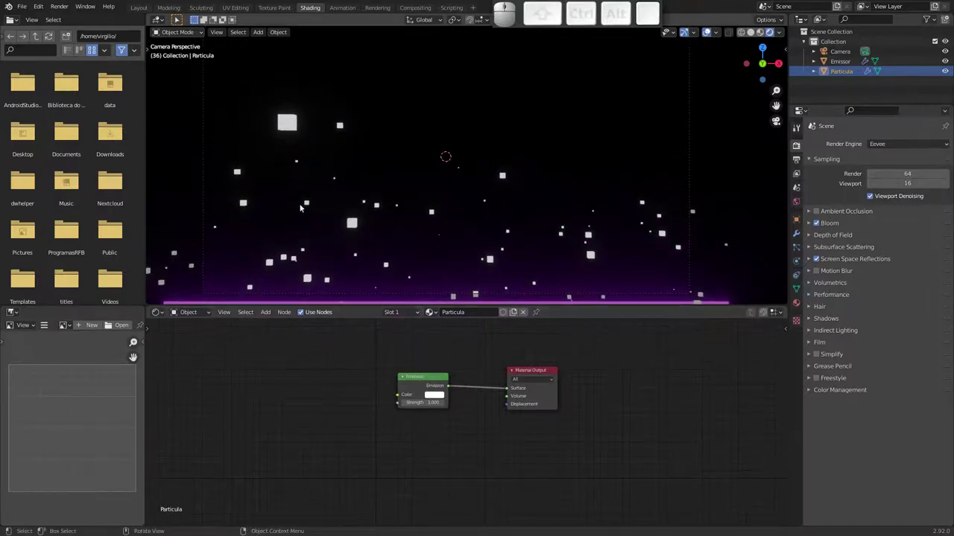
pyautogui.middleClick(365, 338)
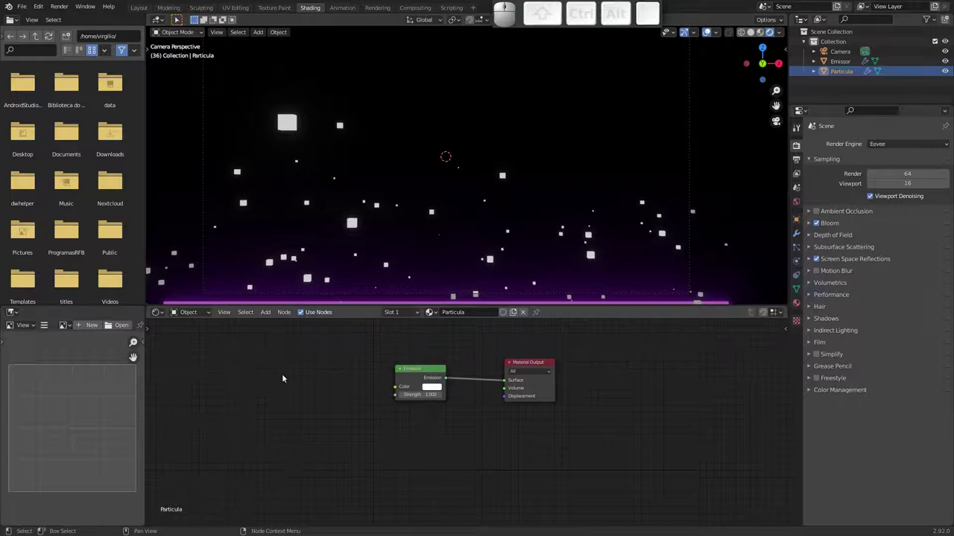
pyautogui.press('shift+a')
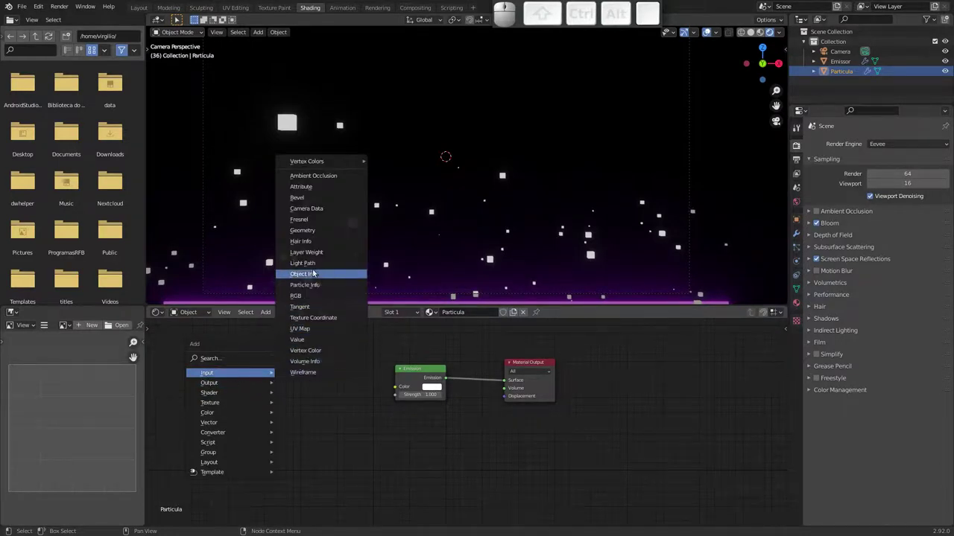
pyautogui.click(328, 274)
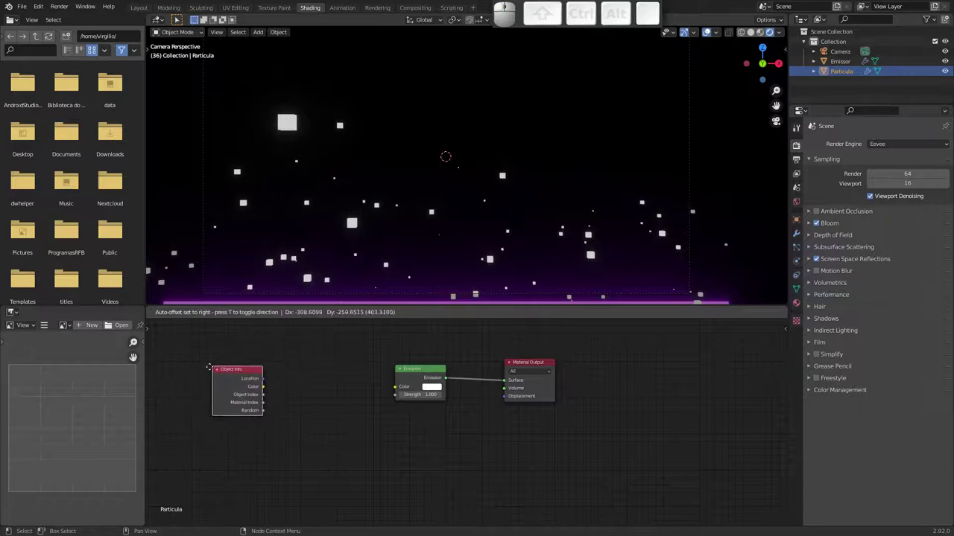
pyautogui.click(202, 364)
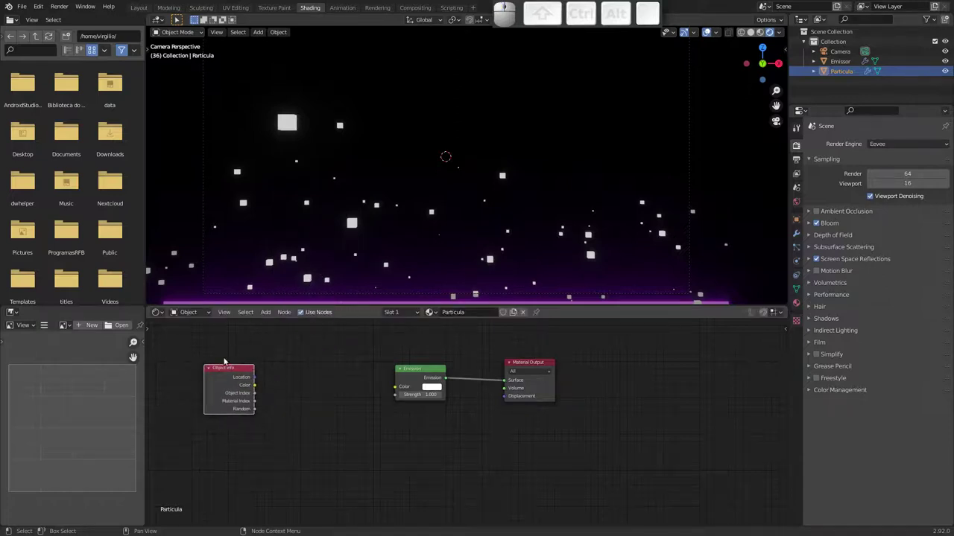
pyautogui.moveTo(261, 410); pyautogui.dragTo(284, 439)
pyautogui.press('shift+a')
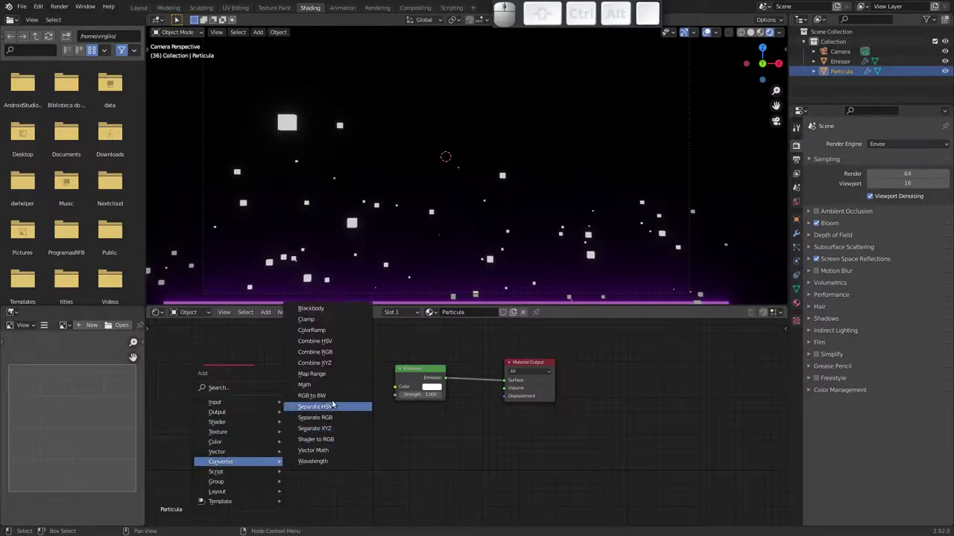
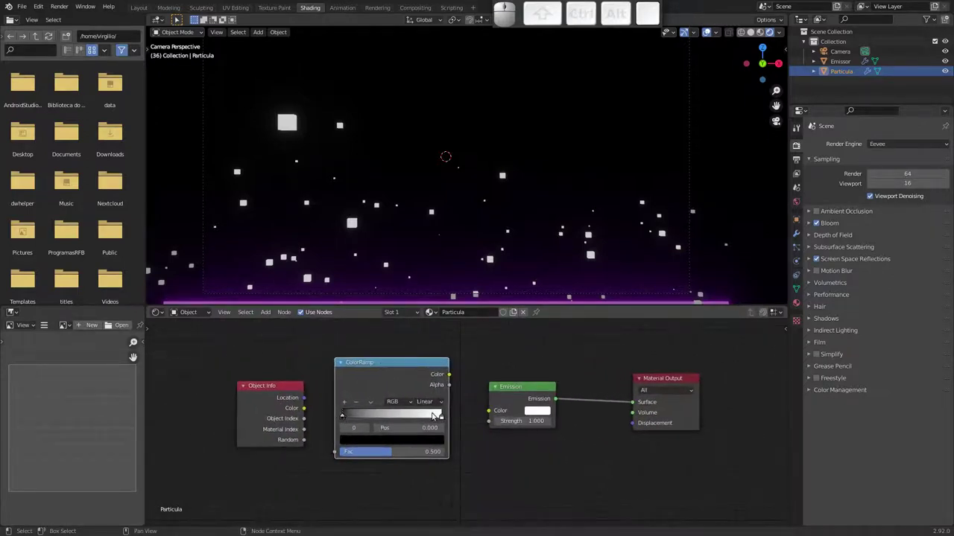
pyautogui.moveTo(307, 443); pyautogui.dragTo(435, 401)
pyautogui.moveTo(454, 377); pyautogui.dragTo(409, 348)
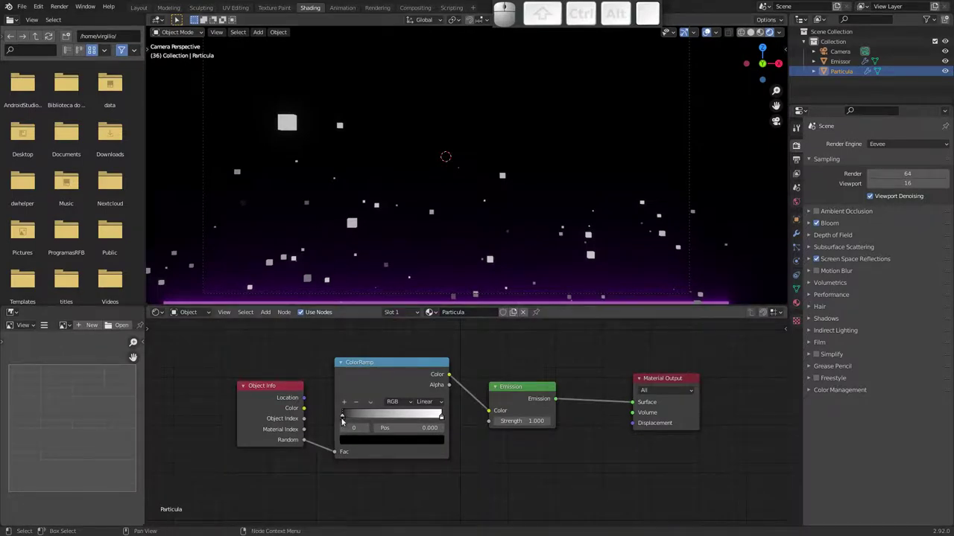
# Add several stops to the ColorRamp and bring up its stop-distribution options
pyautogui.click(348, 405)
pyautogui.click(347, 402)
pyautogui.click(351, 402)
pyautogui.click(349, 401)
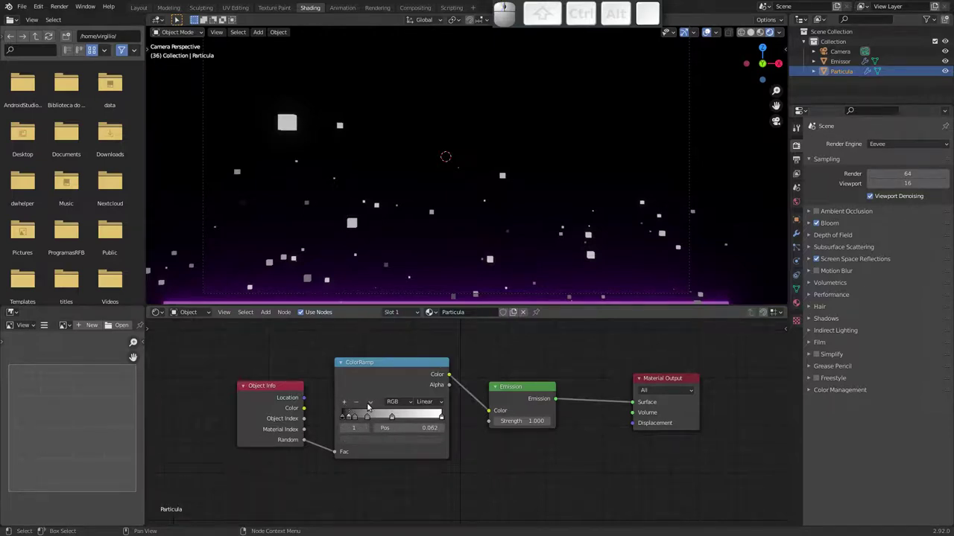
pyautogui.click(375, 404)
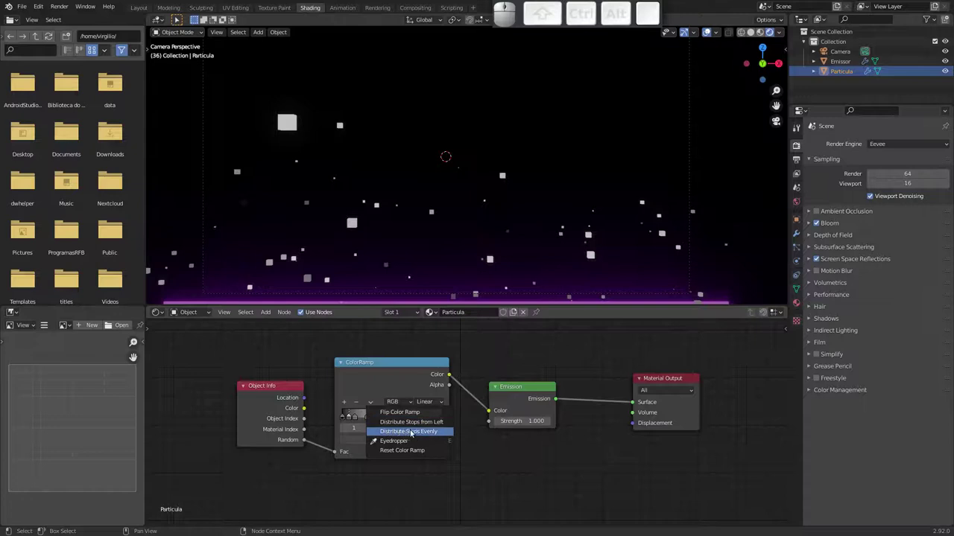
# Distribute the stops evenly and colour the first two bright blue and cyan
pyautogui.click(421, 432)
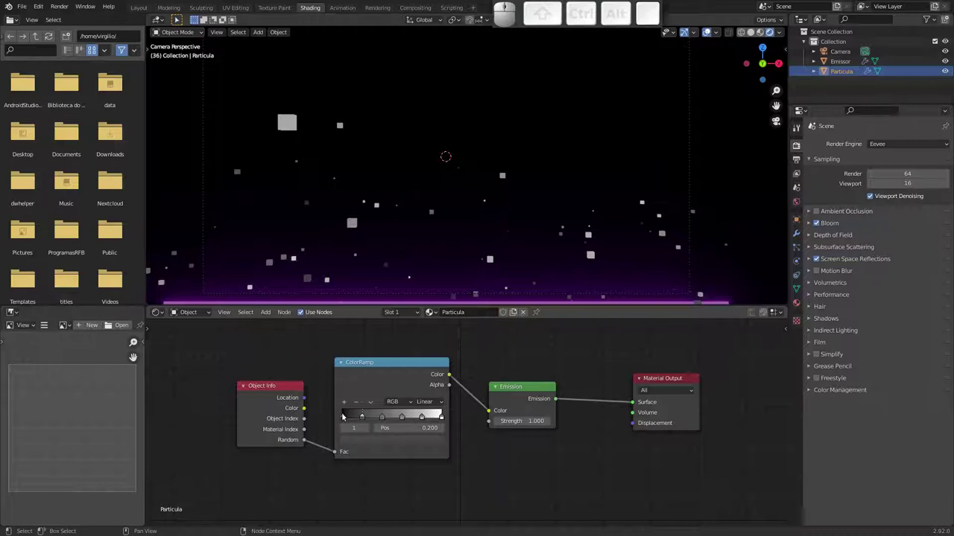
pyautogui.click(346, 428)
pyautogui.click(369, 442)
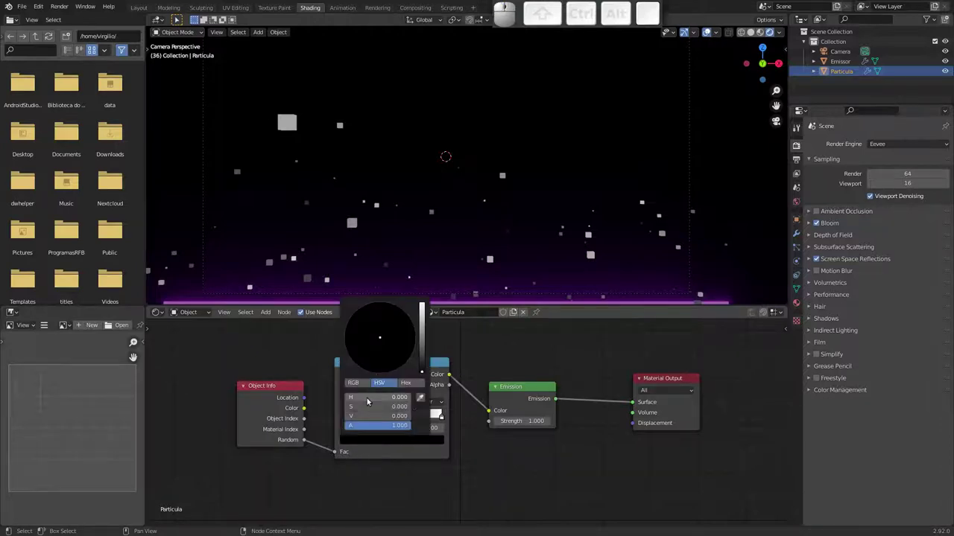
pyautogui.moveTo(427, 363); pyautogui.dragTo(392, 330)
pyautogui.moveTo(390, 330); pyautogui.dragTo(392, 342)
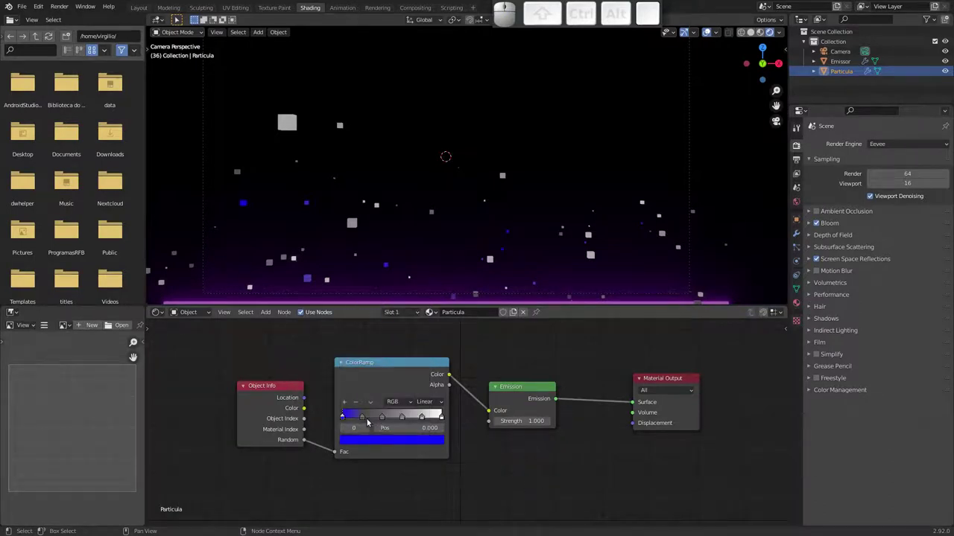
pyautogui.click(366, 428)
pyautogui.click(378, 441)
pyautogui.moveTo(385, 330); pyautogui.dragTo(423, 348)
pyautogui.moveTo(426, 349); pyautogui.dragTo(390, 307)
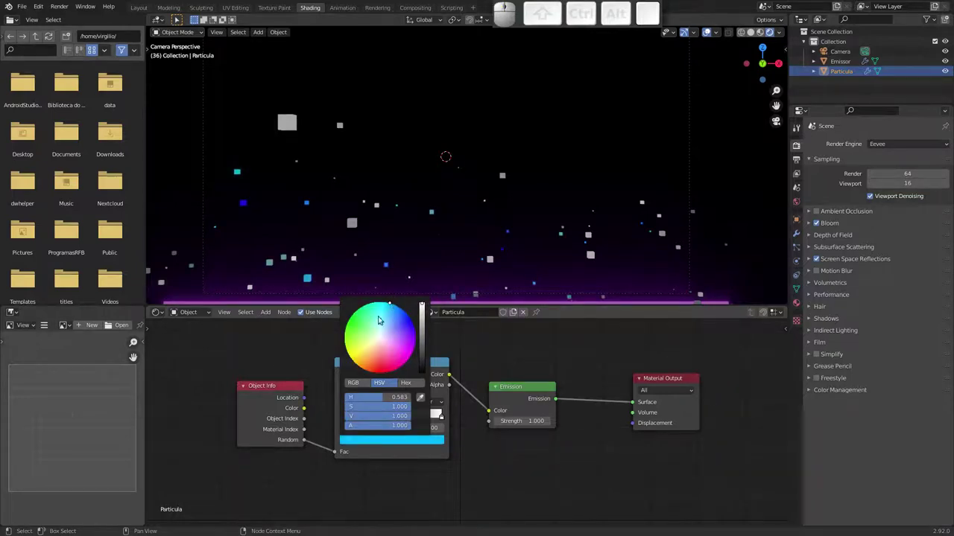
pyautogui.click(394, 307)
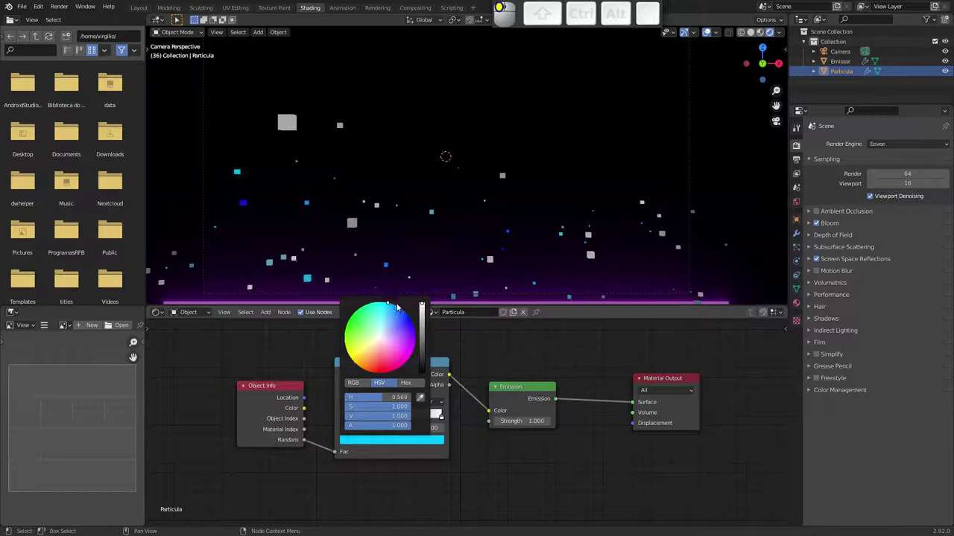
# Colour the next two ramp stops green and yellow-green
pyautogui.click(368, 431)
pyautogui.click(383, 440)
pyautogui.moveTo(427, 343); pyautogui.dragTo(392, 321)
pyautogui.moveTo(380, 336); pyautogui.dragTo(447, 472)
pyautogui.click(371, 428)
pyautogui.click(413, 441)
pyautogui.moveTo(427, 328); pyautogui.dragTo(387, 335)
pyautogui.click(383, 336)
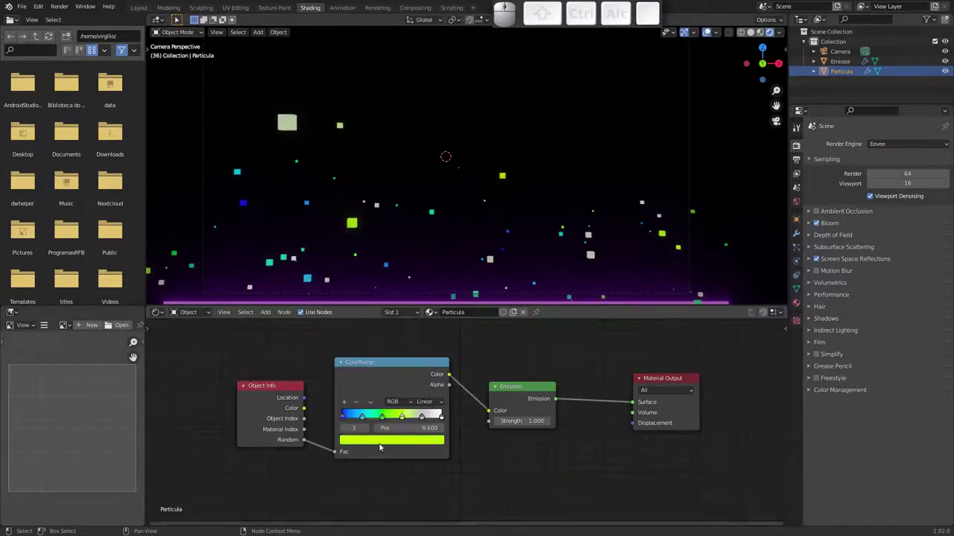
# Finish the rainbow with the last stops ending in magenta and preview the multicoloured particles
pyautogui.click(366, 427)
pyautogui.click(404, 441)
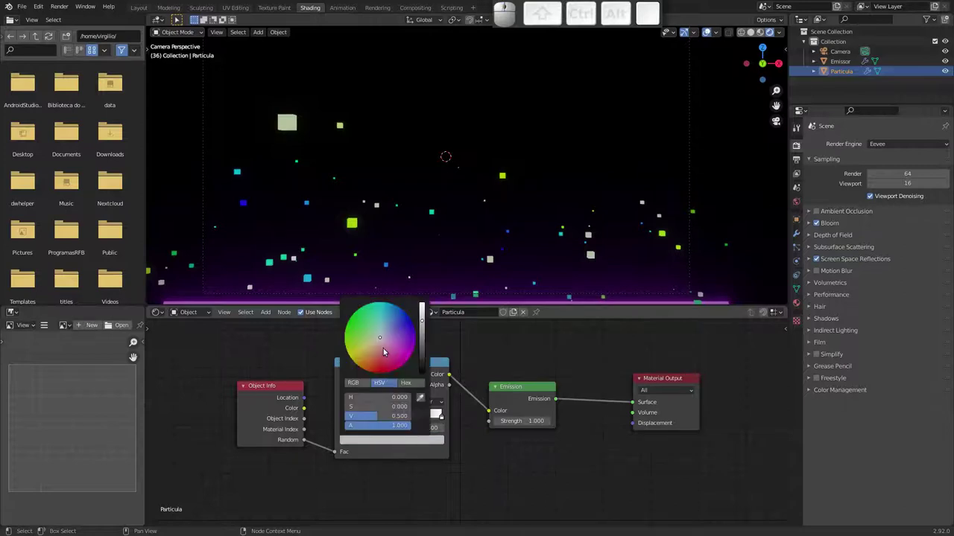
pyautogui.moveTo(381, 343); pyautogui.dragTo(426, 370)
pyautogui.moveTo(421, 320); pyautogui.dragTo(671, 305)
pyautogui.click(370, 430)
pyautogui.click(410, 442)
pyautogui.moveTo(388, 340); pyautogui.dragTo(486, 465)
pyautogui.click(423, 443)
pyautogui.press('space')
pyautogui.press('space')
pyautogui.moveTo(455, 165); pyautogui.dragTo(526, 162)
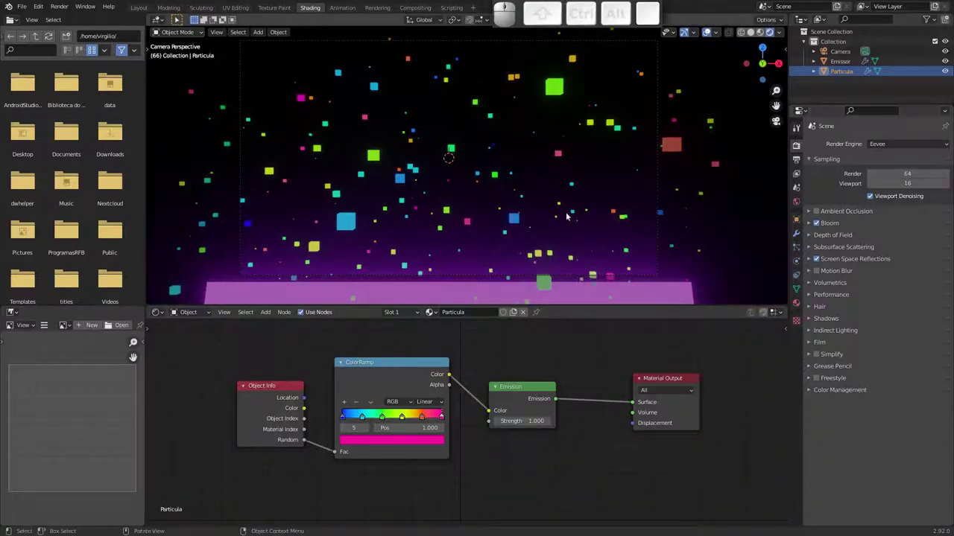
# Set Bloom threshold to 0 with higher intensity, preview the glow, and select the Emissor
pyautogui.moveTo(545, 212); pyautogui.dragTo(680, 212)
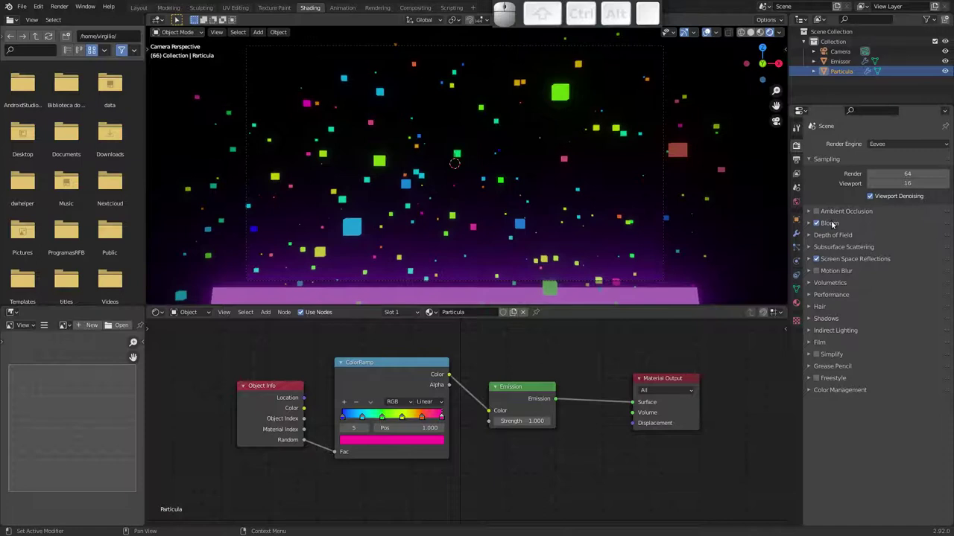
pyautogui.click(812, 225)
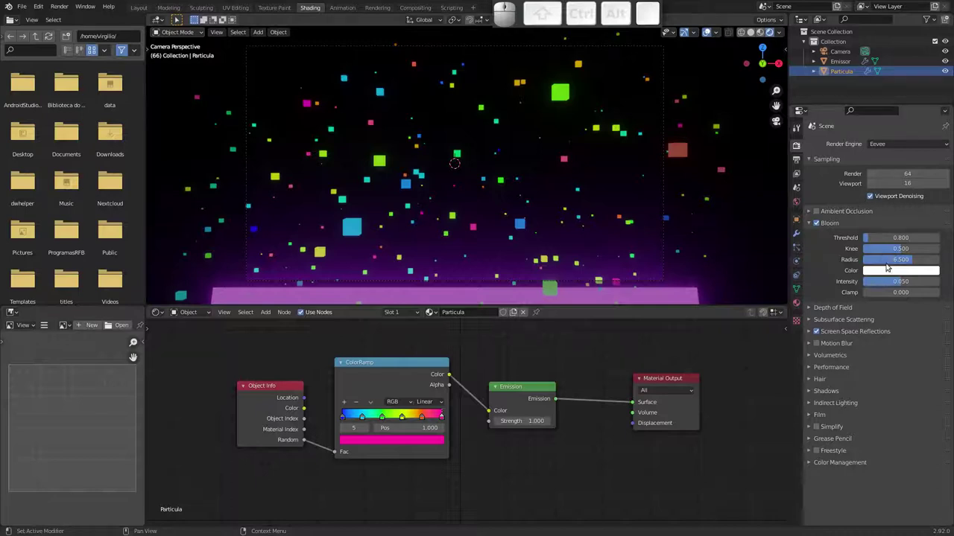
pyautogui.moveTo(906, 282); pyautogui.dragTo(904, 251)
pyautogui.moveTo(873, 239); pyautogui.dragTo(583, 192)
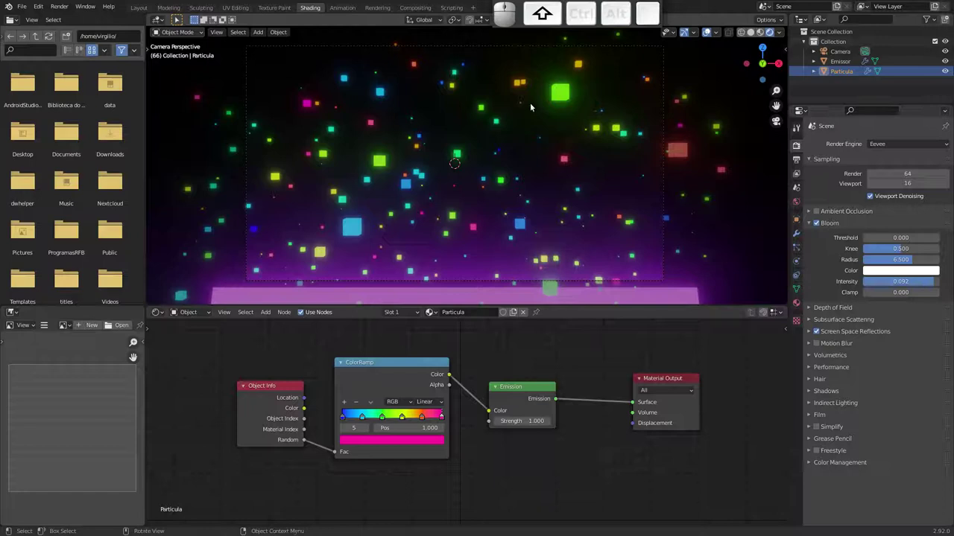
pyautogui.press('space')
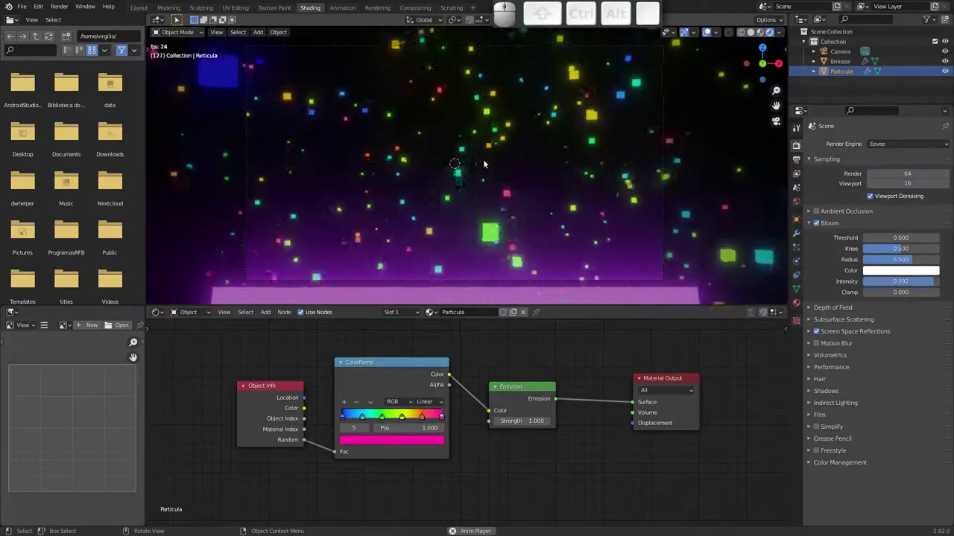
pyautogui.press('space')
pyautogui.click(699, 291)
# Set the Emissor's particle render Scale to 0.34 with Scale Randomness 1.0
pyautogui.click(801, 245)
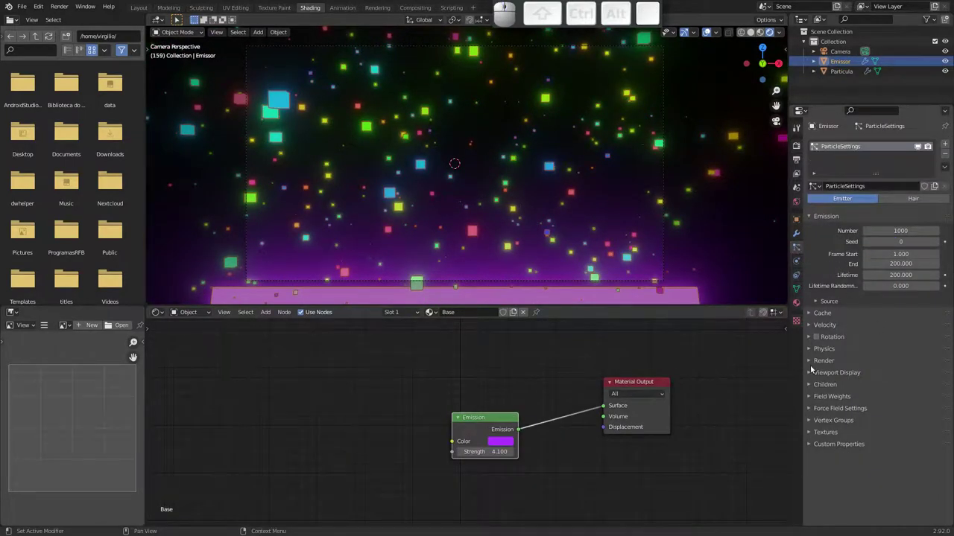
pyautogui.click(814, 362)
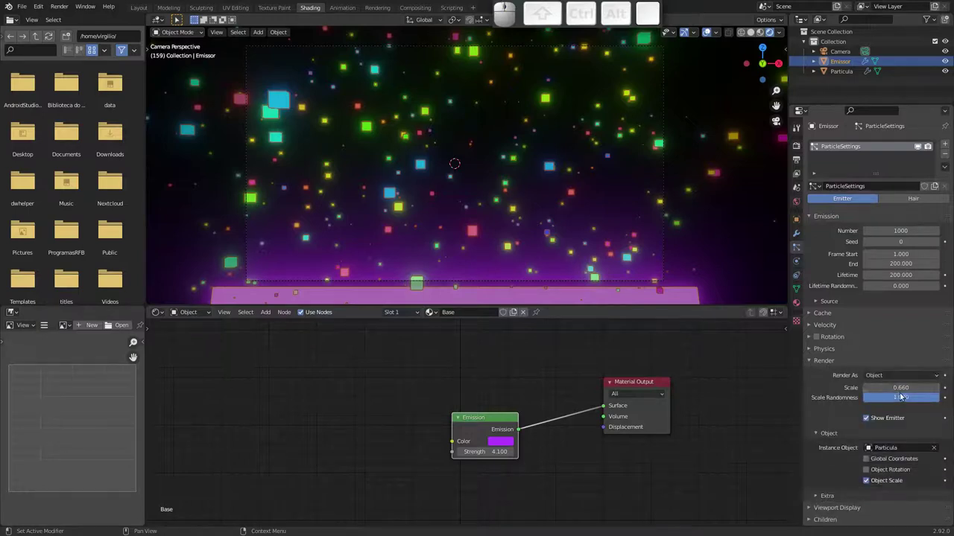
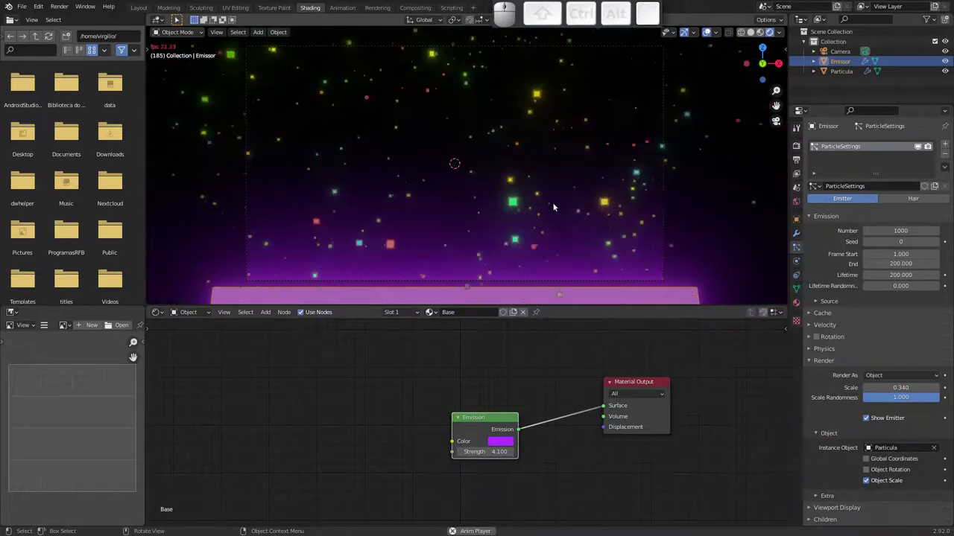
pyautogui.press('space')
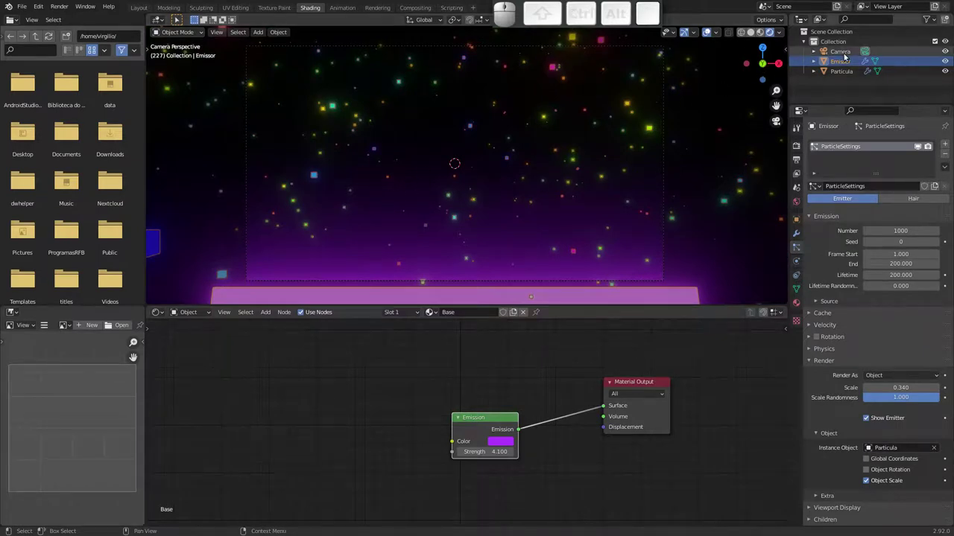
# Enable Depth of Field on the Camera, show its clipping limits, and expand the focus settings
pyautogui.click(842, 53)
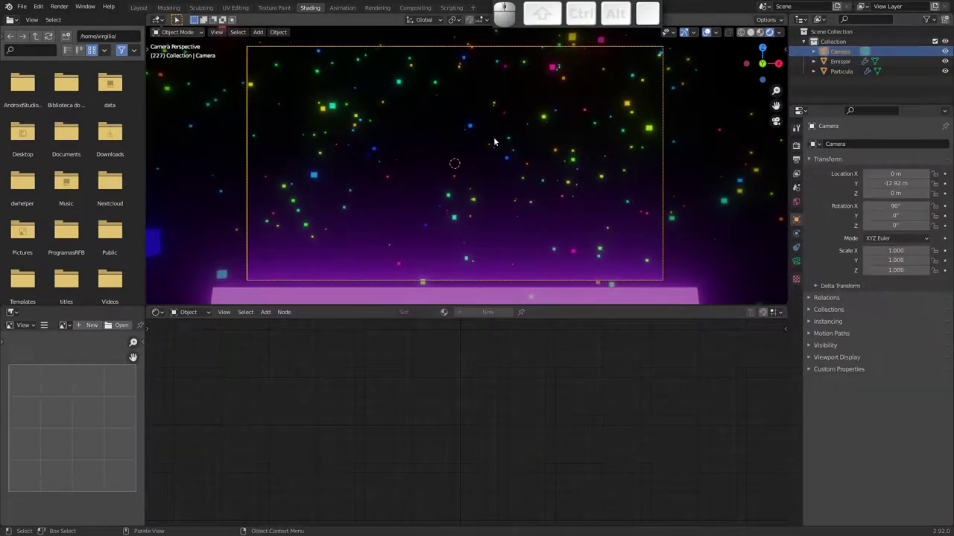
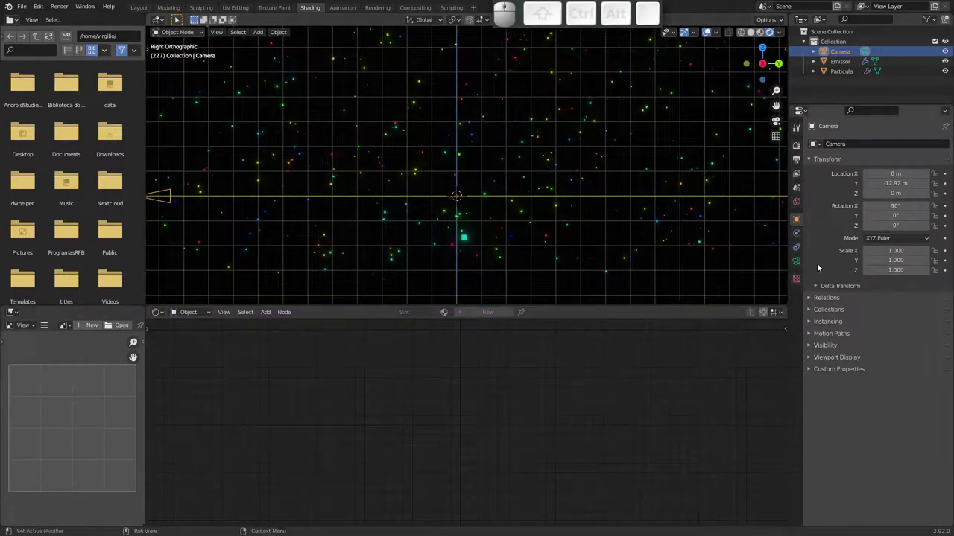
pyautogui.click(800, 263)
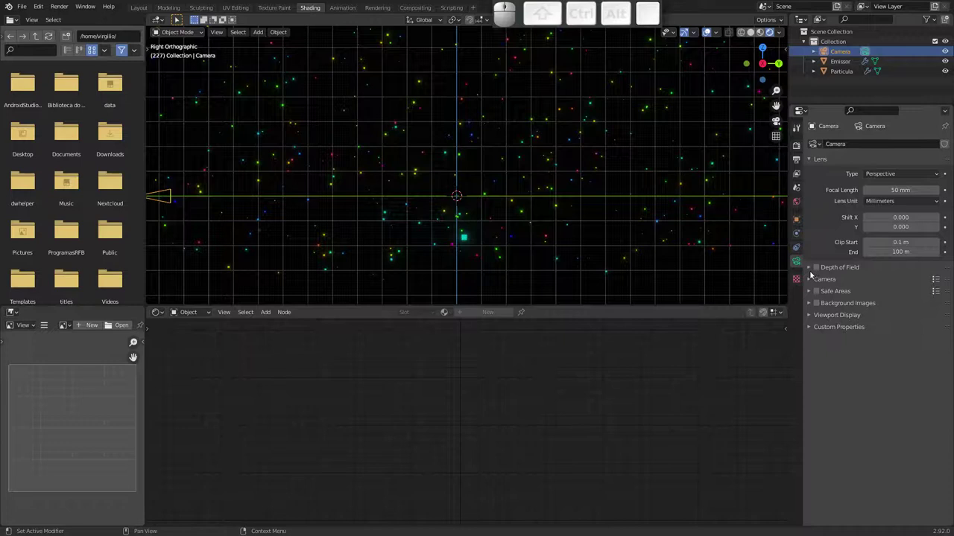
pyautogui.click(818, 269)
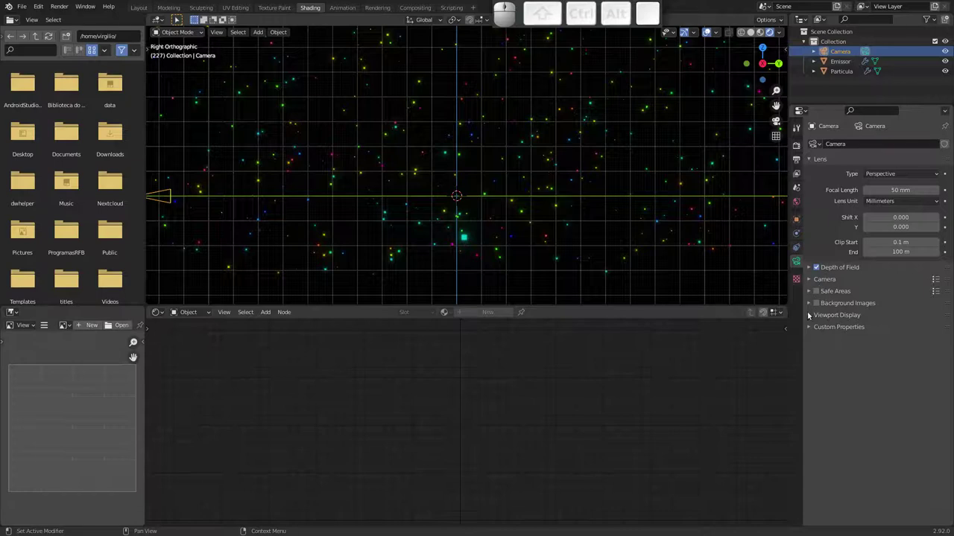
pyautogui.click(813, 316)
pyautogui.click(866, 342)
pyautogui.moveTo(372, 208); pyautogui.dragTo(392, 207)
pyautogui.moveTo(381, 224); pyautogui.dragTo(421, 174)
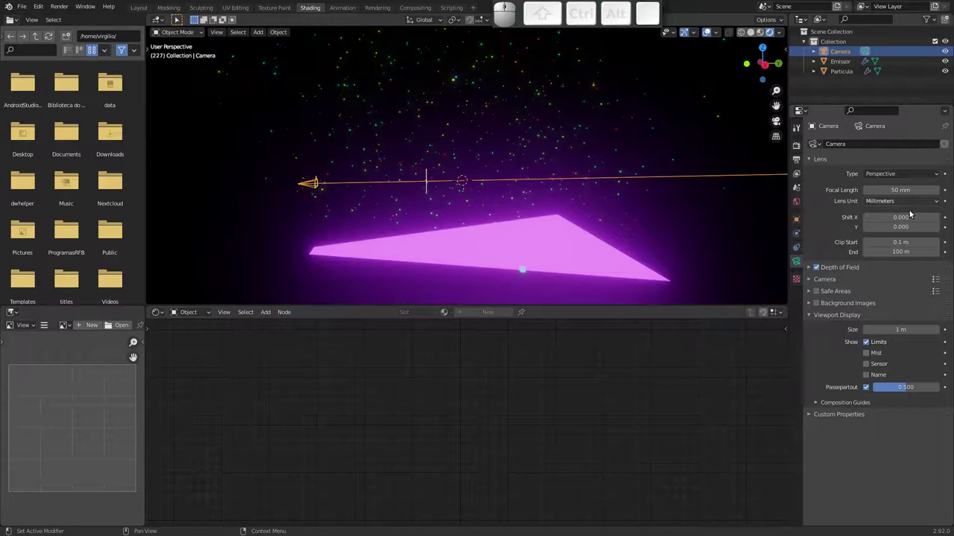
pyautogui.click(811, 269)
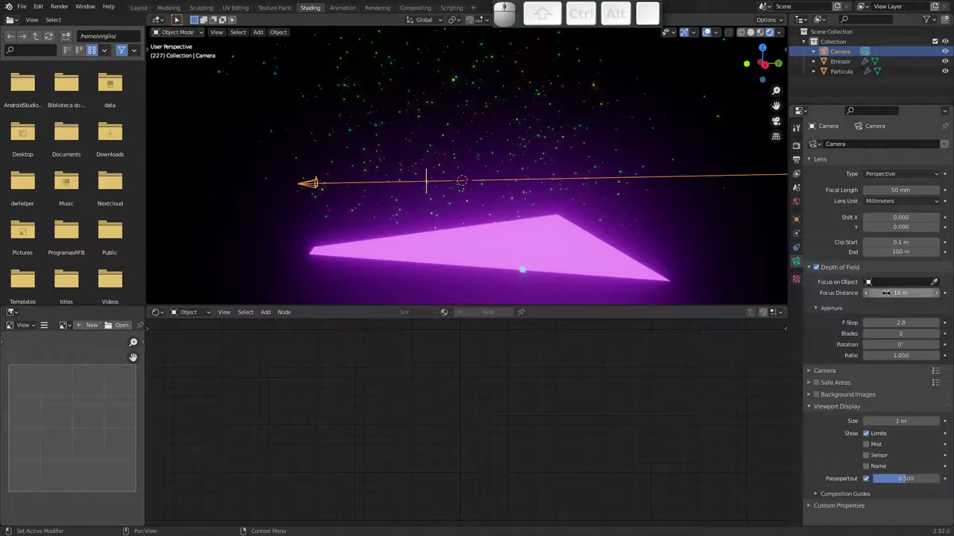
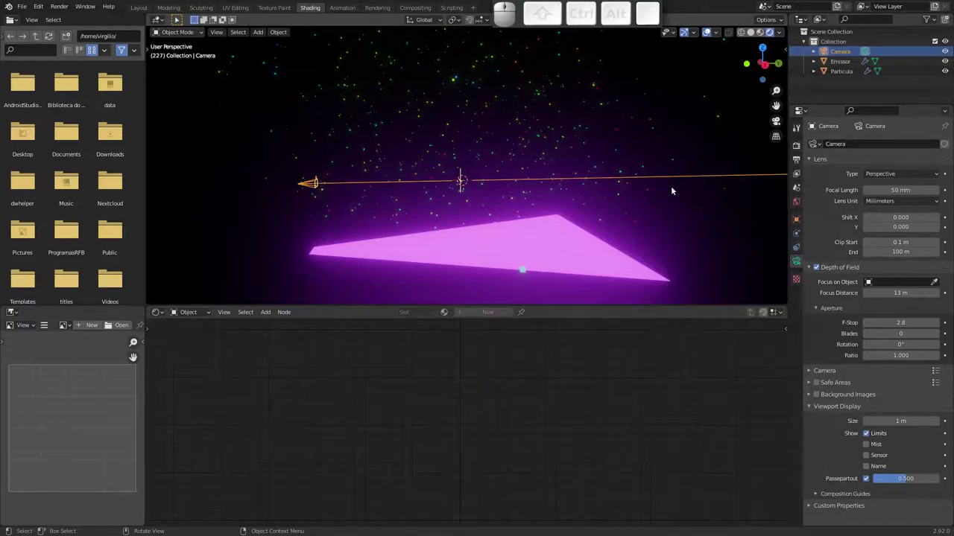
# From the camera view, set the depth-of-field F-Stop to 0.2 and preview the blur
pyautogui.click(776, 125)
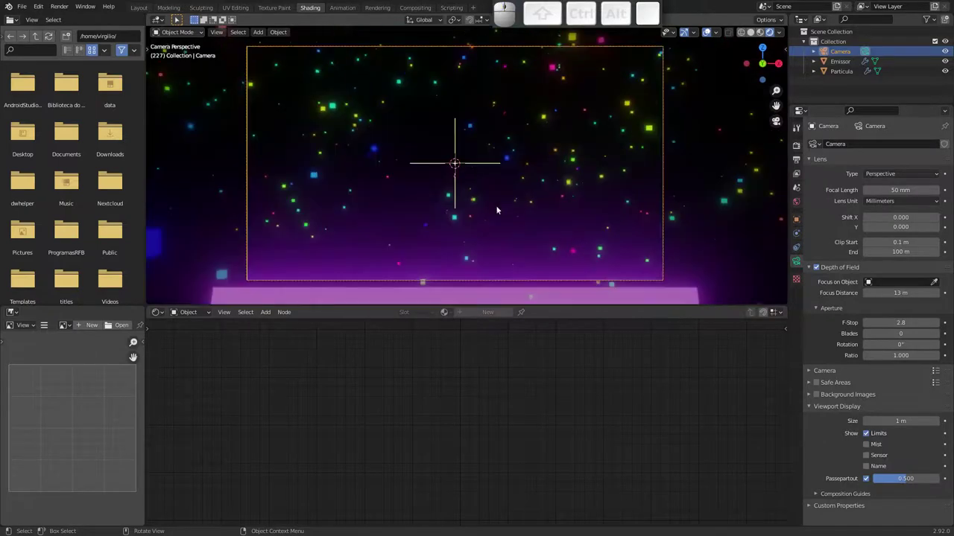
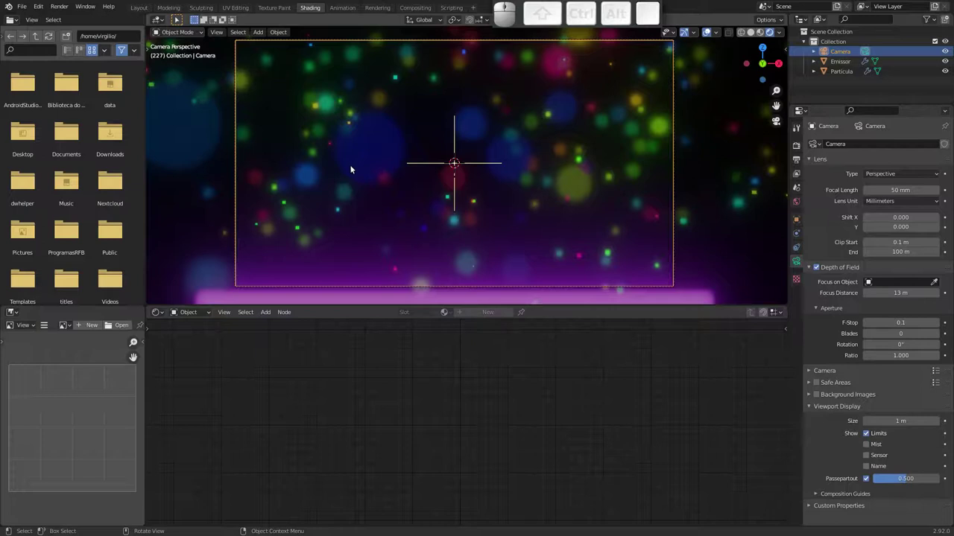
pyautogui.press('space')
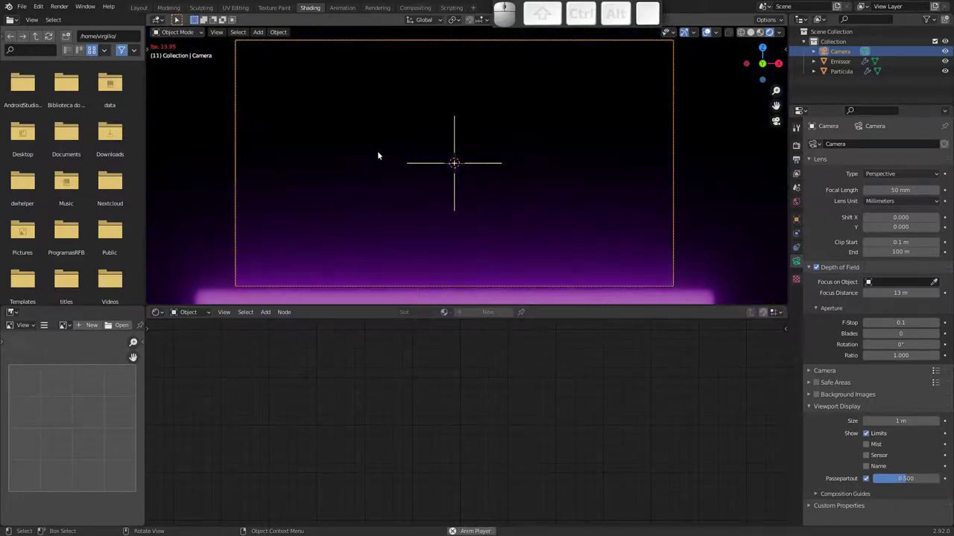
pyautogui.press('space')
pyautogui.click(939, 324)
pyautogui.press('space')
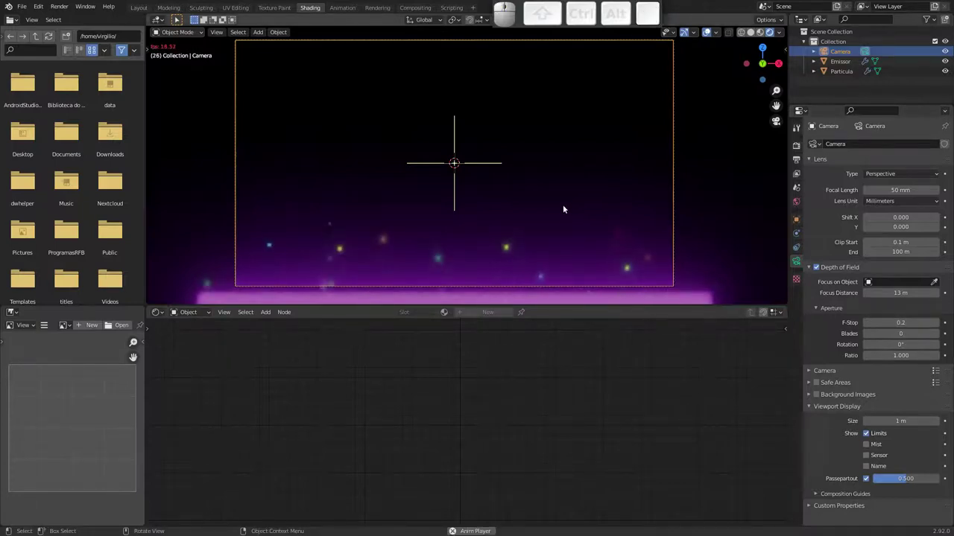
pyautogui.press('space')
# Raise the aperture Blades to 6 and preview the bokeh on the particles
pyautogui.click(936, 335)
pyautogui.click(937, 336)
pyautogui.click(938, 336)
pyautogui.click(937, 335)
pyautogui.press('space')
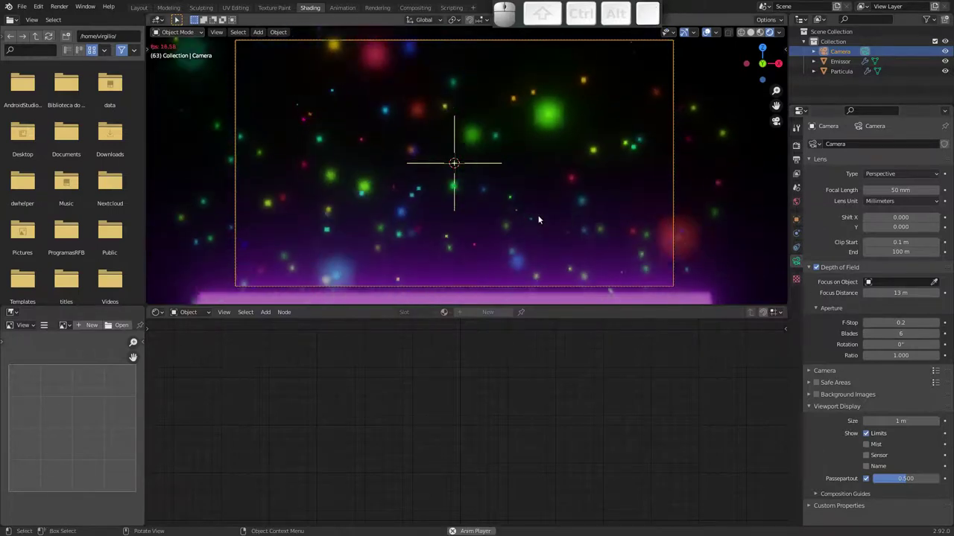
pyautogui.press('space')
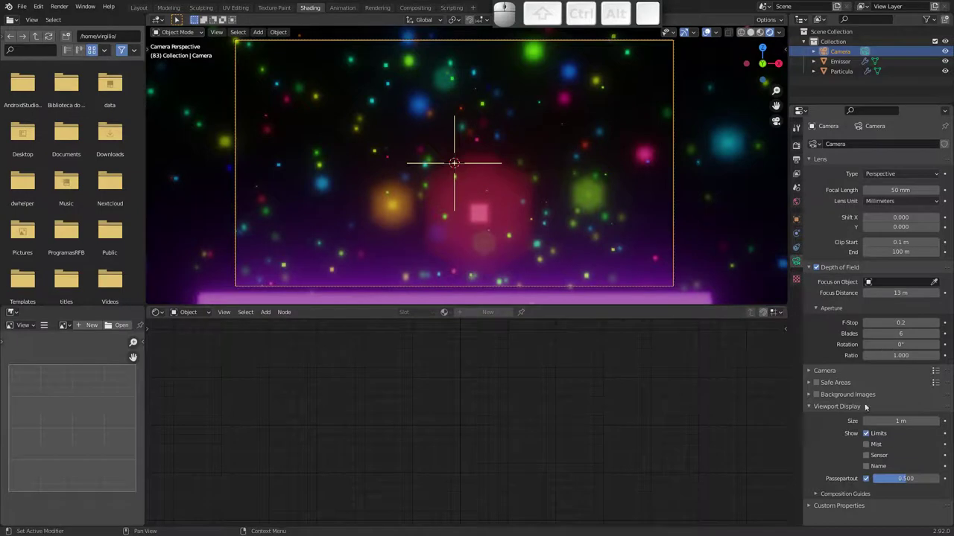
# Hide the camera clipping limits and switch the Shader Editor to the World nodes
pyautogui.click(867, 431)
pyautogui.press('space')
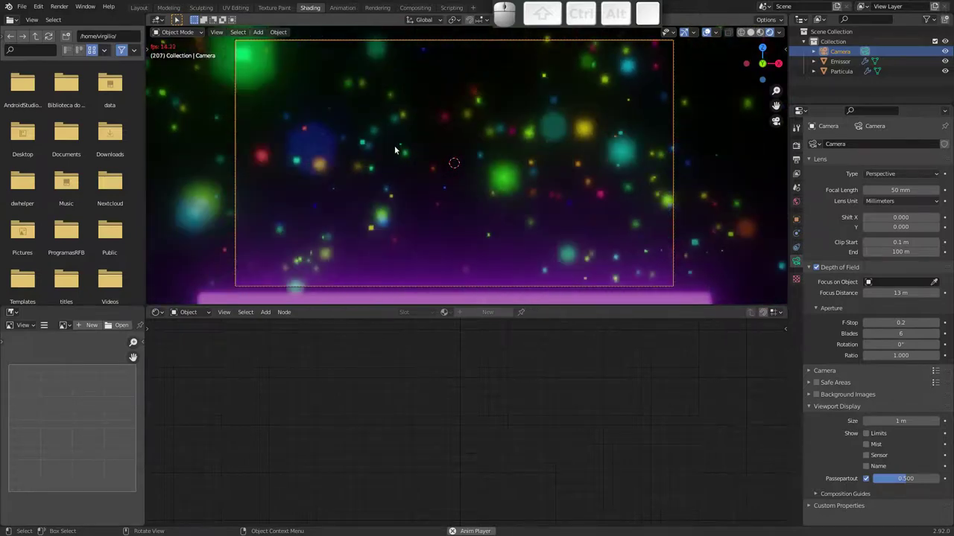
pyautogui.press('space')
pyautogui.click(199, 312)
# Add a Texture Coordinate node and a ColorRamp node to the world shader
pyautogui.click(200, 336)
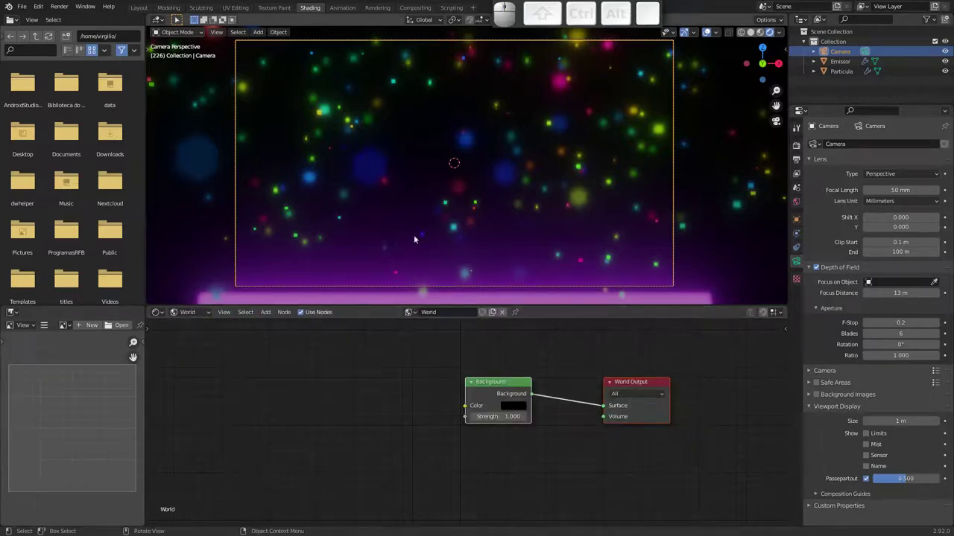
pyautogui.moveTo(496, 384); pyautogui.dragTo(485, 236)
pyautogui.click(490, 390)
pyautogui.press('shift+a')
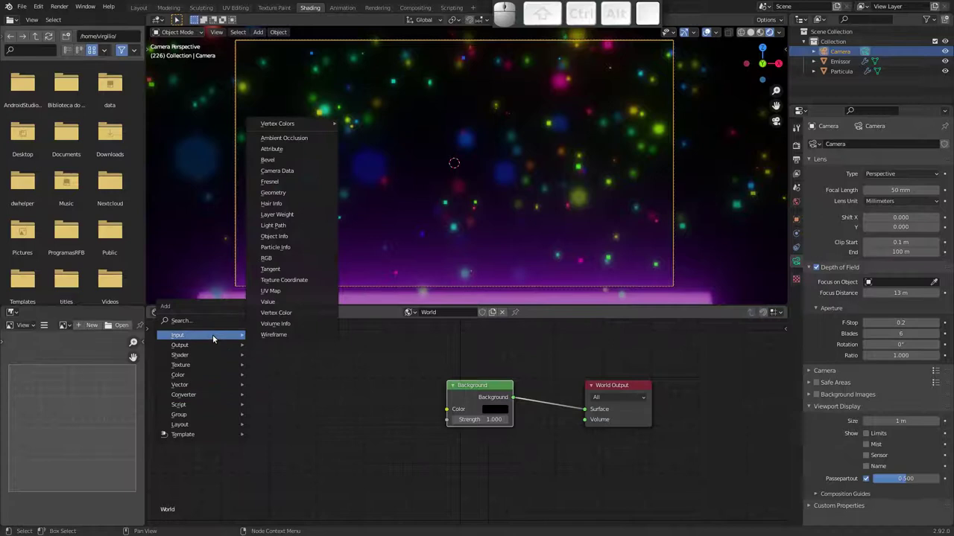
pyautogui.click(294, 281)
pyautogui.click(193, 356)
pyautogui.press('shift+a')
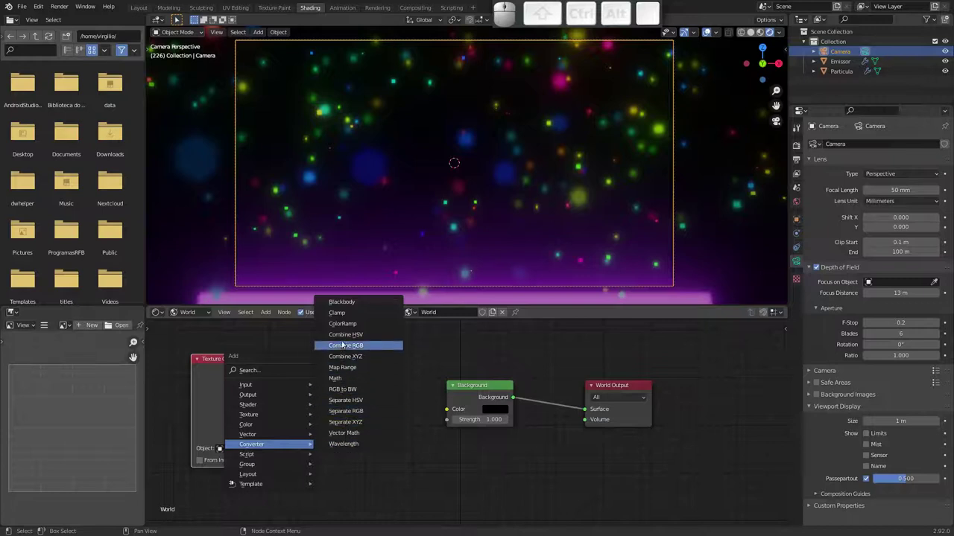
pyautogui.click(353, 325)
pyautogui.click(281, 363)
pyautogui.click(224, 365)
# Wire the texture coordinates into the ramp's Fac and the ramp colour into Background
pyautogui.moveTo(234, 418); pyautogui.dragTo(302, 373)
pyautogui.moveTo(308, 368); pyautogui.dragTo(380, 393)
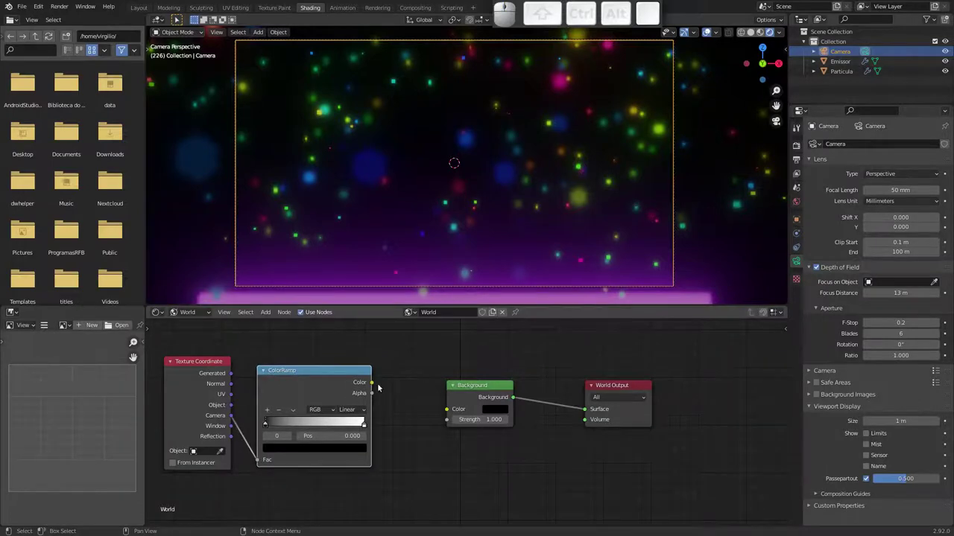
pyautogui.moveTo(379, 383); pyautogui.dragTo(277, 411)
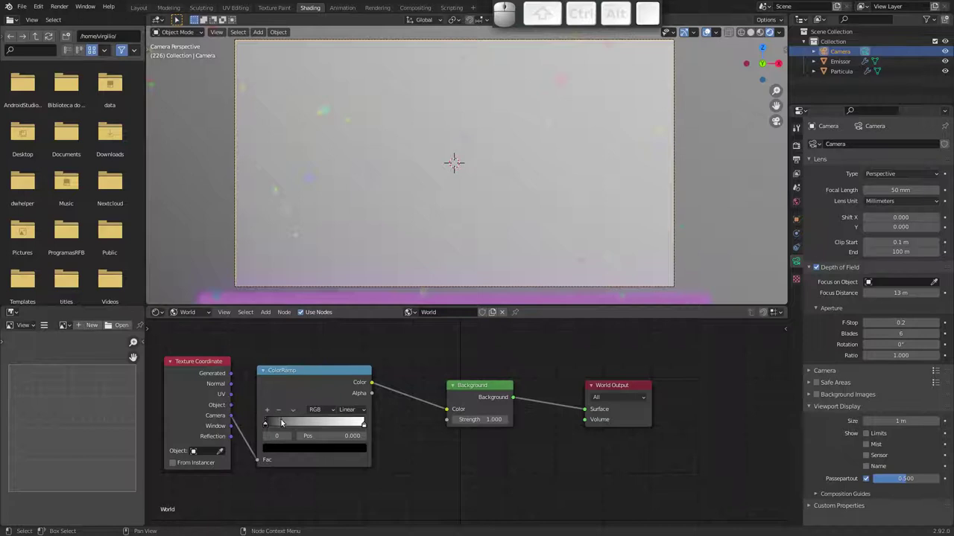
# Tint the light stop dark purple and set the ramp interpolation to B-Spline
pyautogui.moveTo(266, 425); pyautogui.dragTo(335, 418)
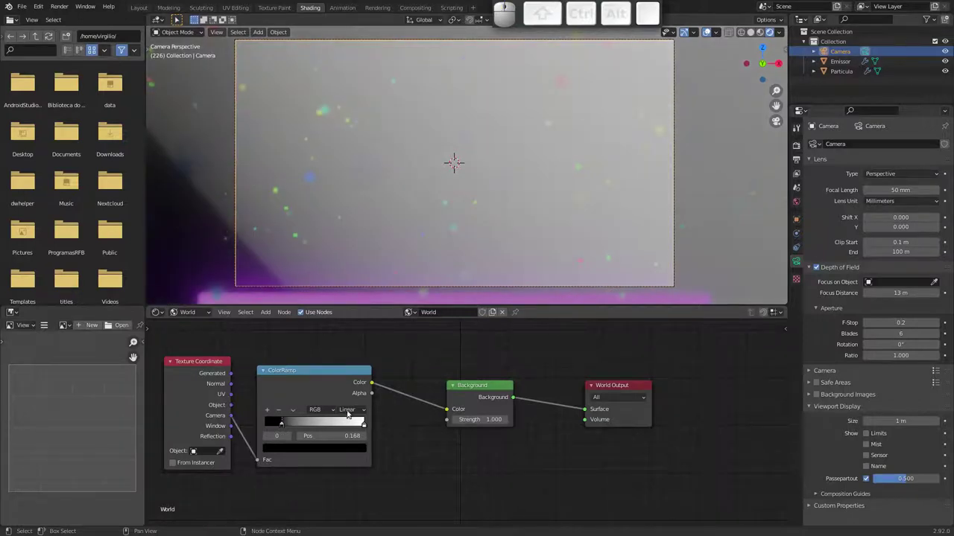
pyautogui.moveTo(365, 425); pyautogui.dragTo(369, 428)
pyautogui.moveTo(370, 428); pyautogui.dragTo(331, 450)
pyautogui.click(324, 435)
pyautogui.moveTo(311, 351); pyautogui.dragTo(348, 338)
pyautogui.moveTo(353, 331); pyautogui.dragTo(336, 369)
pyautogui.moveTo(340, 367); pyautogui.dragTo(472, 352)
pyautogui.click(359, 412)
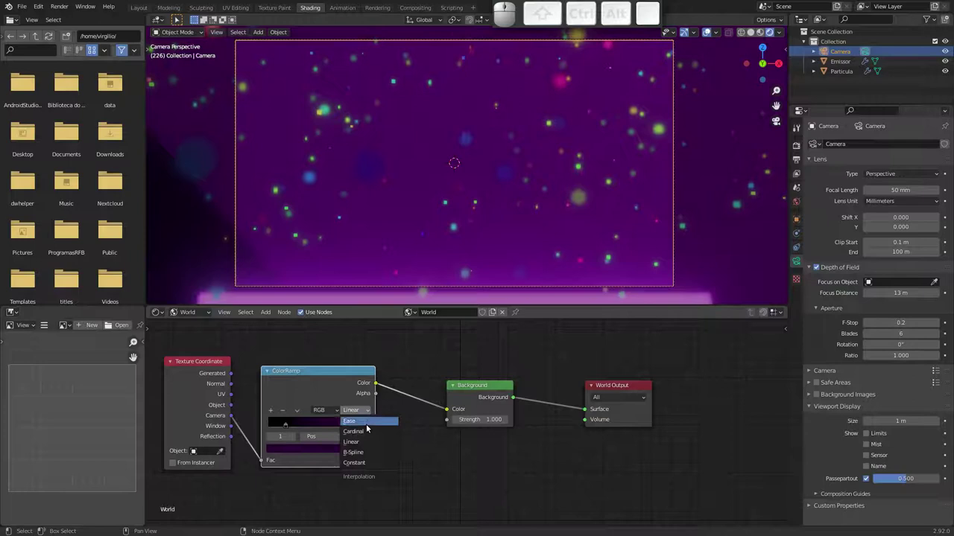
pyautogui.click(369, 453)
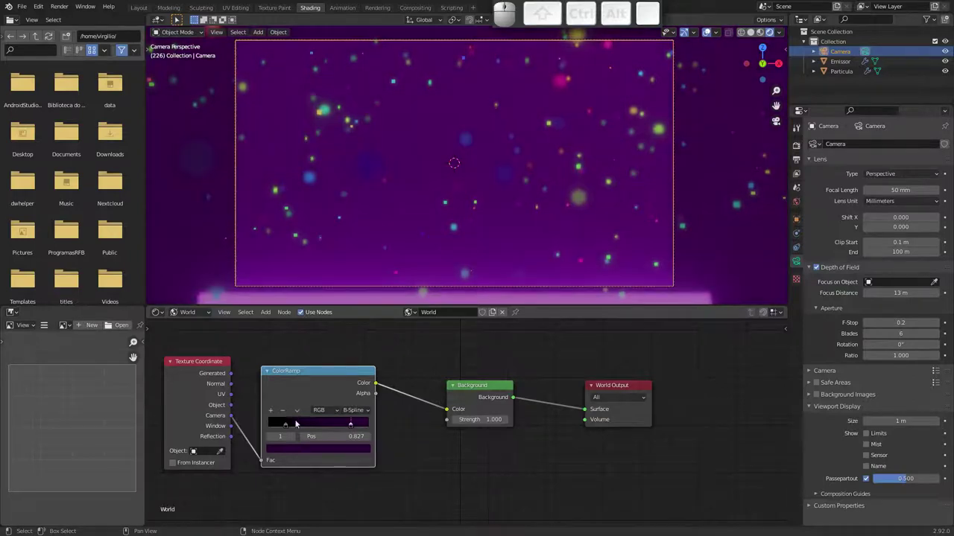
# Reposition the stops, add extra colour stops and shift one toward blue
pyautogui.moveTo(287, 423); pyautogui.dragTo(339, 423)
pyautogui.moveTo(355, 425); pyautogui.dragTo(287, 416)
pyautogui.click(275, 410)
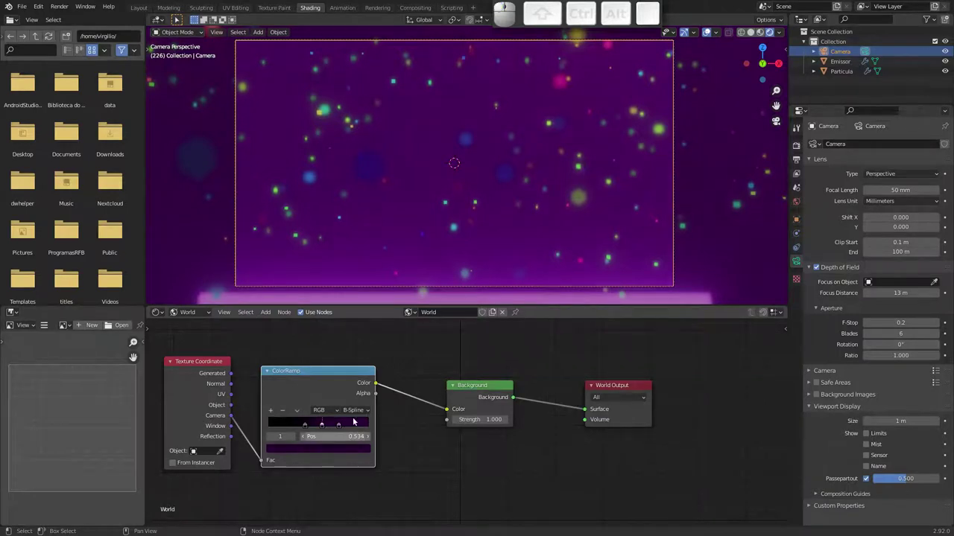
pyautogui.click(351, 449)
pyautogui.moveTo(335, 351); pyautogui.dragTo(352, 368)
pyautogui.click(349, 370)
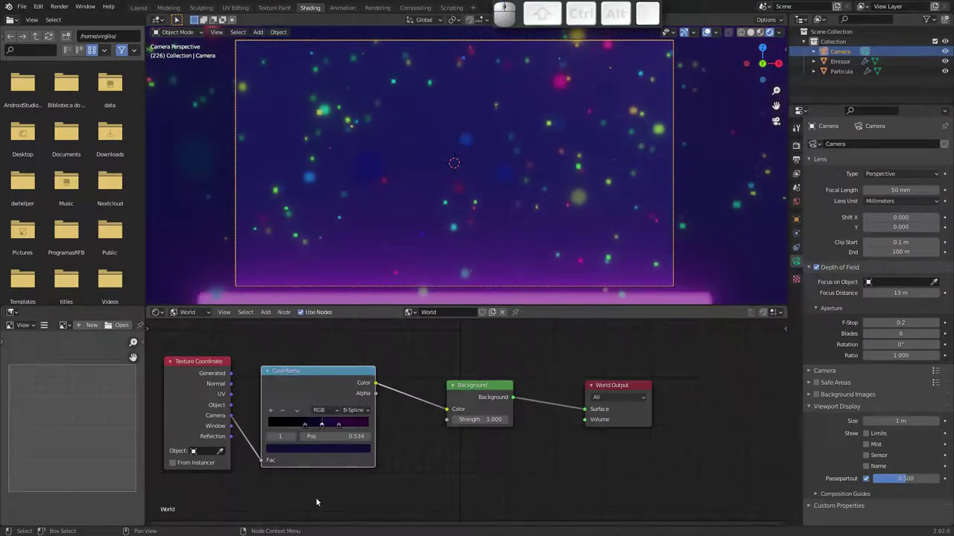
pyautogui.click(310, 426)
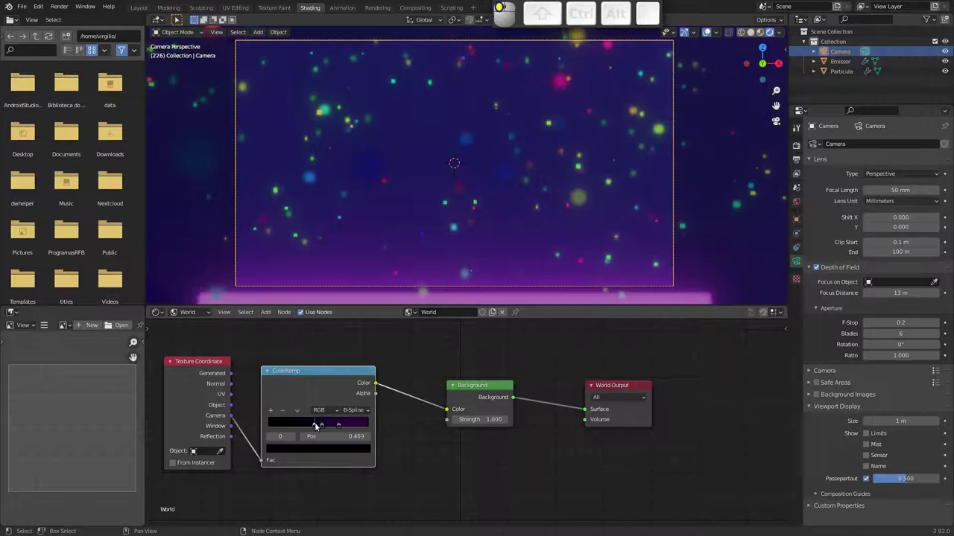
pyautogui.moveTo(344, 426); pyautogui.dragTo(269, 423)
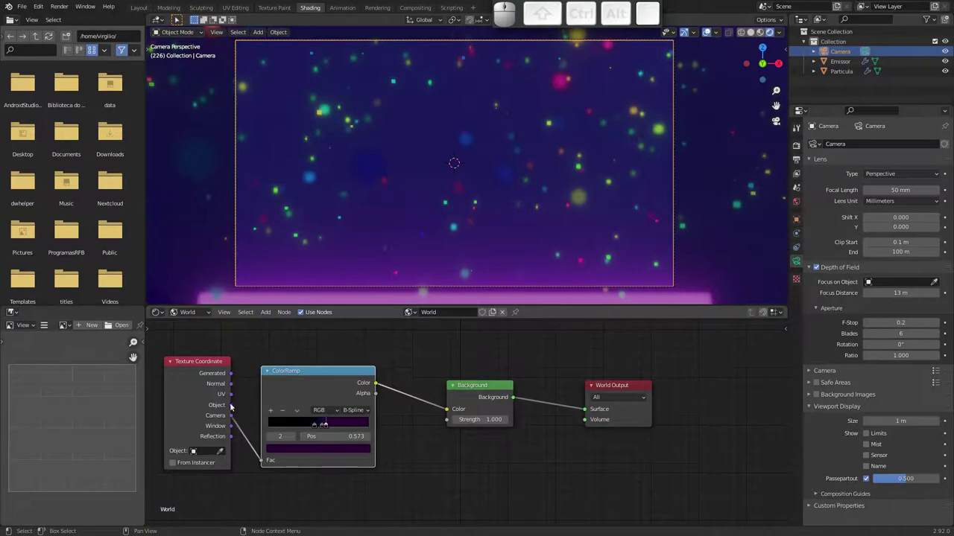
# Drive the ramp from Generated coordinates and fine-tune the stop positions
pyautogui.moveTo(232, 375); pyautogui.dragTo(280, 456)
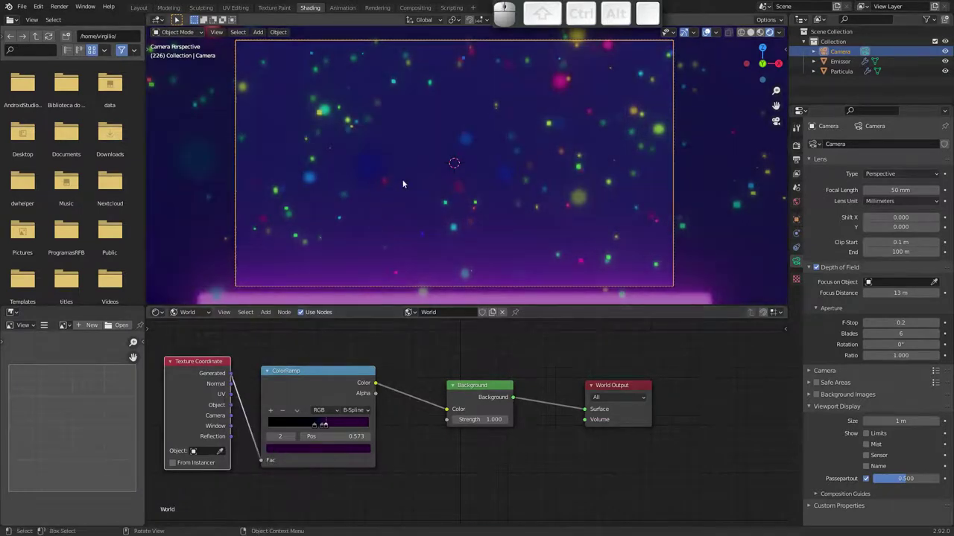
pyautogui.moveTo(328, 425); pyautogui.dragTo(328, 429)
pyautogui.moveTo(315, 426); pyautogui.dragTo(320, 430)
pyautogui.moveTo(323, 429); pyautogui.dragTo(312, 430)
pyautogui.moveTo(301, 427); pyautogui.dragTo(351, 426)
pyautogui.moveTo(348, 426); pyautogui.dragTo(316, 426)
pyautogui.click(322, 426)
pyautogui.click(330, 427)
pyautogui.click(327, 425)
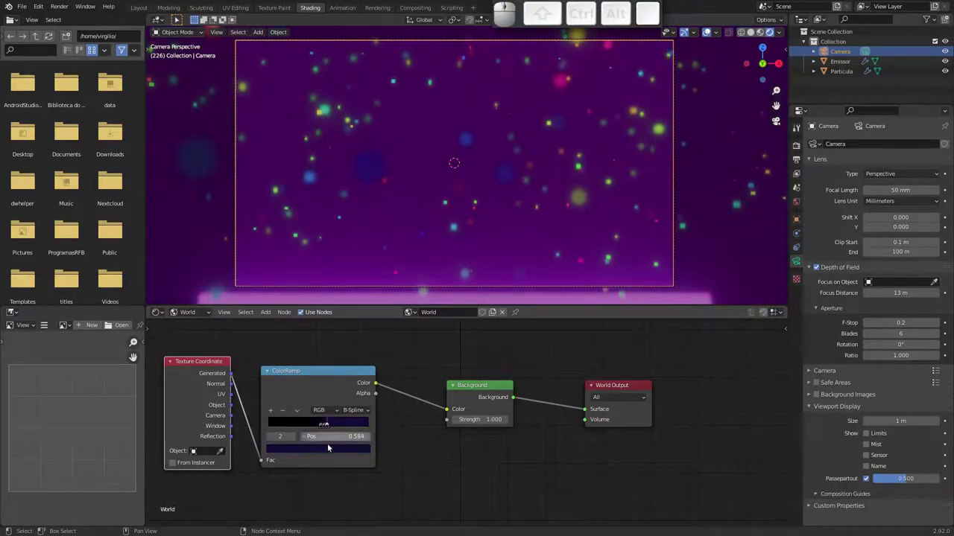
# Make the selected stop a very dark purple, then select the emitter plane
pyautogui.click(333, 449)
pyautogui.moveTo(351, 371); pyautogui.dragTo(402, 415)
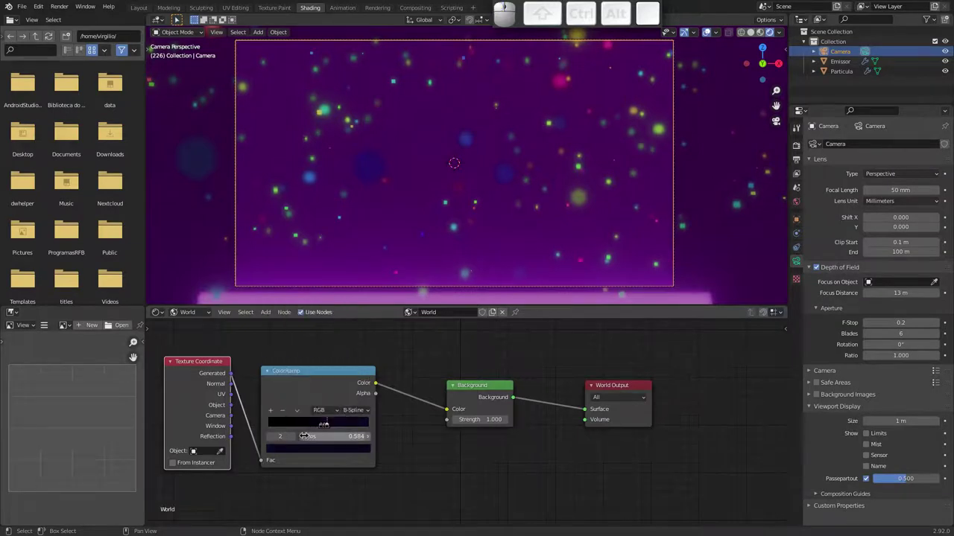
pyautogui.click(275, 439)
pyautogui.click(298, 449)
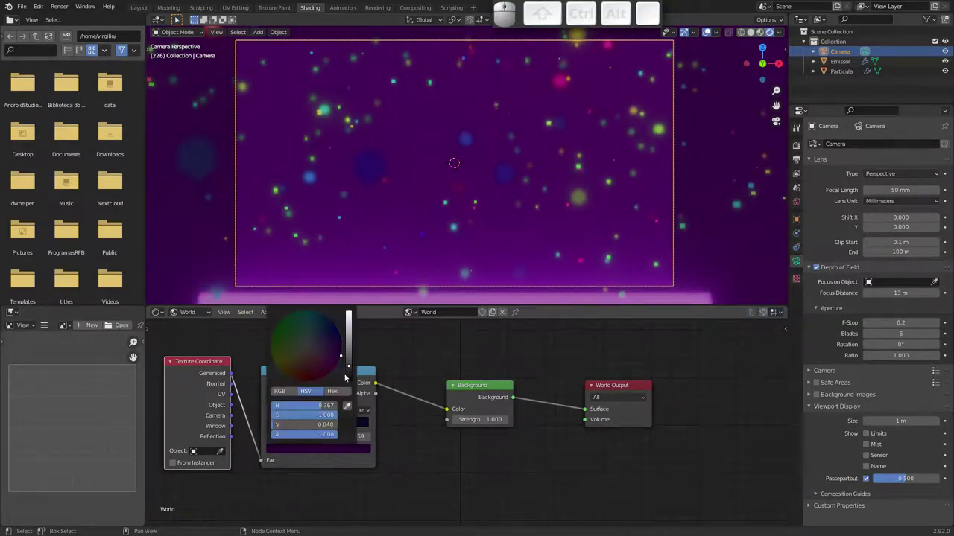
pyautogui.click(353, 369)
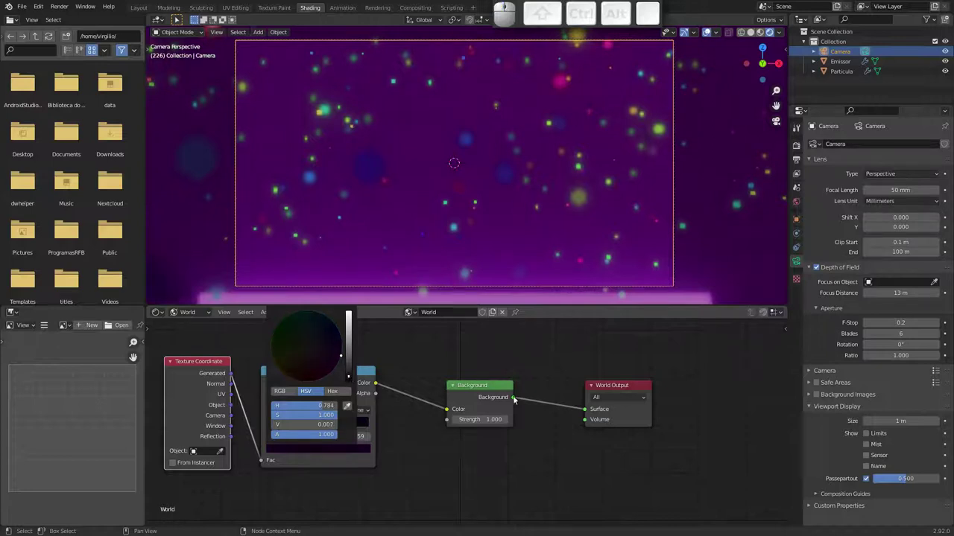
pyautogui.click(328, 426)
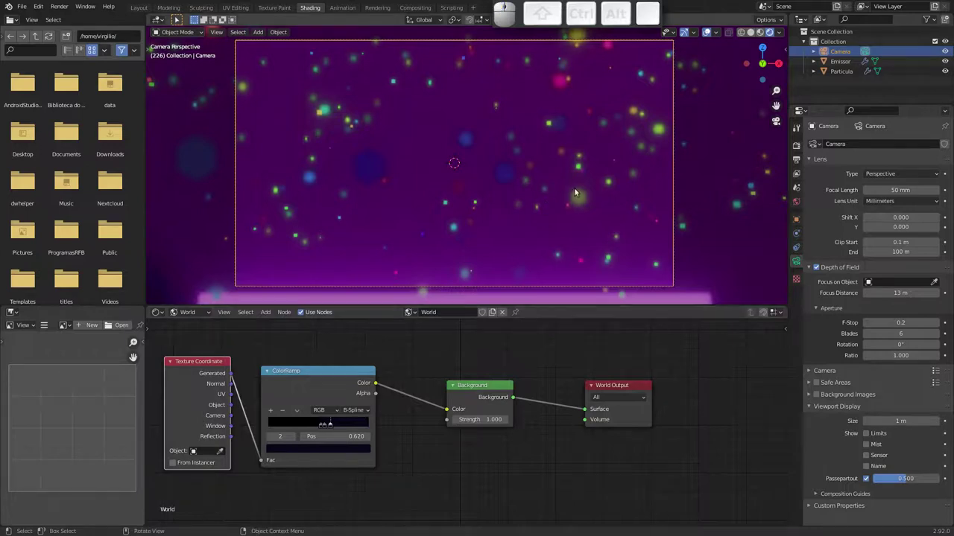
pyautogui.click(696, 297)
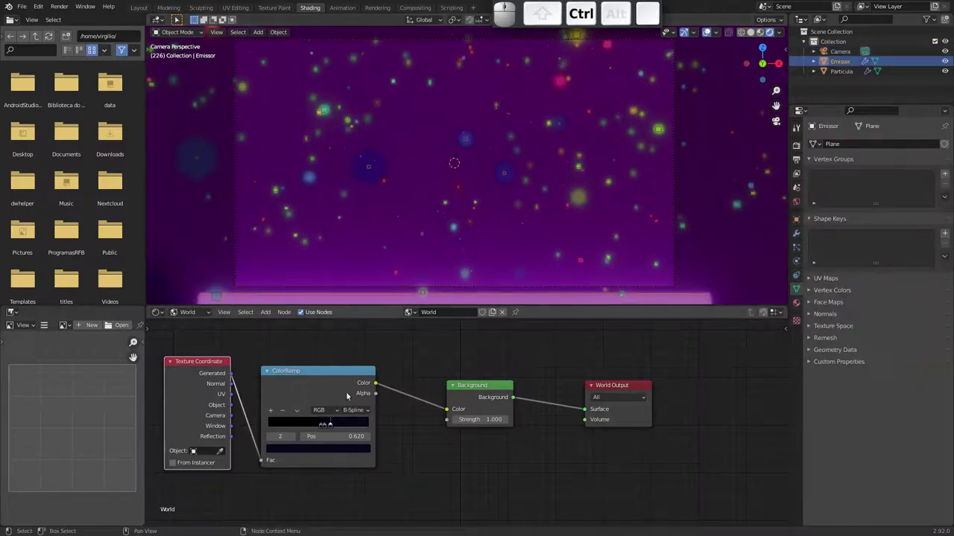
pyautogui.click(195, 312)
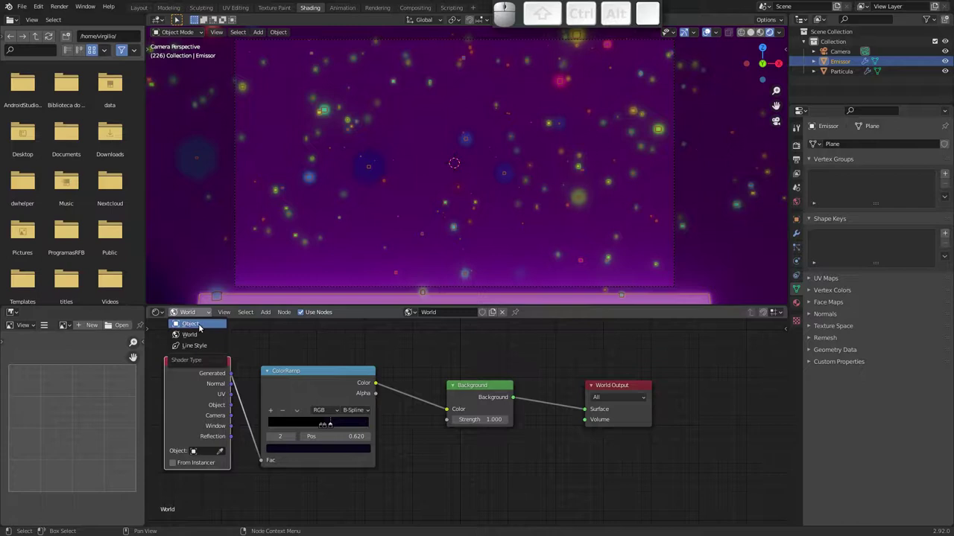
# Check the Emissor's Emission material, then nudge the world ColorRamp stops
pyautogui.click(201, 327)
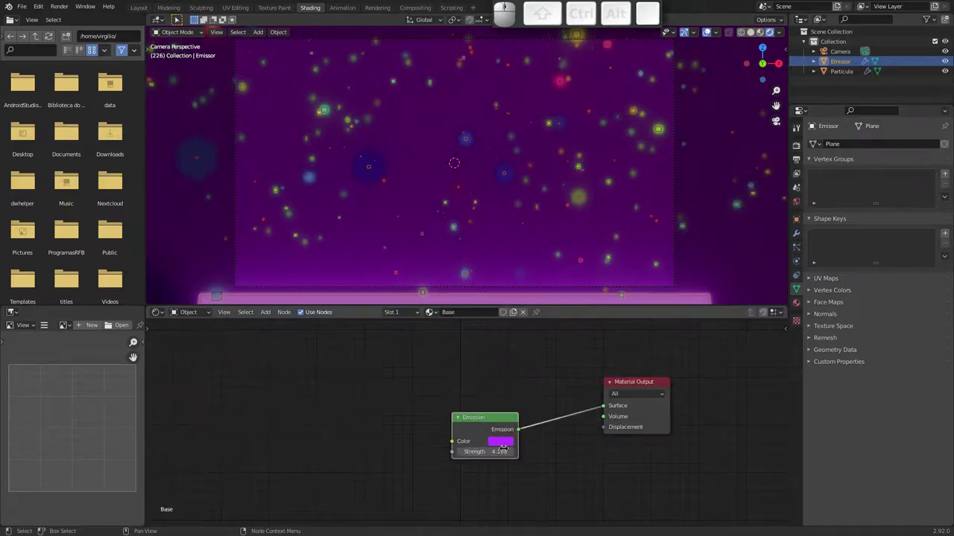
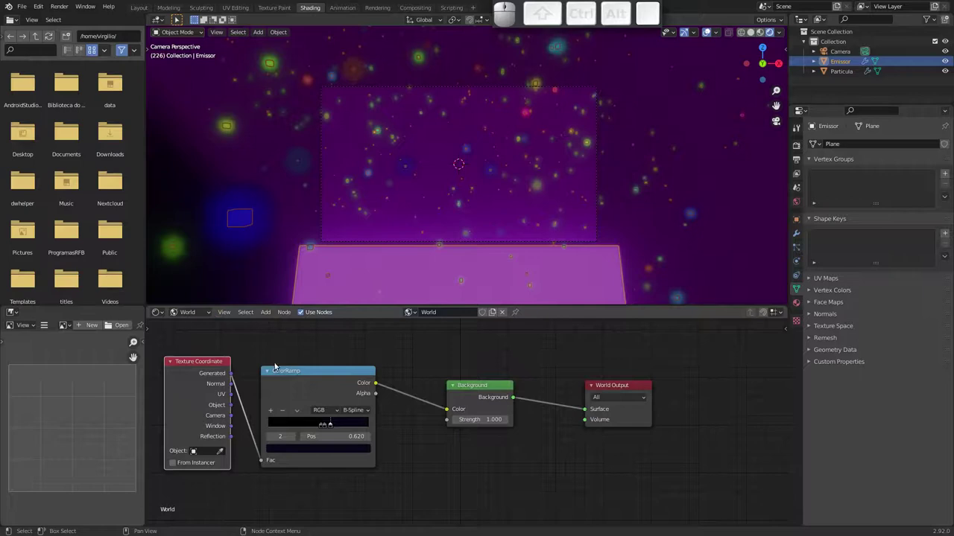
pyautogui.moveTo(332, 425); pyautogui.dragTo(335, 426)
pyautogui.moveTo(326, 425); pyautogui.dragTo(323, 427)
pyautogui.moveTo(325, 427); pyautogui.dragTo(354, 424)
pyautogui.moveTo(356, 425); pyautogui.dragTo(349, 427)
pyautogui.moveTo(350, 427); pyautogui.dragTo(337, 425)
pyautogui.click(344, 427)
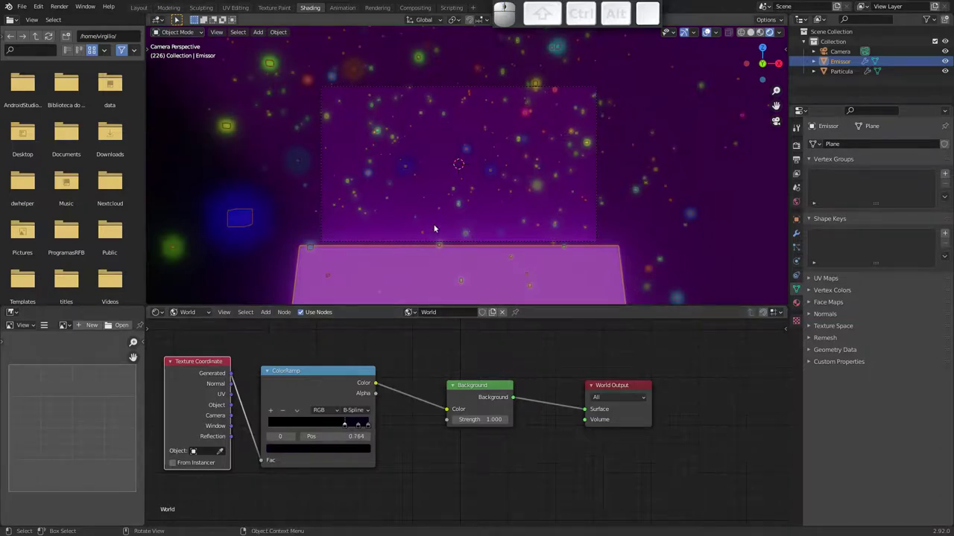
# Slide the dark stops higher along the gradient and switch to the Layout workspace
pyautogui.moveTo(468, 217); pyautogui.dragTo(434, 225)
pyautogui.moveTo(444, 205); pyautogui.dragTo(447, 192)
pyautogui.moveTo(489, 195); pyautogui.dragTo(704, 149)
pyautogui.click(780, 123)
pyautogui.moveTo(483, 173); pyautogui.dragTo(517, 136)
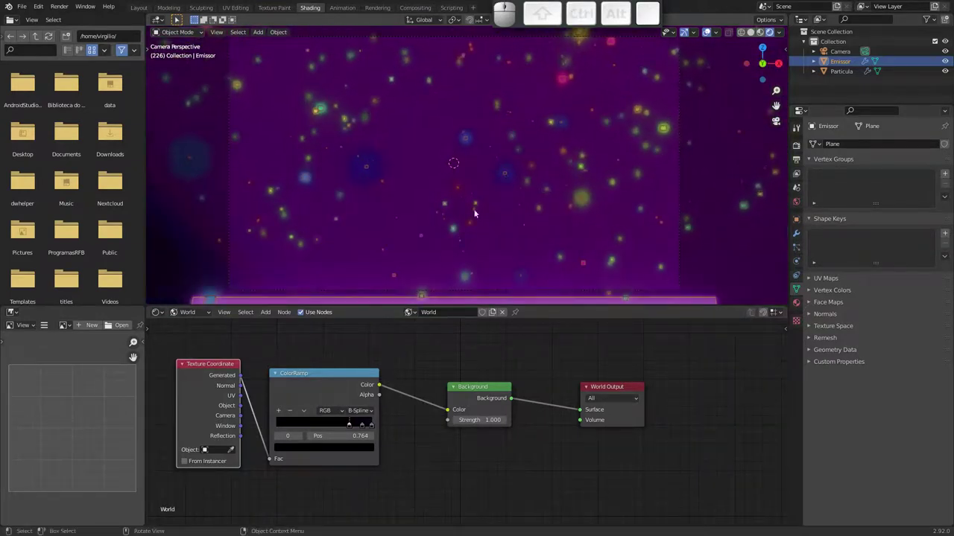
pyautogui.click(145, 8)
pyautogui.moveTo(57, 507); pyautogui.dragTo(243, 349)
# Preview the animation, then set the scene frame range to start 70 and end 150
pyautogui.press('space')
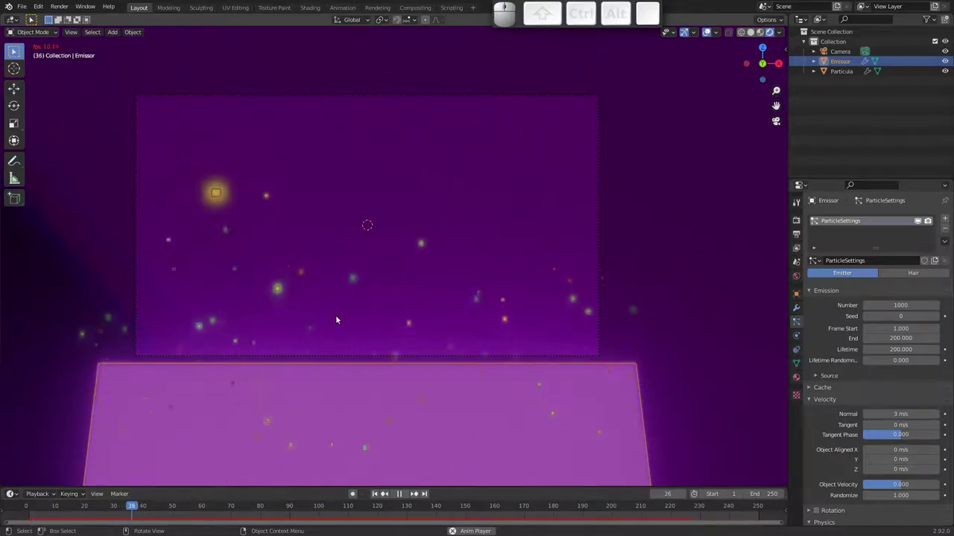
pyautogui.click(663, 245)
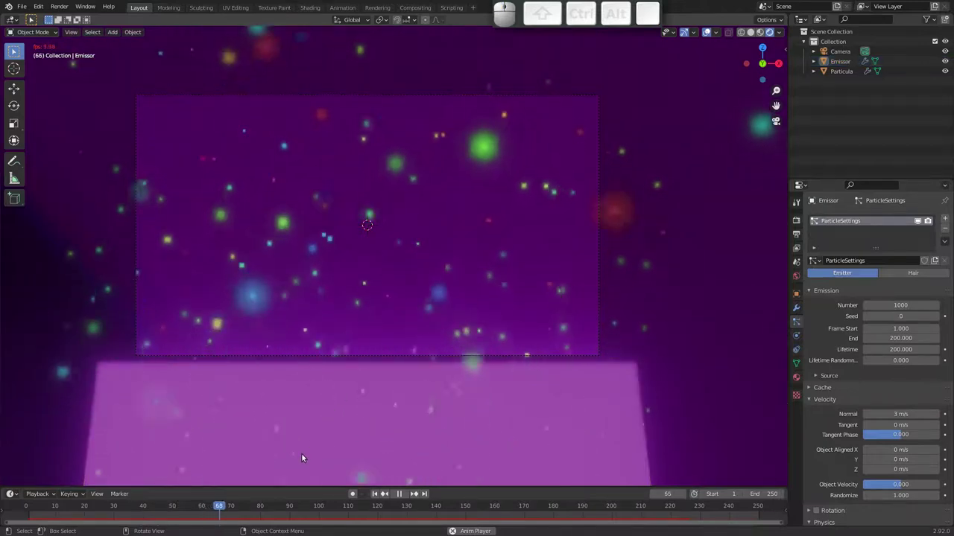
pyautogui.press('space')
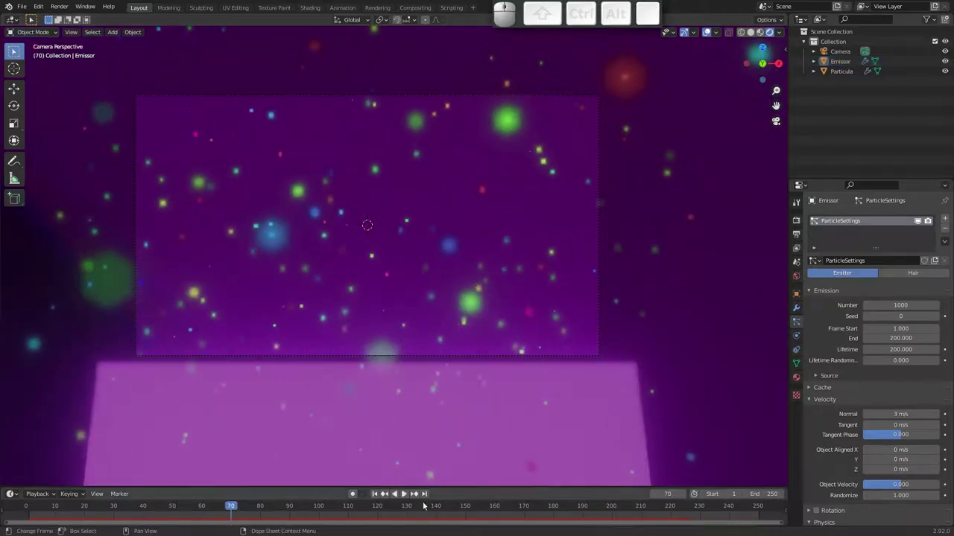
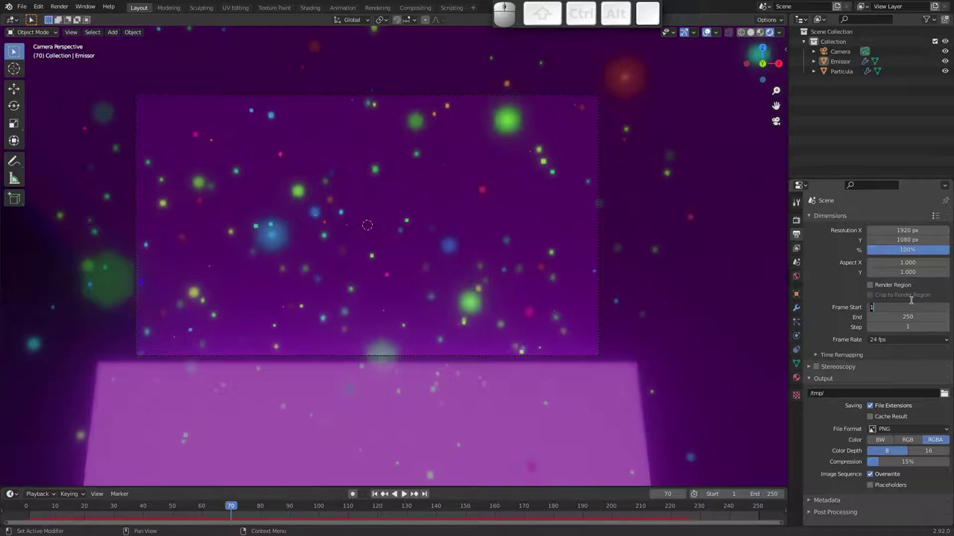
pyautogui.press('7')
pyautogui.press('0')
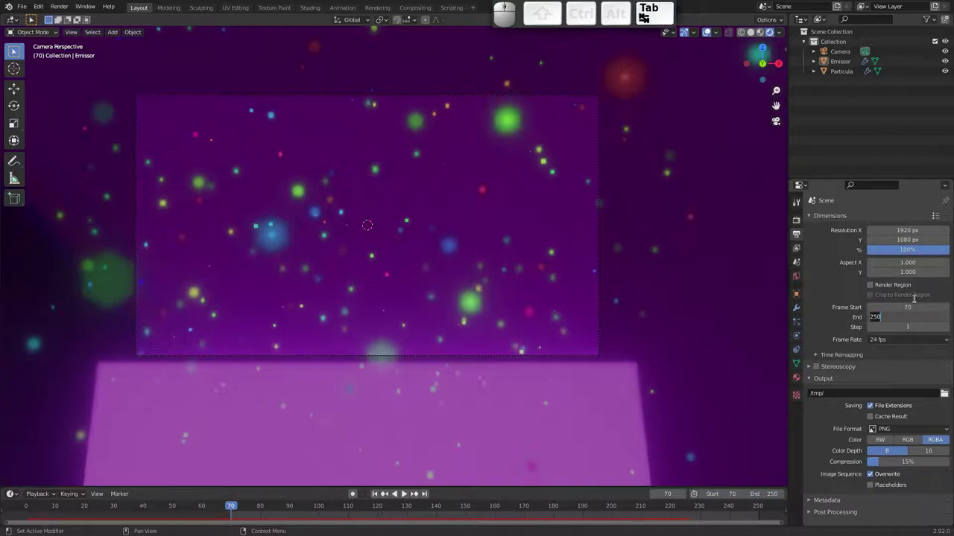
pyautogui.press('.')
pyautogui.press('1')
pyautogui.press('5')
pyautogui.press('0')
pyautogui.press('Return')
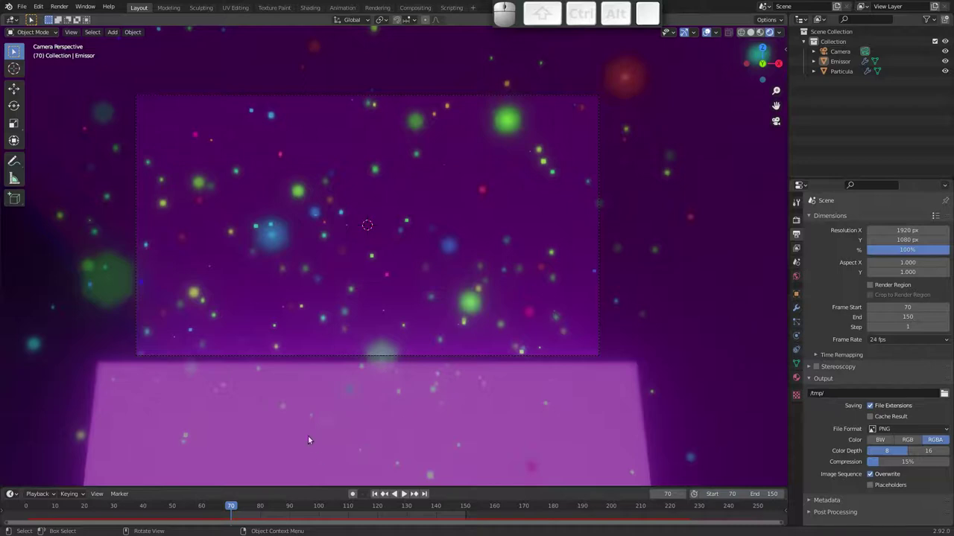
# Select the Emissor and bake its particle simulation from the Cache panel
pyautogui.click(353, 372)
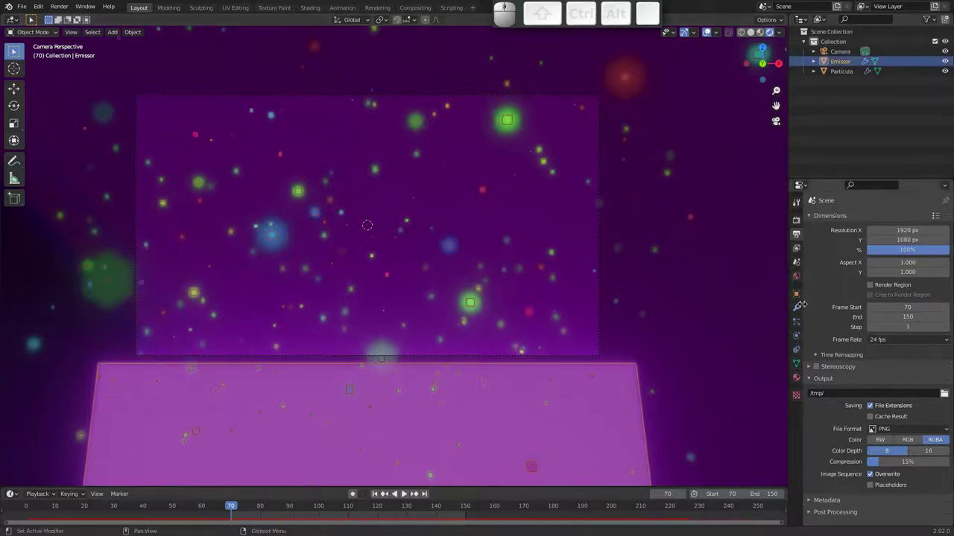
pyautogui.click(799, 323)
pyautogui.moveTo(836, 415); pyautogui.dragTo(821, 373)
pyautogui.moveTo(827, 421); pyautogui.dragTo(826, 333)
pyautogui.click(807, 273)
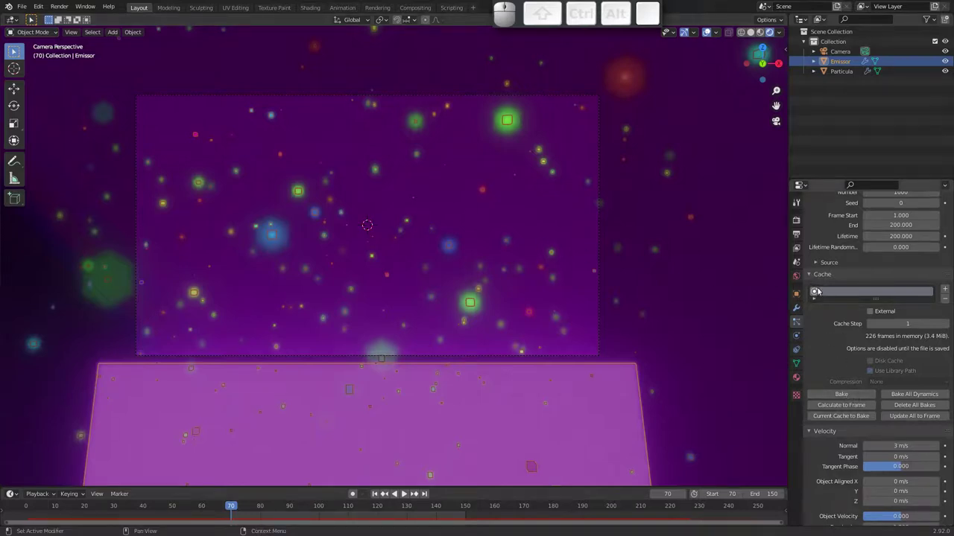
pyautogui.click(835, 394)
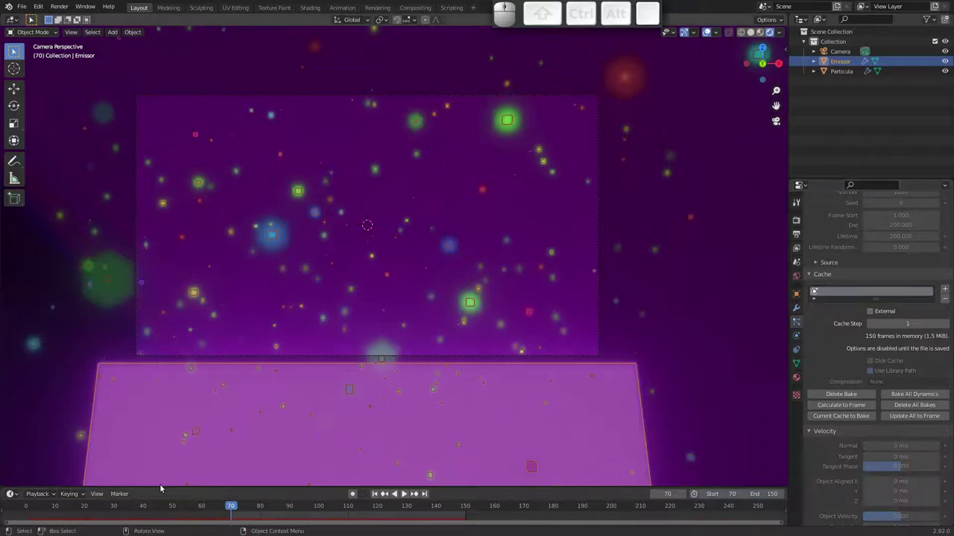
# Play the baked simulation from frame 70, deselect the emitter and return to output settings
pyautogui.press('space')
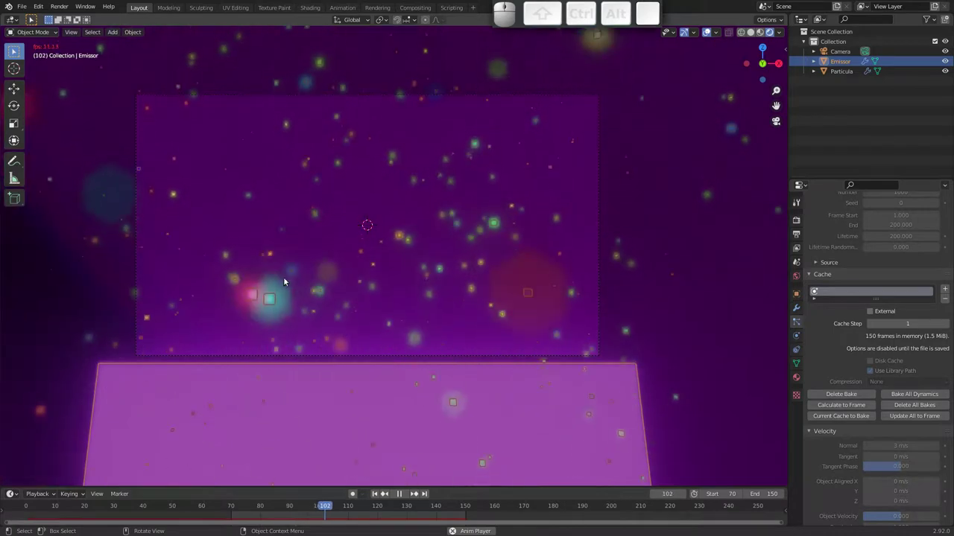
pyautogui.press('space')
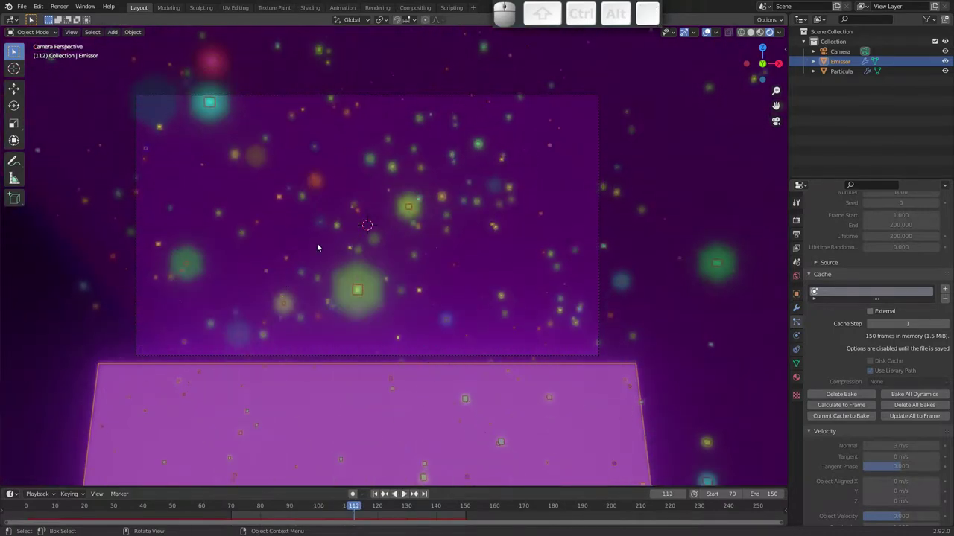
pyautogui.click(103, 289)
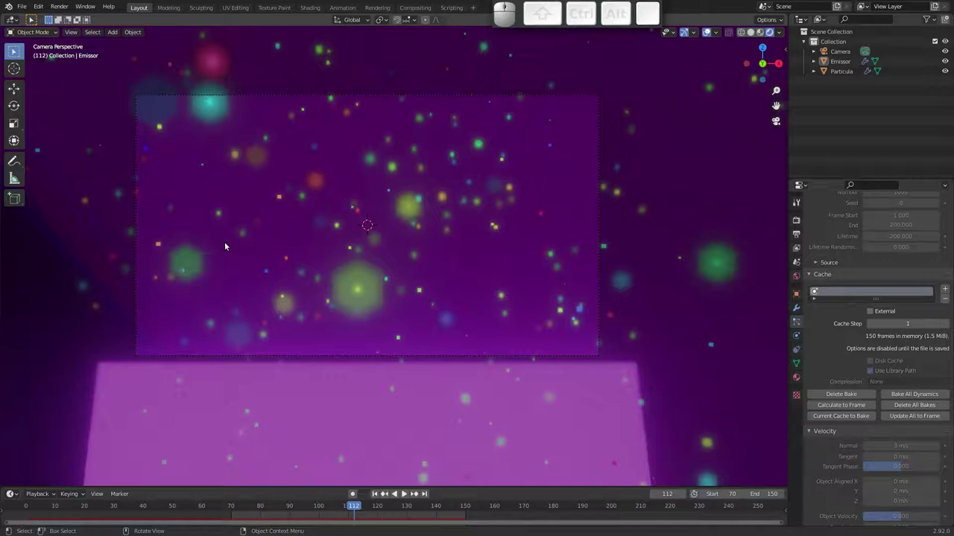
pyautogui.click(799, 235)
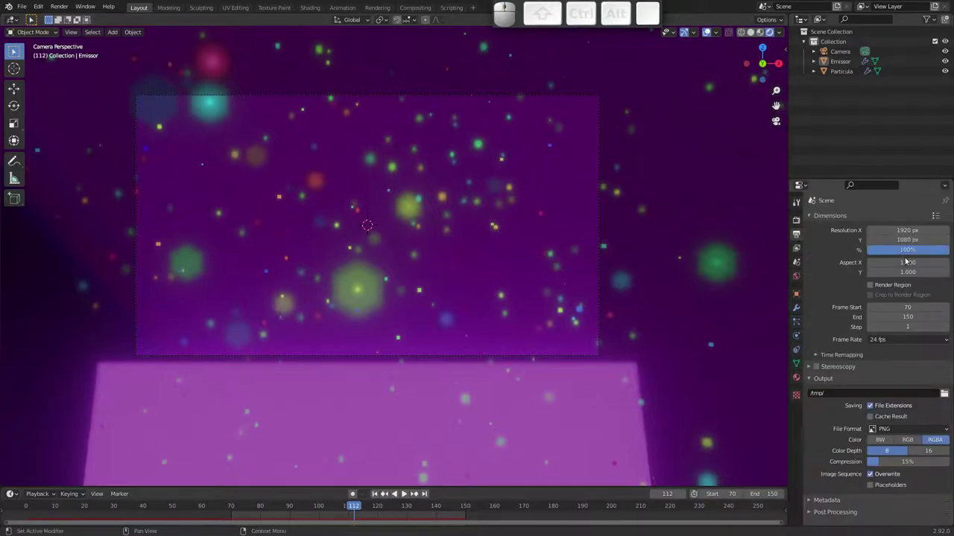
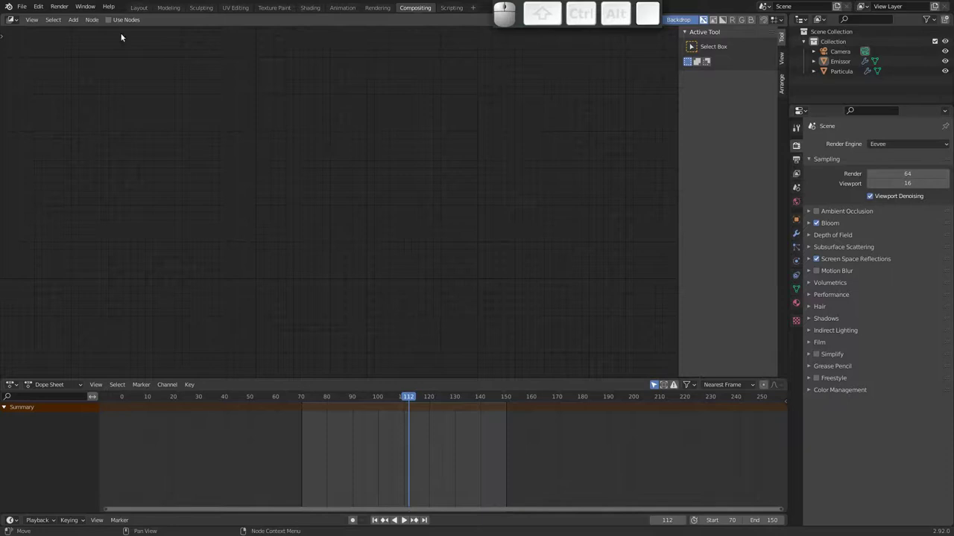
# Enable Use Nodes in the compositor and bring up the add-node menu for Lens Distortion
pyautogui.click(113, 22)
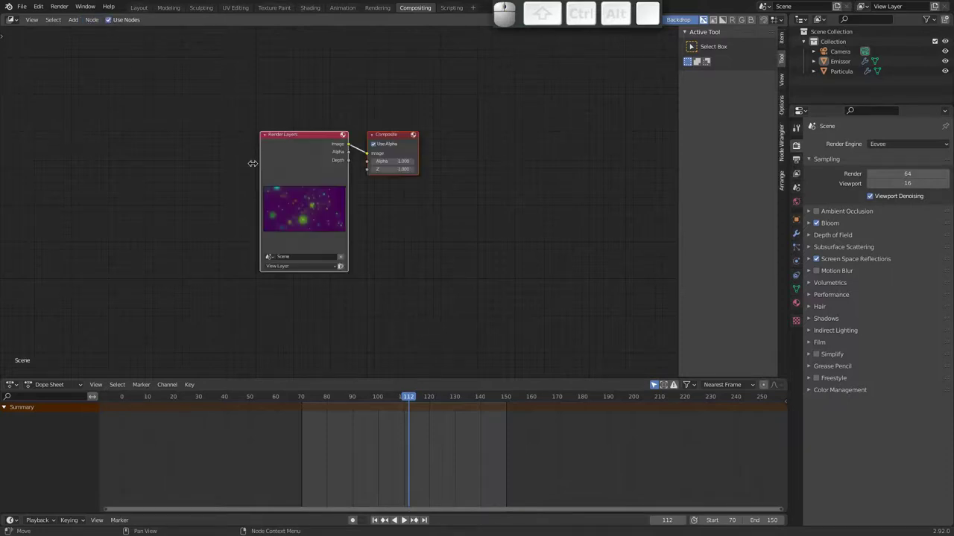
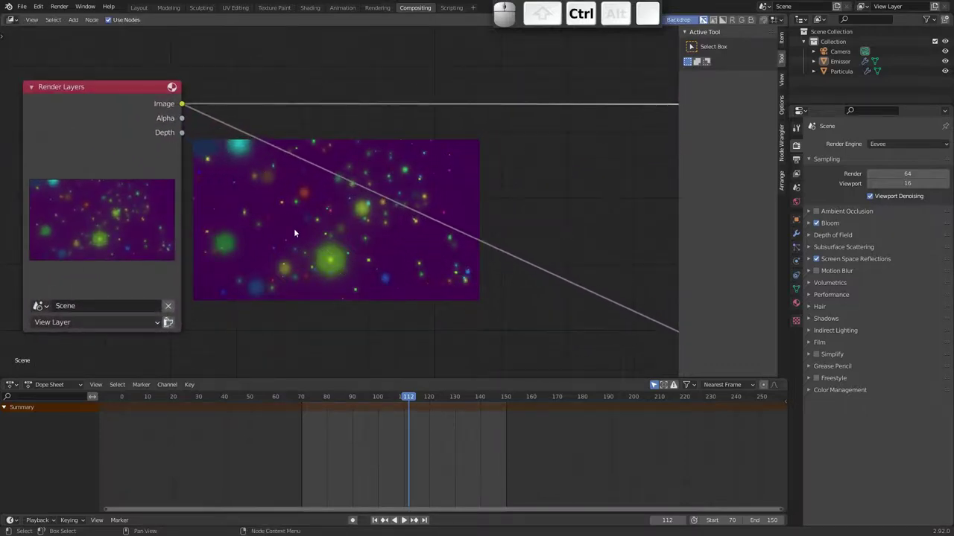
pyautogui.press('shift+a')
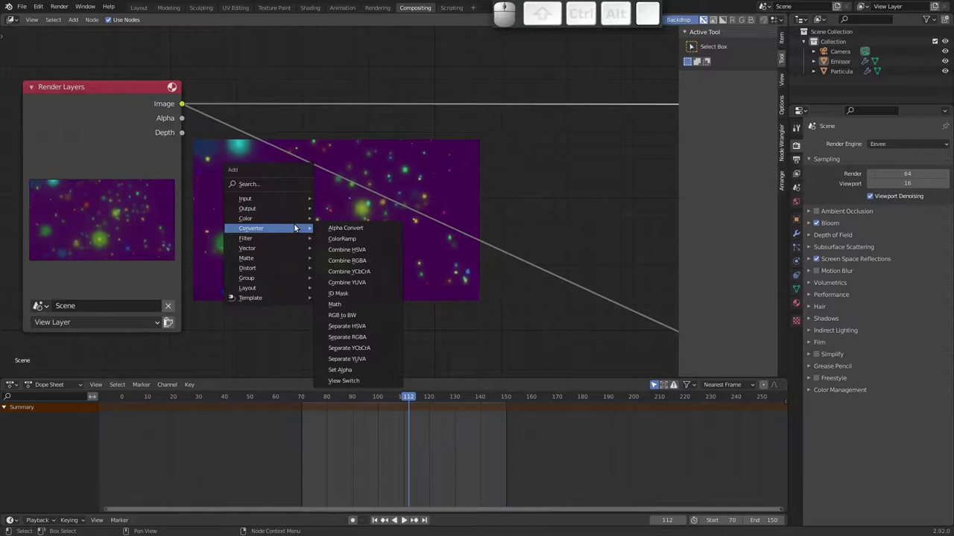
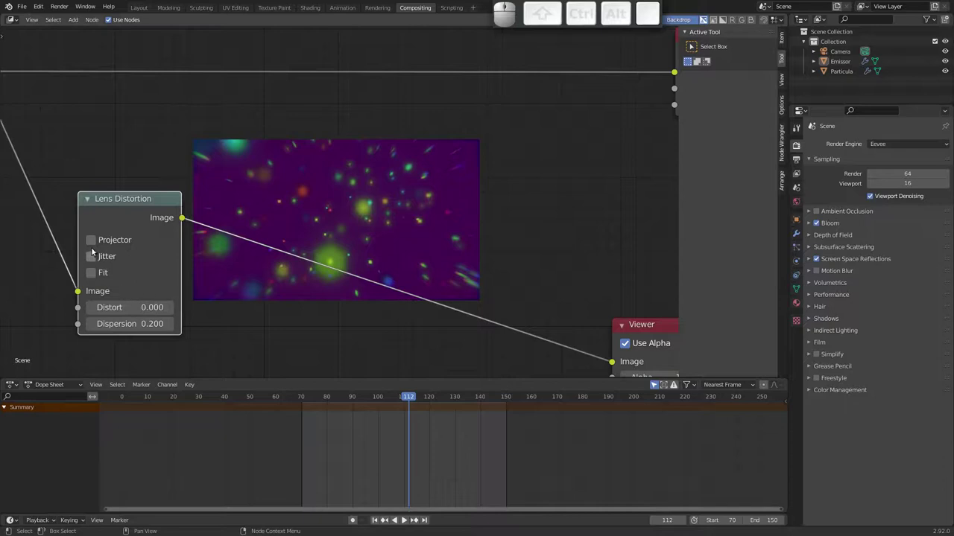
# Enable Fit on Lens Distortion, add a Ghosts Glare with threshold 0.03, then an RGB Curves stage
pyautogui.click(97, 275)
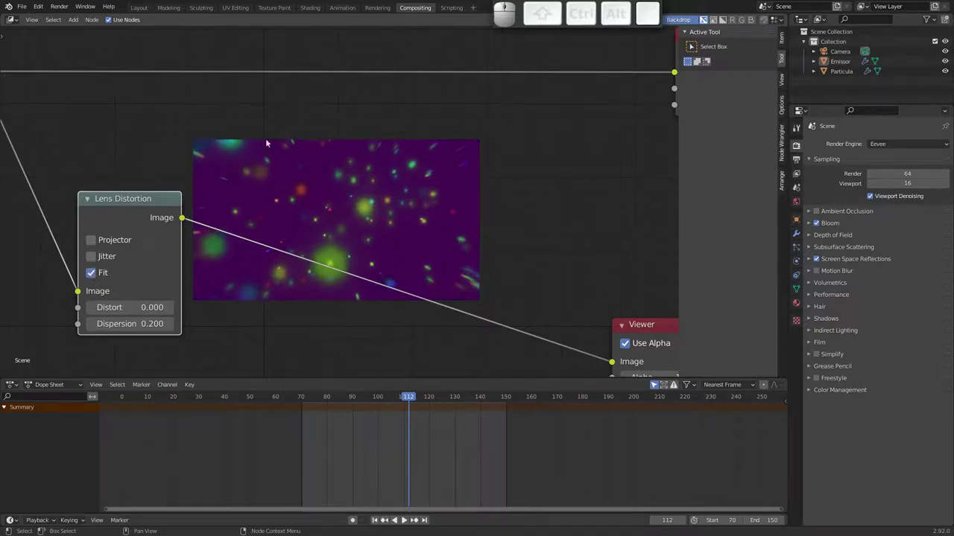
pyautogui.press('shift+a')
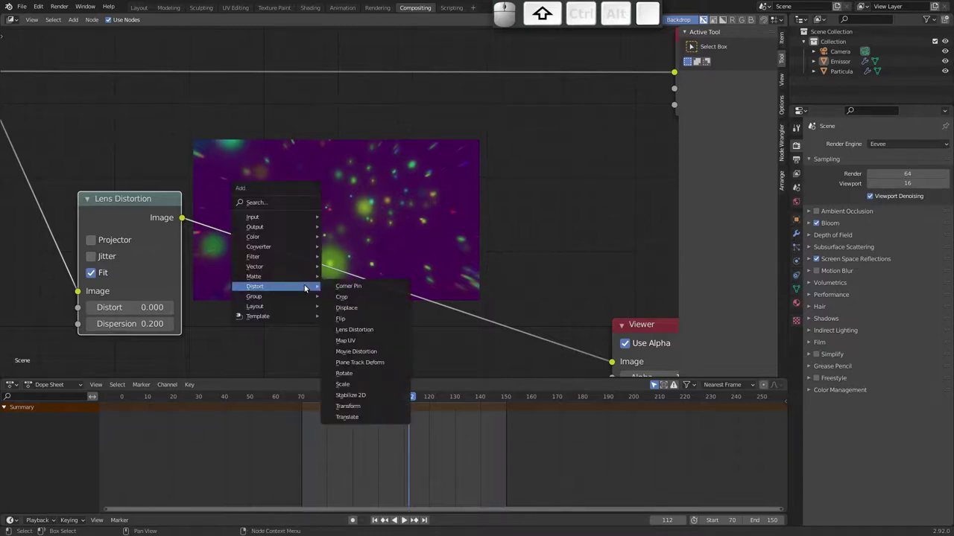
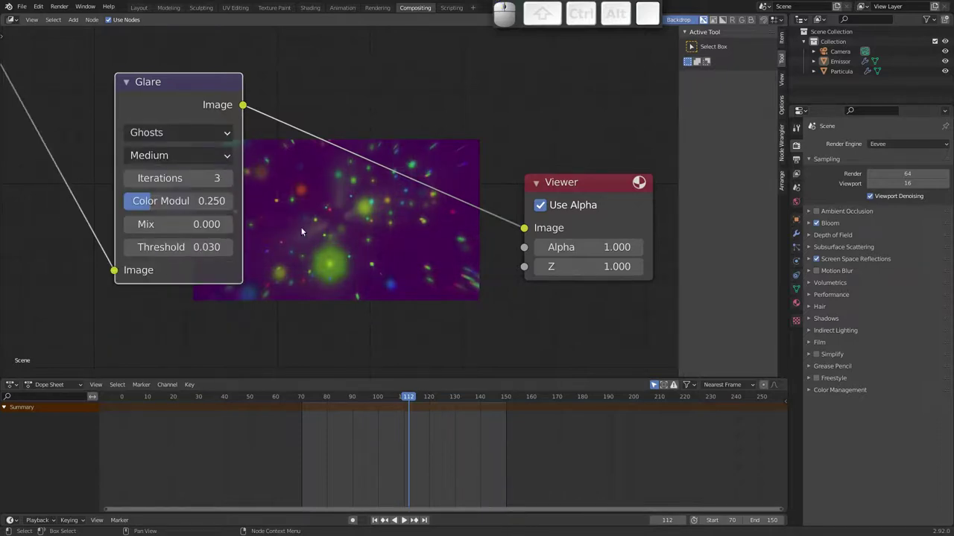
pyautogui.middleClick(318, 213)
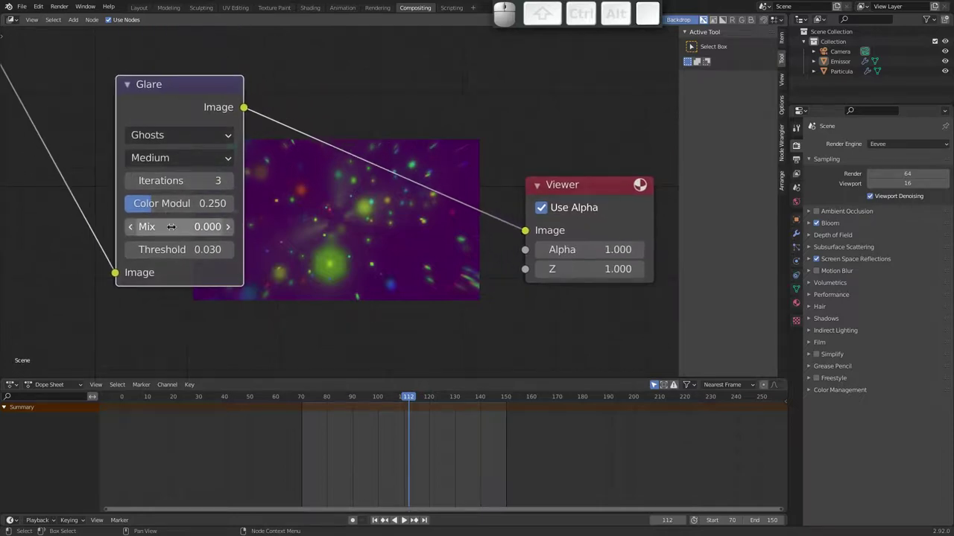
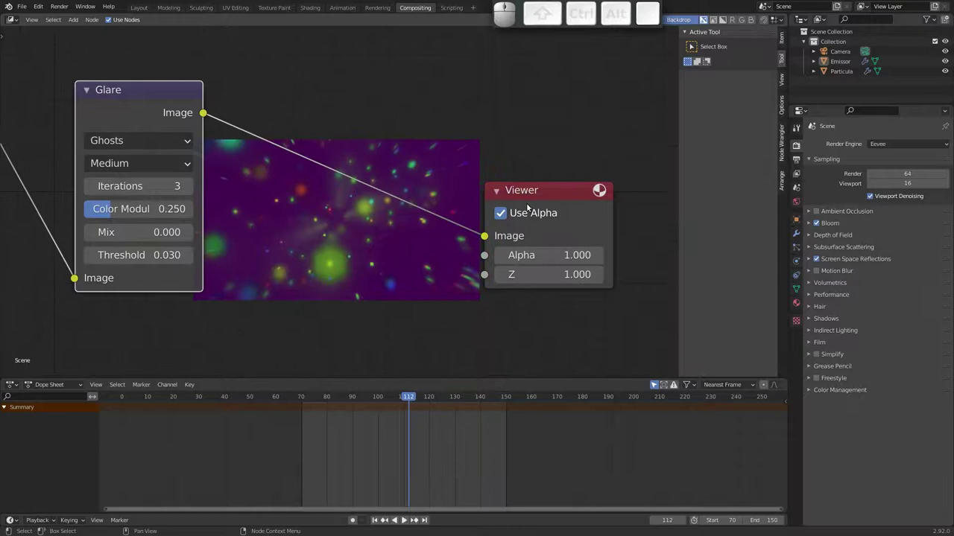
pyautogui.moveTo(533, 194); pyautogui.dragTo(284, 156)
pyautogui.click(148, 90)
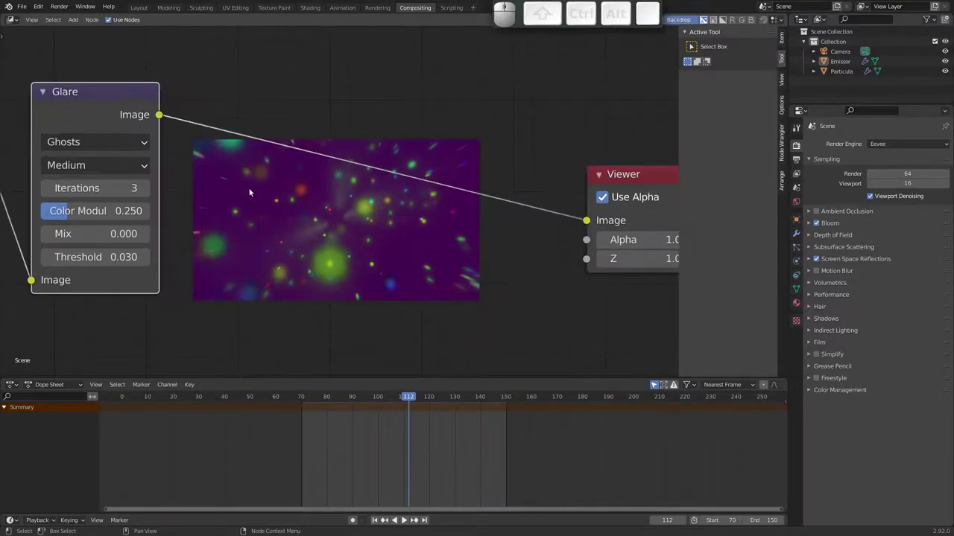
pyautogui.press('shift+a')
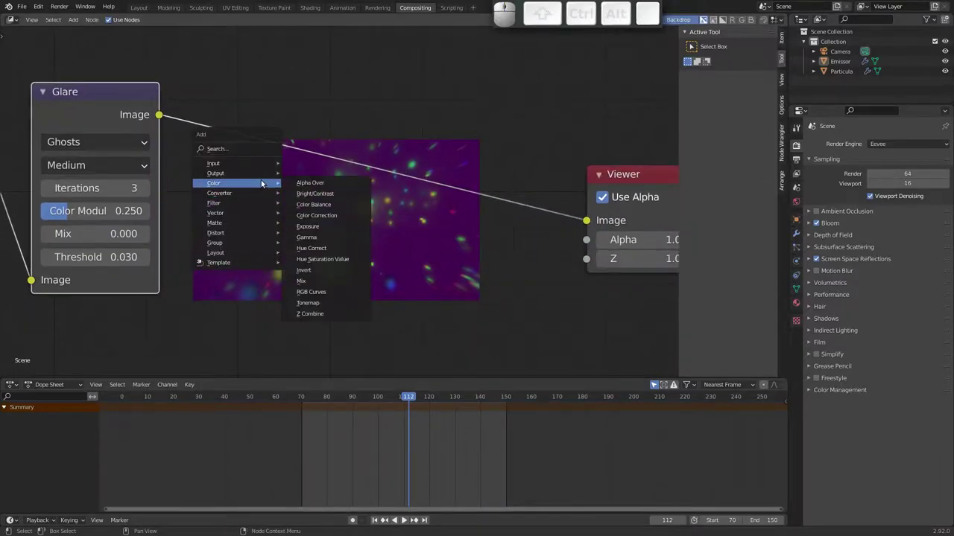
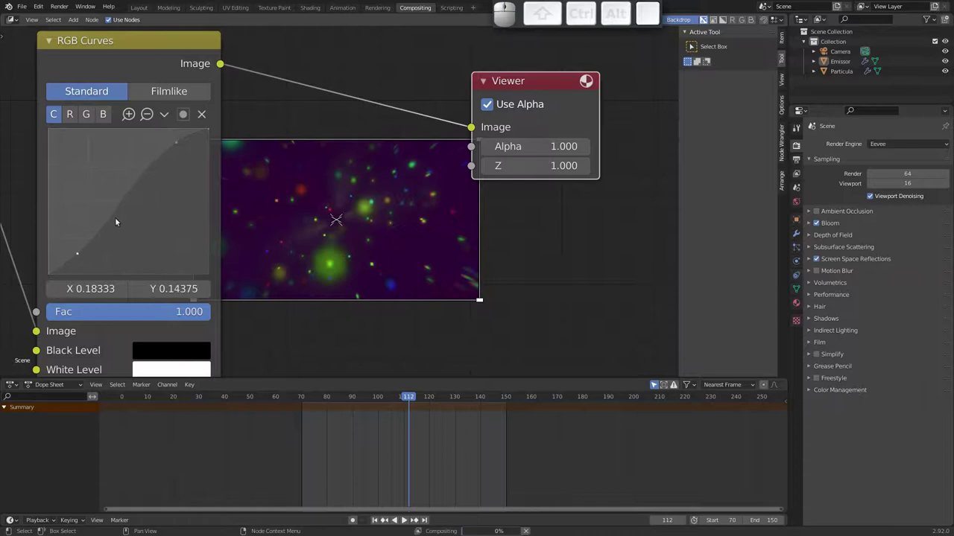
# Pull the RGB curve's shadows down and highlights up into a contrast-boosting S-curve
pyautogui.moveTo(176, 141); pyautogui.dragTo(163, 137)
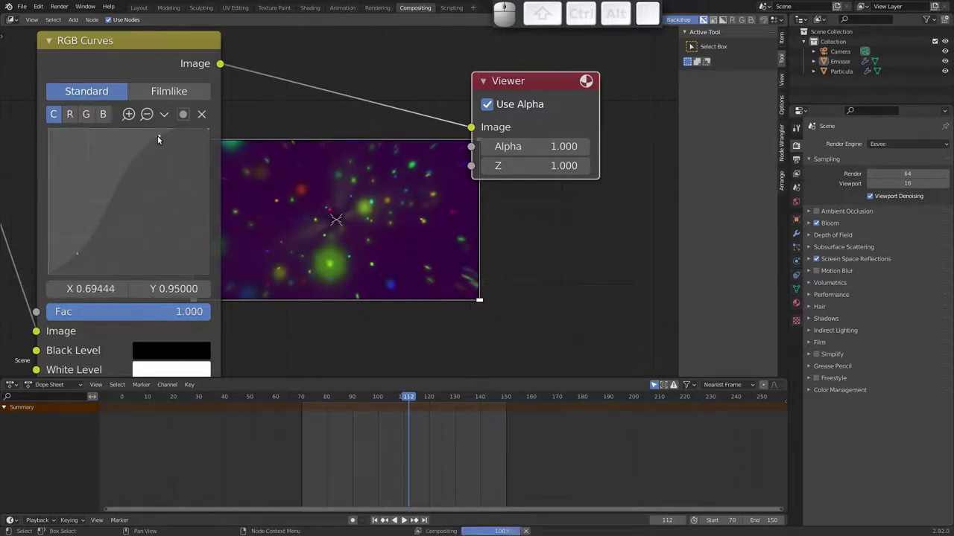
pyautogui.moveTo(162, 137); pyautogui.dragTo(127, 126)
pyautogui.moveTo(128, 130); pyautogui.dragTo(170, 143)
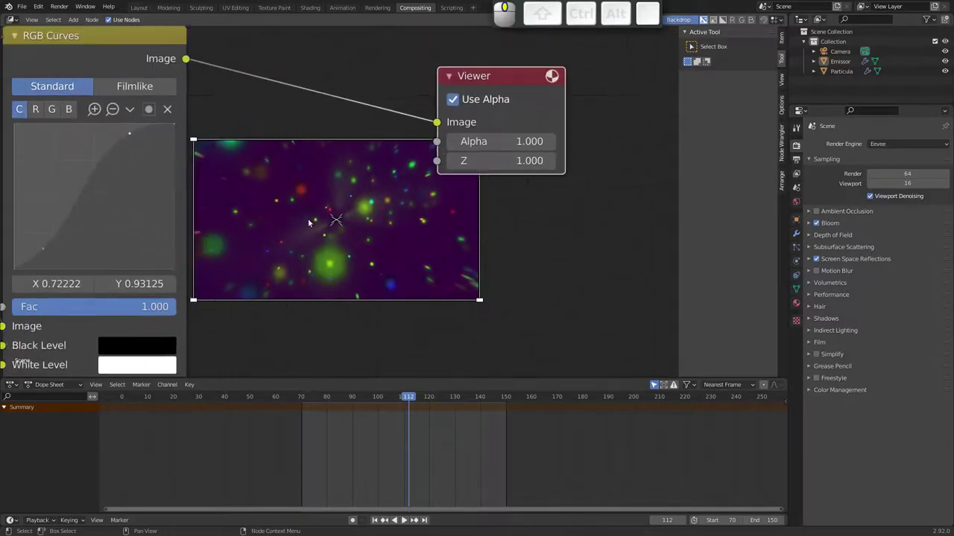
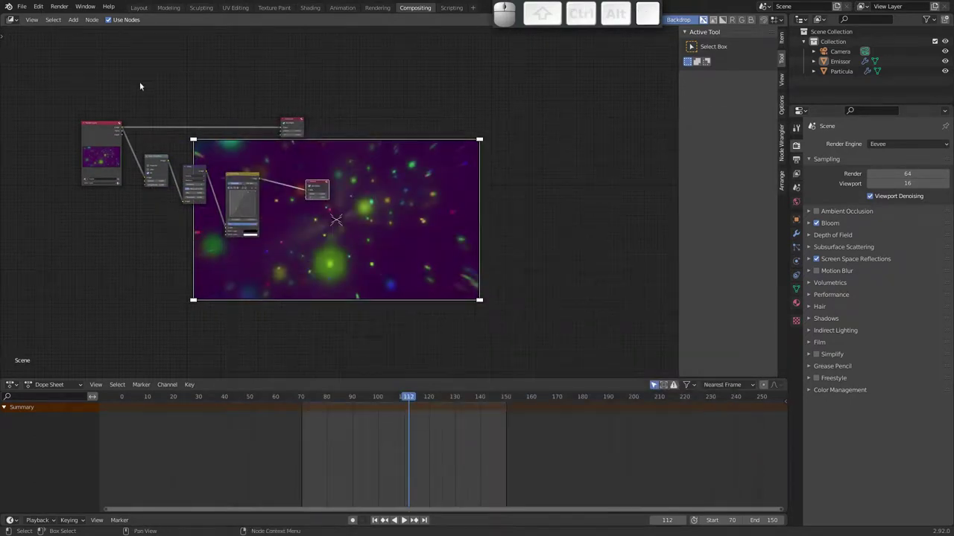
# Play the rendered frames with View Animation and close the Animation Player
pyautogui.click(27, 8)
pyautogui.click(148, 37)
pyautogui.click(434, 288)
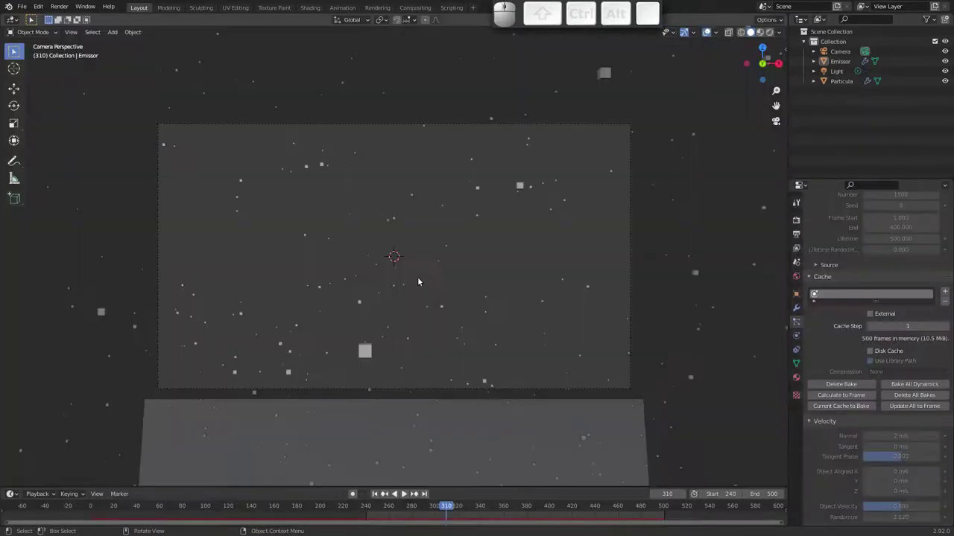
pyautogui.click(60, 11)
pyautogui.click(89, 68)
pyautogui.click(15, 50)
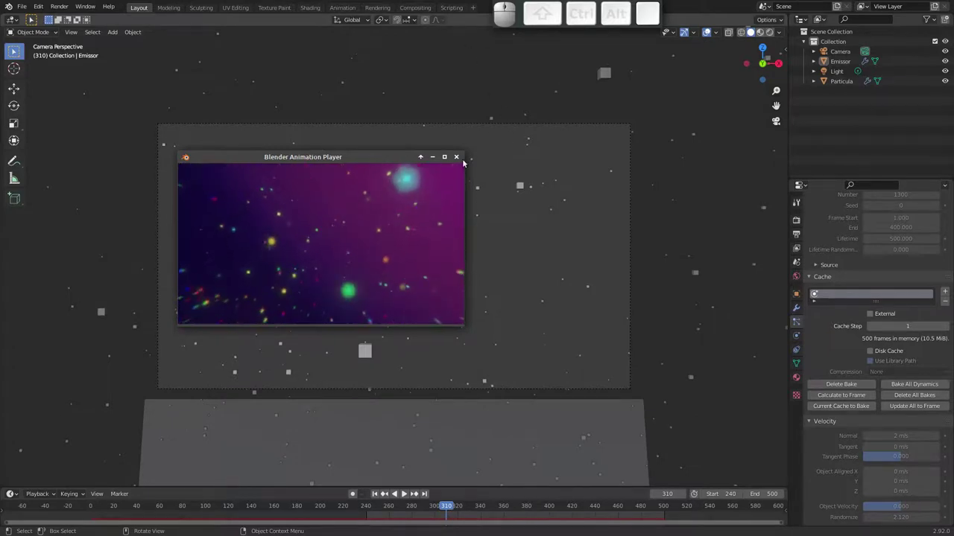
pyautogui.click(15, 50)
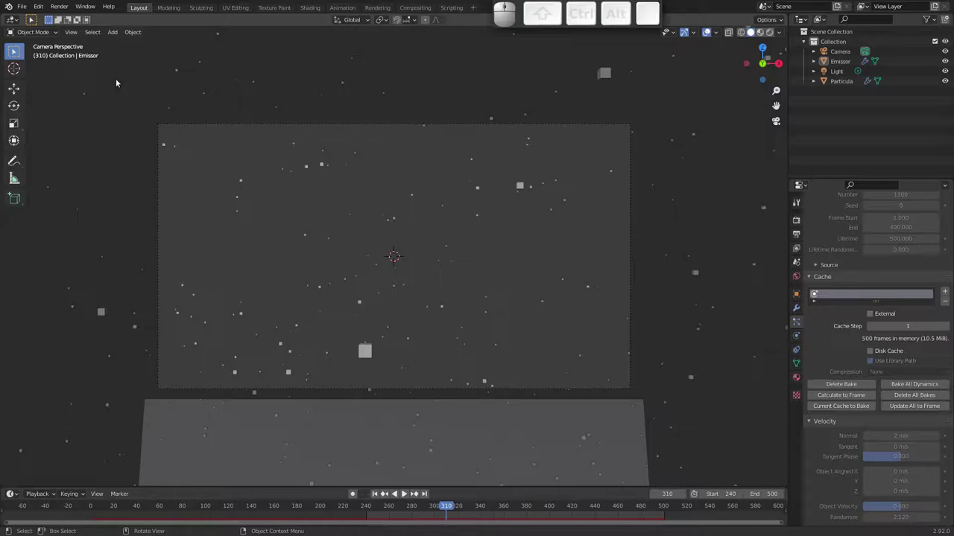
# Start a new General file with the default cube scene
pyautogui.click(26, 7)
pyautogui.click(150, 19)
pyautogui.moveTo(411, 249); pyautogui.dragTo(424, 230)
pyautogui.click(416, 239)
pyautogui.moveTo(487, 153); pyautogui.dragTo(485, 142)
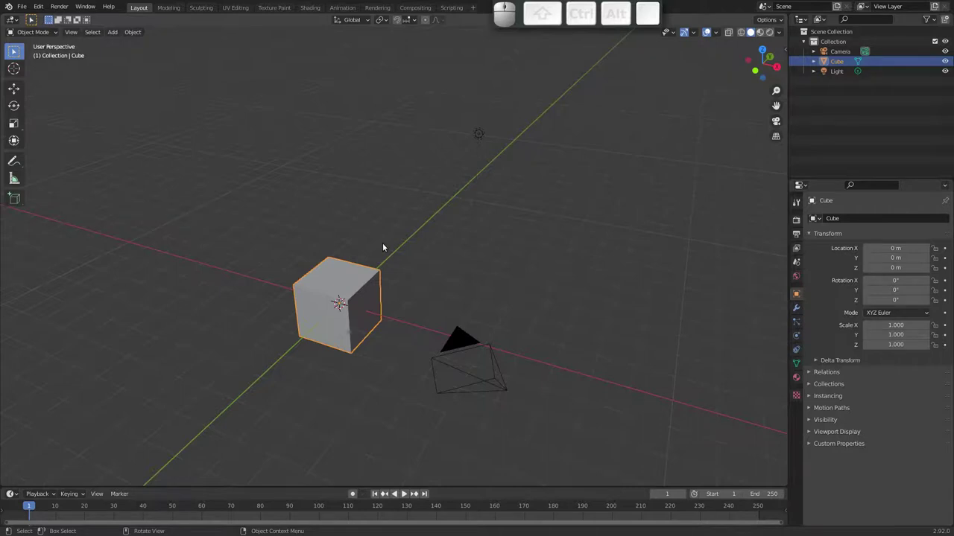
# Alt+Tab to the Firefox window with the 'Animate Moths in Blender' tutorial
pyautogui.press('alt+Tab')
pyautogui.press('alt+Tab')
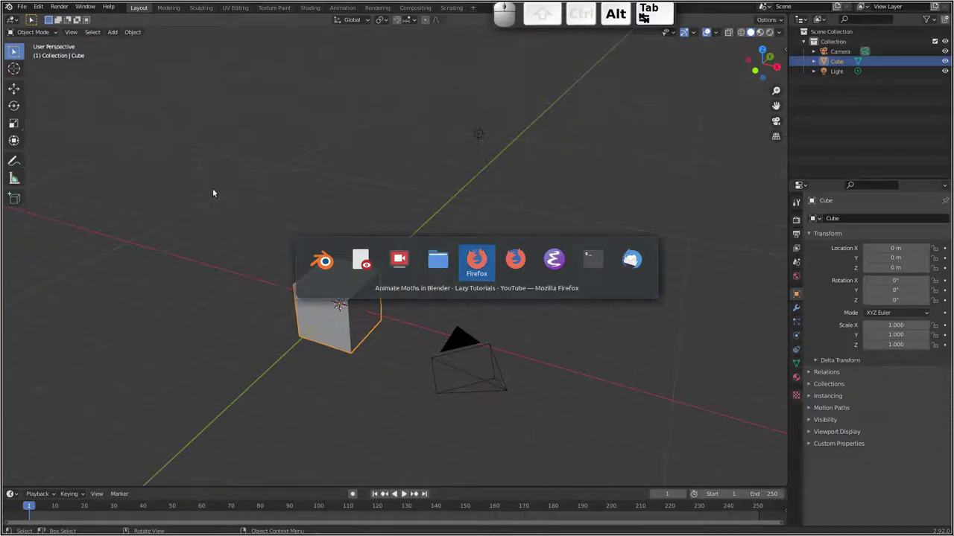
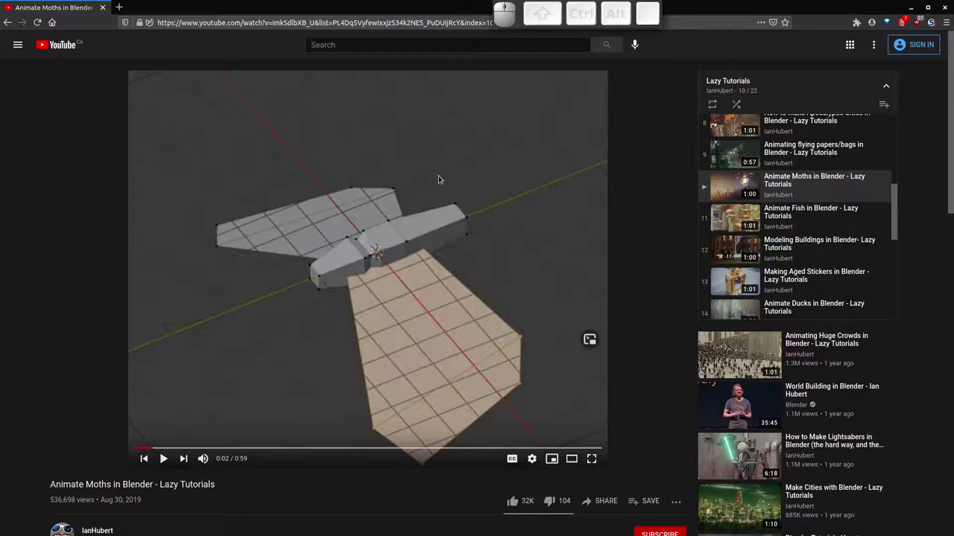
# Return to Blender and delete the Light object
pyautogui.press('alt+Tab')
pyautogui.moveTo(394, 272); pyautogui.dragTo(345, 260)
pyautogui.click(489, 124)
pyautogui.middleClick(475, 162)
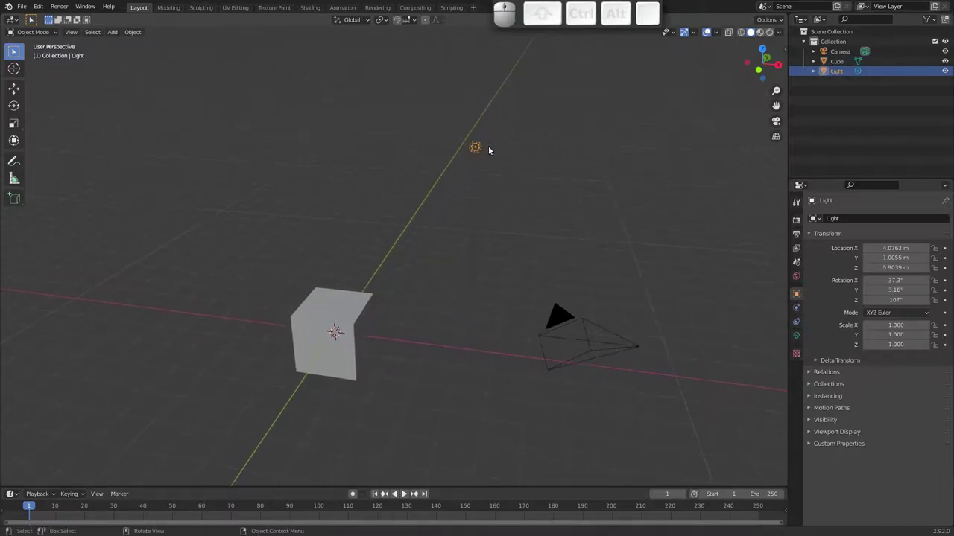
pyautogui.press('x')
pyautogui.click(484, 151)
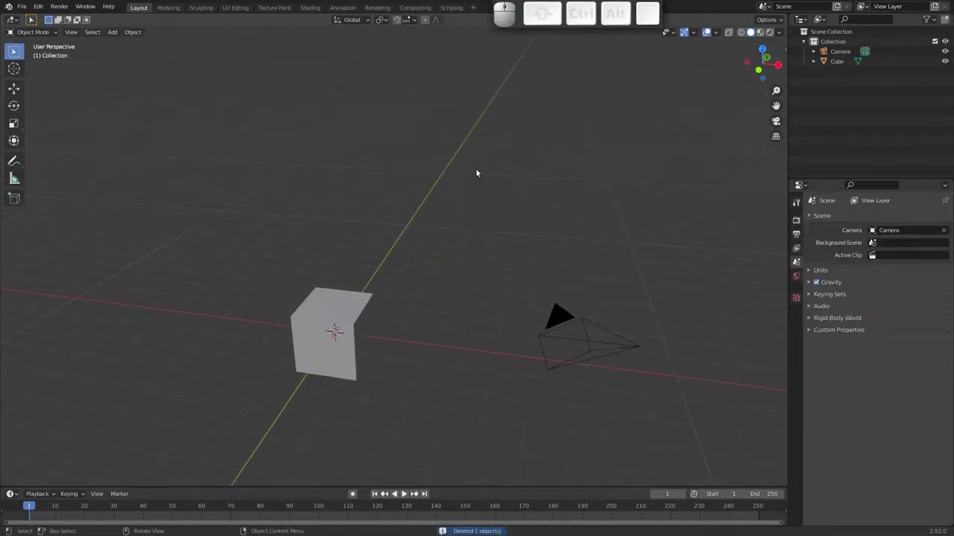
# Add a UV Sphere raised to the light's position with a new Emission material of strength 9.7
pyautogui.press('shift+a')
pyautogui.click(521, 198)
pyautogui.press('g')
pyautogui.click(528, 160)
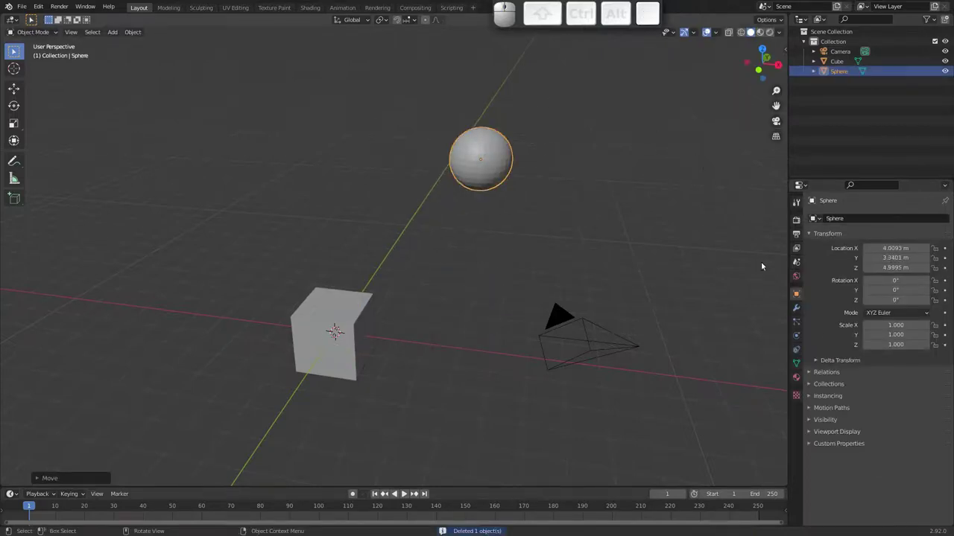
pyautogui.click(801, 380)
pyautogui.click(863, 266)
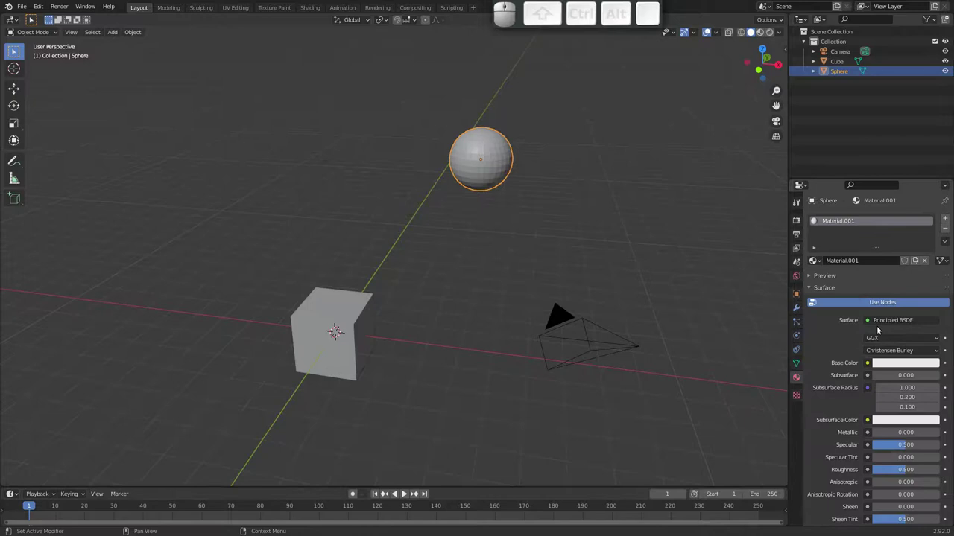
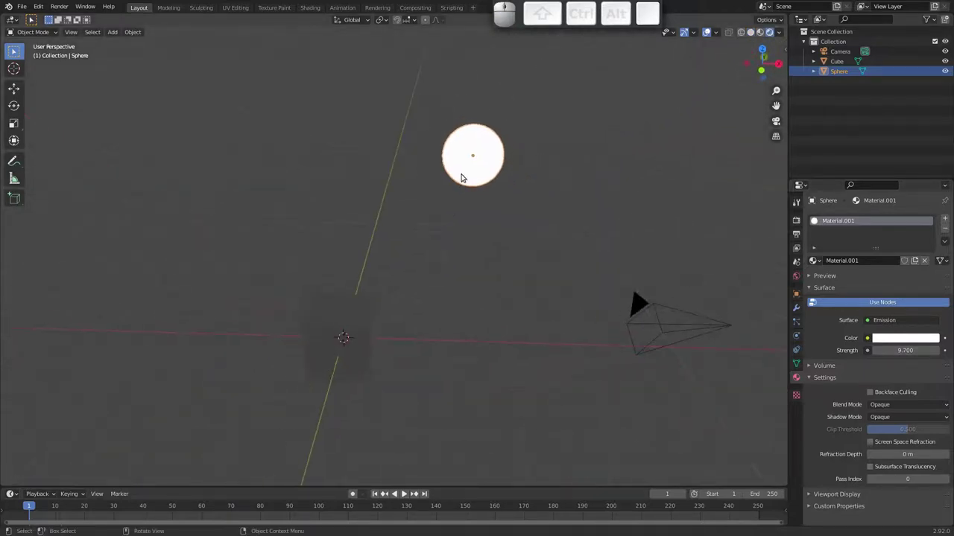
# Return to solid shading, select the cube and move it off to the side
pyautogui.click(356, 324)
pyautogui.press('g')
pyautogui.click(190, 318)
pyautogui.middleClick(195, 293)
pyautogui.click(751, 34)
pyautogui.moveTo(290, 246); pyautogui.dragTo(294, 314)
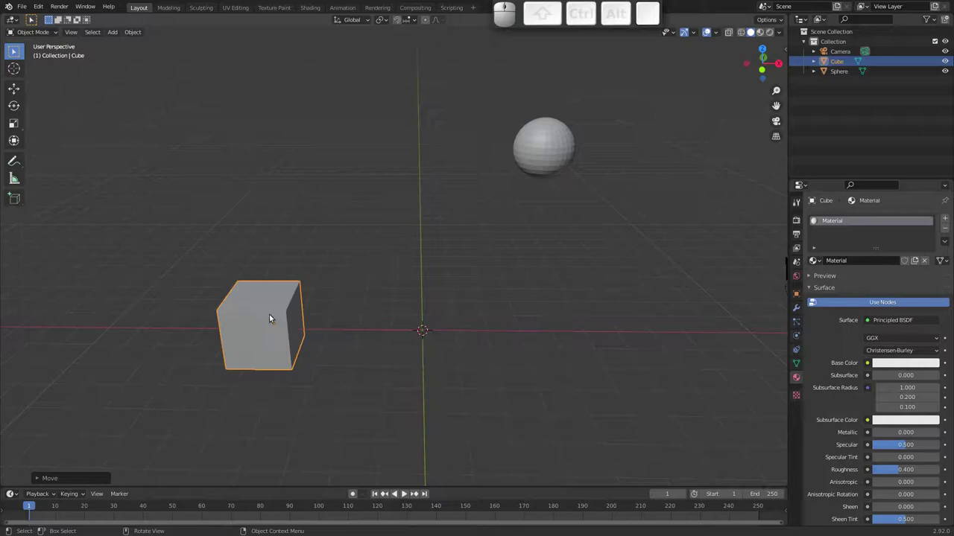
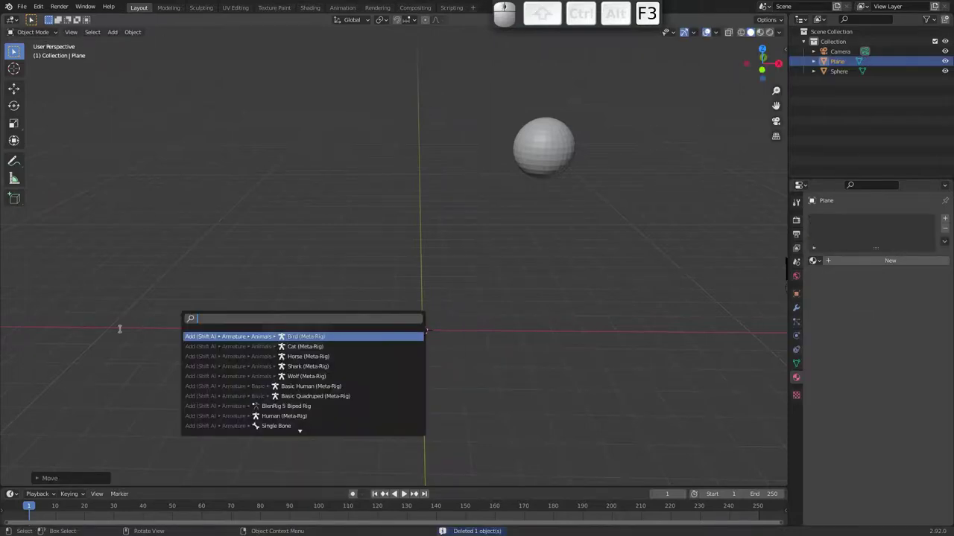
# Rename the emitter plane to 'Emissor'
pyautogui.press('F2')
pyautogui.press('shift+e')
pyautogui.press('shift+m')
pyautogui.press('shift+i')
pyautogui.press('shift+s')
pyautogui.press('shift+o')
pyautogui.press('shift+r')
pyautogui.press('shift+Return')
# Select the glowing sphere and rename it 'Lampada'
pyautogui.click(569, 141)
pyautogui.press('F2')
pyautogui.press('shift+F2')
pyautogui.press('shift+l')
pyautogui.press('m')
pyautogui.press('p')
pyautogui.press('a')
pyautogui.press('d')
pyautogui.press('a')
pyautogui.press('Return')
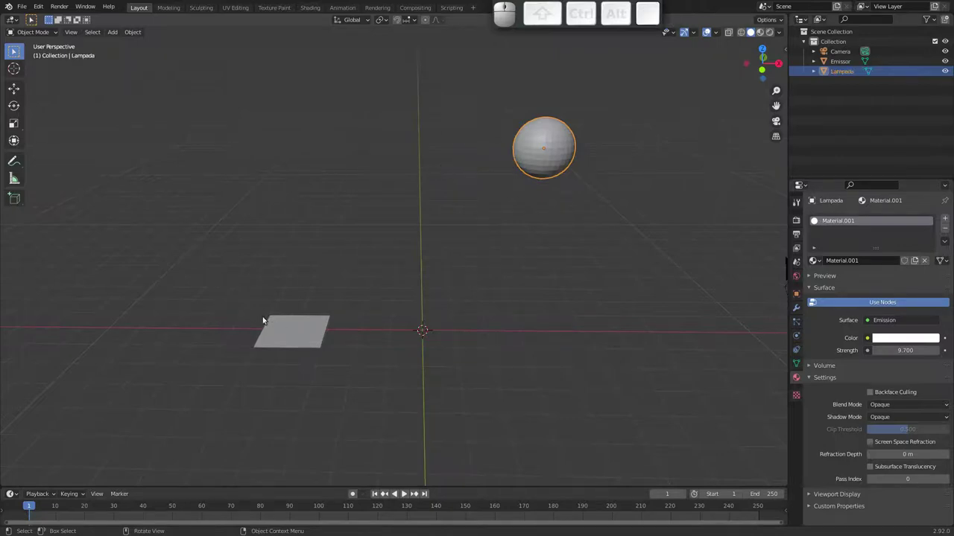
# Add a new cube mesh at the scene centre near Emissor and start renaming it
pyautogui.moveTo(263, 299); pyautogui.dragTo(259, 294)
pyautogui.moveTo(261, 289); pyautogui.dragTo(273, 289)
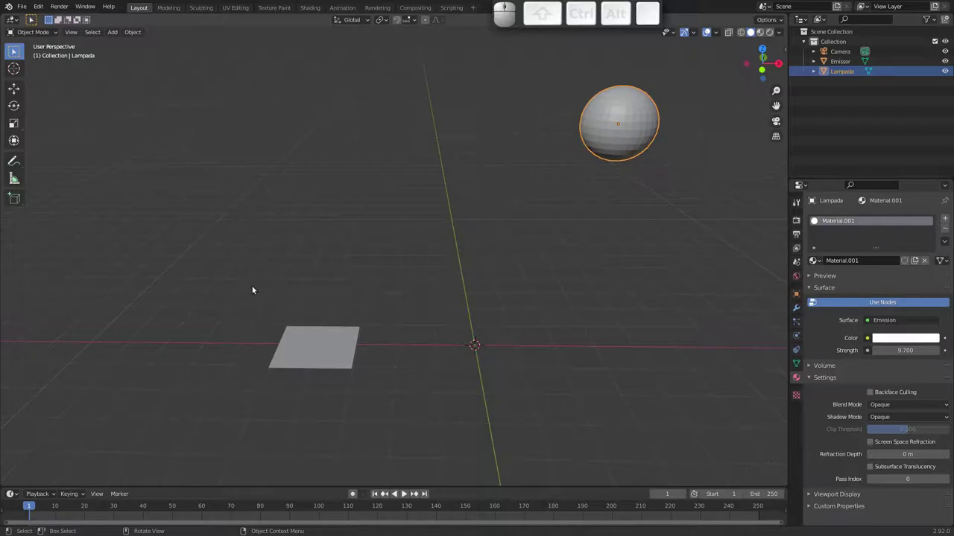
pyautogui.press('shift+a')
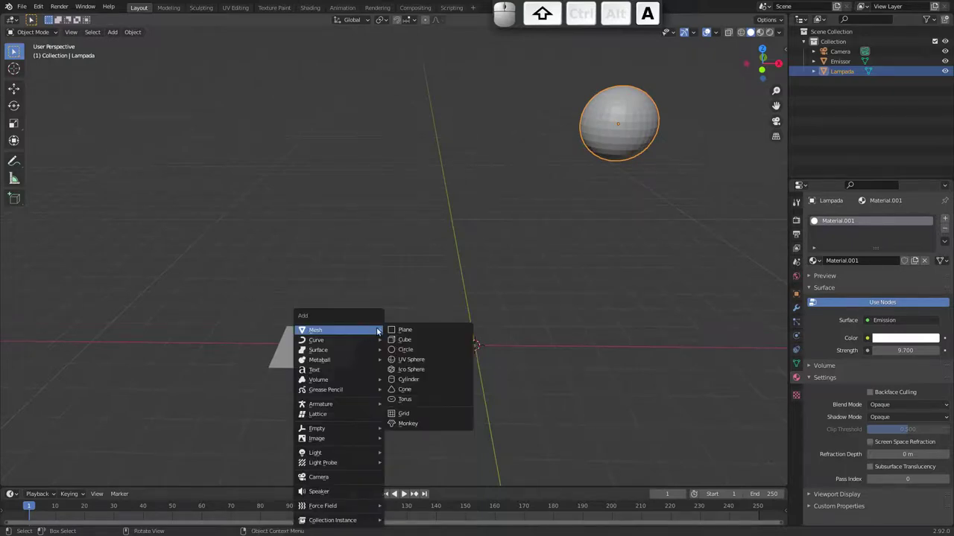
pyautogui.click(415, 341)
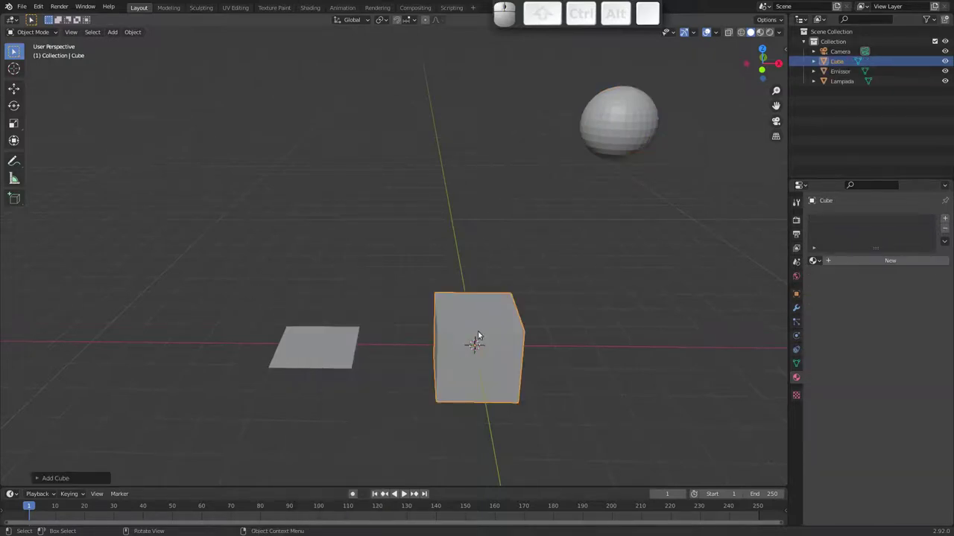
pyautogui.middleClick(454, 316)
pyautogui.press('F2')
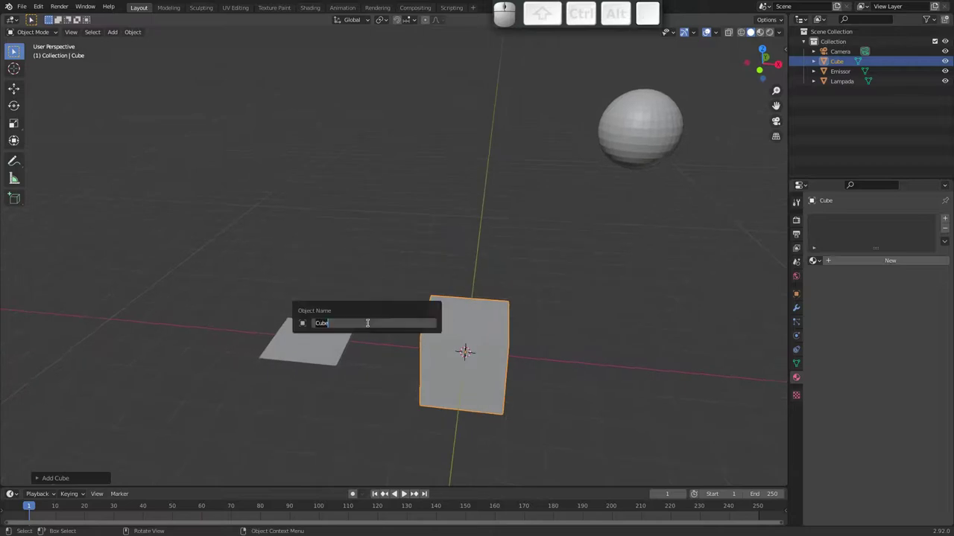
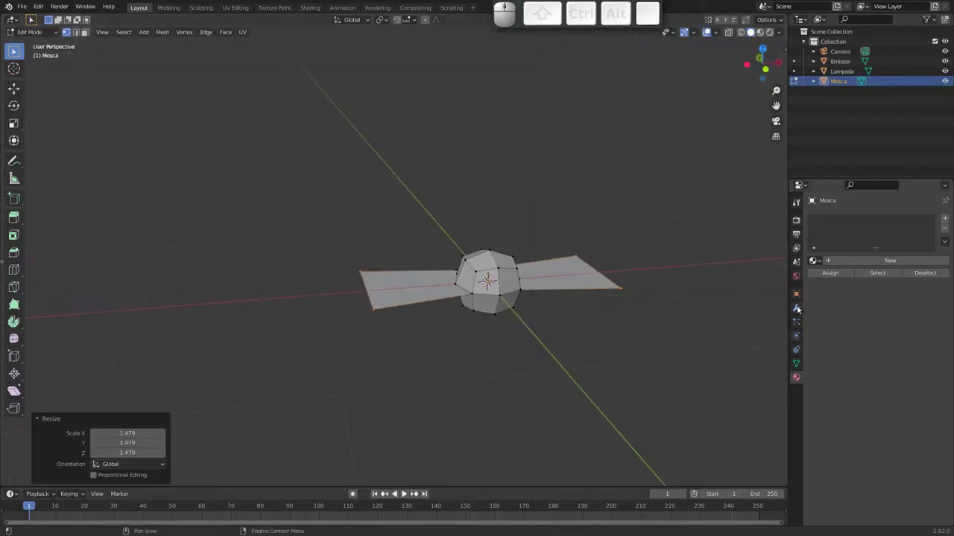
# Give Mosca two shape keys, Basis and Key 1, in its mesh data
pyautogui.click(802, 362)
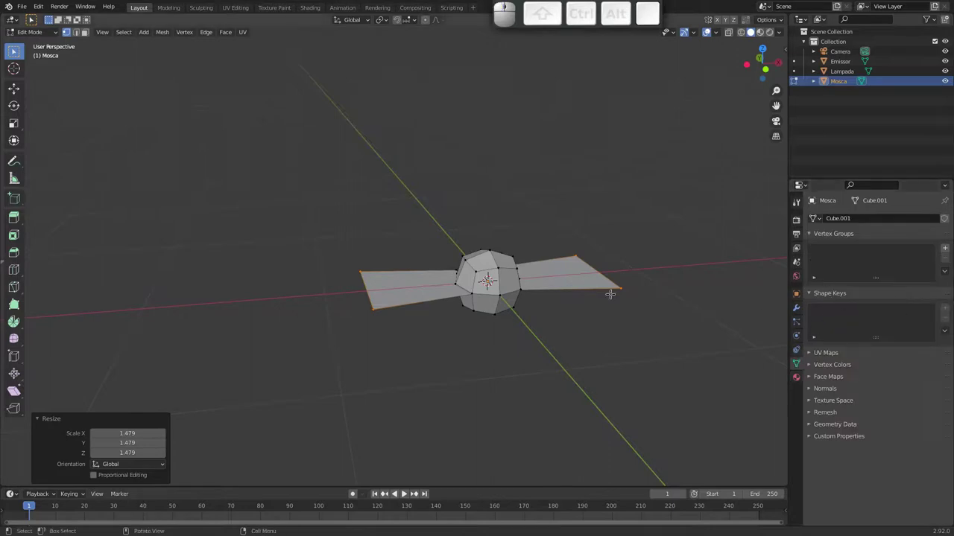
pyautogui.press('Tab')
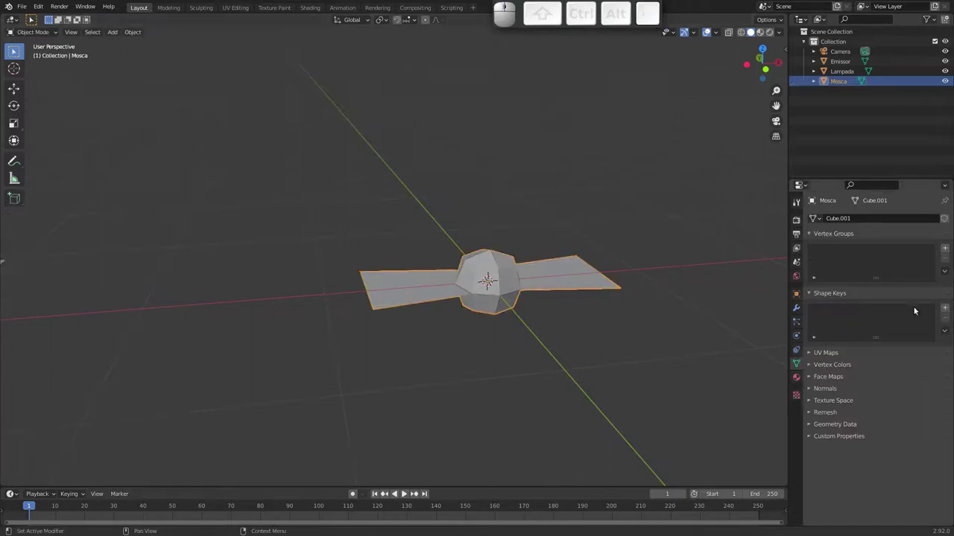
pyautogui.click(948, 313)
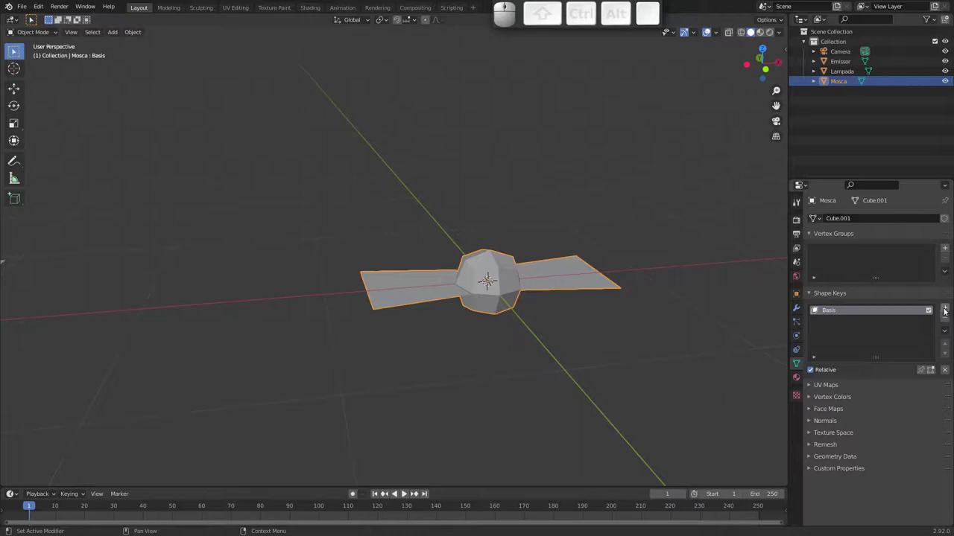
pyautogui.click(950, 309)
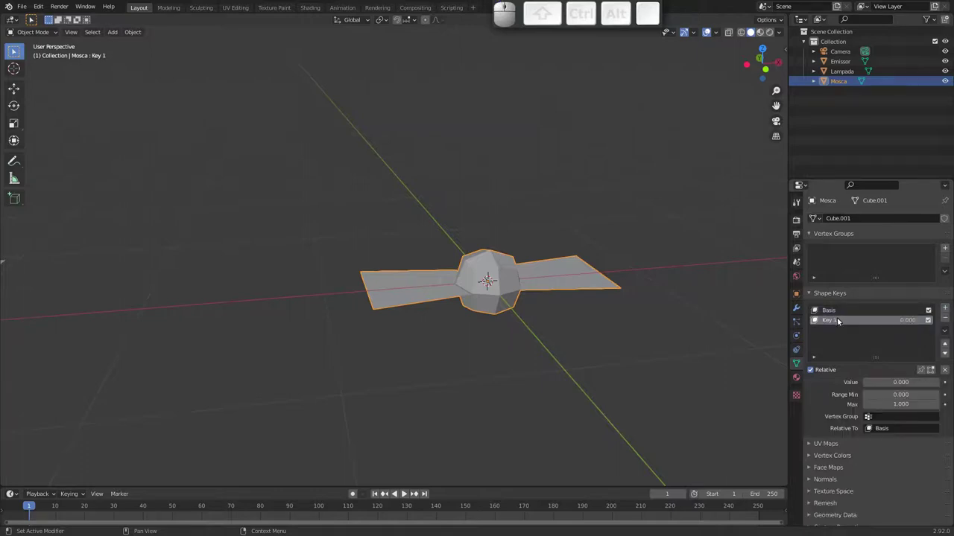
# Raise the wing tips vertically on Basis and lower them on Key 1
pyautogui.click(837, 311)
pyautogui.press('Tab')
pyautogui.press('g')
pyautogui.press('z')
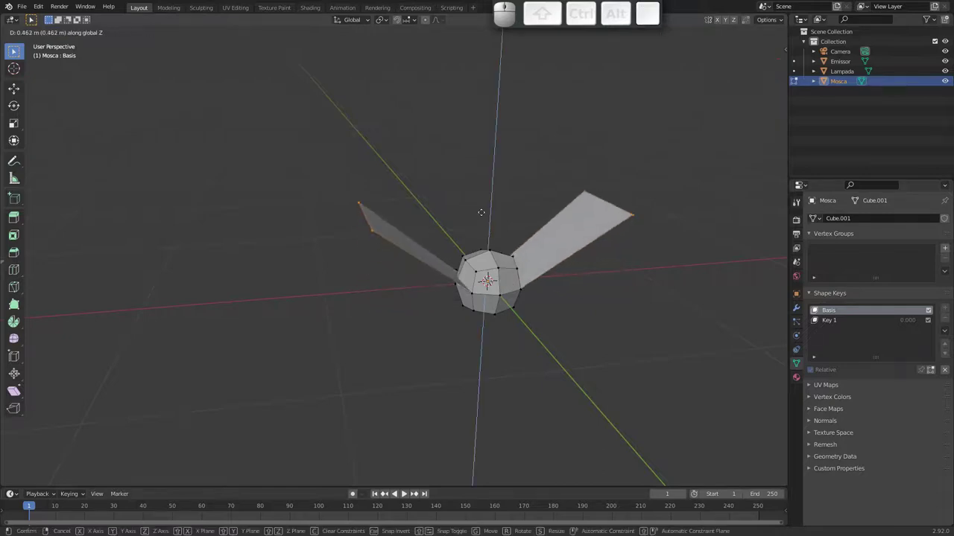
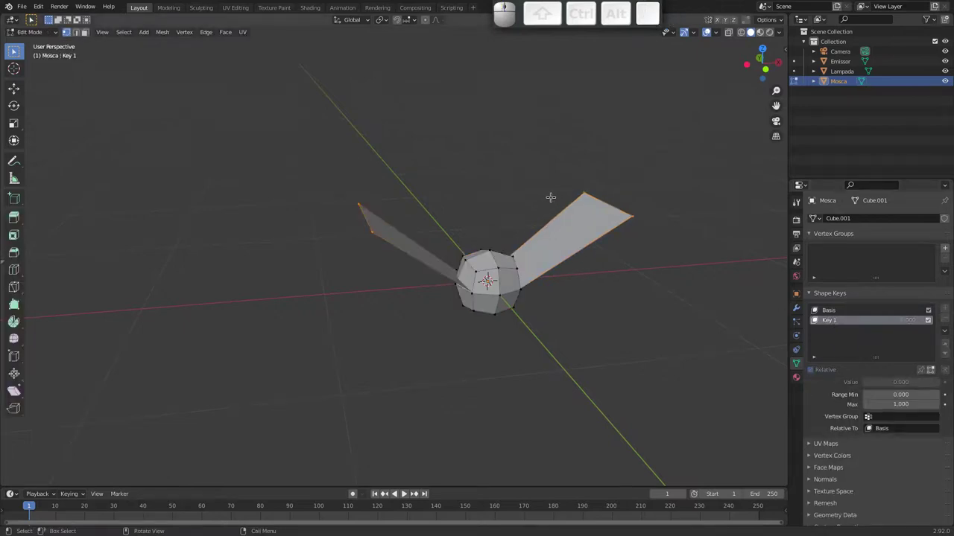
pyautogui.press('g')
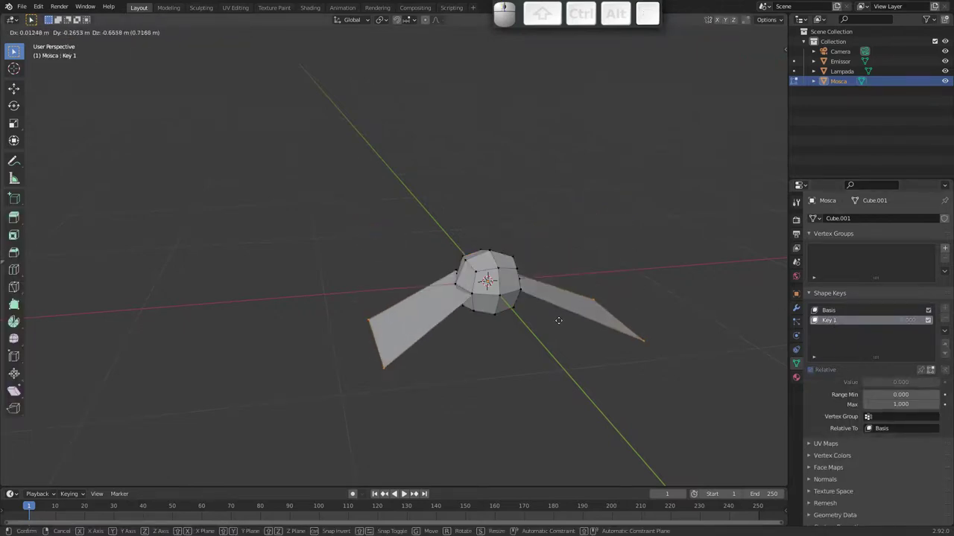
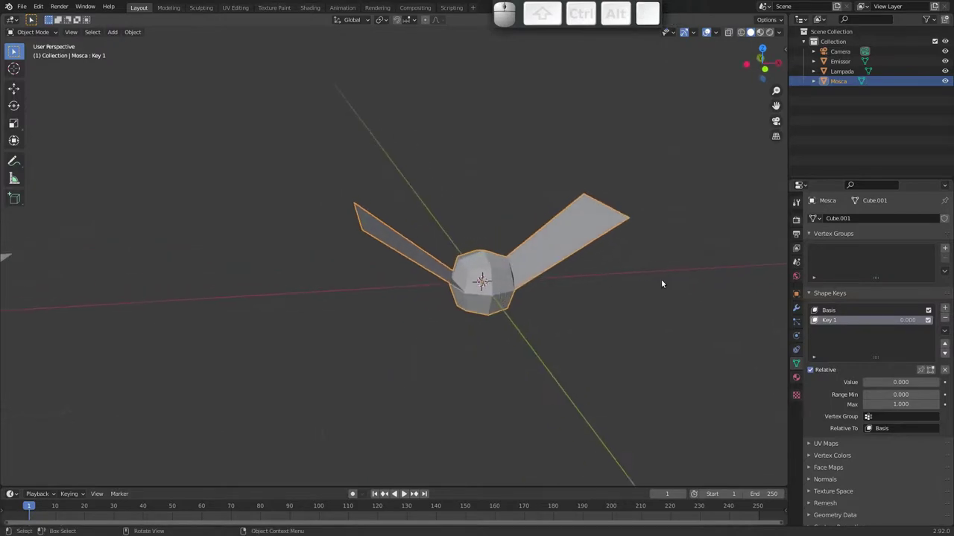
# Test the wing blend, then keyframe Key 1's value 0 at frame 1
pyautogui.moveTo(882, 381); pyautogui.dragTo(860, 379)
pyautogui.press('i')
pyautogui.rightClick(886, 383)
pyautogui.click(879, 384)
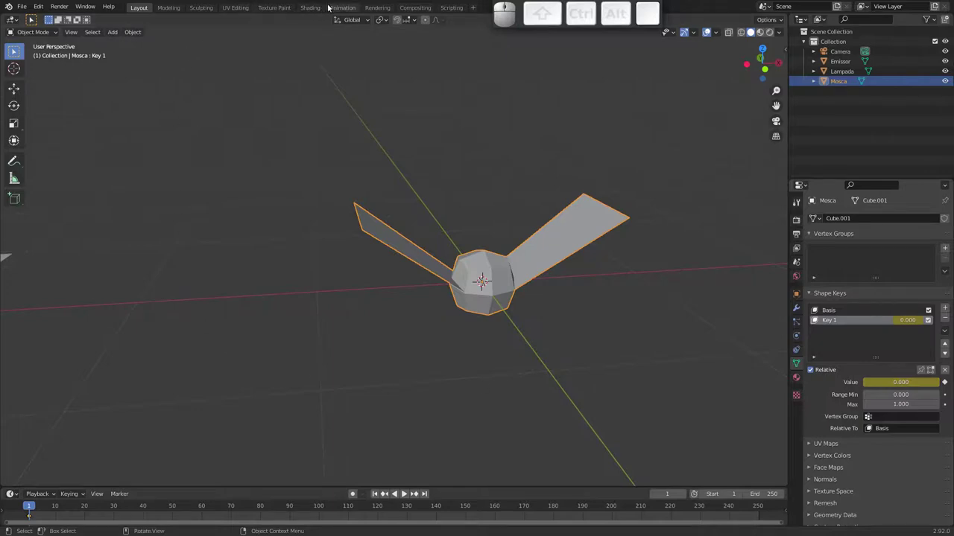
# Show Key 1's value curve in the Graph Editor with its sidebar settings visible
pyautogui.click(342, 8)
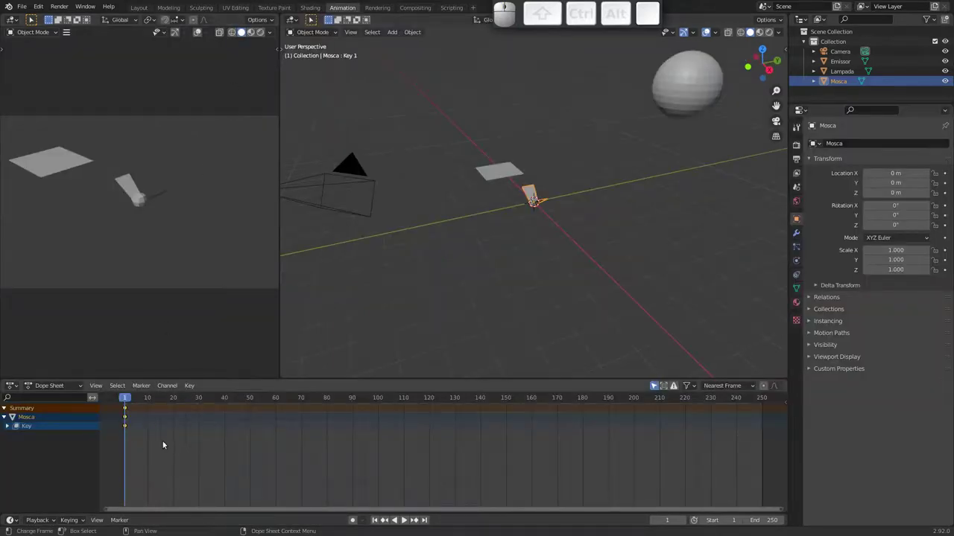
pyautogui.press('ctrl+Tab')
pyautogui.click(12, 385)
pyautogui.click(17, 386)
pyautogui.press('Escape')
pyautogui.click(11, 417)
pyautogui.click(34, 426)
pyautogui.middleClick(185, 474)
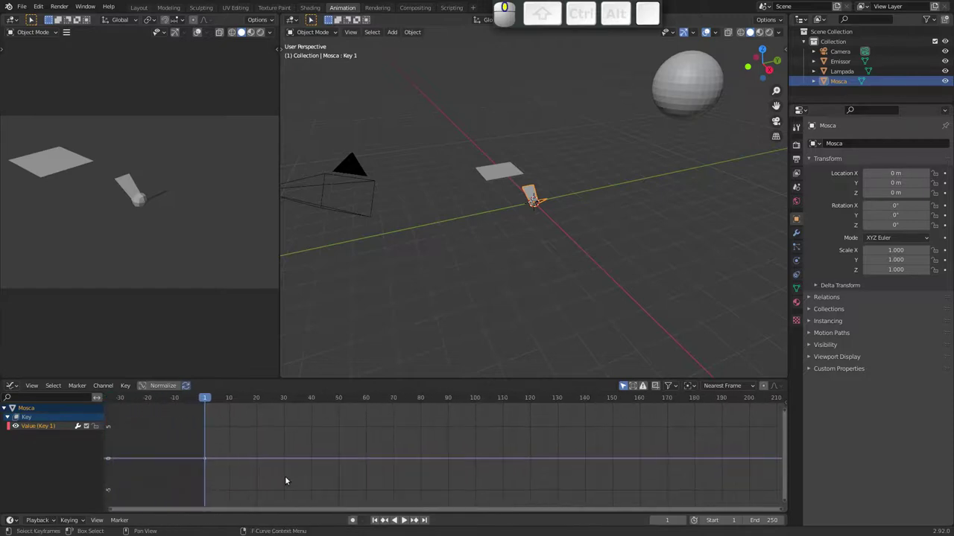
pyautogui.moveTo(269, 472); pyautogui.dragTo(208, 467)
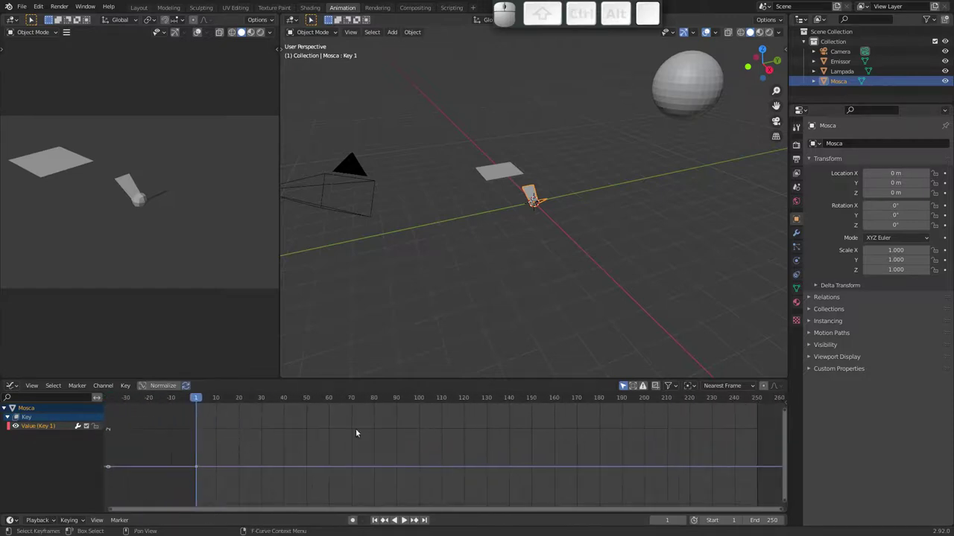
pyautogui.press('n')
# Add a Noise modifier to the Key 1 curve and preview the playback
pyautogui.middleClick(420, 518)
pyautogui.click(419, 518)
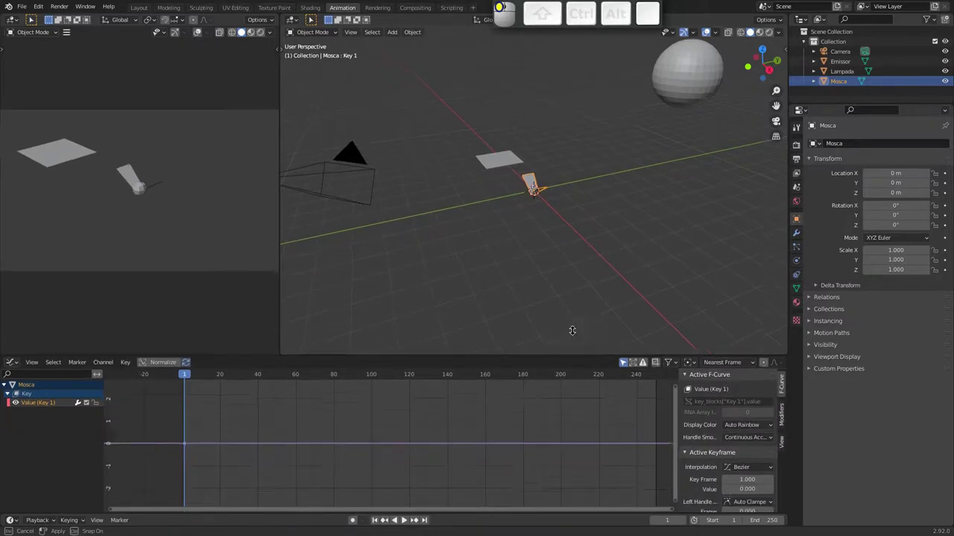
pyautogui.middleClick(419, 518)
pyautogui.click(420, 518)
pyautogui.press('g')
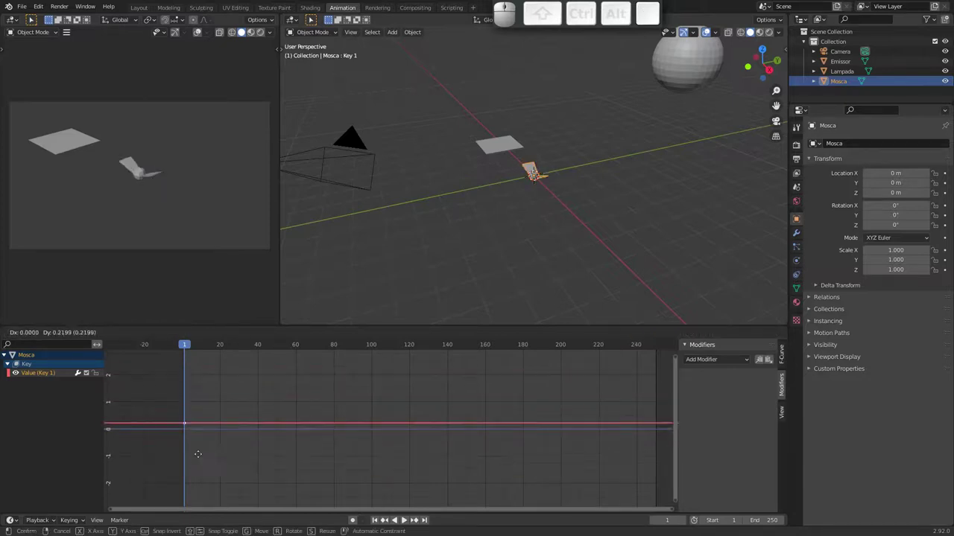
pyautogui.press('Escape')
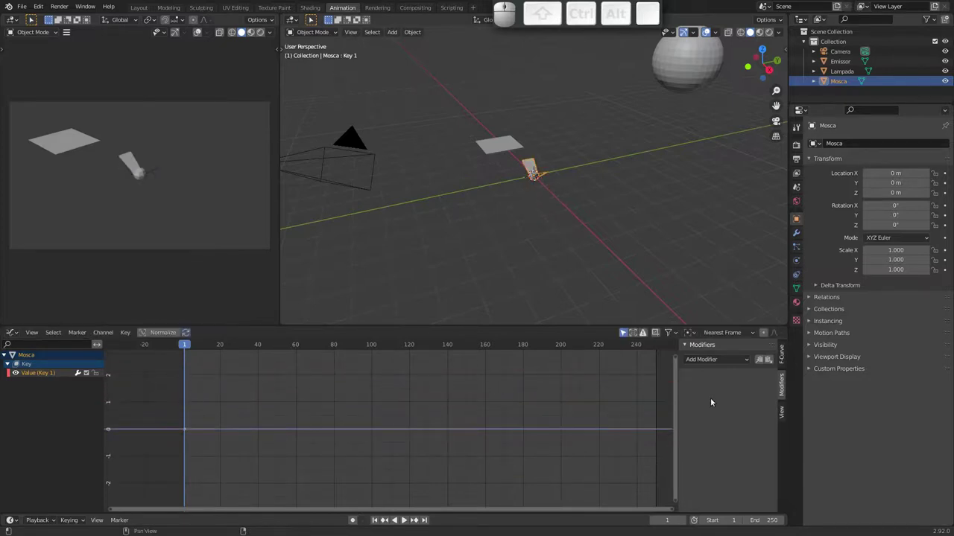
pyautogui.click(720, 357)
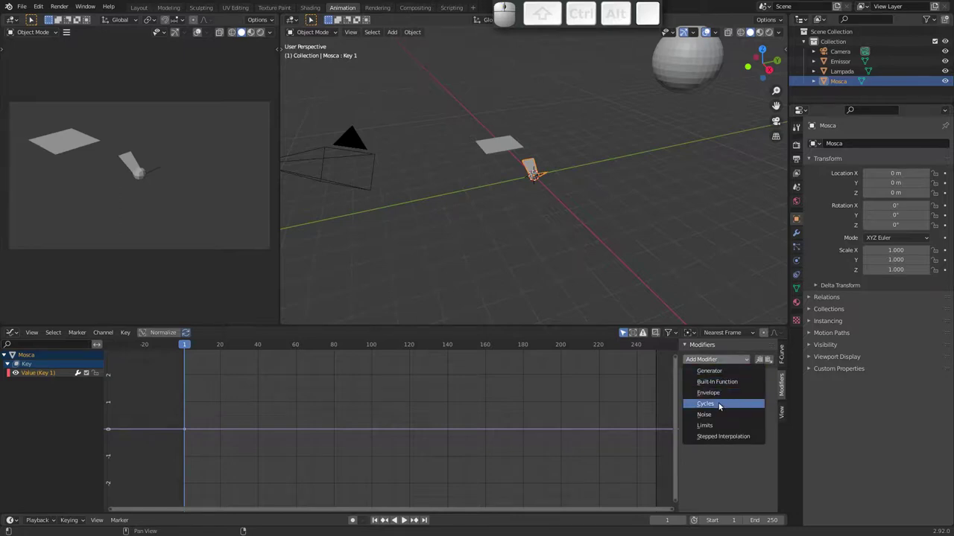
pyautogui.click(719, 416)
pyautogui.press('space')
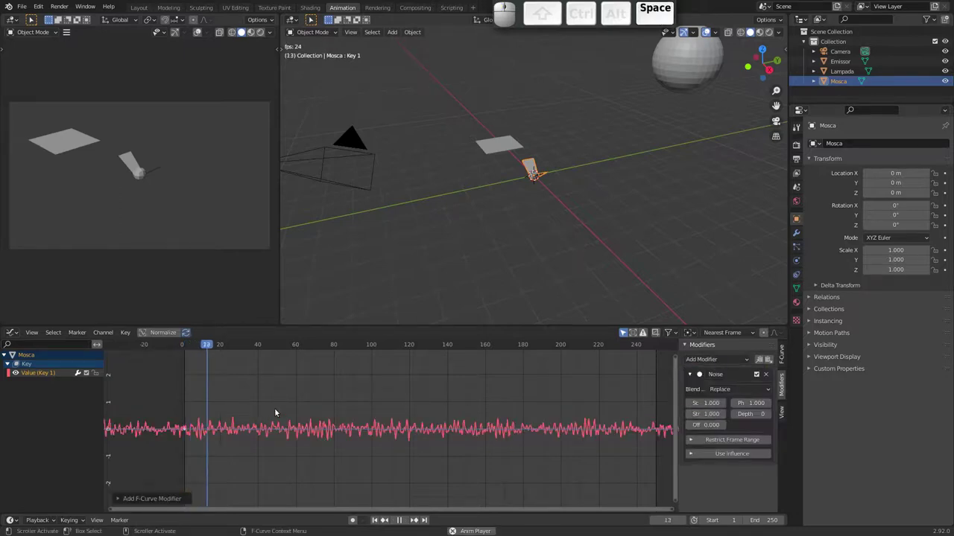
pyautogui.press('Escape')
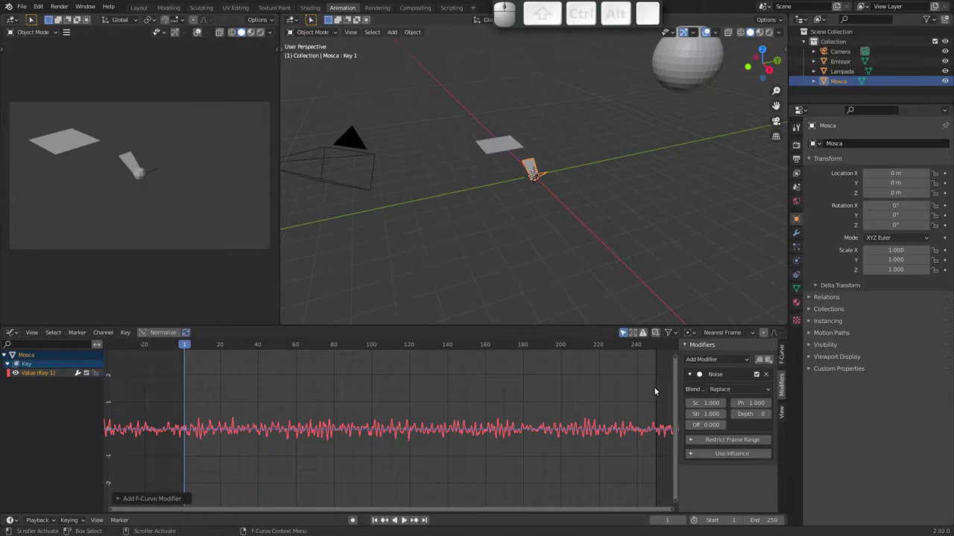
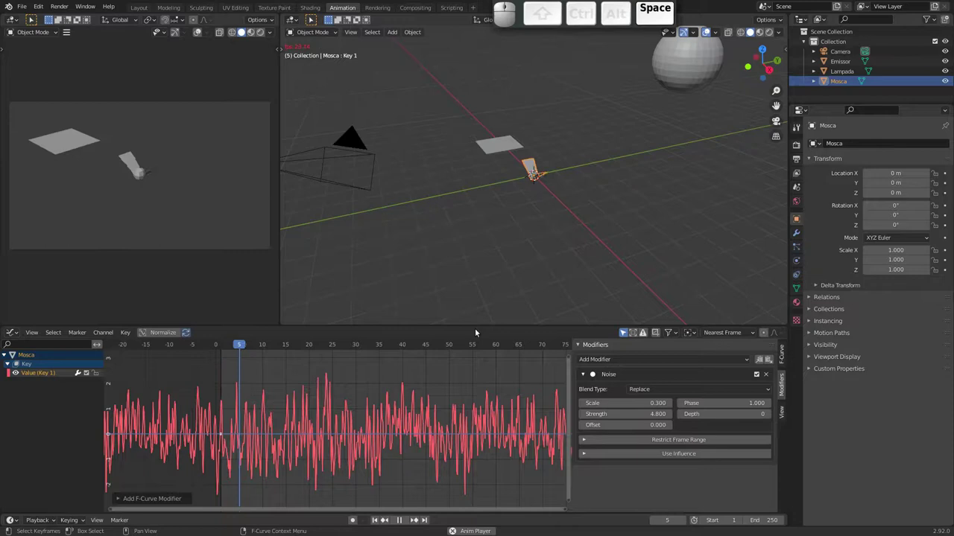
# Raise the noise to scale 1.2 and strength 4.8 so the wings flap erratically, watching up close
pyautogui.moveTo(518, 208); pyautogui.dragTo(552, 198)
pyautogui.moveTo(547, 188); pyautogui.dragTo(543, 181)
pyautogui.moveTo(555, 178); pyautogui.dragTo(570, 186)
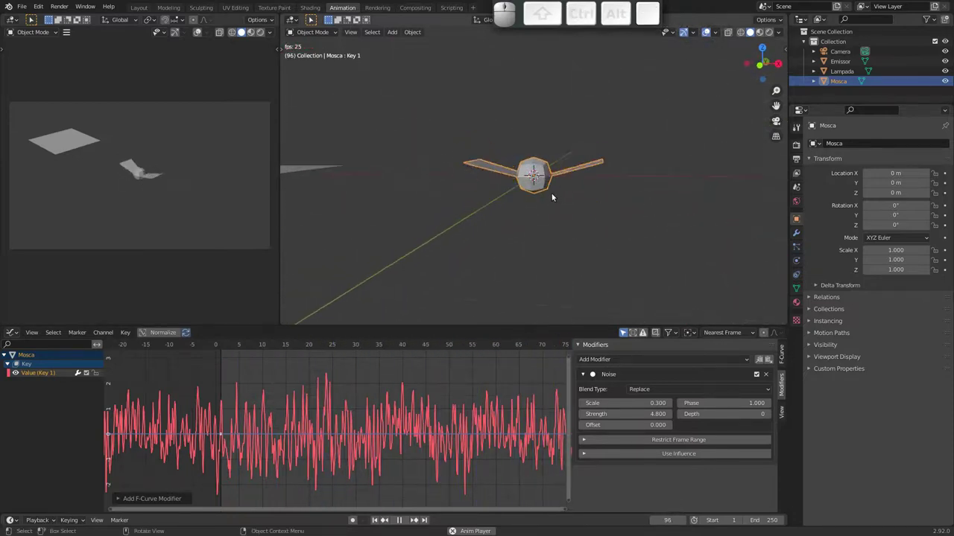
pyautogui.moveTo(555, 194); pyautogui.dragTo(485, 207)
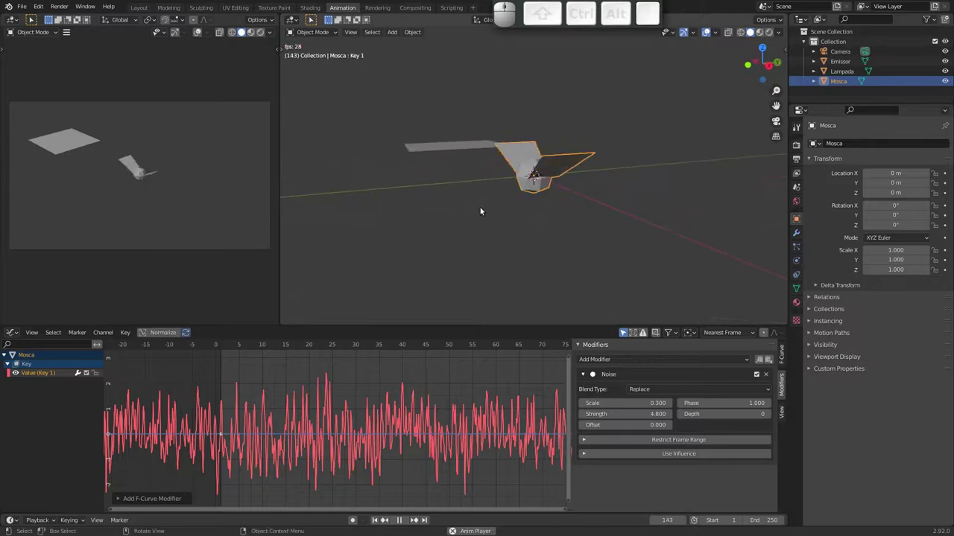
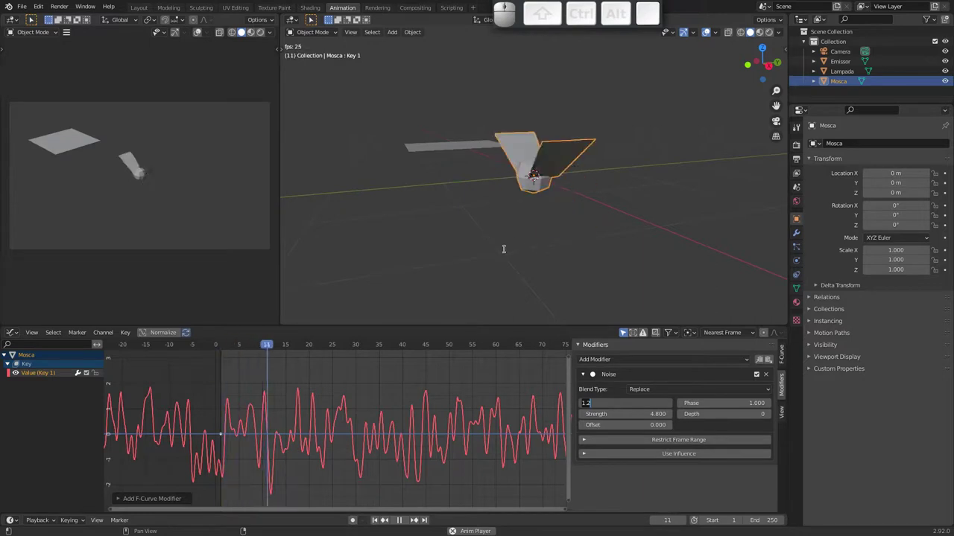
pyautogui.press('Escape')
pyautogui.middleClick(500, 249)
pyautogui.moveTo(539, 246); pyautogui.dragTo(537, 180)
pyautogui.moveTo(536, 194); pyautogui.dragTo(531, 181)
pyautogui.moveTo(511, 212); pyautogui.dragTo(486, 228)
pyautogui.press('ctrl+shift+Escape')
# Add a particle system to Emissor rendered as object instances of Mosca
pyautogui.click(440, 232)
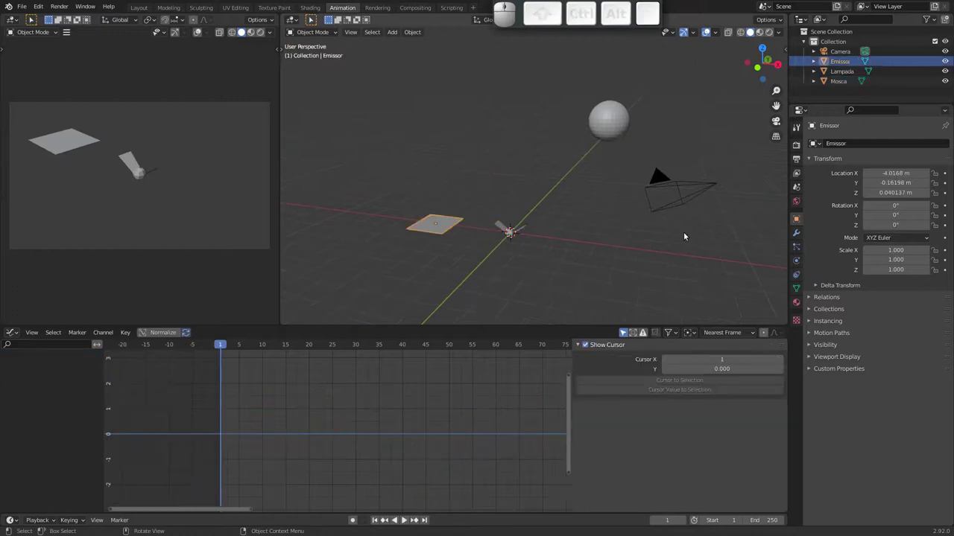
pyautogui.click(799, 246)
pyautogui.click(945, 143)
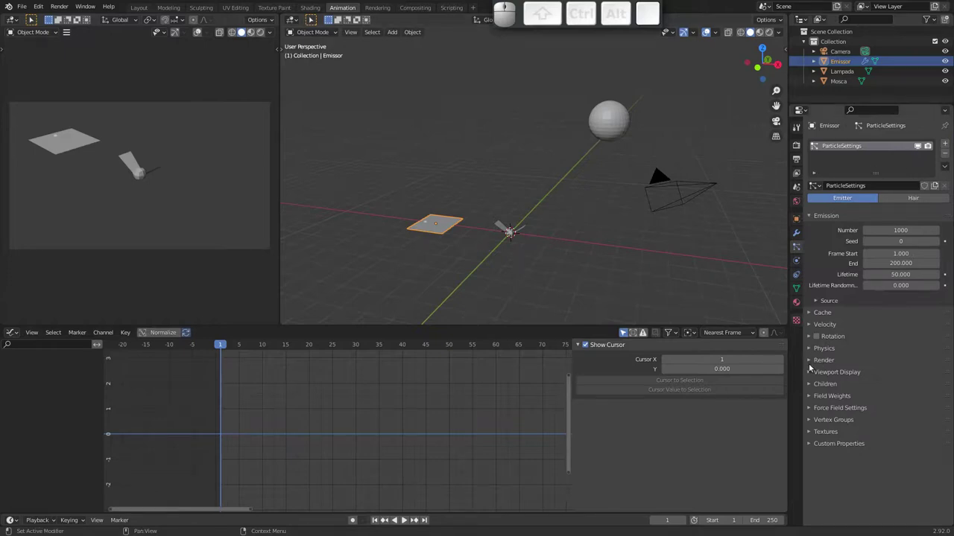
pyautogui.click(811, 361)
pyautogui.click(891, 375)
pyautogui.press('Escape')
pyautogui.click(892, 375)
pyautogui.click(897, 430)
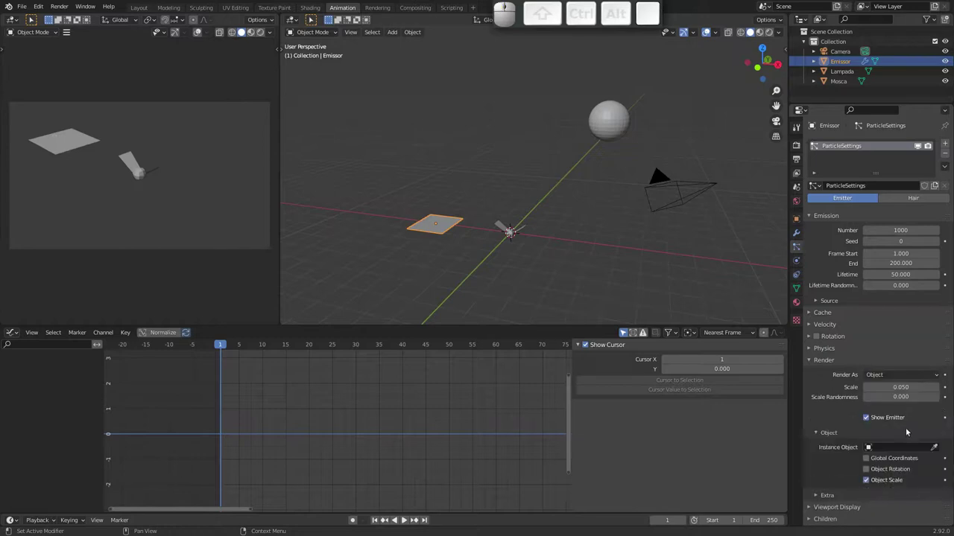
pyautogui.click(917, 447)
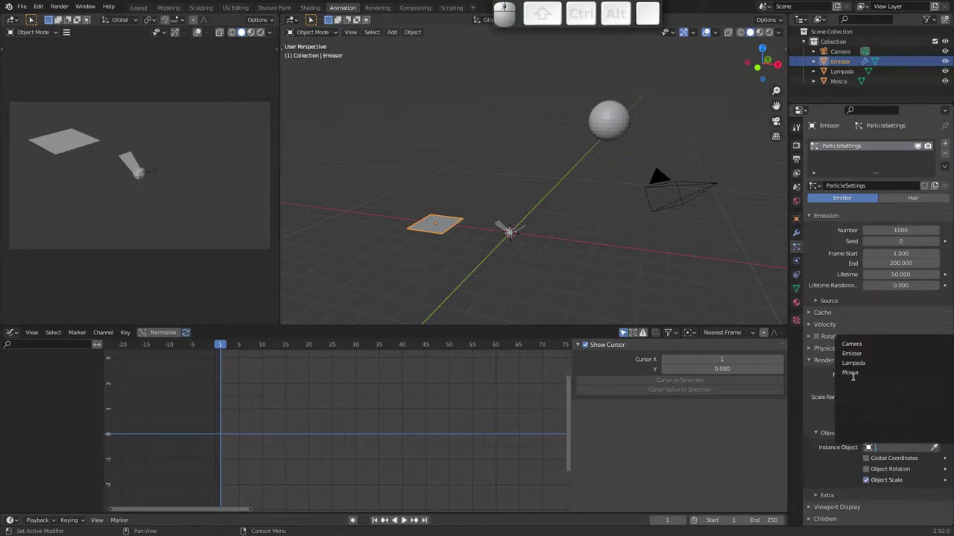
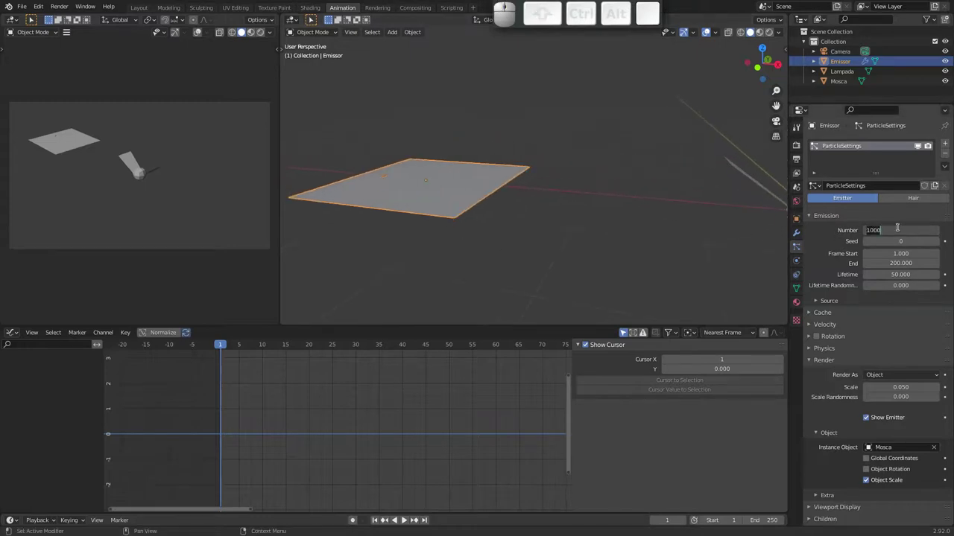
# Set Number 50, emission End frame 2 and Lifetime 1000, then preview the particles
pyautogui.press('5')
pyautogui.press('0')
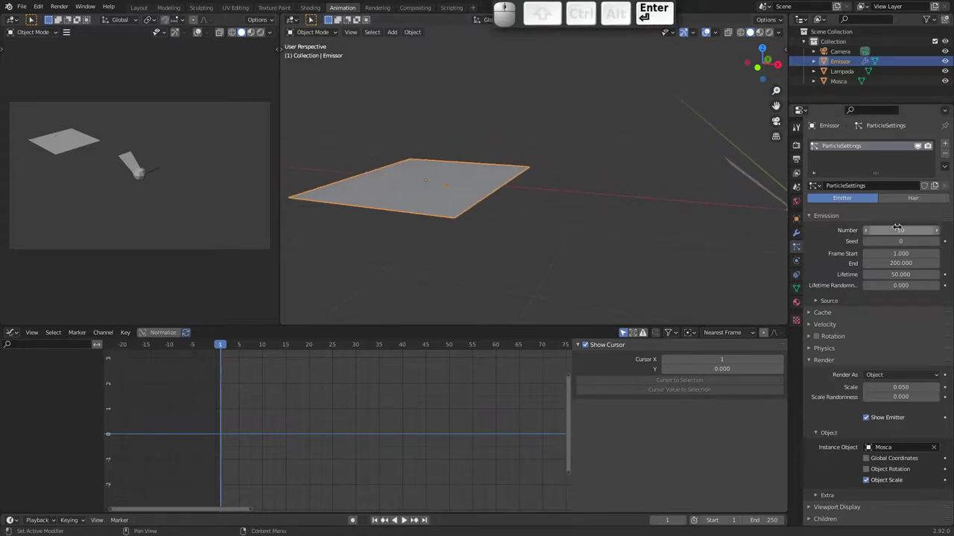
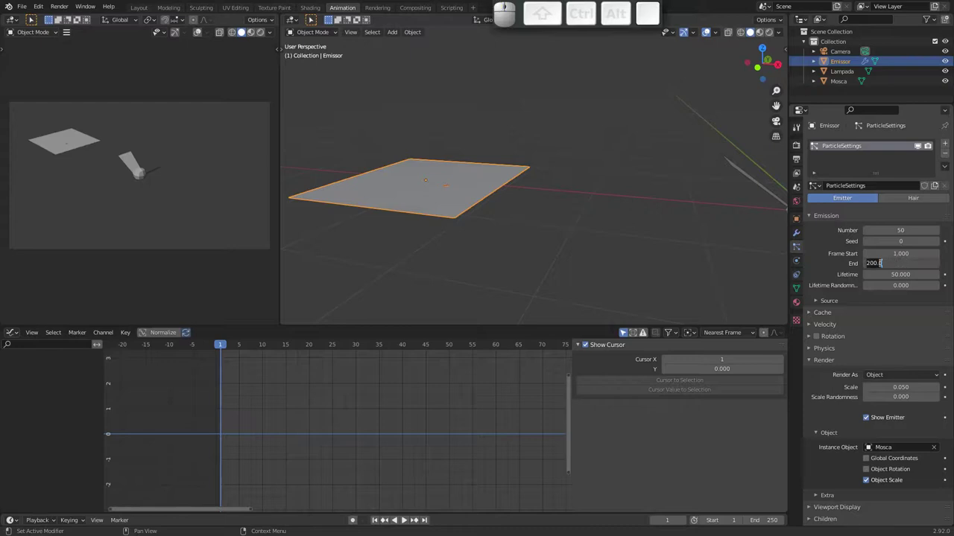
pyautogui.press('2')
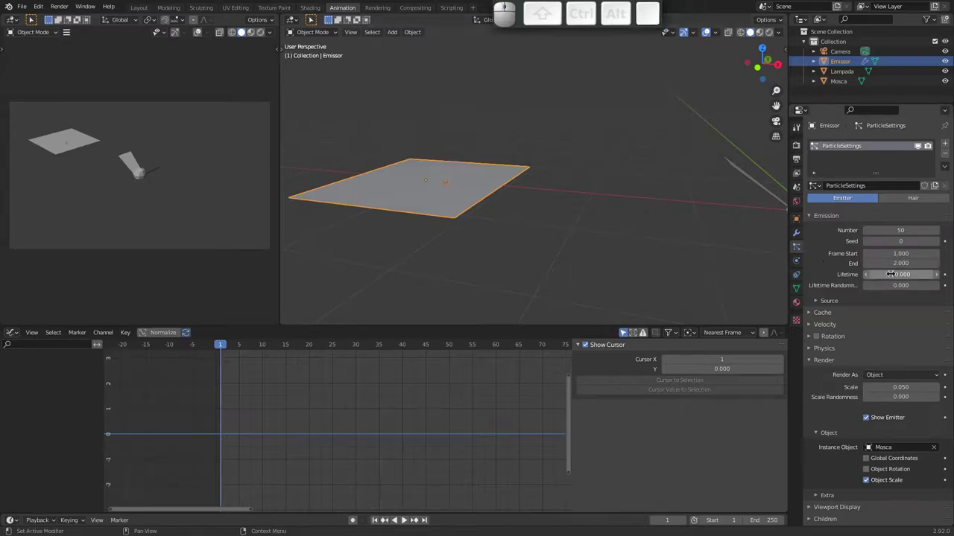
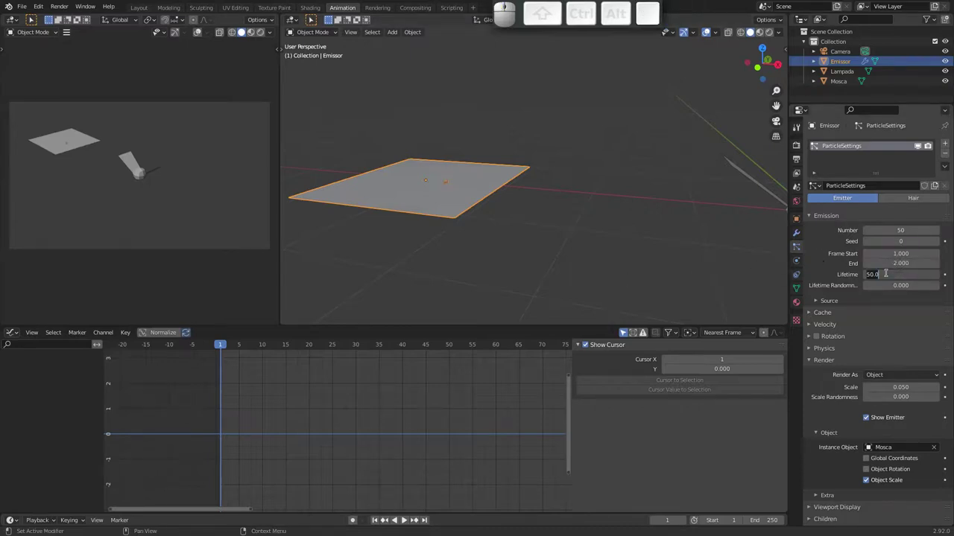
pyautogui.press('1')
pyautogui.press('0')
pyautogui.press('Return')
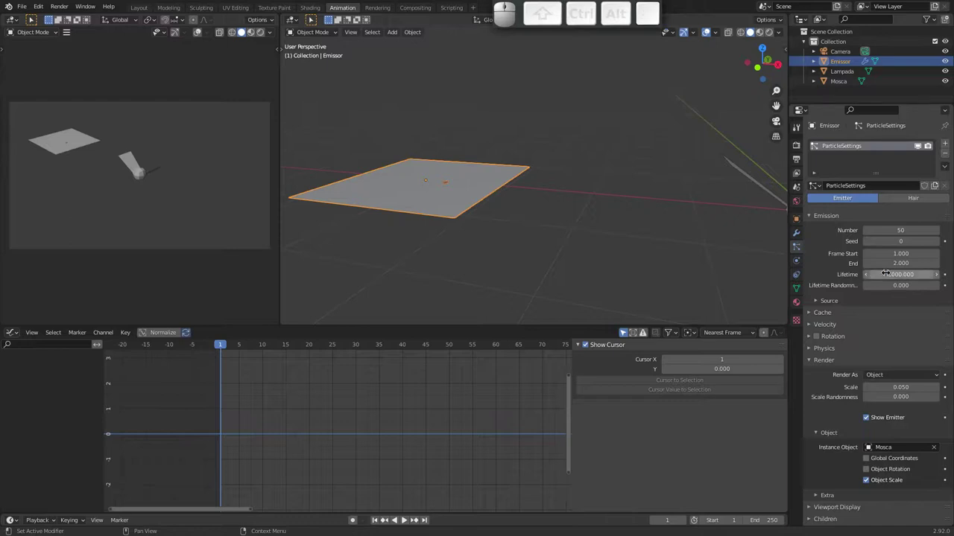
pyautogui.moveTo(597, 237); pyautogui.dragTo(565, 220)
pyautogui.press('ctrl+space')
pyautogui.press('Escape')
pyautogui.press('space')
pyautogui.press('space')
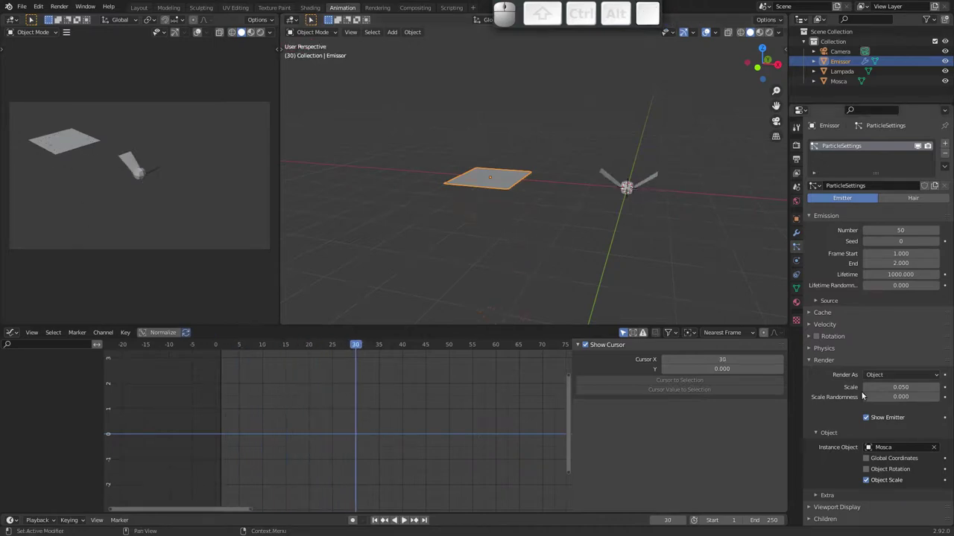
# Change the Emissor particles' Physics Type from Newtonian to Boids
pyautogui.moveTo(850, 441); pyautogui.dragTo(833, 344)
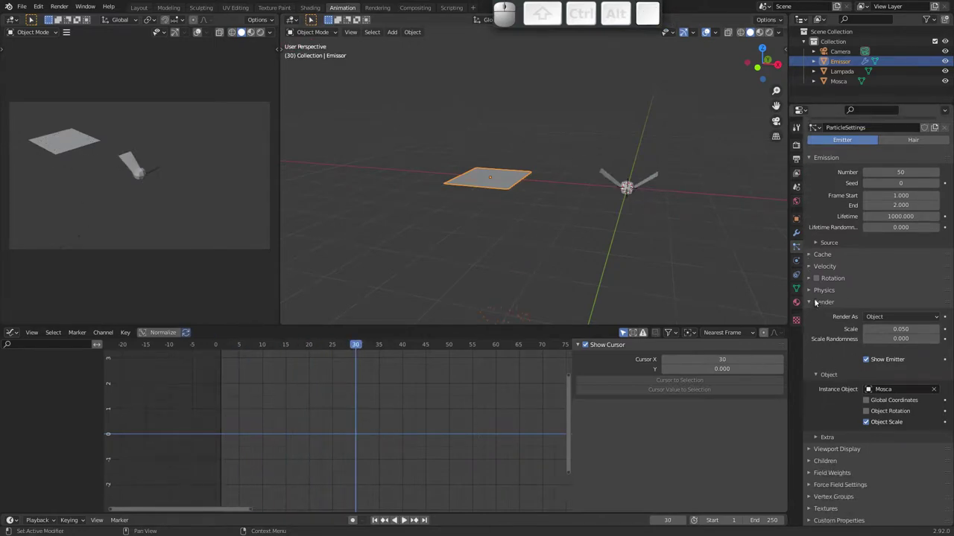
pyautogui.click(812, 291)
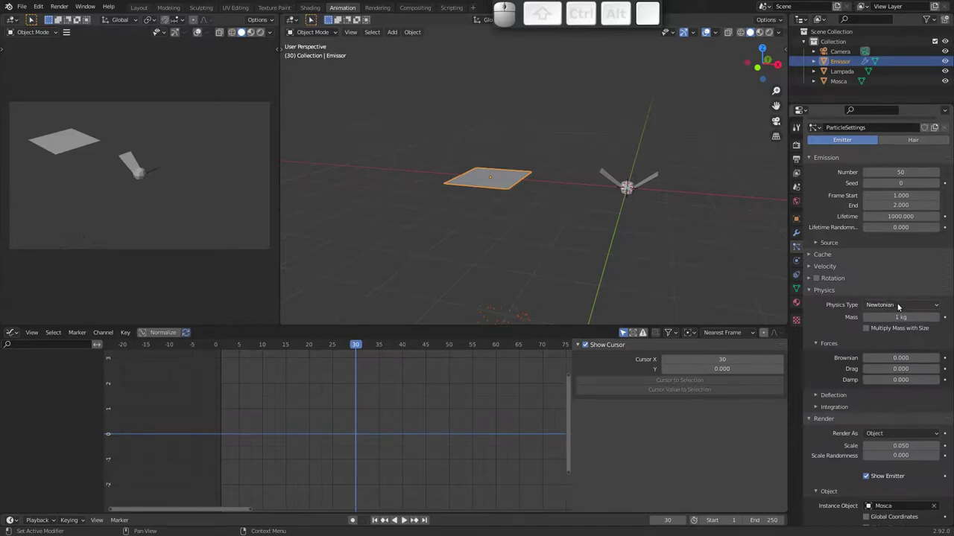
pyautogui.click(902, 303)
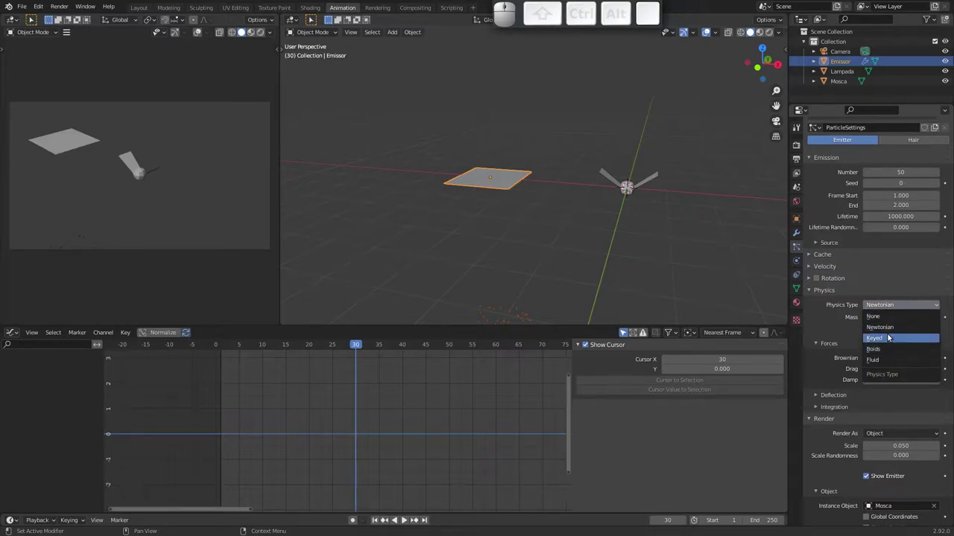
pyautogui.click(882, 353)
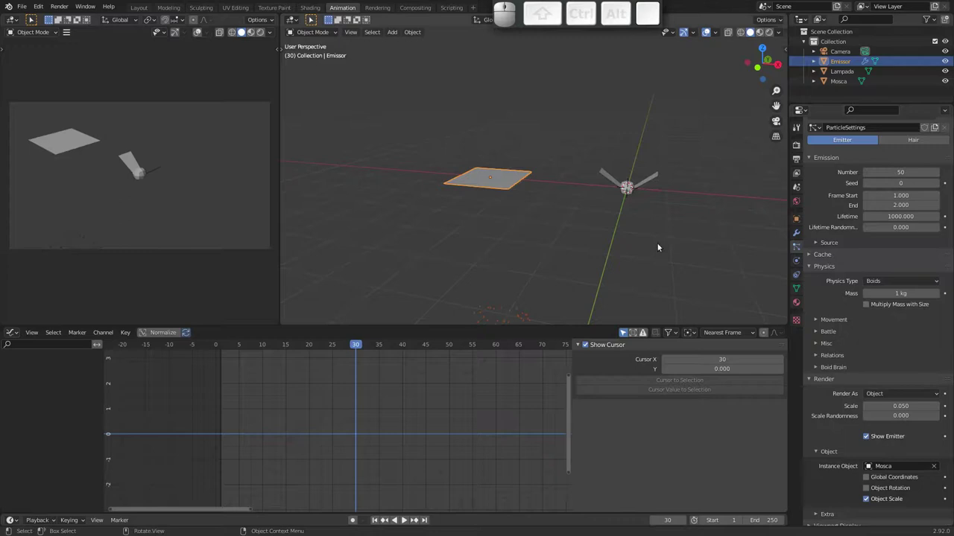
pyautogui.moveTo(557, 229); pyautogui.dragTo(512, 209)
pyautogui.moveTo(518, 219); pyautogui.dragTo(499, 248)
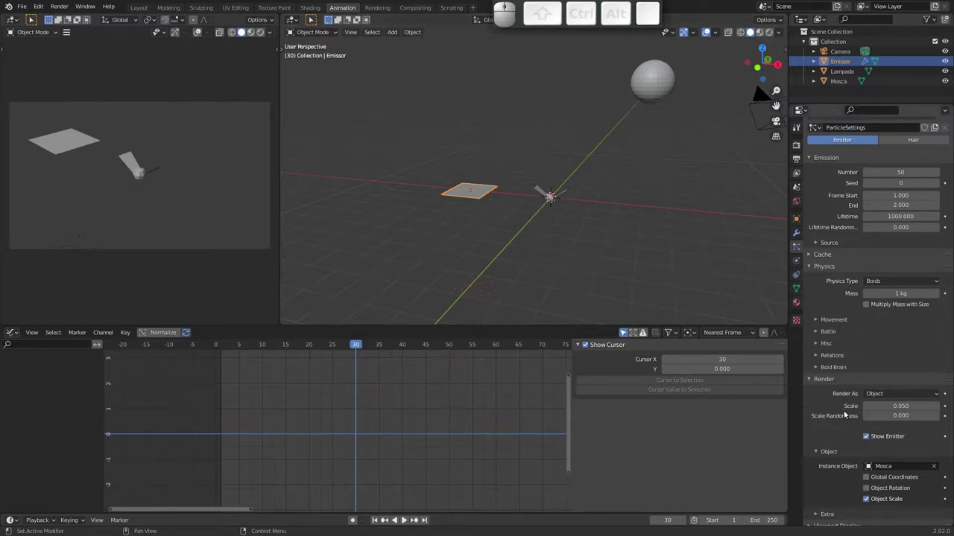
pyautogui.moveTo(847, 408); pyautogui.dragTo(839, 331)
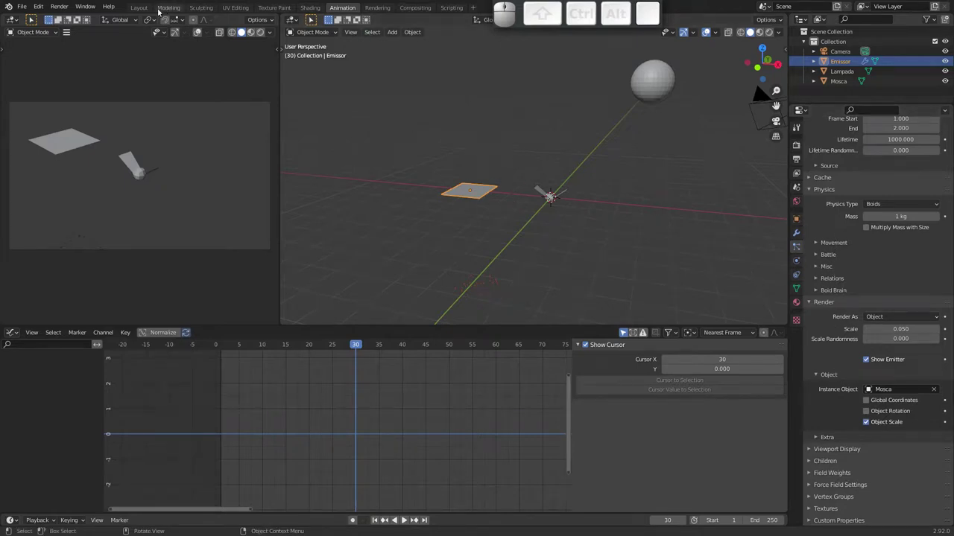
# Switch to the Layout workspace and show Emissor's Boid Brain rules
pyautogui.click(135, 7)
pyautogui.moveTo(278, 210); pyautogui.dragTo(251, 317)
pyautogui.click(244, 290)
pyautogui.click(800, 321)
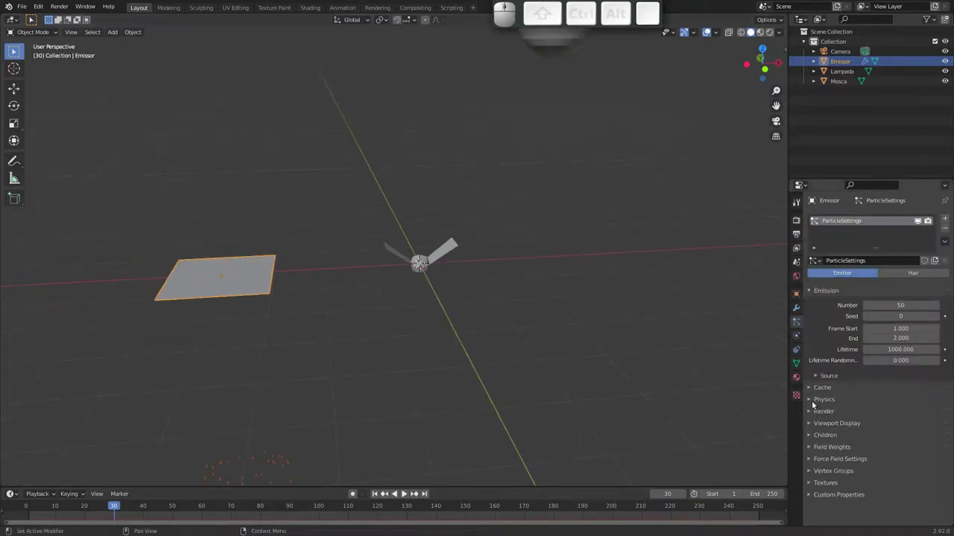
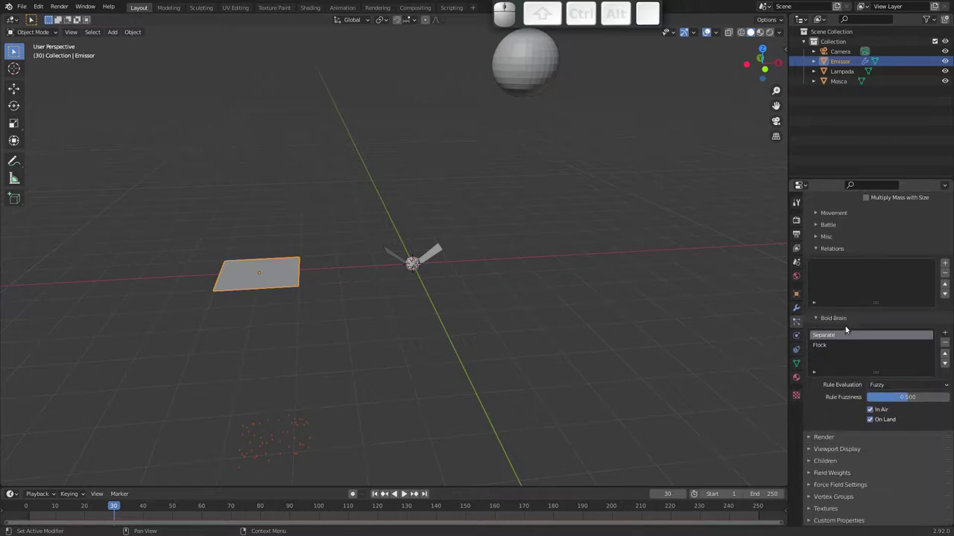
# Remove Separate and Flock, add Follow Leader targeting Lampada, and watch the swarm head to it
pyautogui.click(949, 345)
pyautogui.click(948, 347)
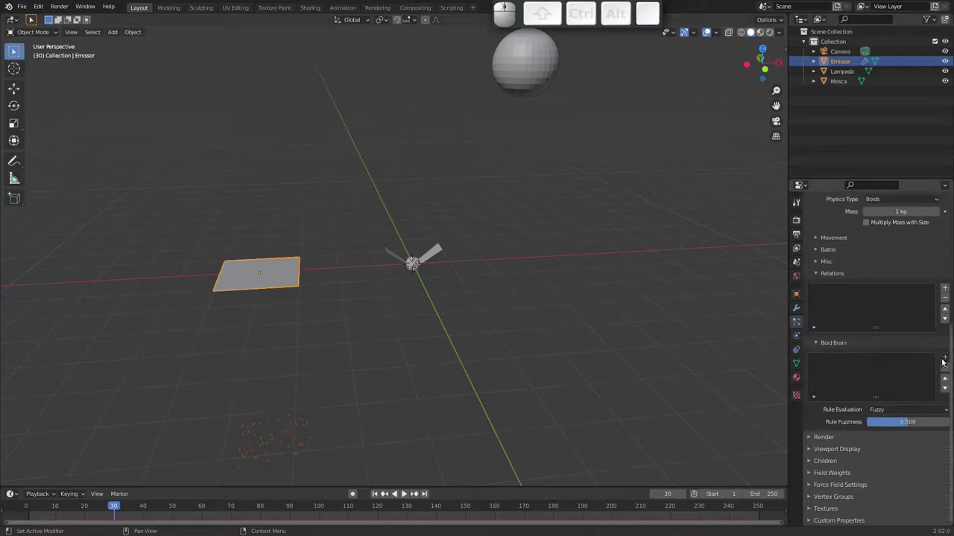
pyautogui.click(947, 362)
pyautogui.click(894, 425)
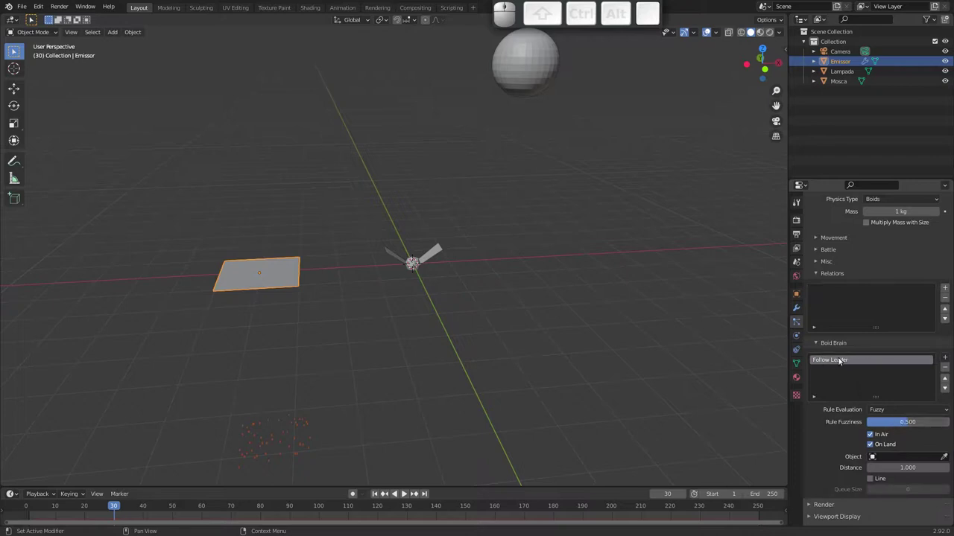
pyautogui.click(945, 458)
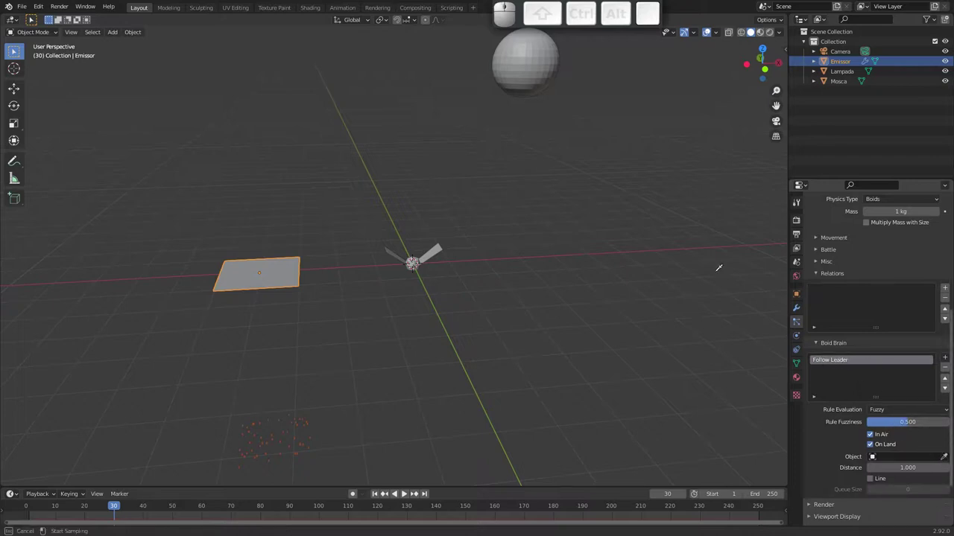
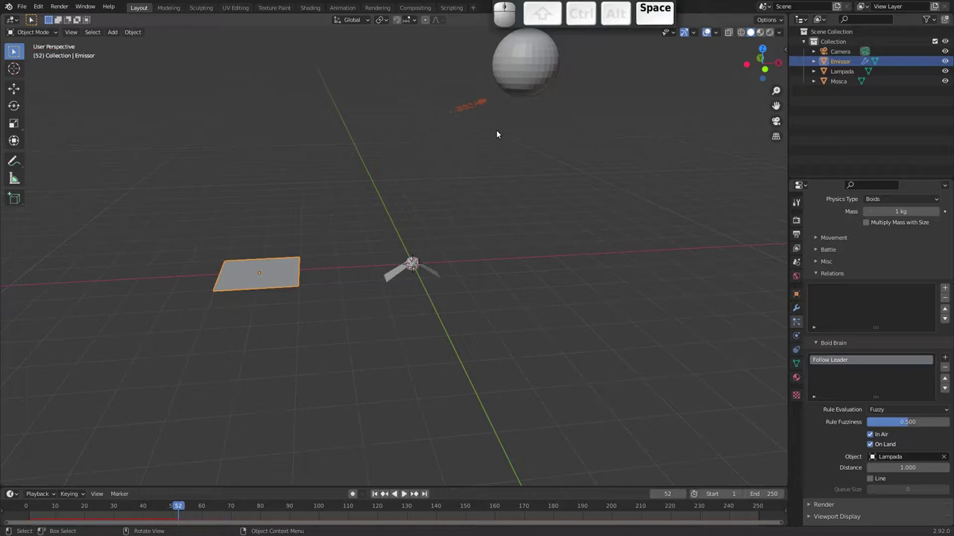
pyautogui.middleClick(475, 134)
pyautogui.moveTo(491, 173); pyautogui.dragTo(409, 269)
pyautogui.moveTo(420, 244); pyautogui.dragTo(446, 202)
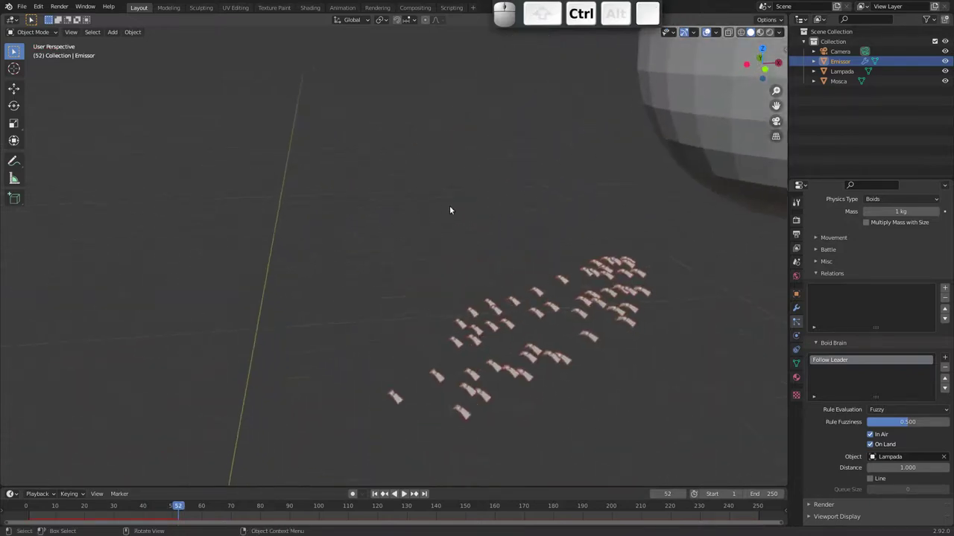
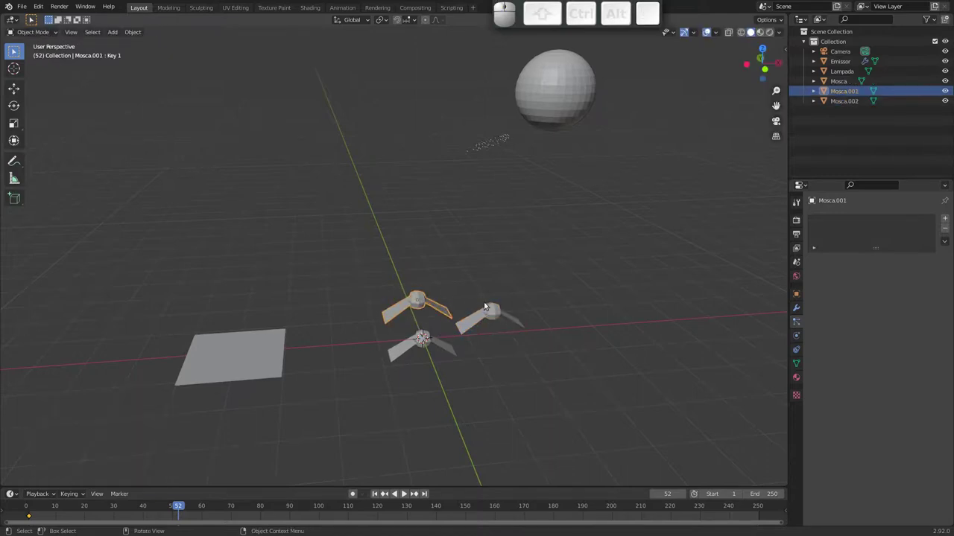
# Move the view closer to the three Mosca moths
pyautogui.moveTo(425, 322); pyautogui.dragTo(462, 292)
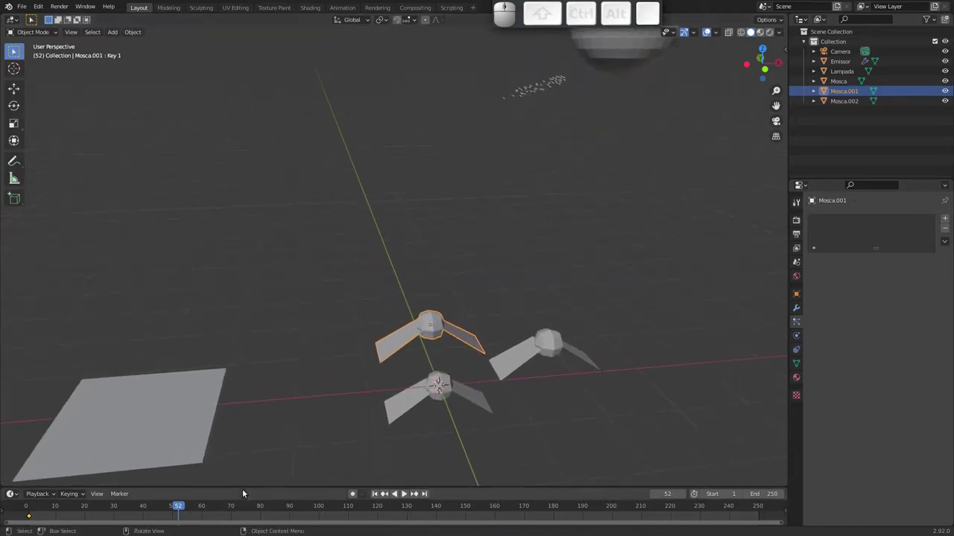
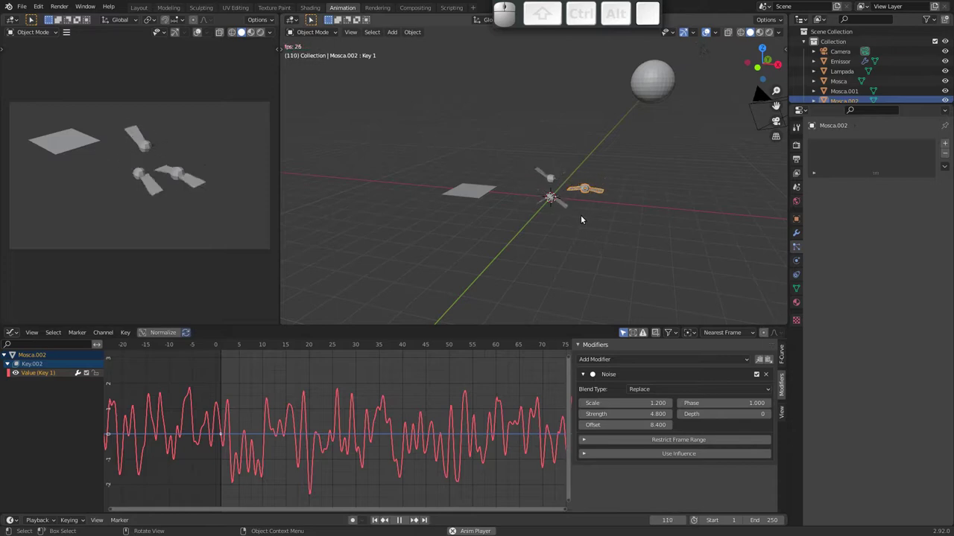
# Move Mosca.001 to a new spot and show its location values in the sidebar
pyautogui.press('Escape')
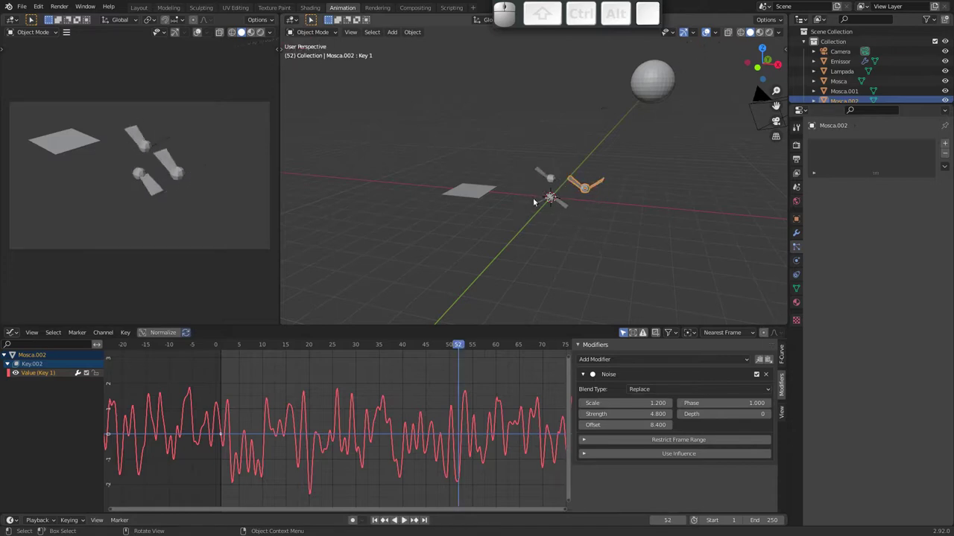
pyautogui.moveTo(545, 216); pyautogui.dragTo(535, 180)
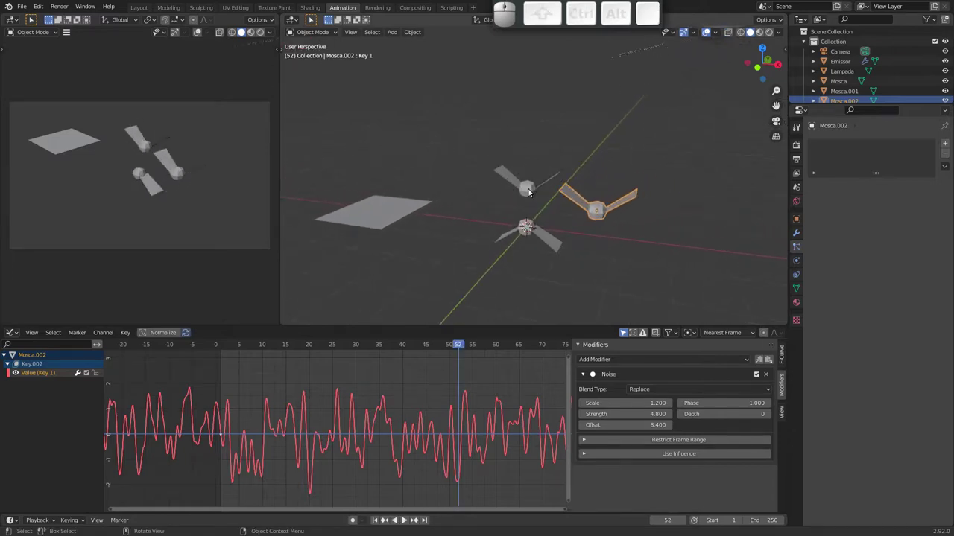
pyautogui.click(529, 190)
pyautogui.press('g')
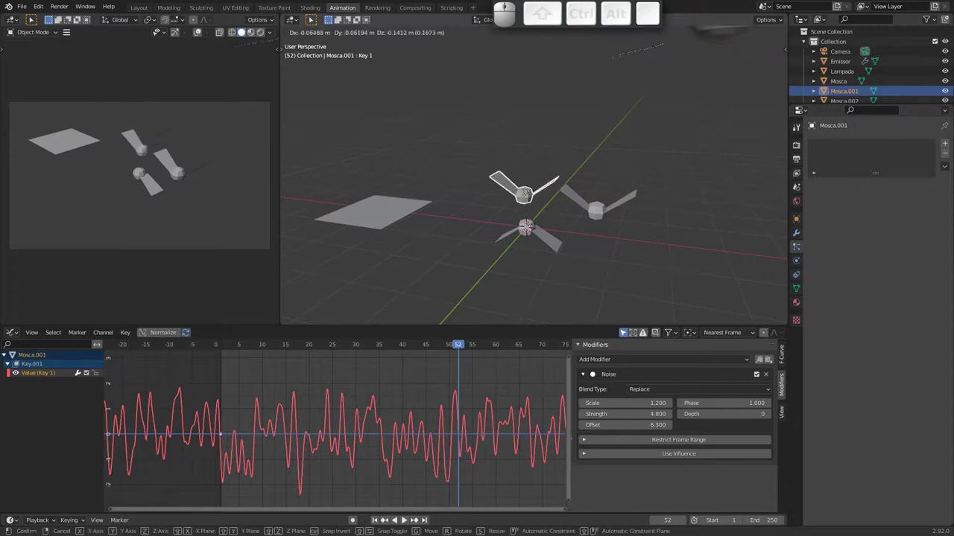
pyautogui.press('Escape')
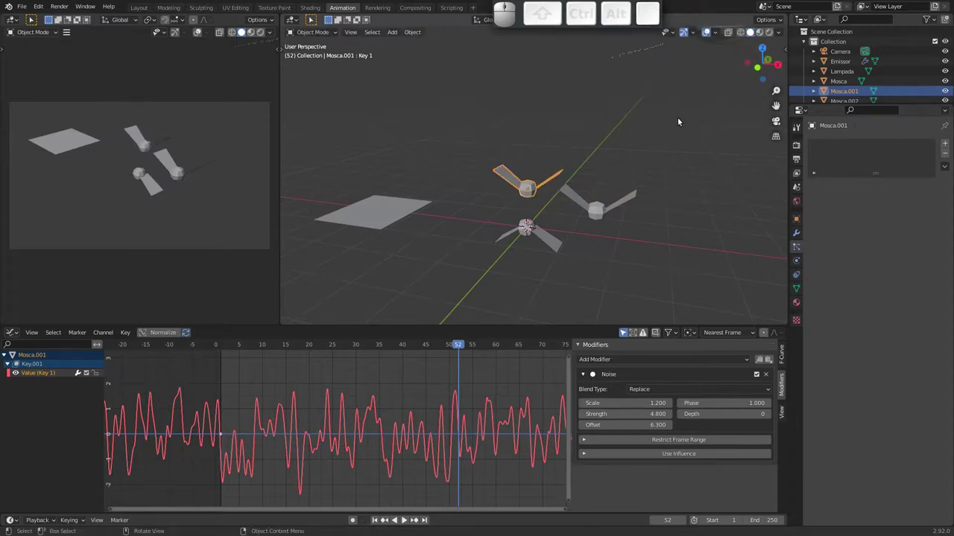
pyautogui.press('n')
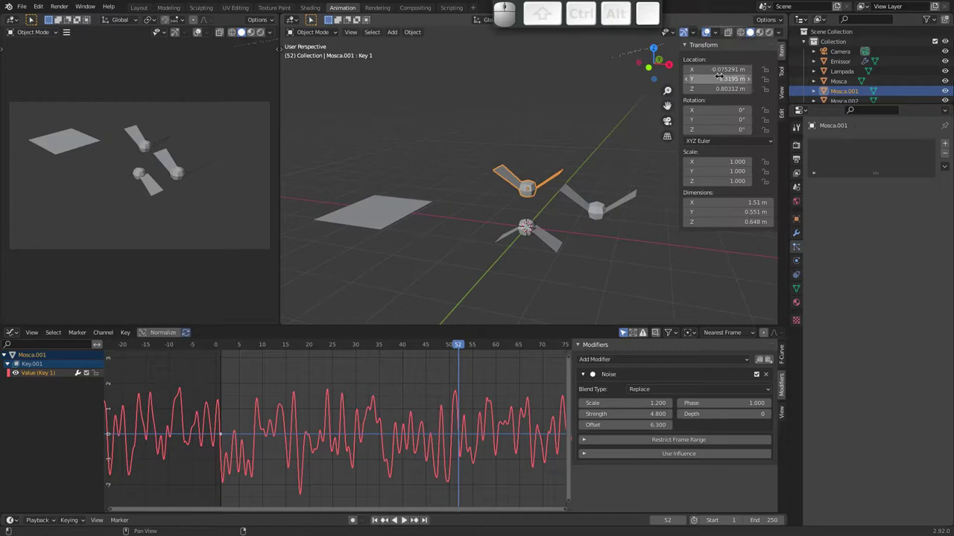
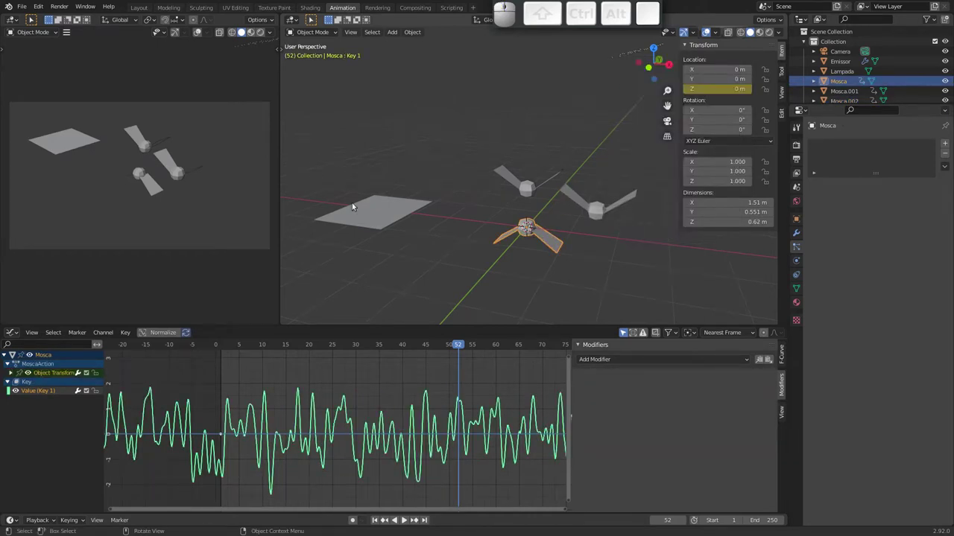
# Add Cycles and Noise modifiers to Mosca's Z Location curve and preview the bobbing
pyautogui.click(16, 375)
pyautogui.click(43, 386)
pyautogui.click(624, 361)
pyautogui.click(621, 405)
pyautogui.press('space')
pyautogui.press('space')
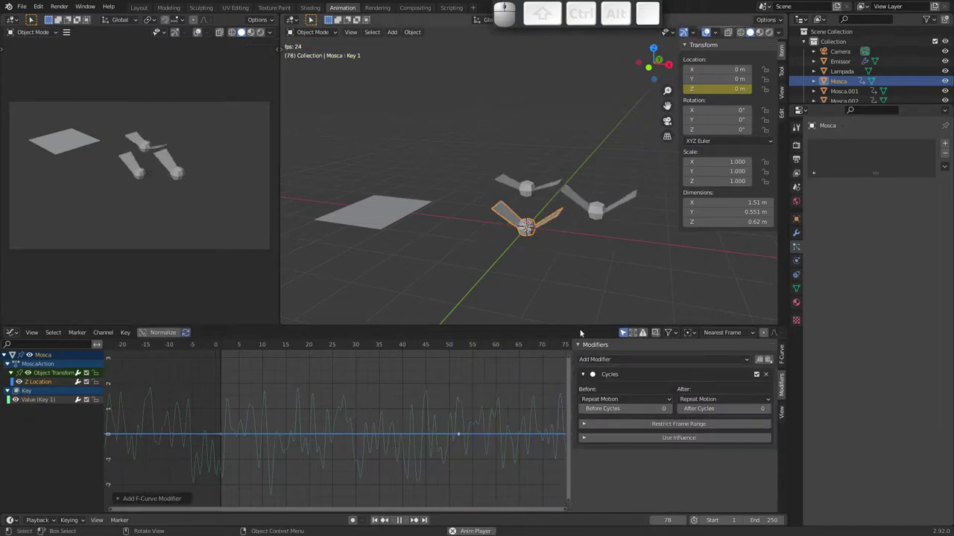
pyautogui.click(46, 382)
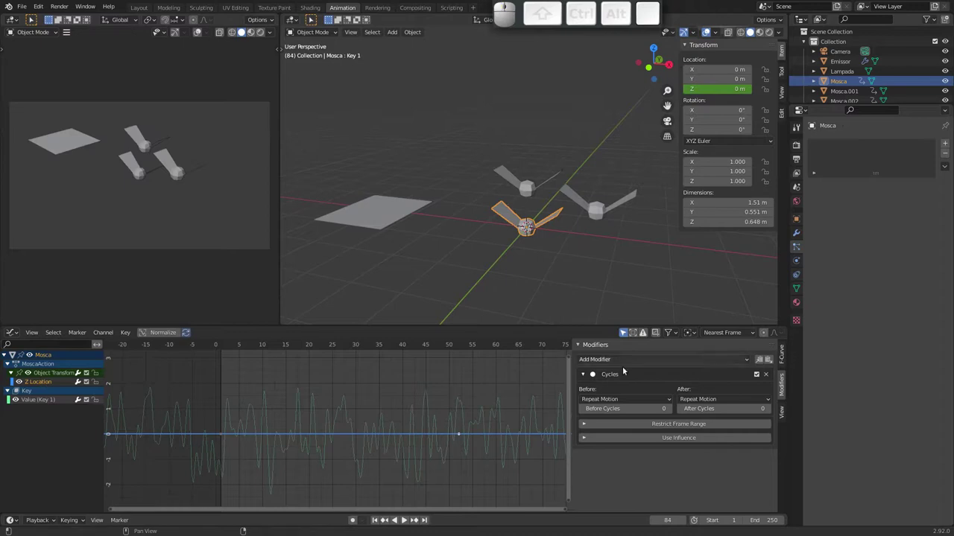
pyautogui.click(770, 375)
pyautogui.click(665, 363)
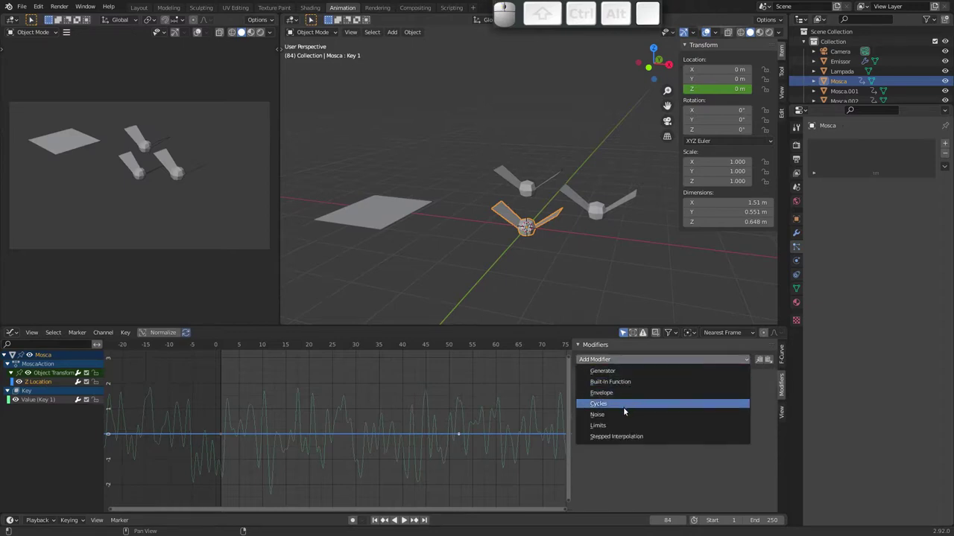
pyautogui.click(624, 415)
pyautogui.press('space')
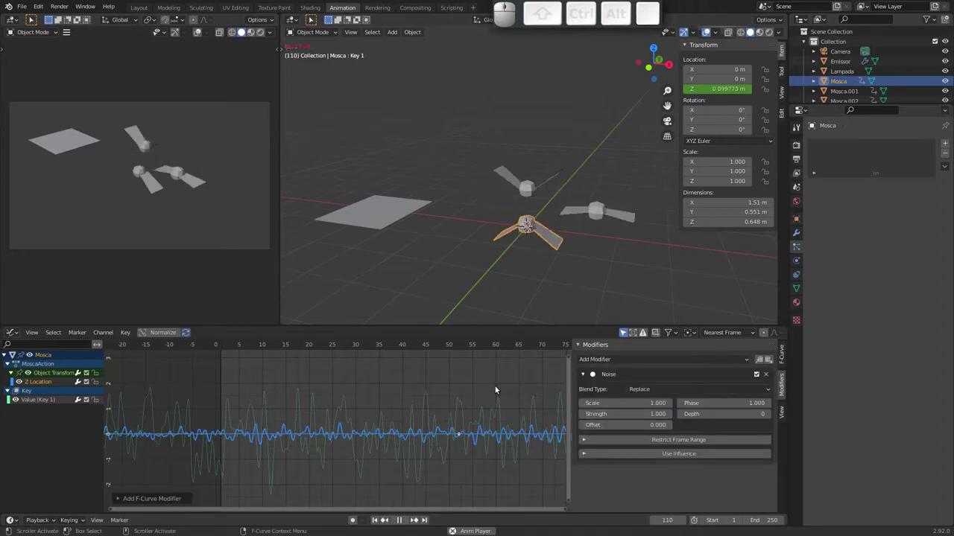
pyautogui.press('space')
# Give Mosca.001 the same Cycles and Noise Z modifiers and preview from several angles
pyautogui.click(528, 189)
pyautogui.click(620, 363)
pyautogui.click(623, 415)
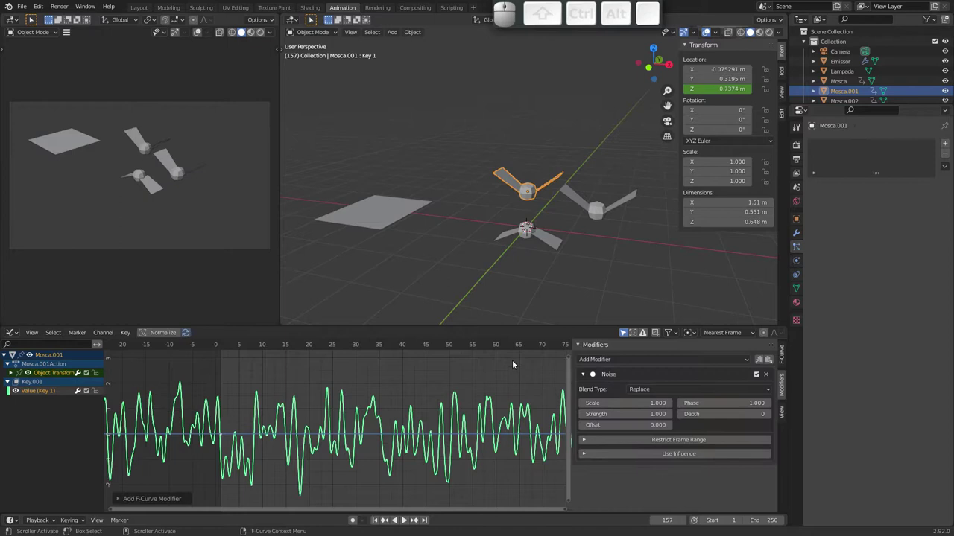
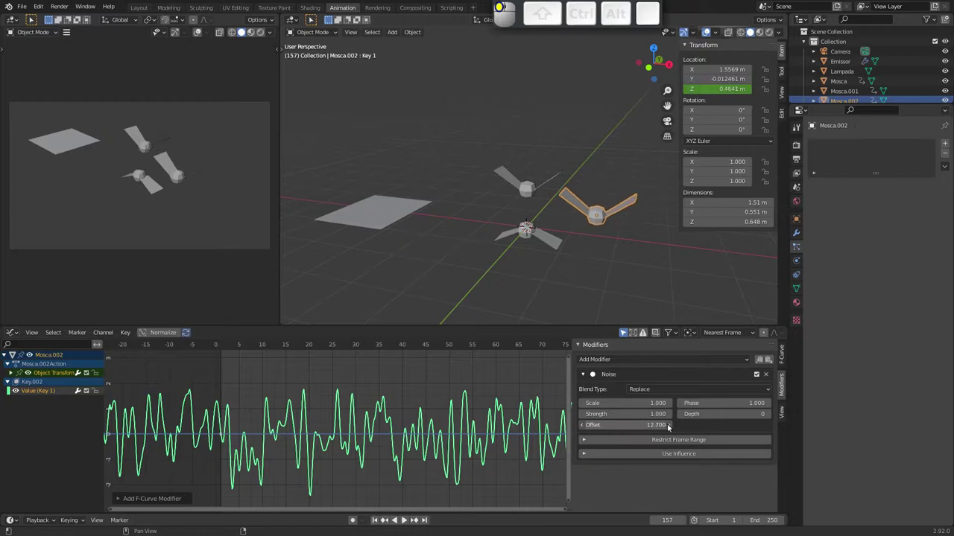
pyautogui.press('space')
pyautogui.moveTo(521, 216); pyautogui.dragTo(554, 196)
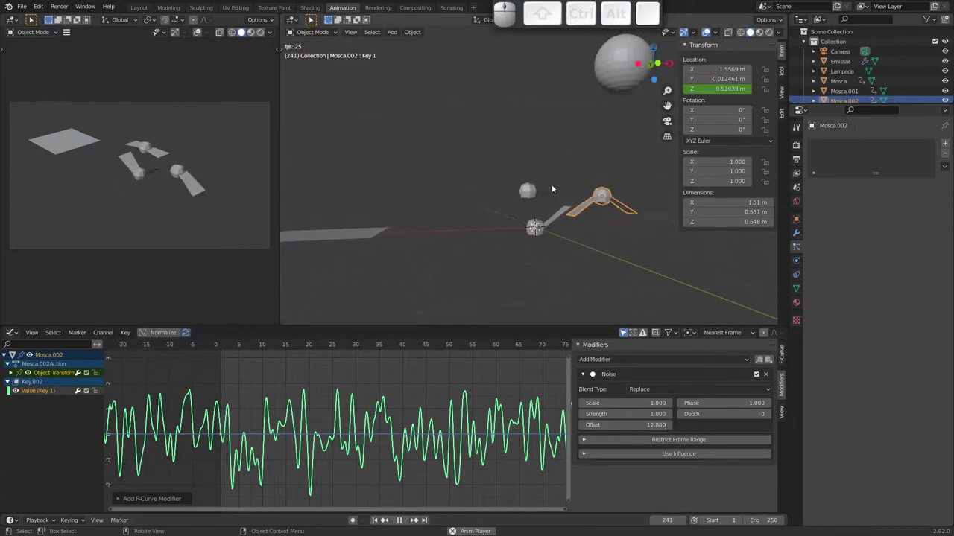
pyautogui.moveTo(551, 187); pyautogui.dragTo(523, 184)
pyautogui.press('space')
pyautogui.moveTo(566, 130); pyautogui.dragTo(526, 153)
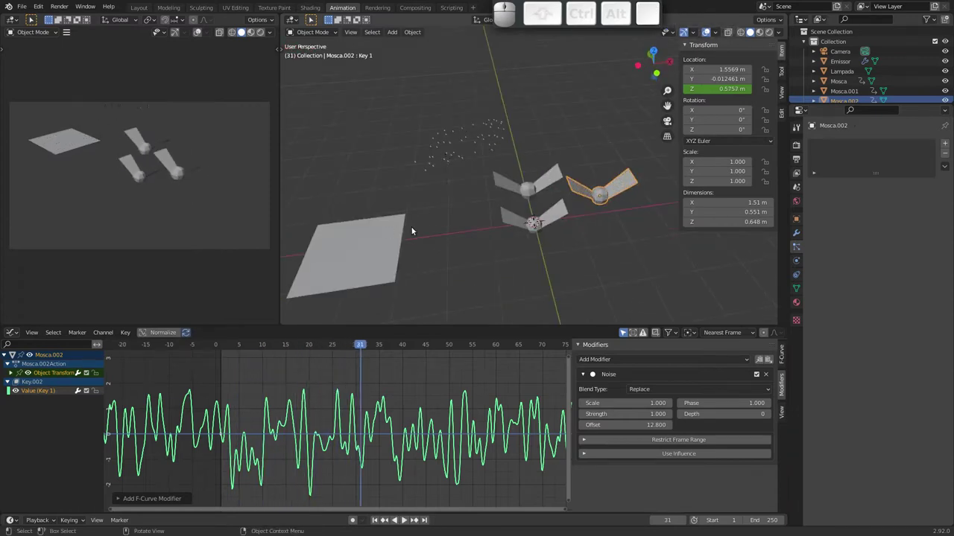
# Box-select all three moths and move them to a new collection named Moscas
pyautogui.moveTo(476, 233); pyautogui.dragTo(562, 241)
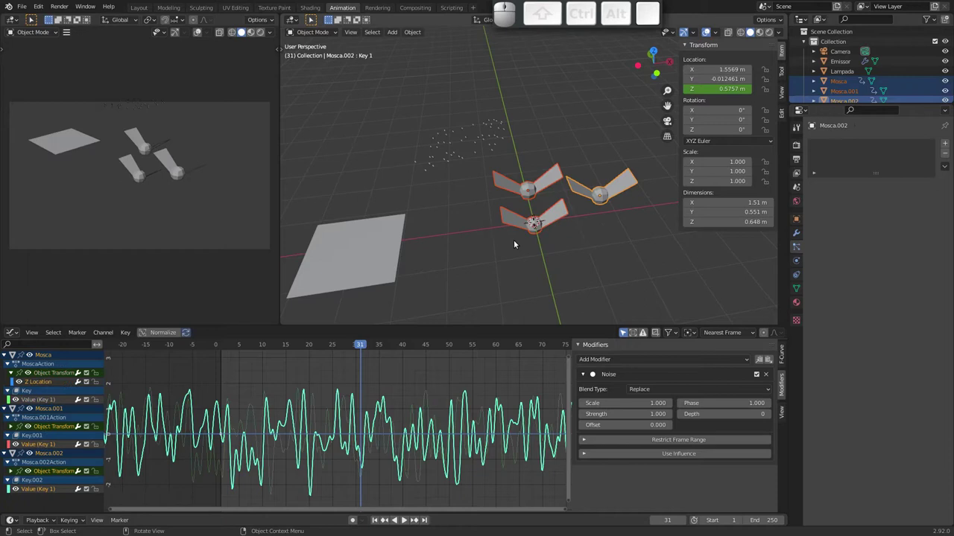
pyautogui.press('m')
pyautogui.press('Return')
pyautogui.press('shift+m')
pyautogui.press('shift+o')
pyautogui.press('shift+s')
pyautogui.press('shift+c')
pyautogui.press('shift+a')
pyautogui.press('shift+s')
pyautogui.press('shift+Return')
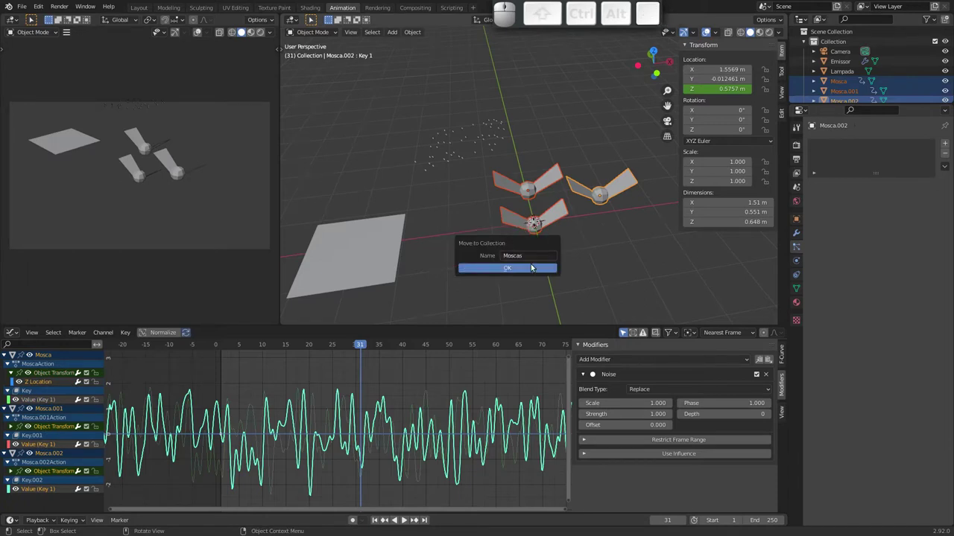
# Confirm the Moscas collection, select Emissor and set its particles to render as the Moscas collection
pyautogui.click(528, 271)
pyautogui.click(392, 259)
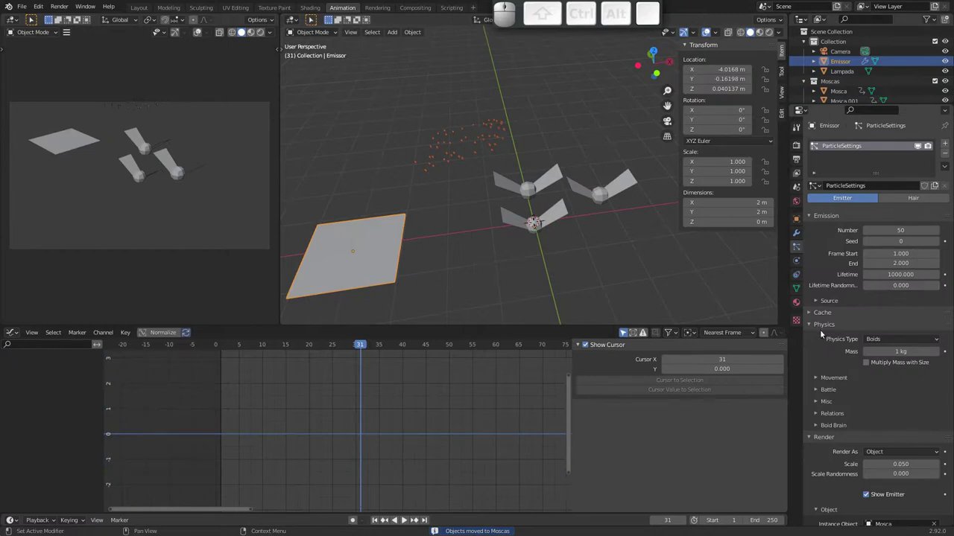
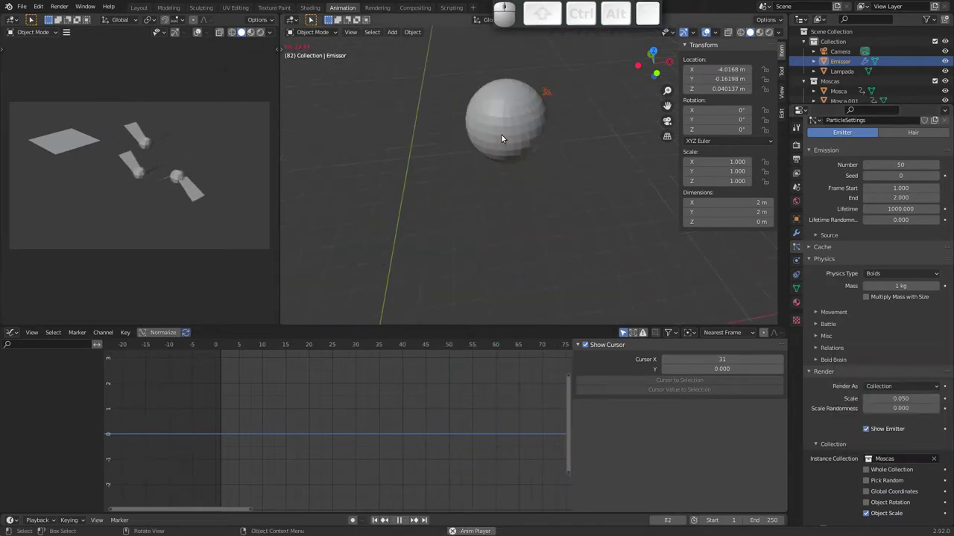
pyautogui.moveTo(455, 180); pyautogui.dragTo(459, 217)
pyautogui.moveTo(475, 214); pyautogui.dragTo(512, 244)
pyautogui.moveTo(478, 211); pyautogui.dragTo(477, 244)
pyautogui.press('g')
pyautogui.click(709, 322)
pyautogui.click(670, 123)
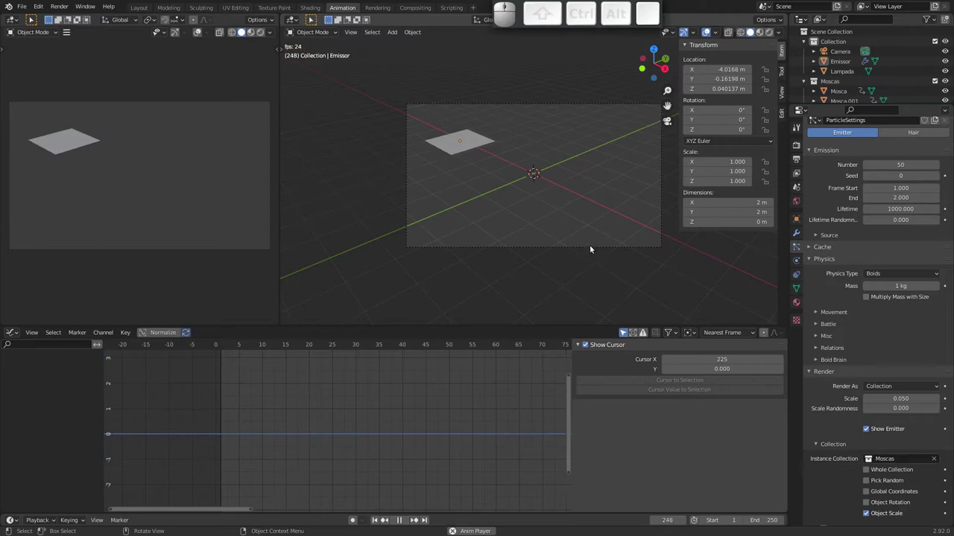
pyautogui.moveTo(550, 202); pyautogui.dragTo(547, 190)
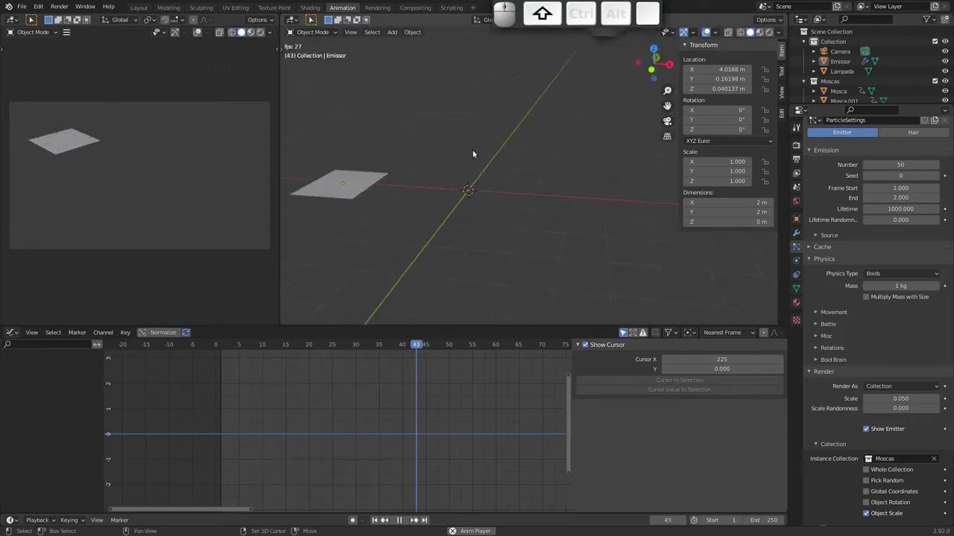
pyautogui.press('shift+Escape')
pyautogui.click(363, 186)
pyautogui.moveTo(425, 185); pyautogui.dragTo(471, 178)
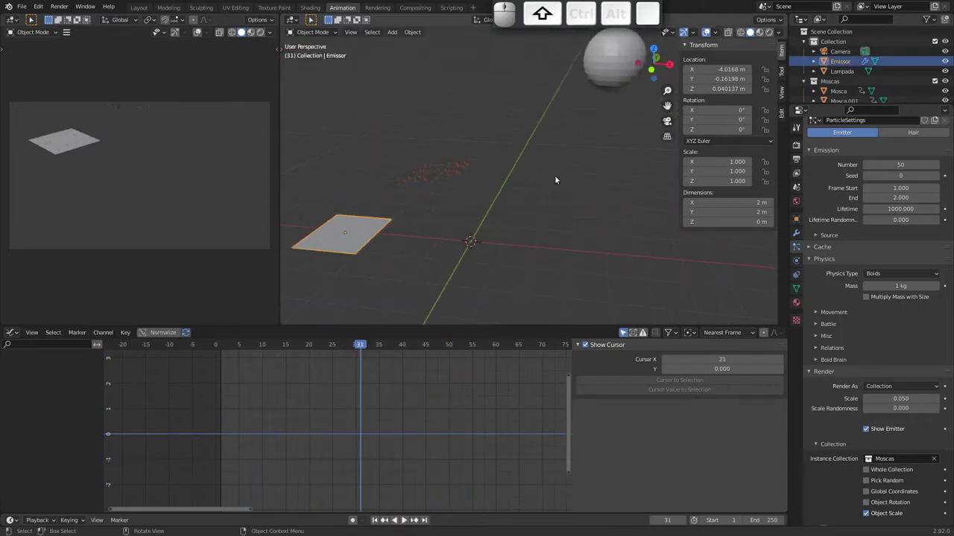
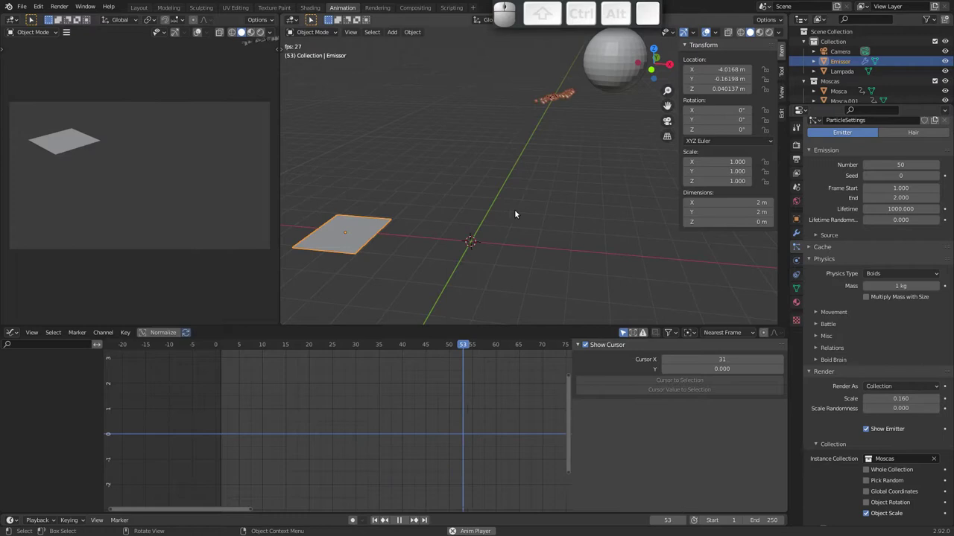
# Set particle Scale to 0.16 and Scale Randomness to 0.494, then watch the swarm rise toward the lamp
pyautogui.moveTo(880, 409); pyautogui.dragTo(893, 408)
pyautogui.moveTo(895, 408); pyautogui.dragTo(928, 408)
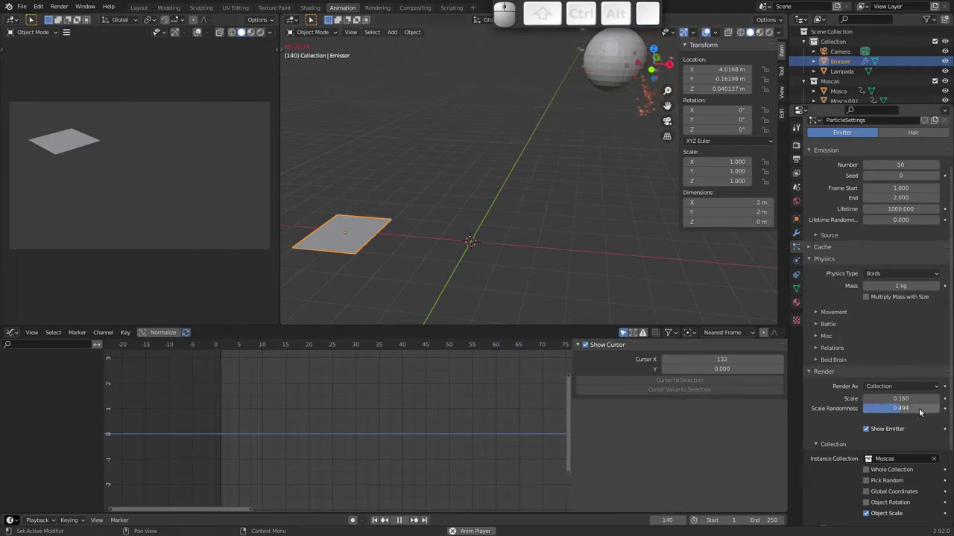
pyautogui.moveTo(516, 195); pyautogui.dragTo(507, 220)
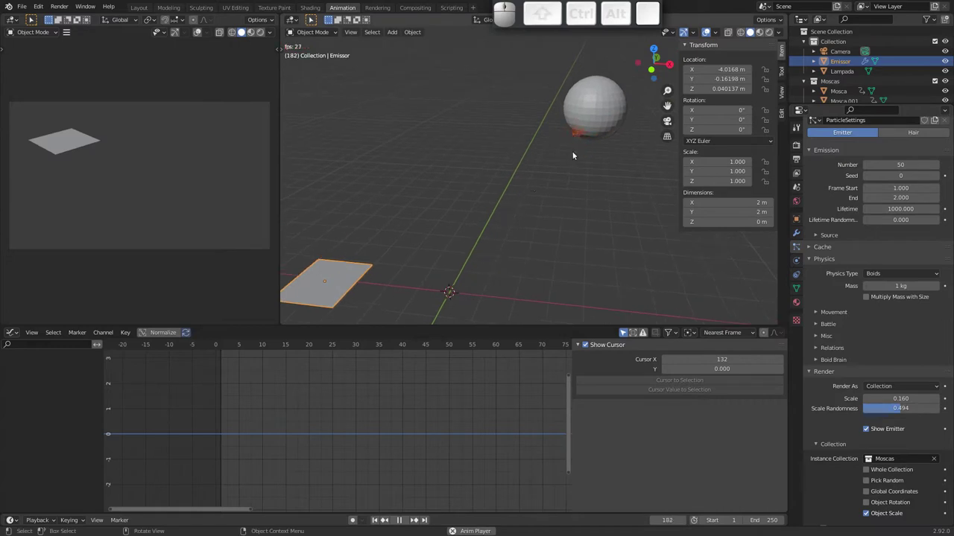
pyautogui.moveTo(577, 125); pyautogui.dragTo(425, 231)
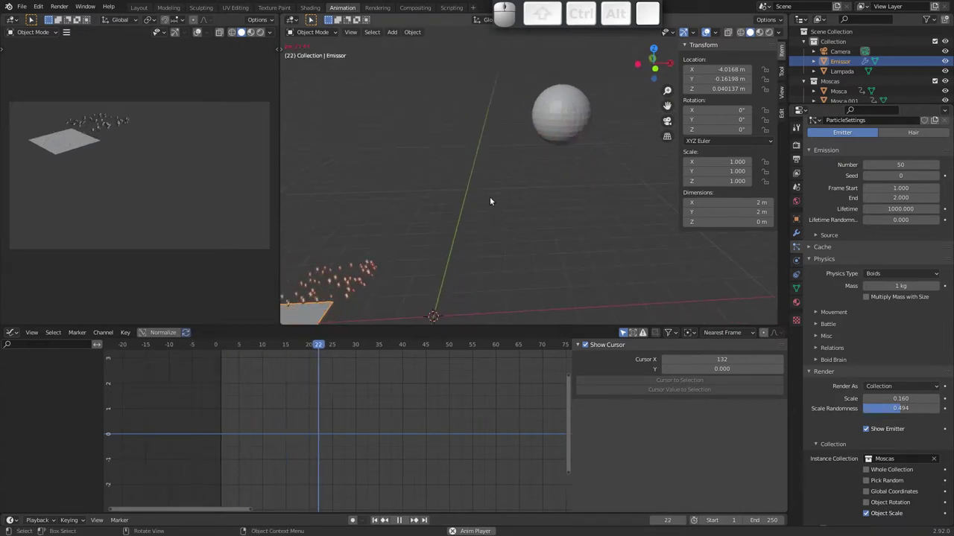
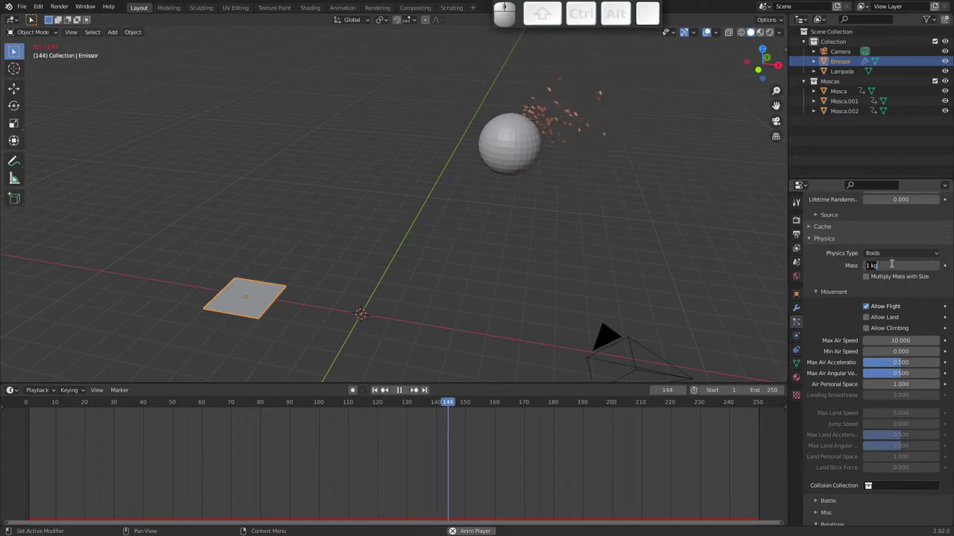
# Enter a lighter boid mass of .05 and stop playback
pyautogui.press('.')
pyautogui.press('0')
pyautogui.press('5')
pyautogui.press('Return')
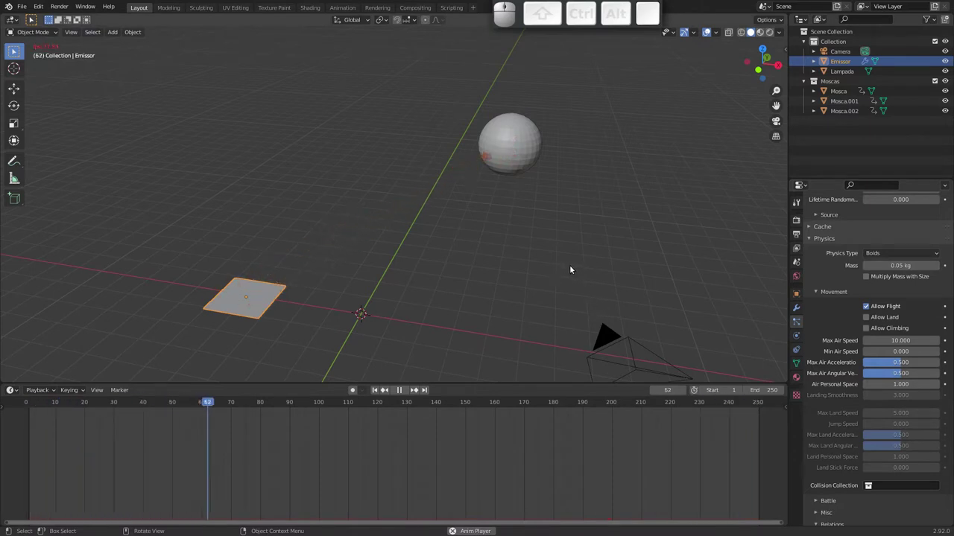
pyautogui.press('space')
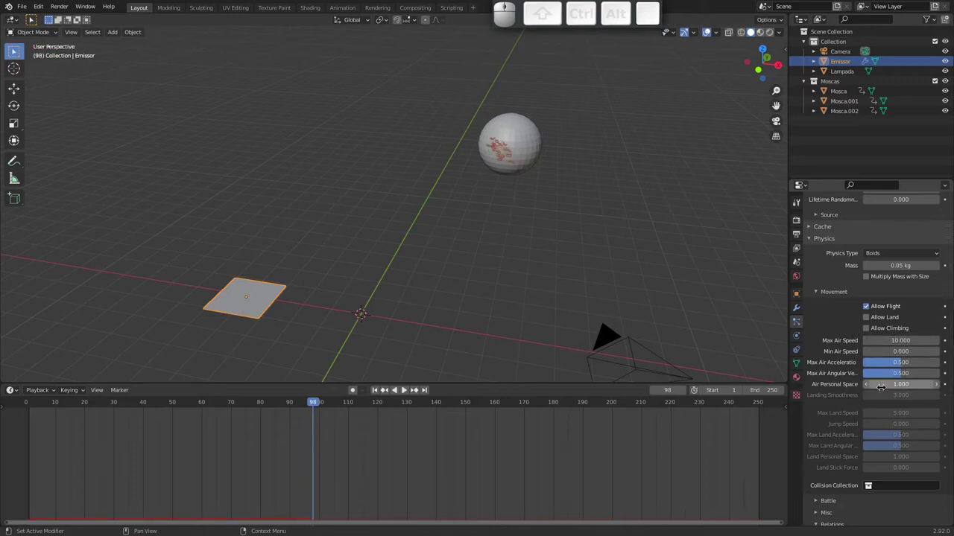
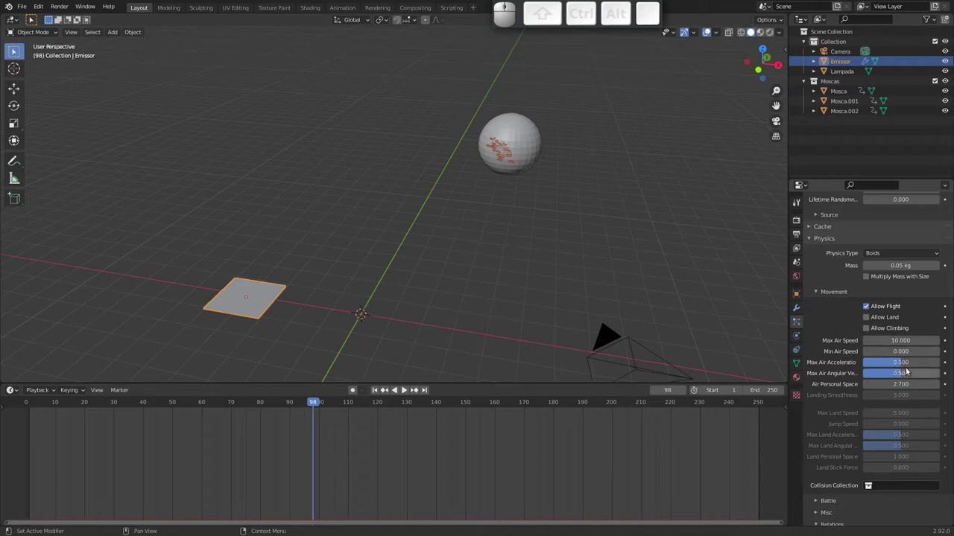
# Lower Max Air Angular Velocity to 0.051 and preview the moths swarming the sphere
pyautogui.moveTo(898, 374); pyautogui.dragTo(735, 323)
pyautogui.press('space')
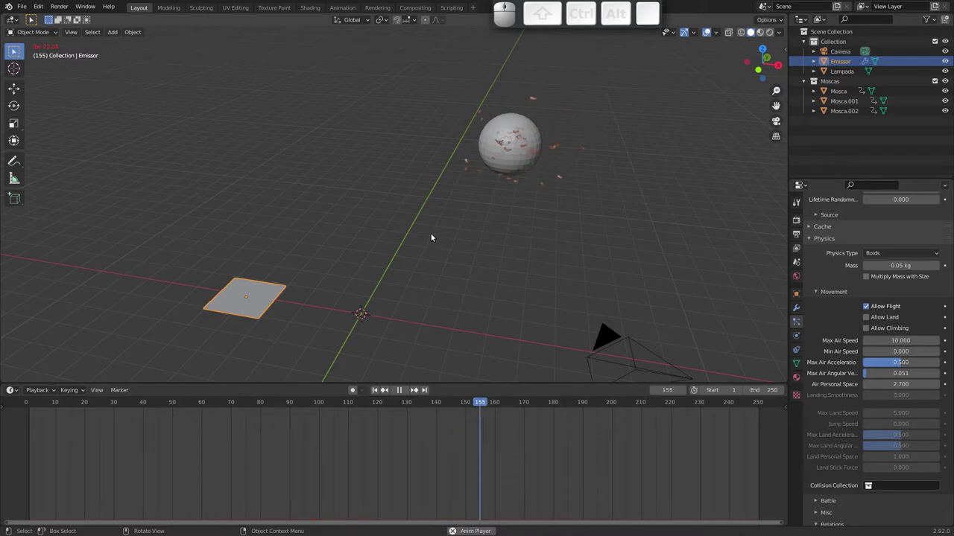
pyautogui.moveTo(447, 228); pyautogui.dragTo(458, 210)
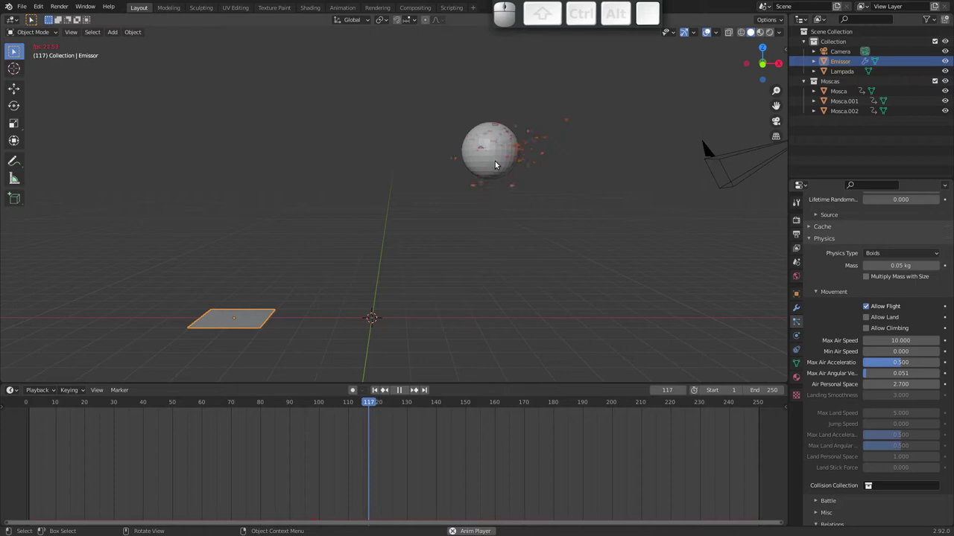
# Select the camera, reposition it on the sphere and swarm, and switch to rendered preview
pyautogui.press('space')
pyautogui.click(735, 185)
pyautogui.moveTo(672, 194); pyautogui.dragTo(514, 274)
pyautogui.middleClick(467, 284)
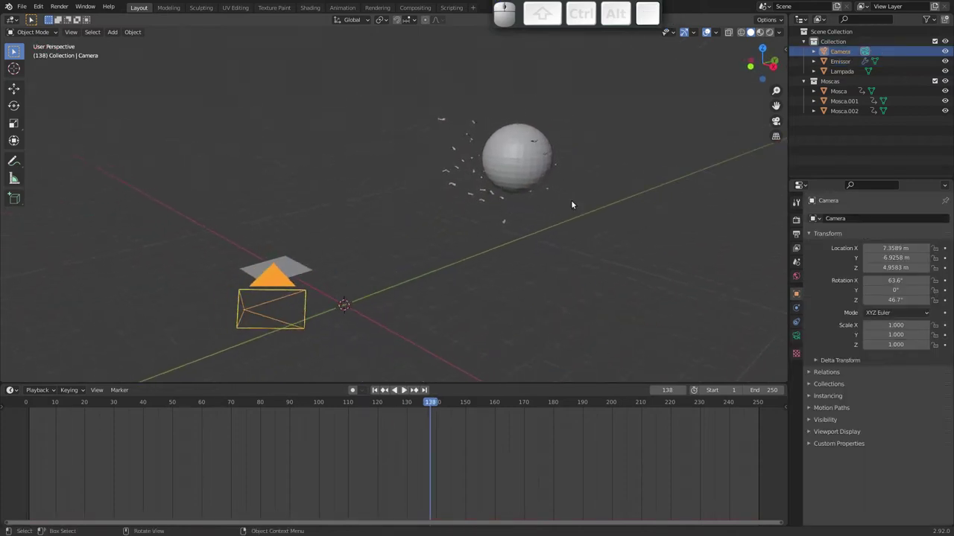
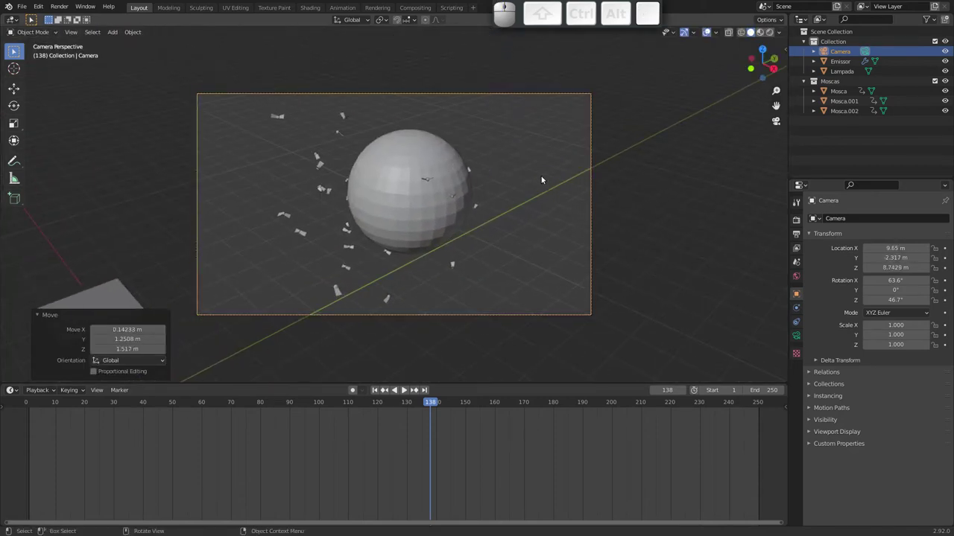
pyautogui.moveTo(774, 35); pyautogui.dragTo(674, 107)
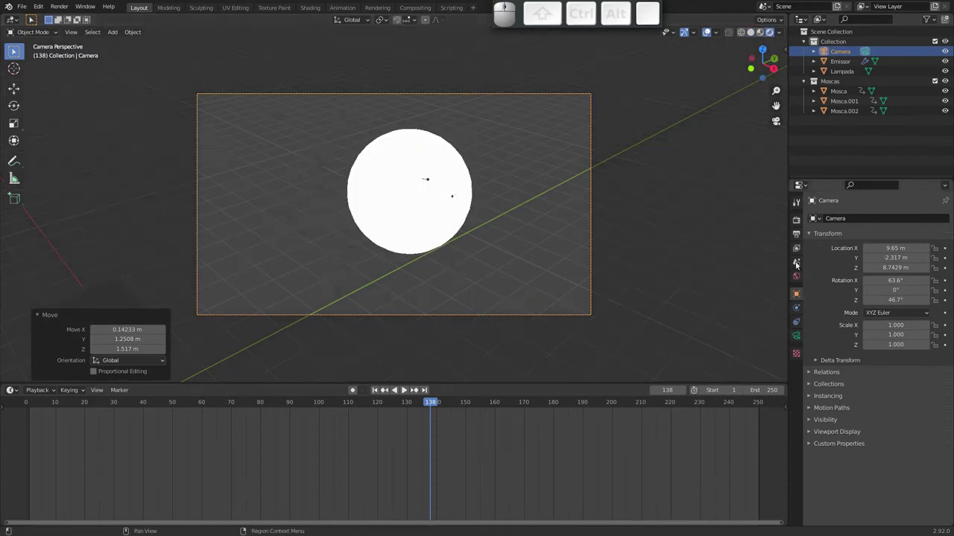
# Darken the world background colour to black in World properties
pyautogui.click(801, 276)
pyautogui.click(900, 282)
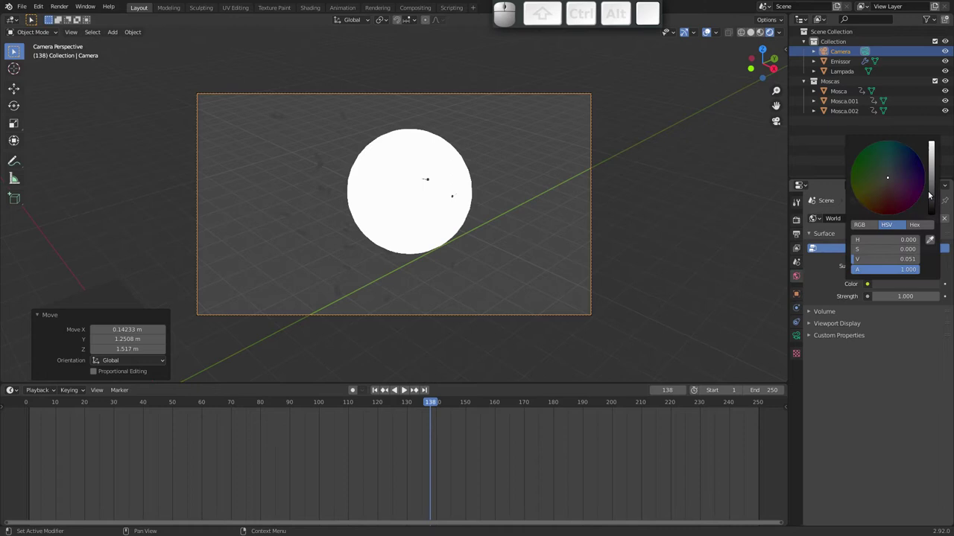
pyautogui.moveTo(937, 208); pyautogui.dragTo(647, 219)
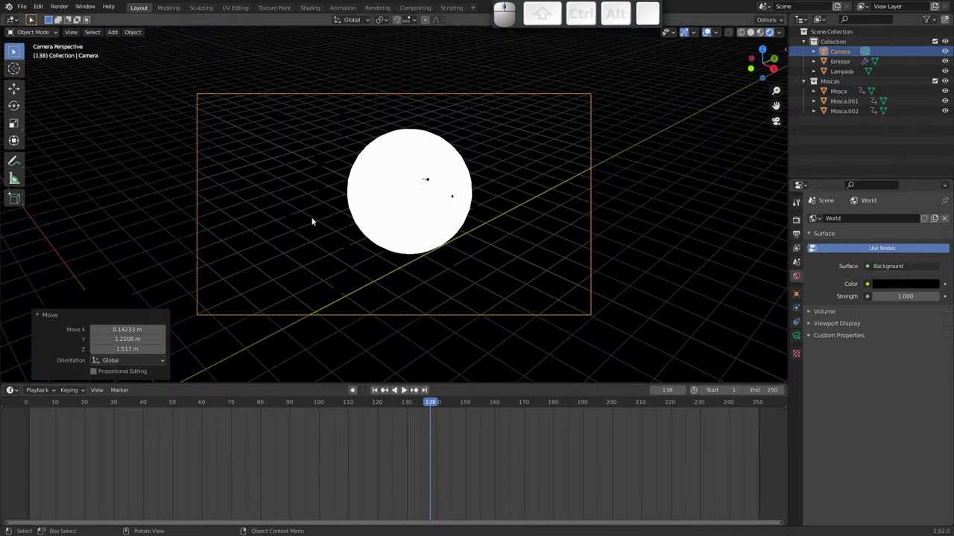
# Create a new Principled BSDF material for the Mosca moth
pyautogui.click(845, 93)
pyautogui.click(800, 377)
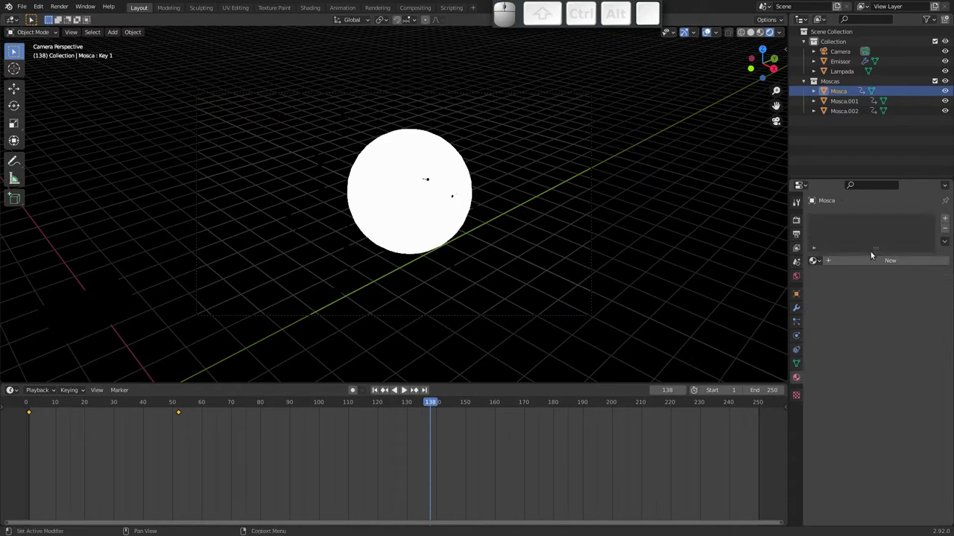
pyautogui.click(875, 261)
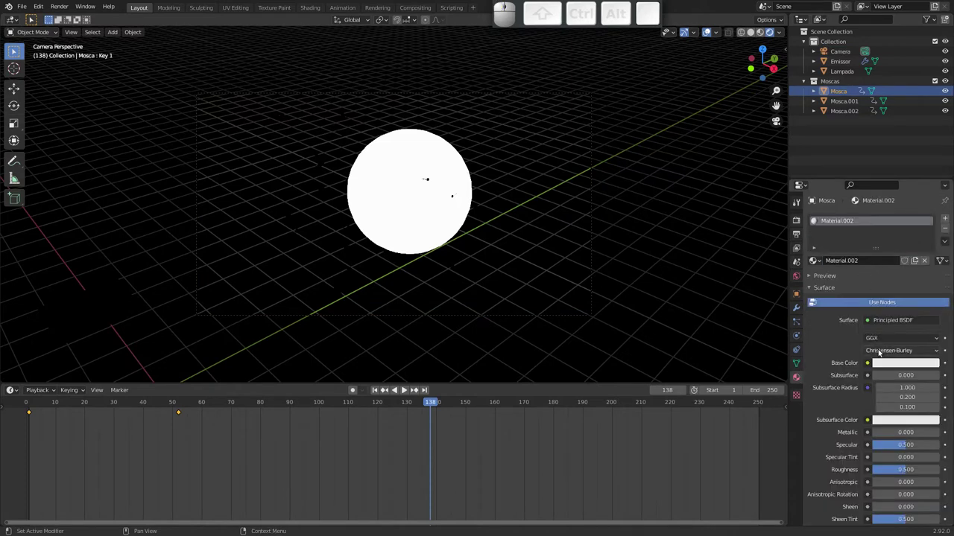
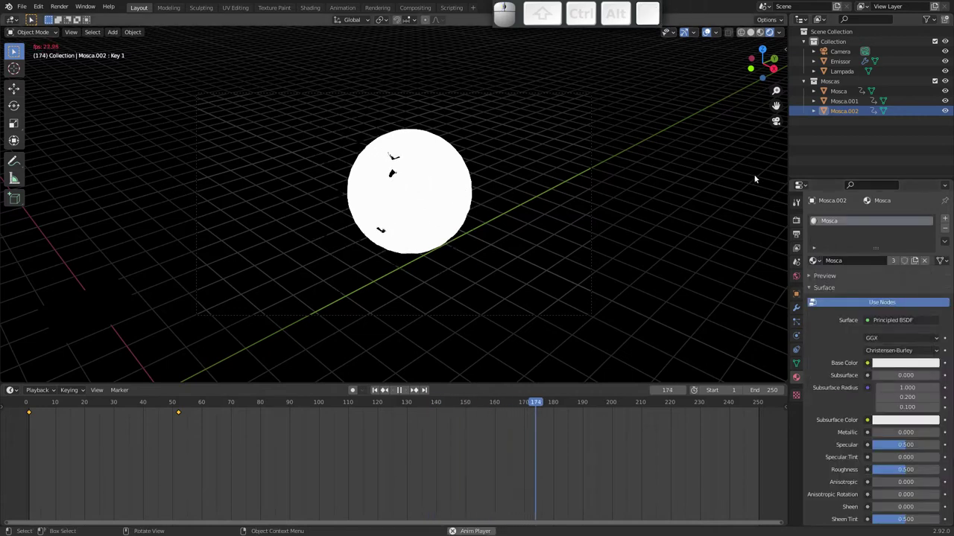
# Enable Eevee Bloom with Radius 6.5 and Intensity 0.010 and replay the glow
pyautogui.press('space')
pyautogui.click(800, 222)
pyautogui.click(822, 335)
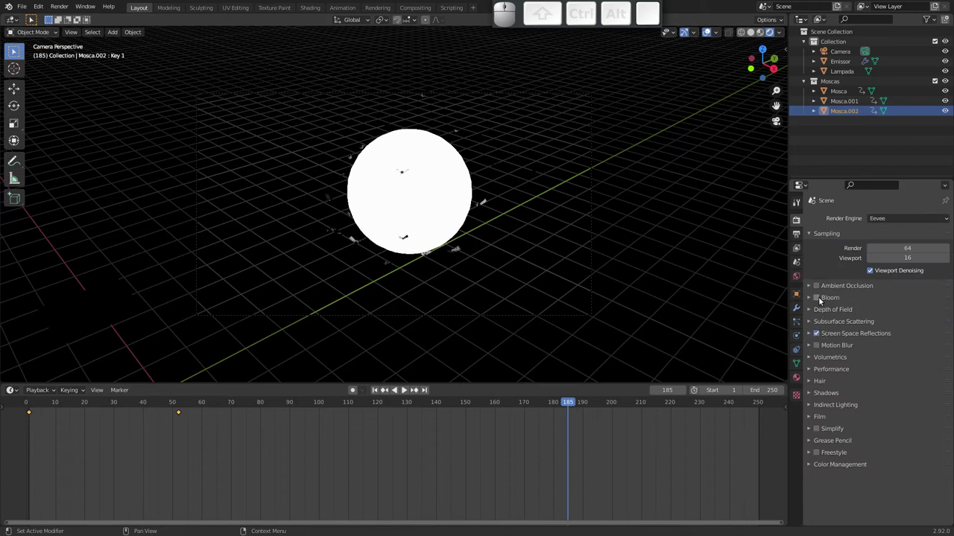
pyautogui.click(823, 298)
pyautogui.click(809, 298)
pyautogui.moveTo(872, 315); pyautogui.dragTo(904, 332)
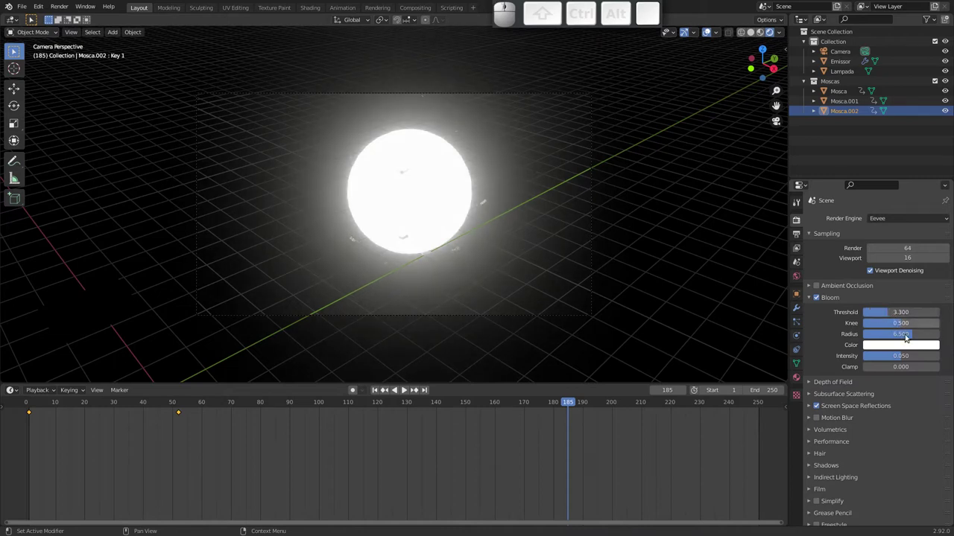
pyautogui.moveTo(901, 356); pyautogui.dragTo(620, 275)
pyautogui.press('space')
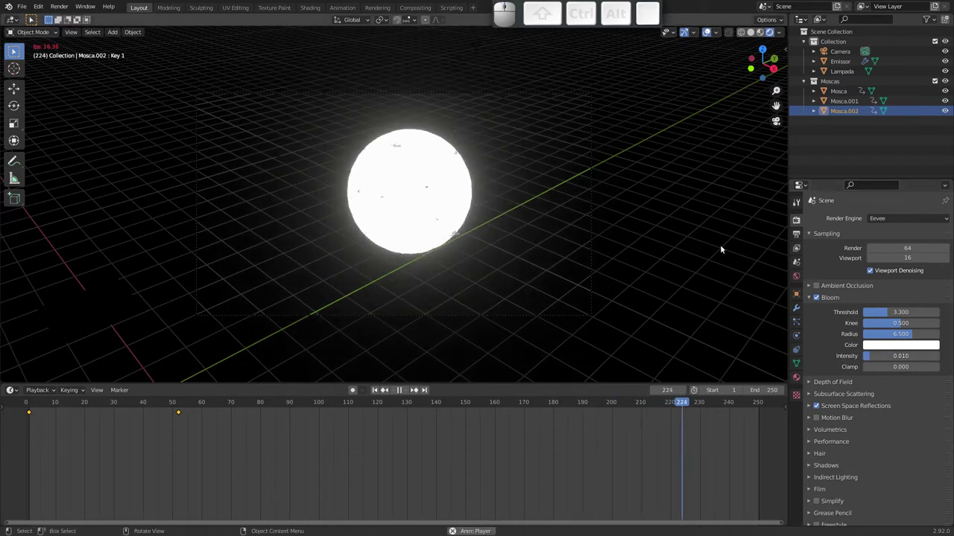
# Reopen the world background colour picker
pyautogui.click(797, 277)
pyautogui.click(899, 284)
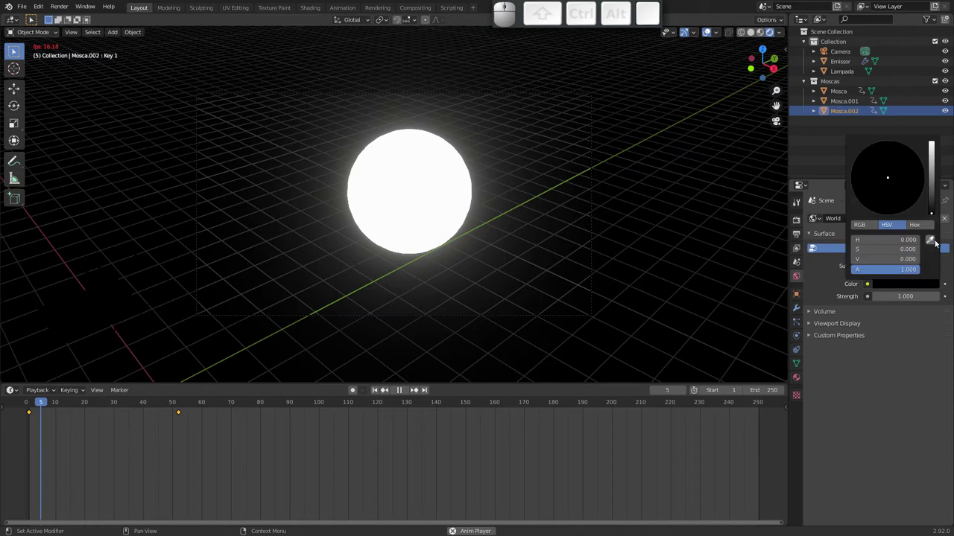
# Brighten the world slightly, raise the moth material's Specular to 1.0, and return to Solid shading
pyautogui.click(935, 206)
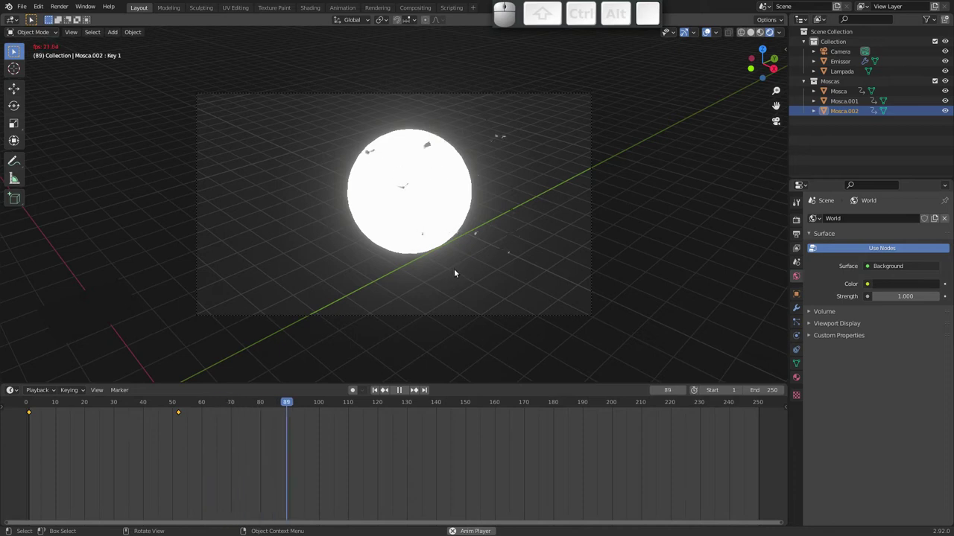
pyautogui.press('space')
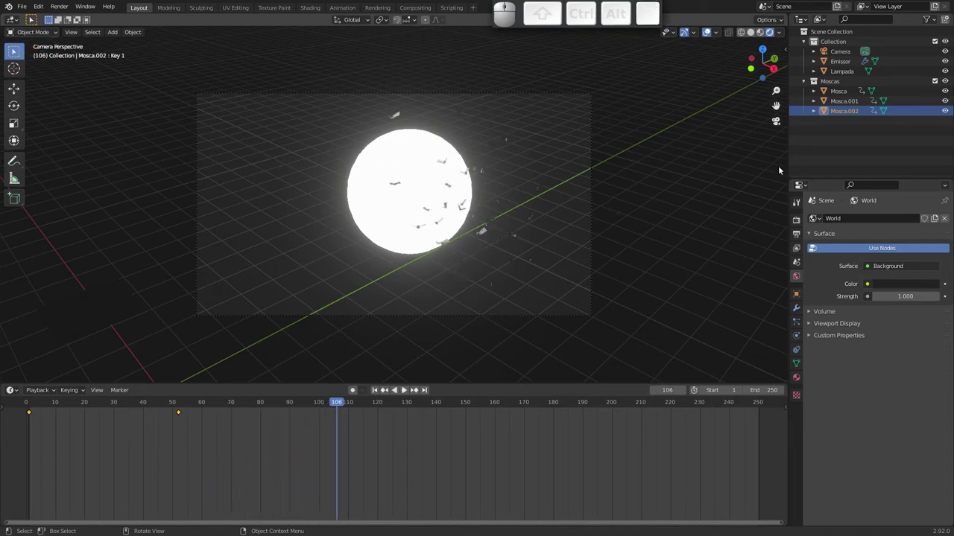
pyautogui.click(801, 375)
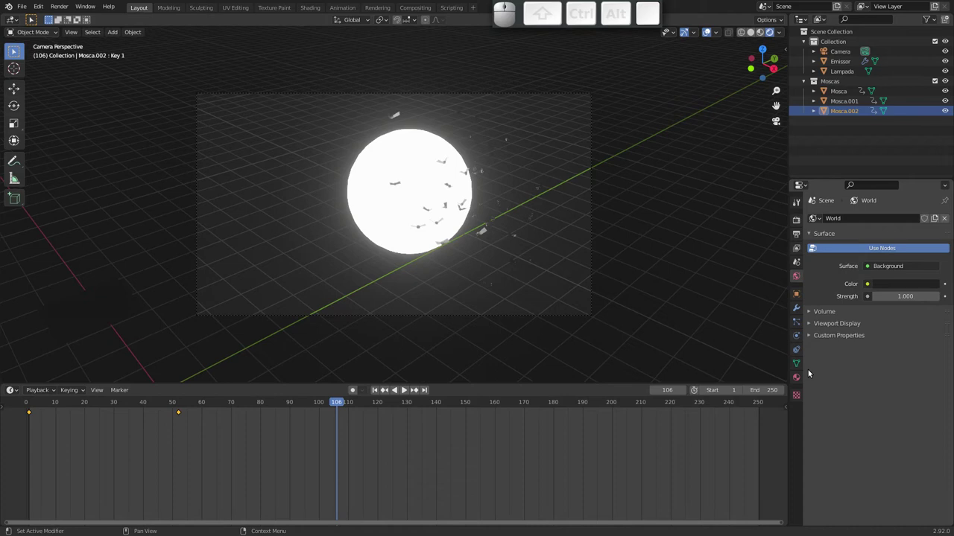
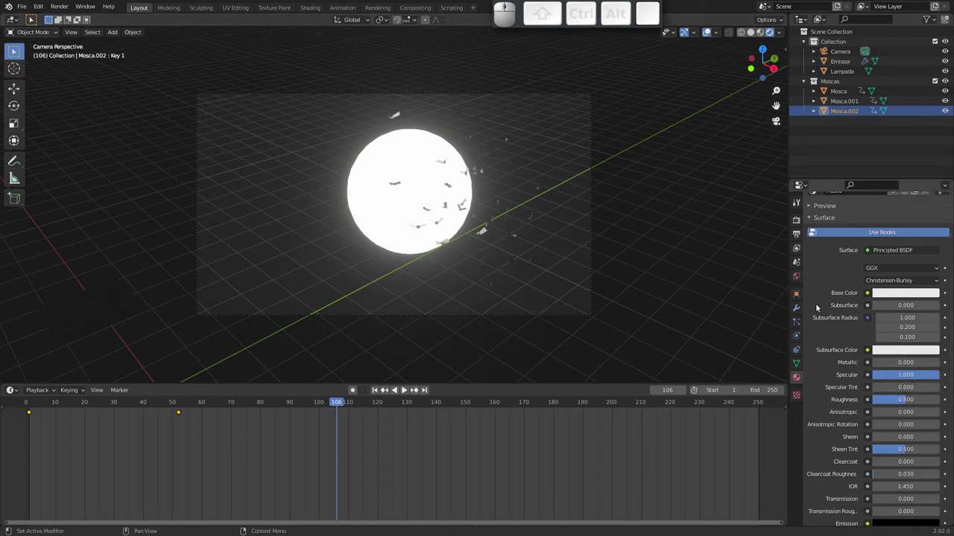
pyautogui.press('space')
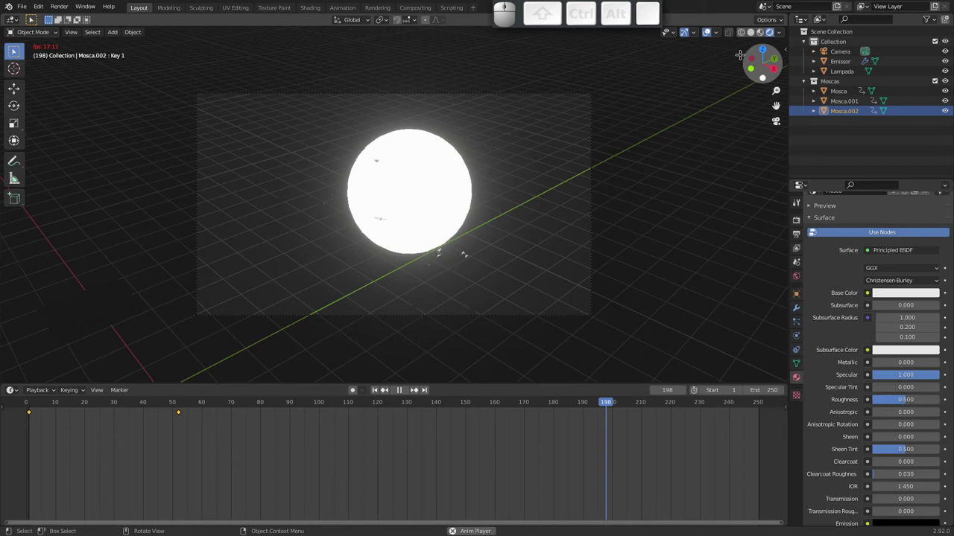
pyautogui.click(750, 33)
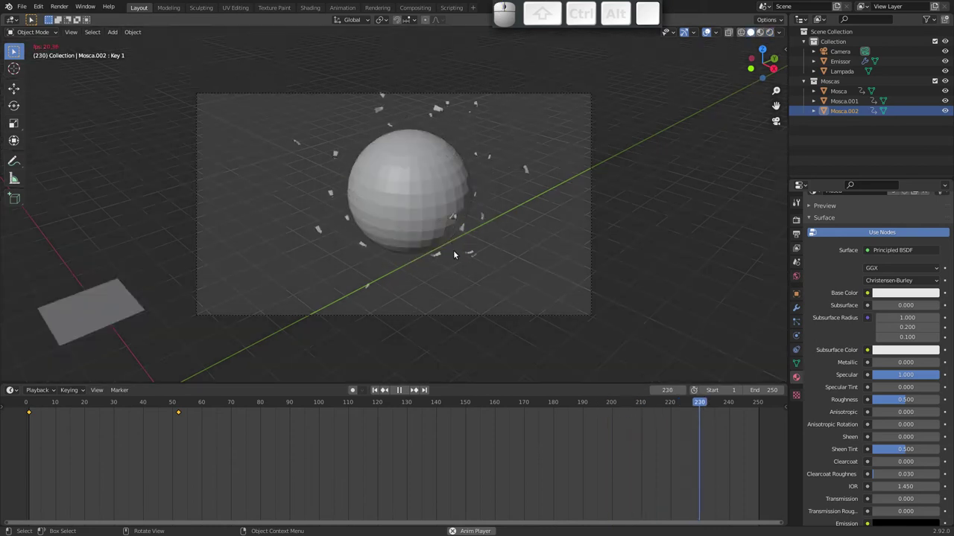